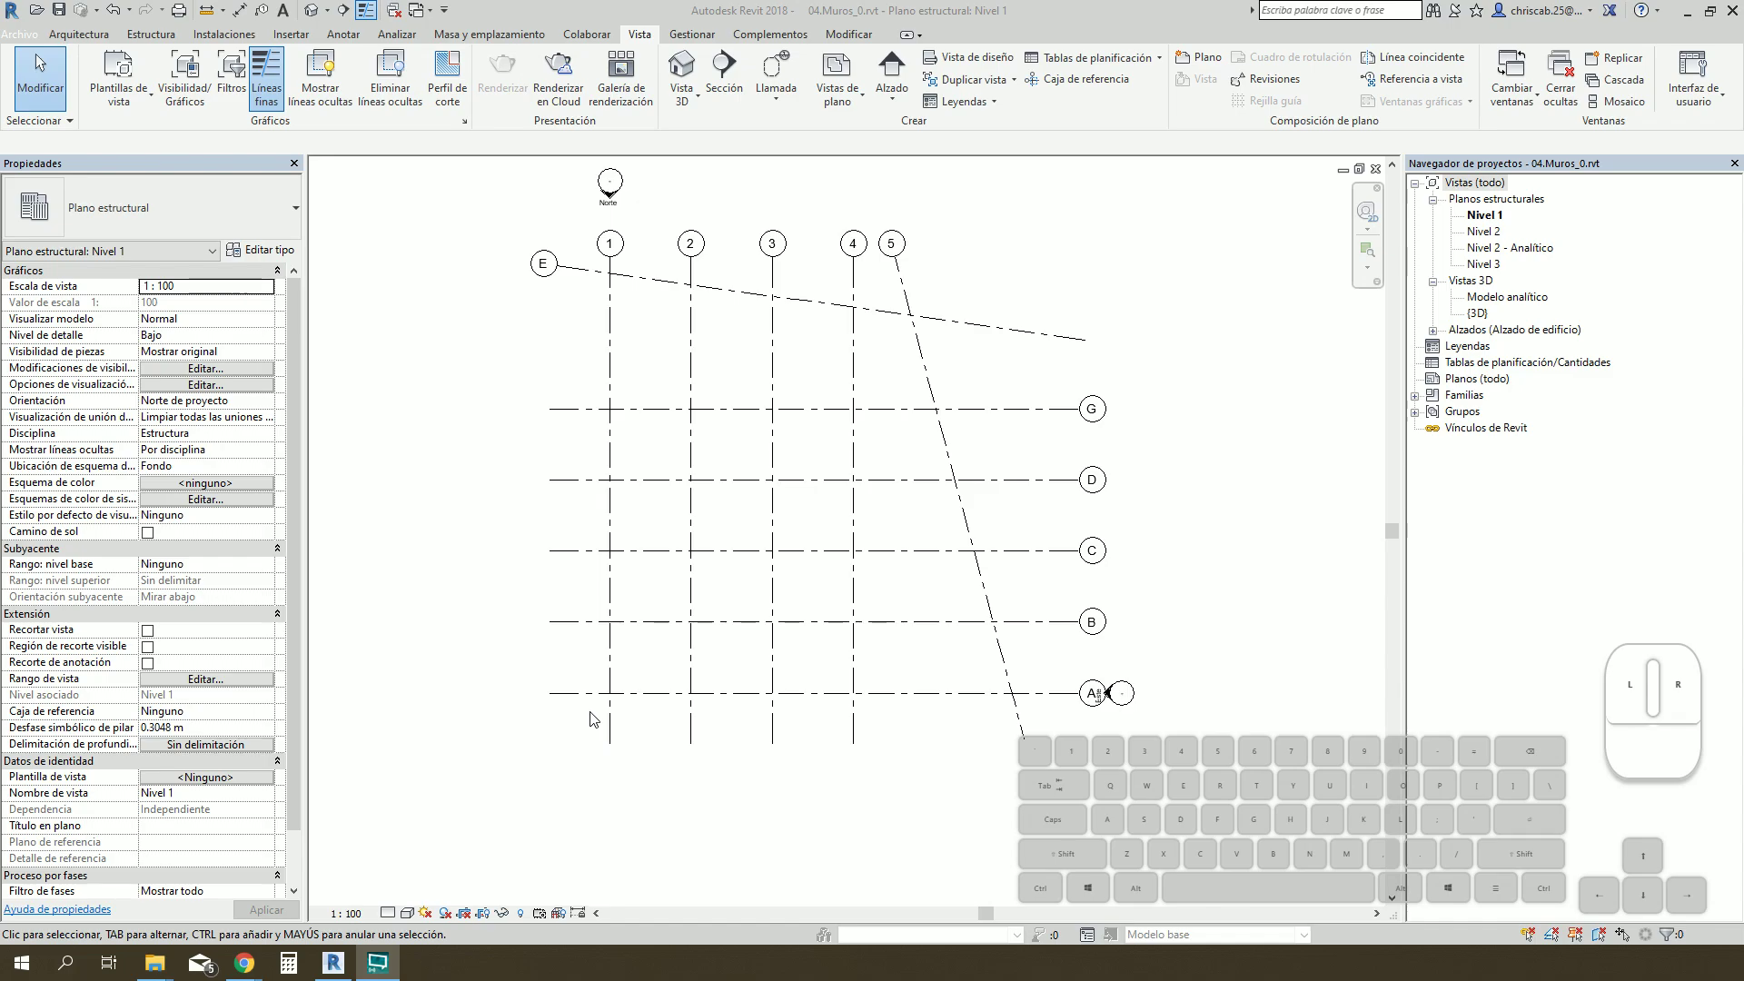
Step: Place a Cimentación - Hormigón 300 mm structural wall along grid 1 from grid A to grid B
scroll("up", 3)
left_click_drag(789, 462, 795, 558)
middle_click(786, 536)
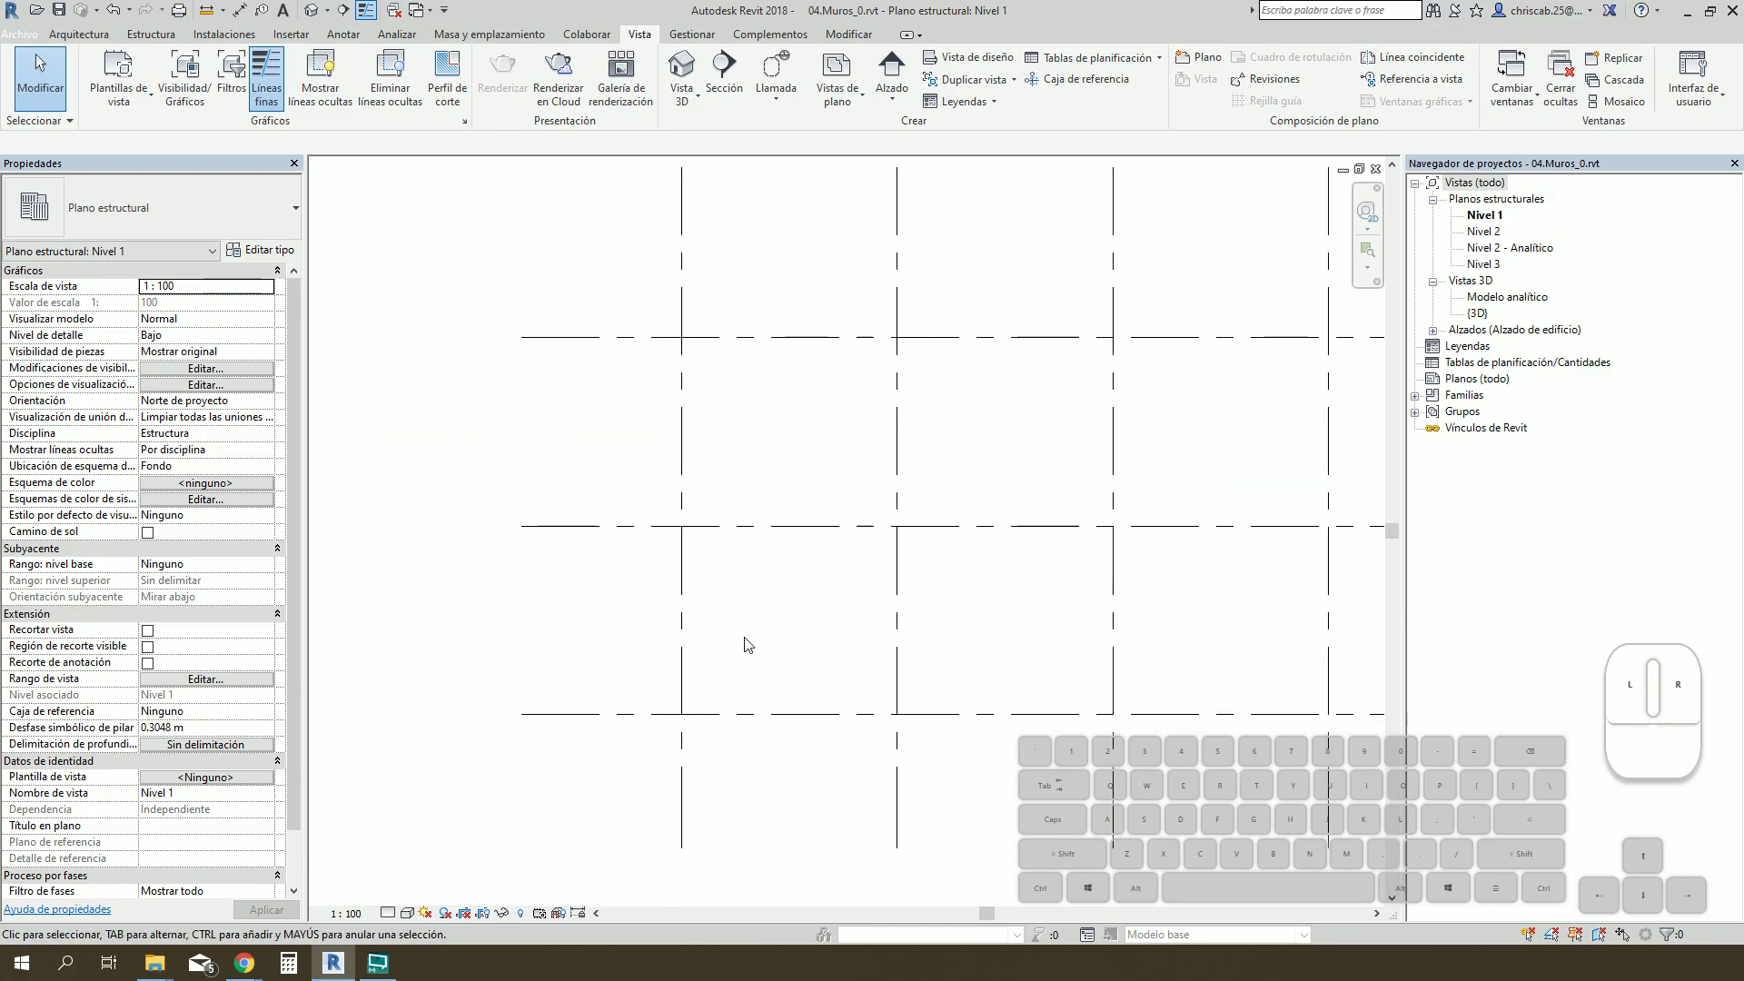
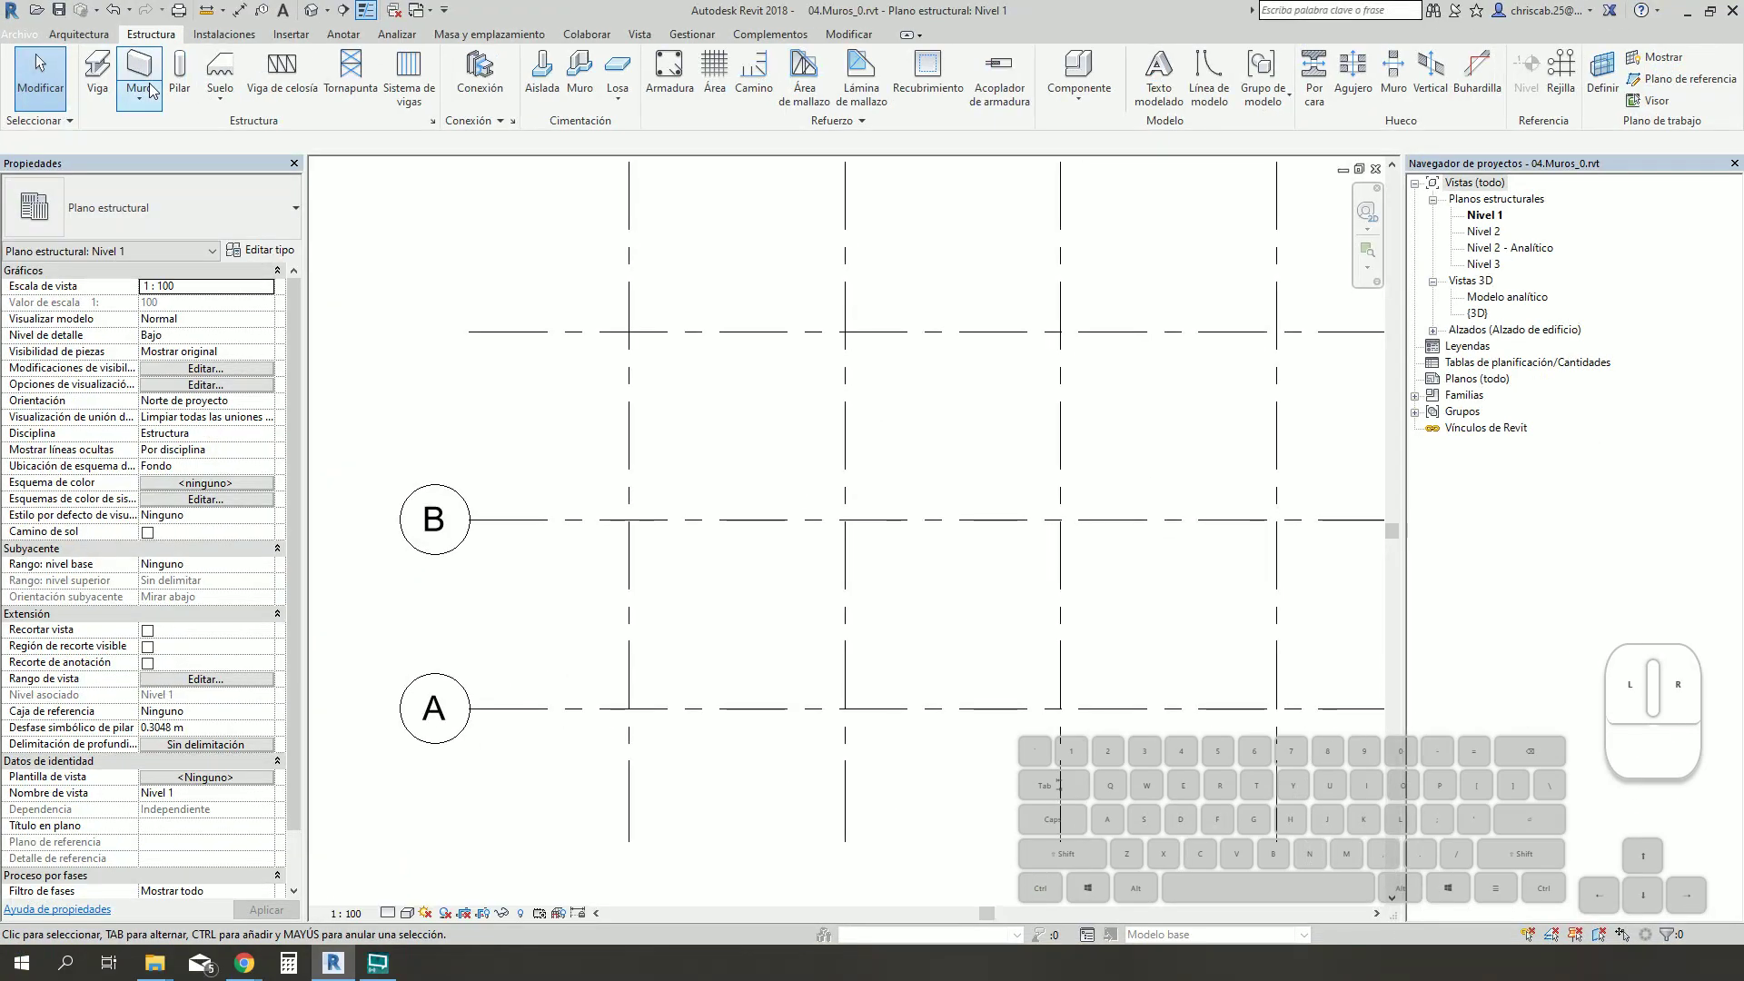
left_click(149, 76)
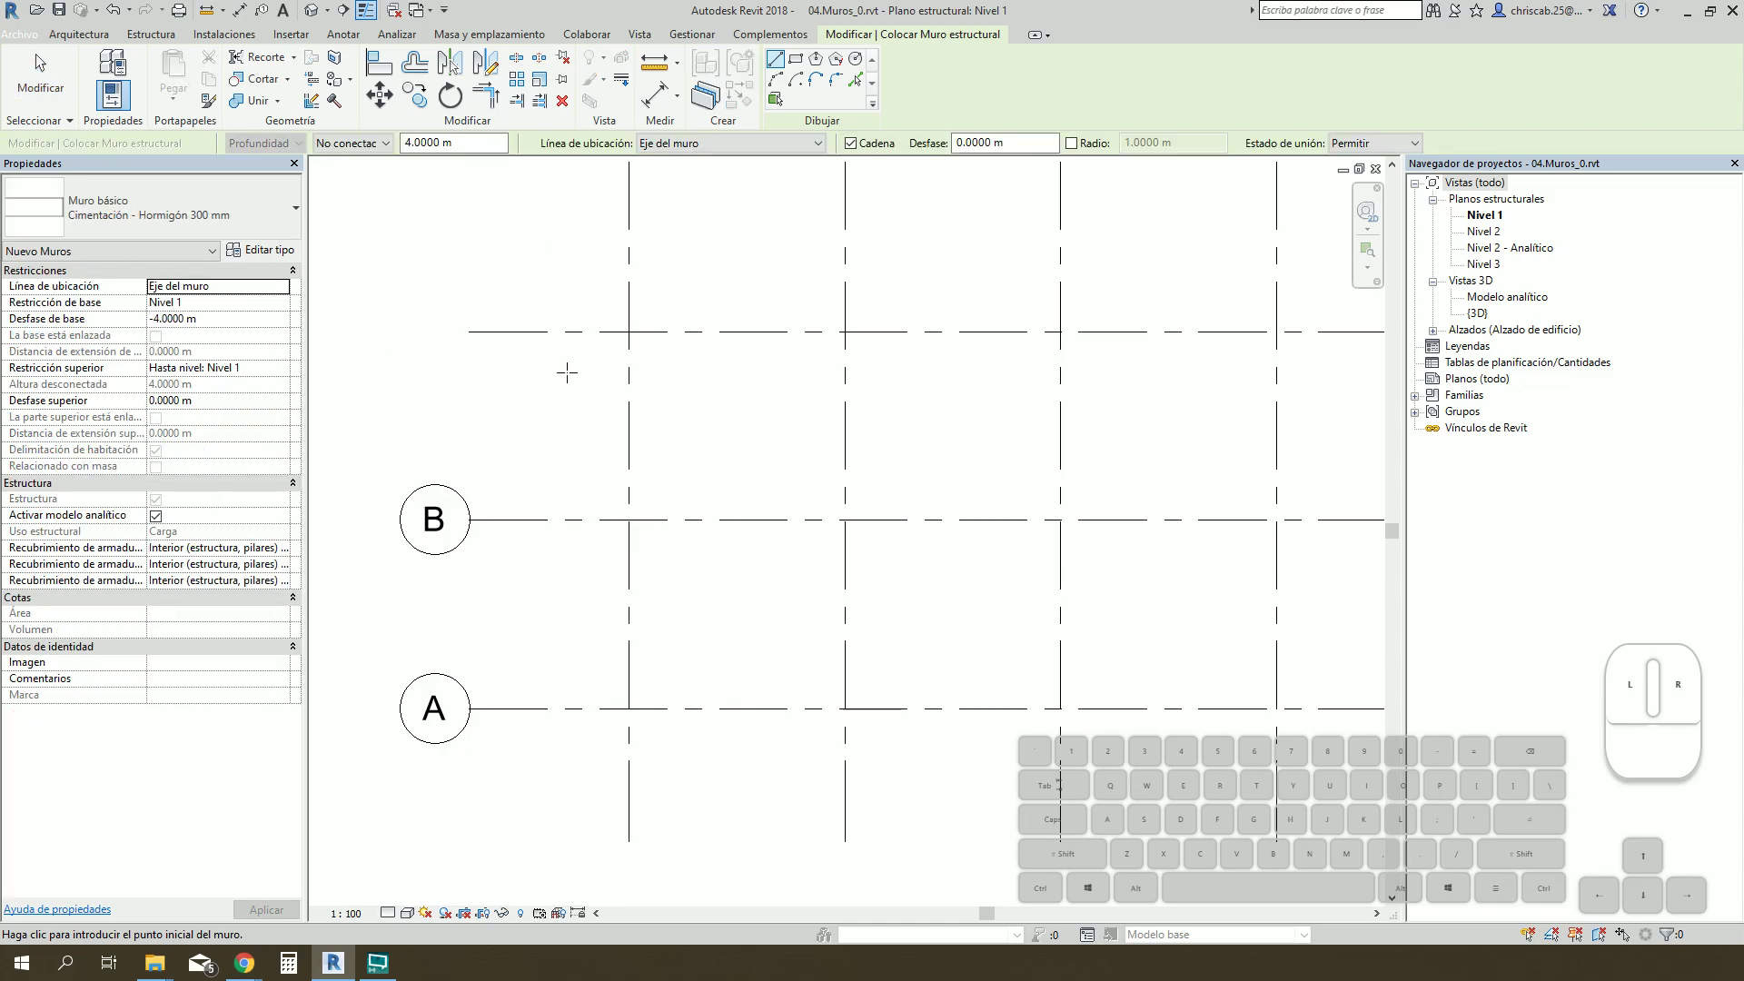
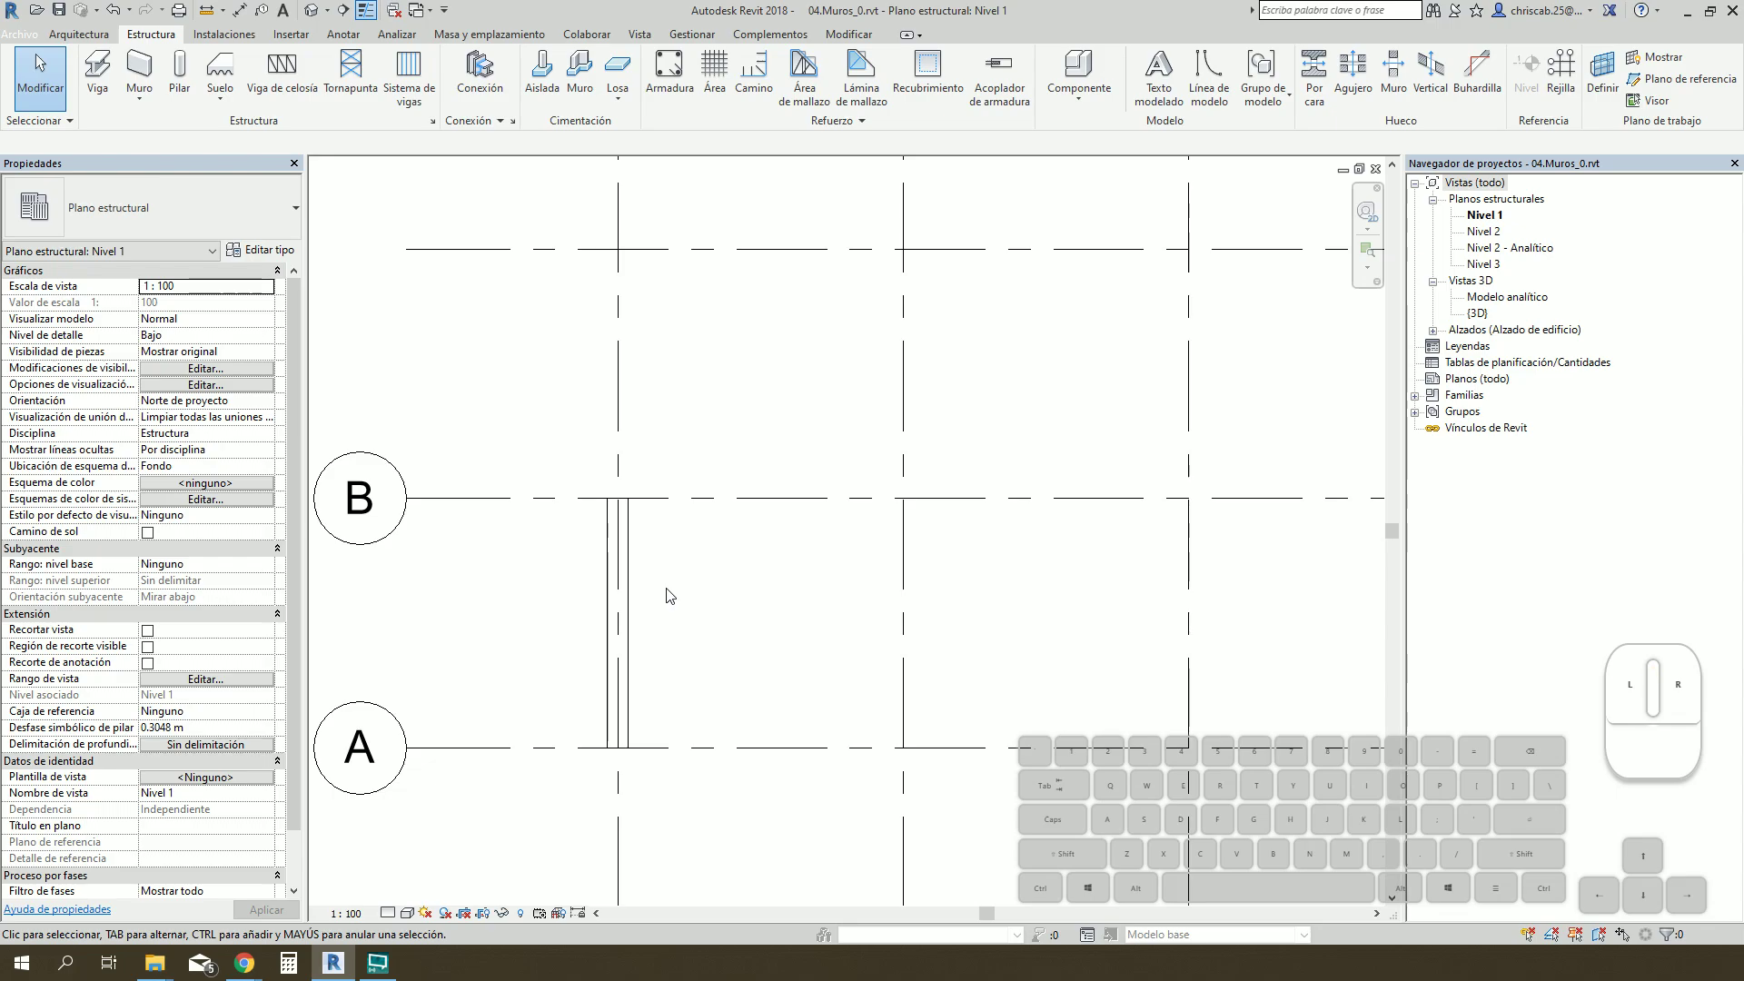
scroll("down", 3)
Step: Cut Sección 1 across the wall and give it base offset 0 with top constrained up to Nivel 2
left_click(349, 19)
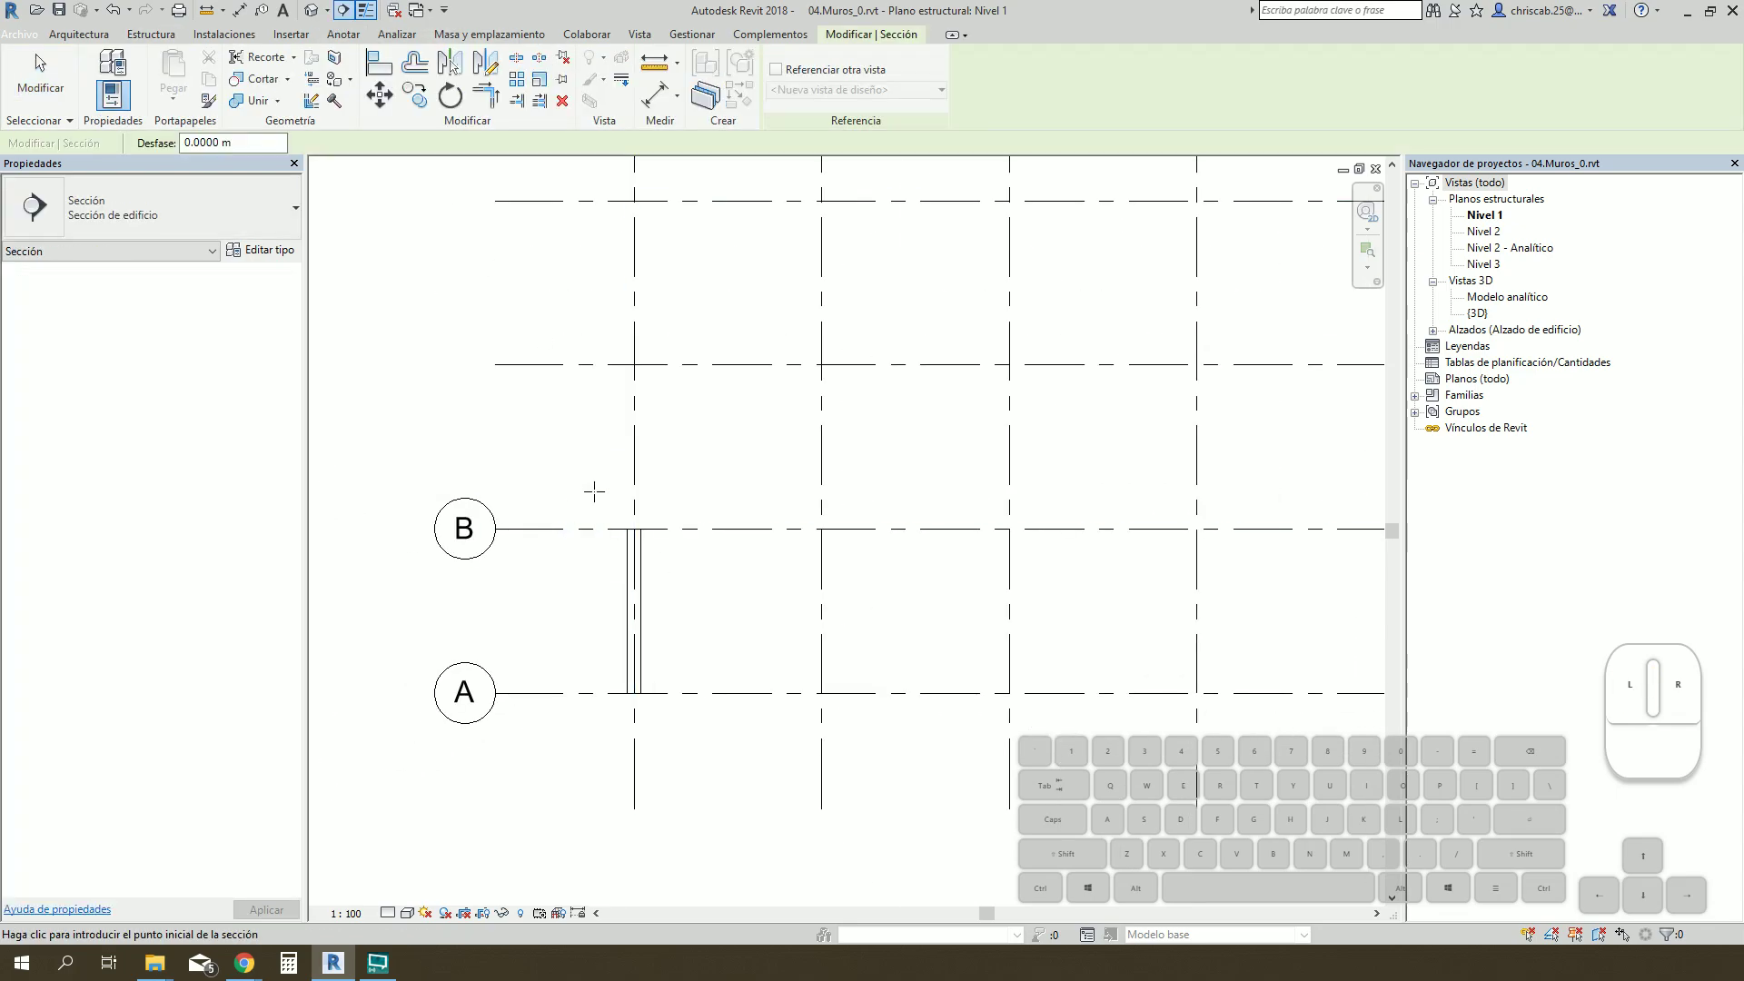
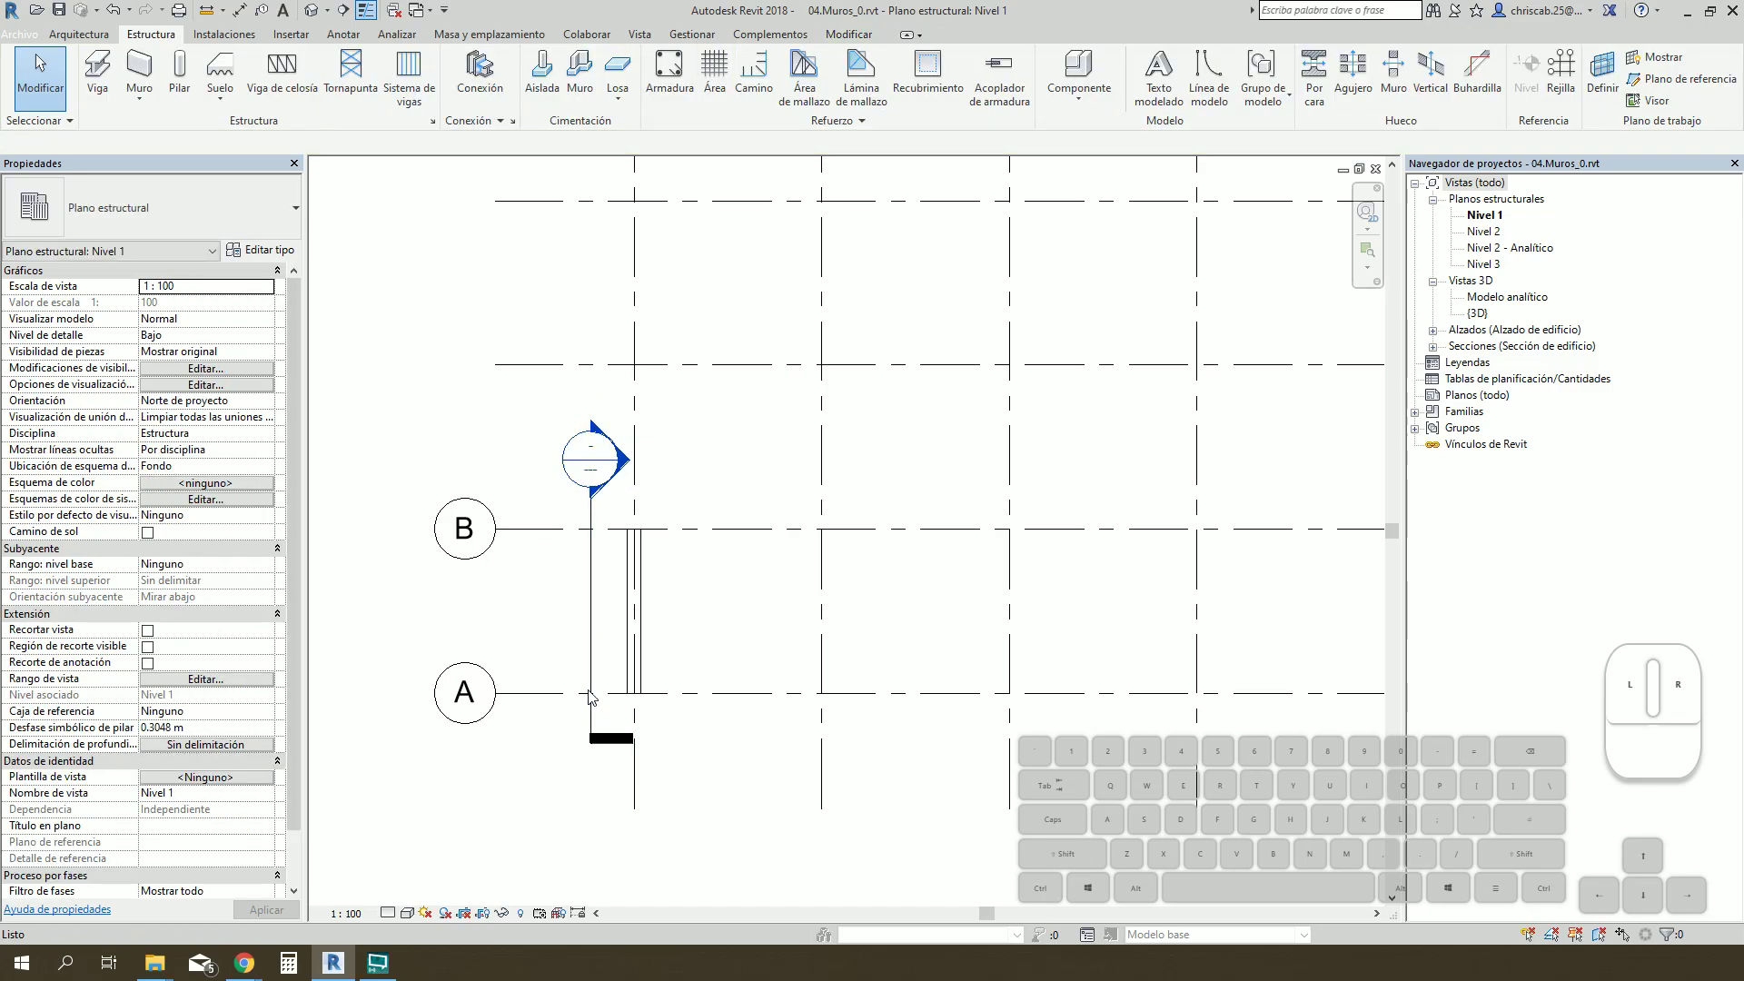
double_click(573, 475)
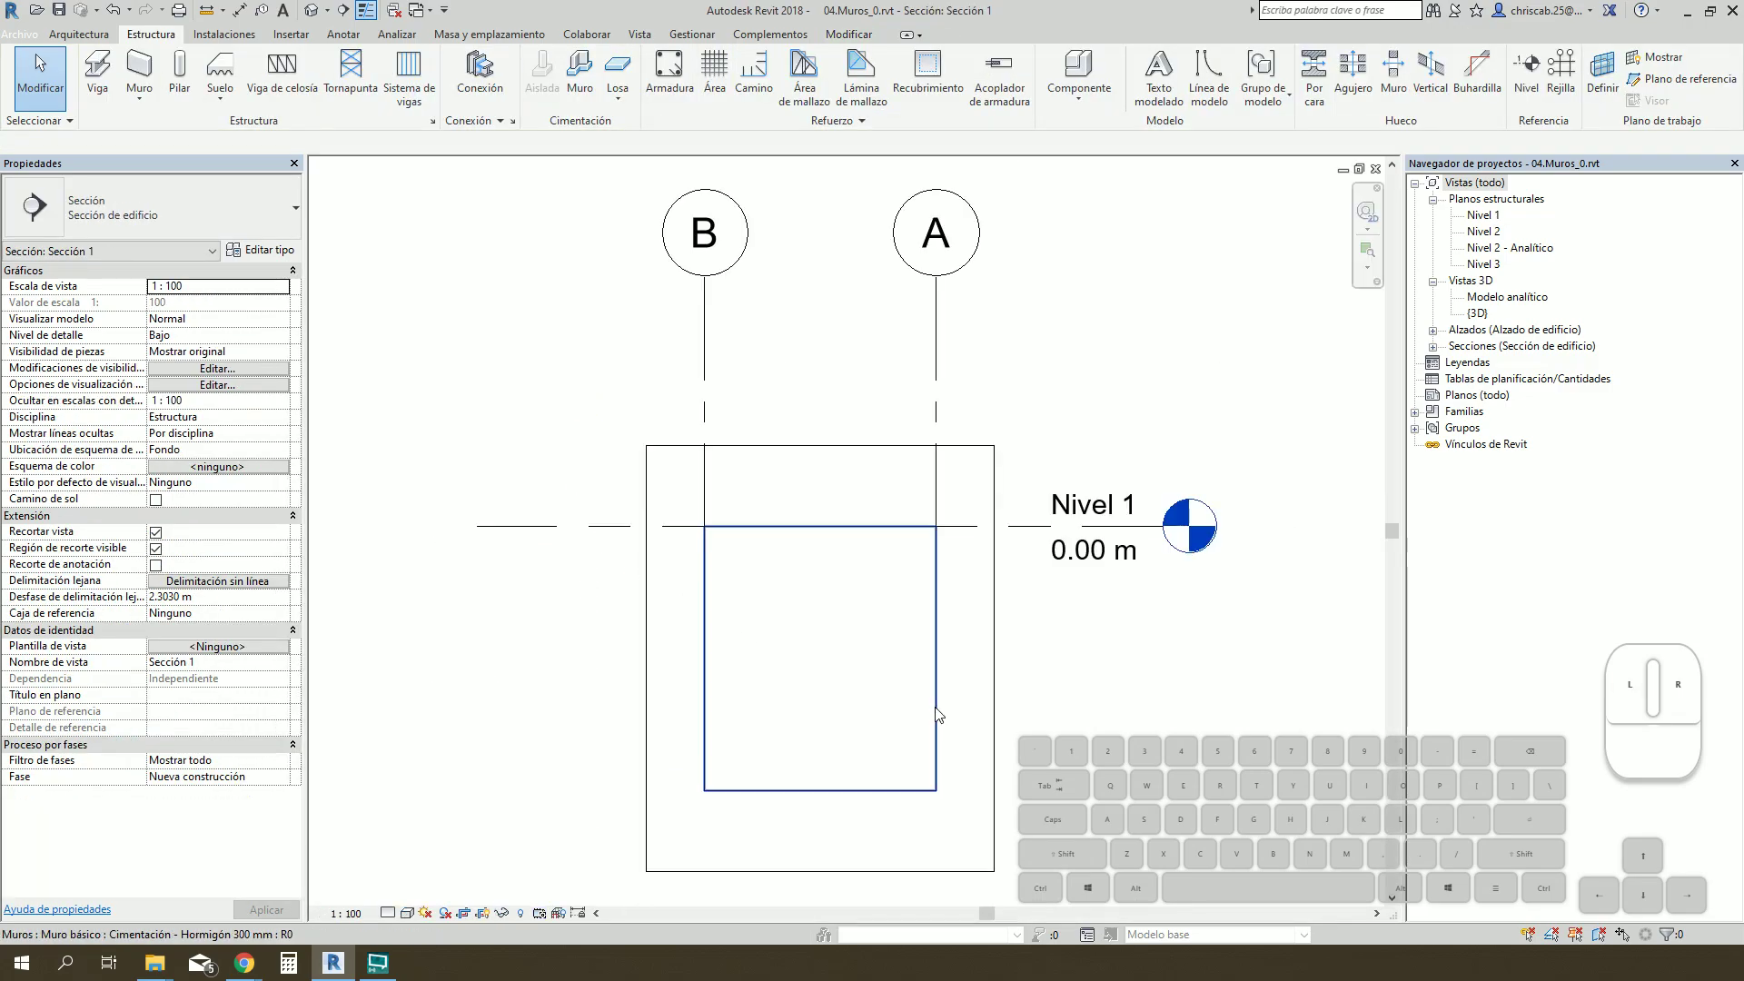
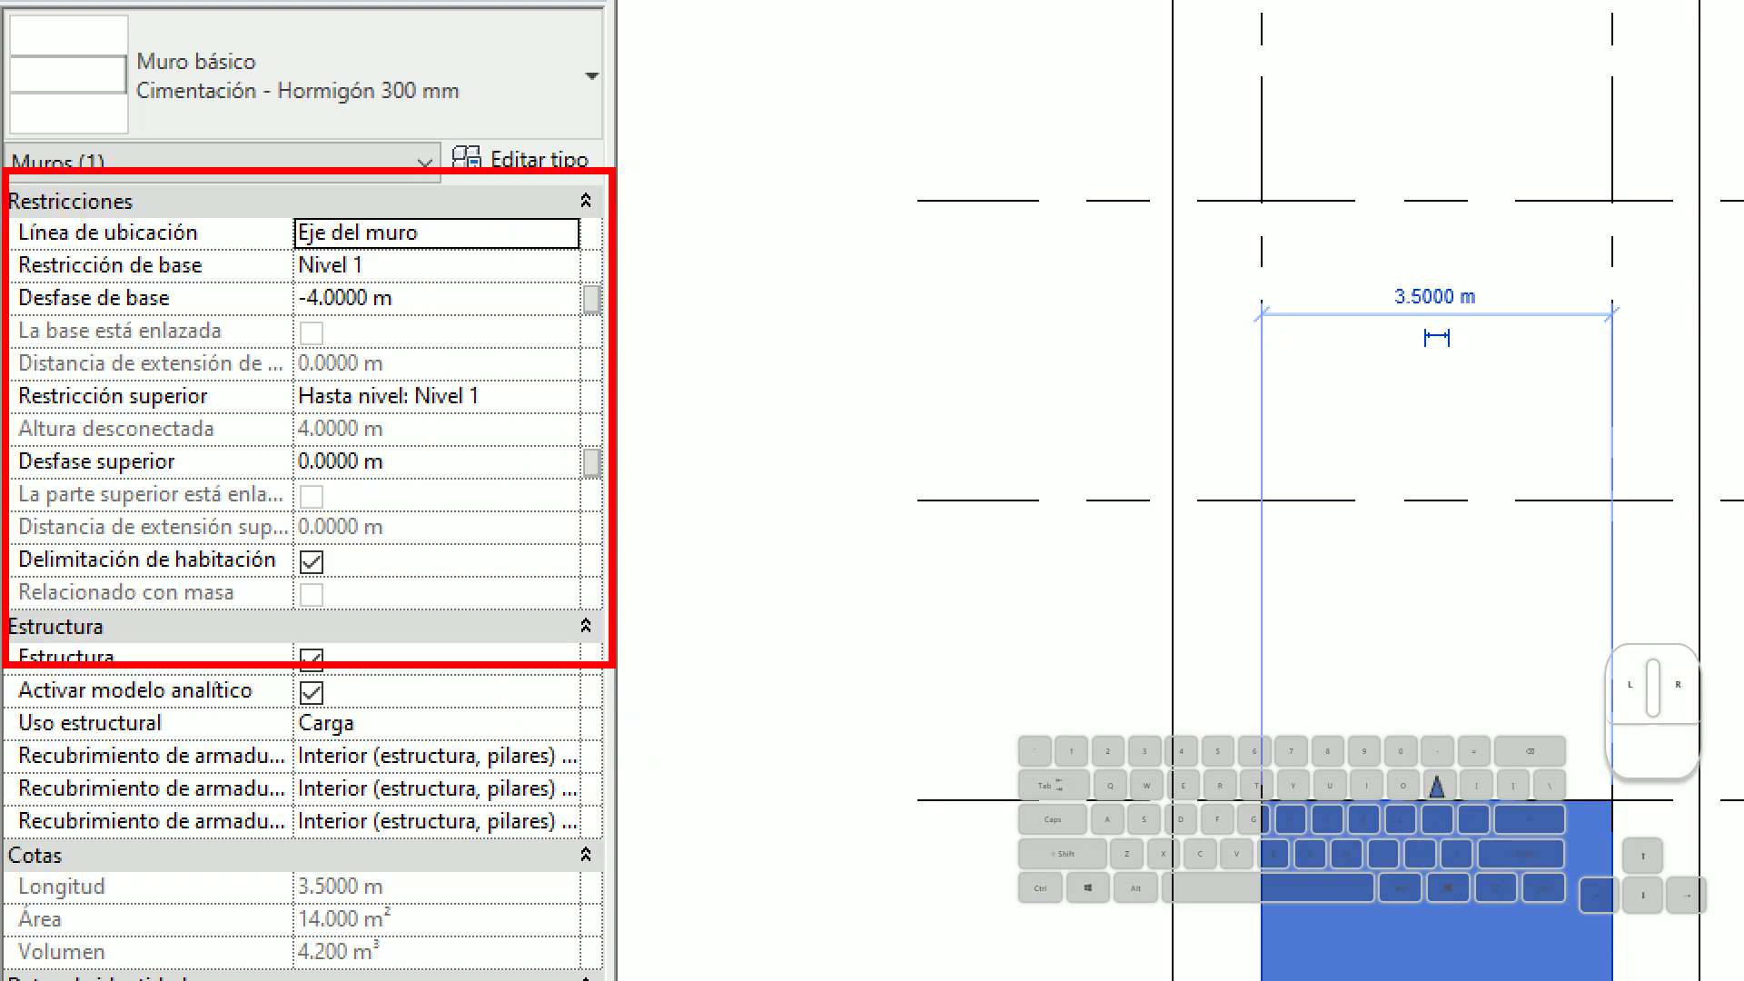
left_click(292, 375)
left_click(231, 418)
left_click(222, 326)
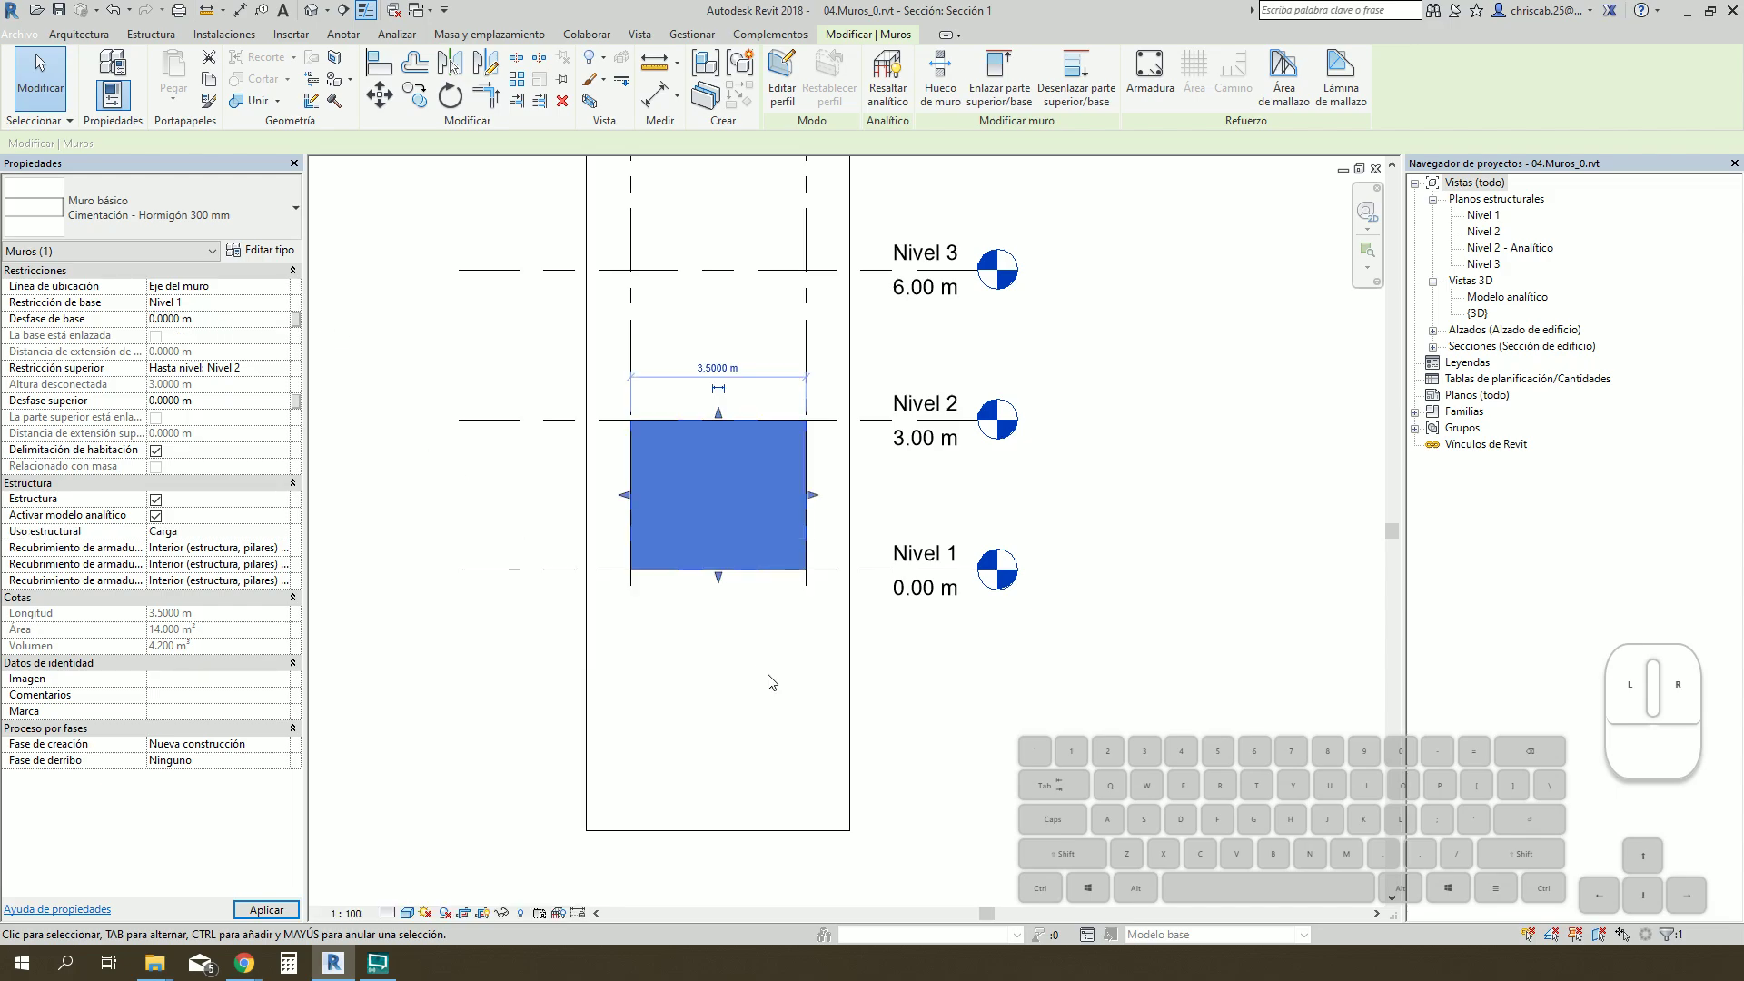
left_click(874, 703)
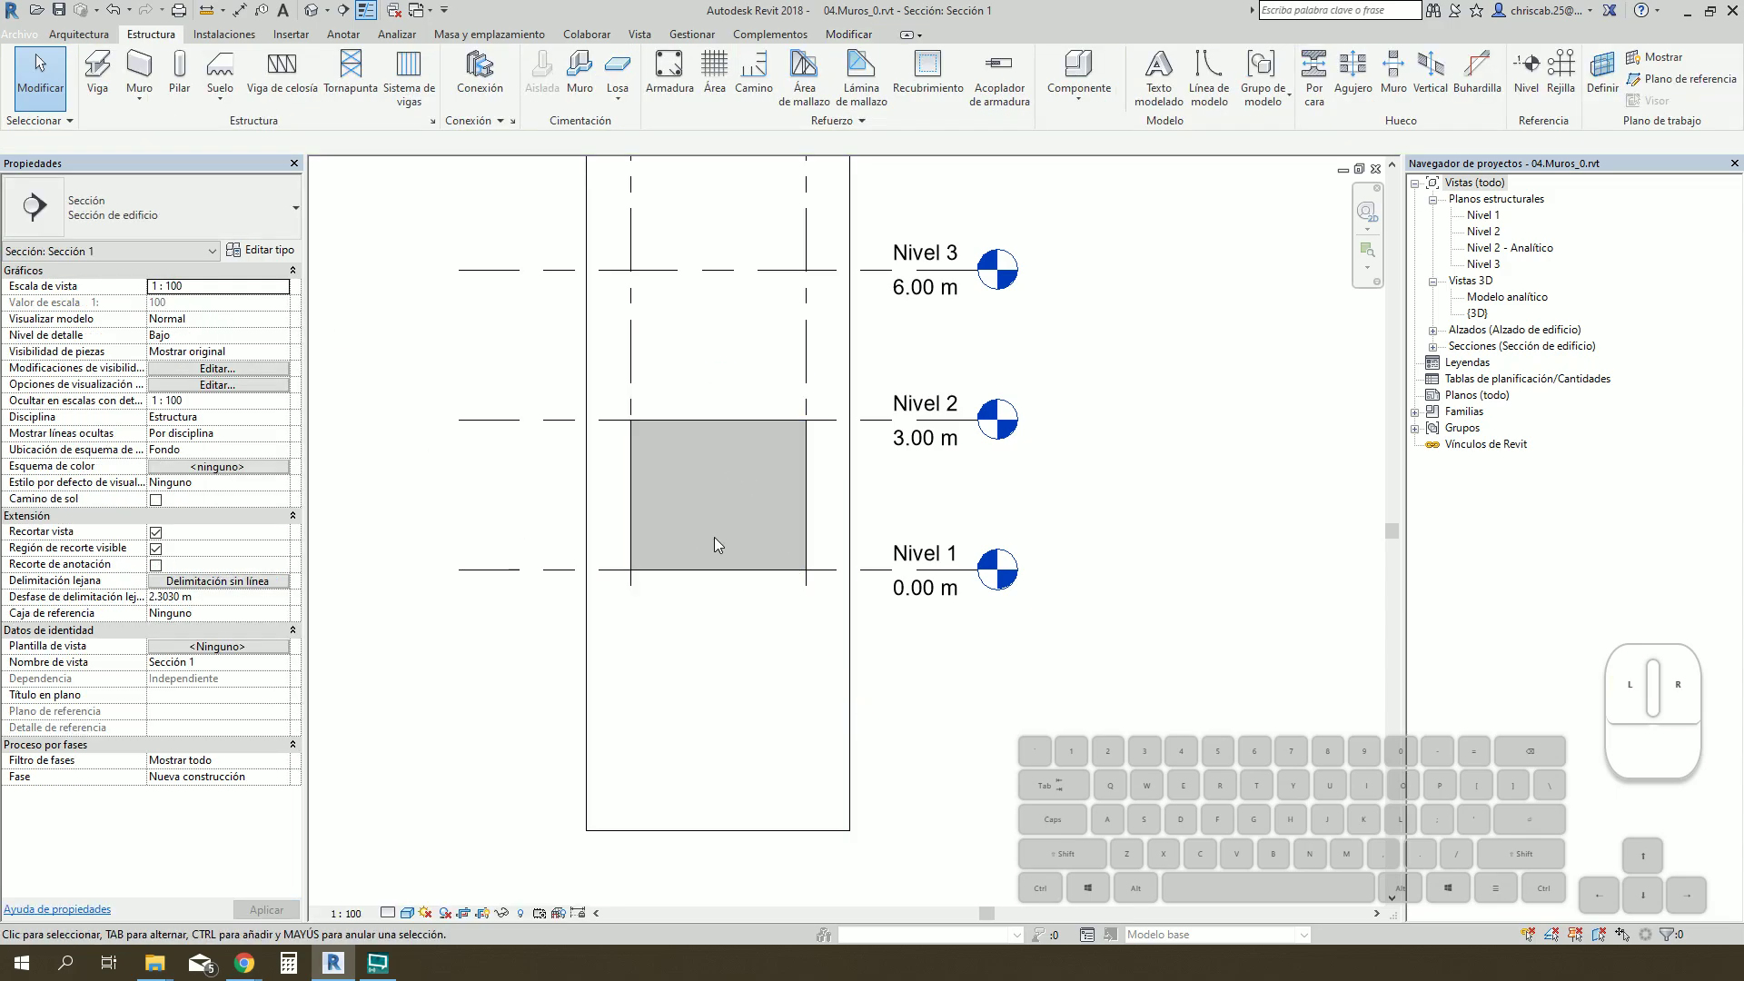
scroll("up", 3)
left_click_drag(835, 486, 700, 632)
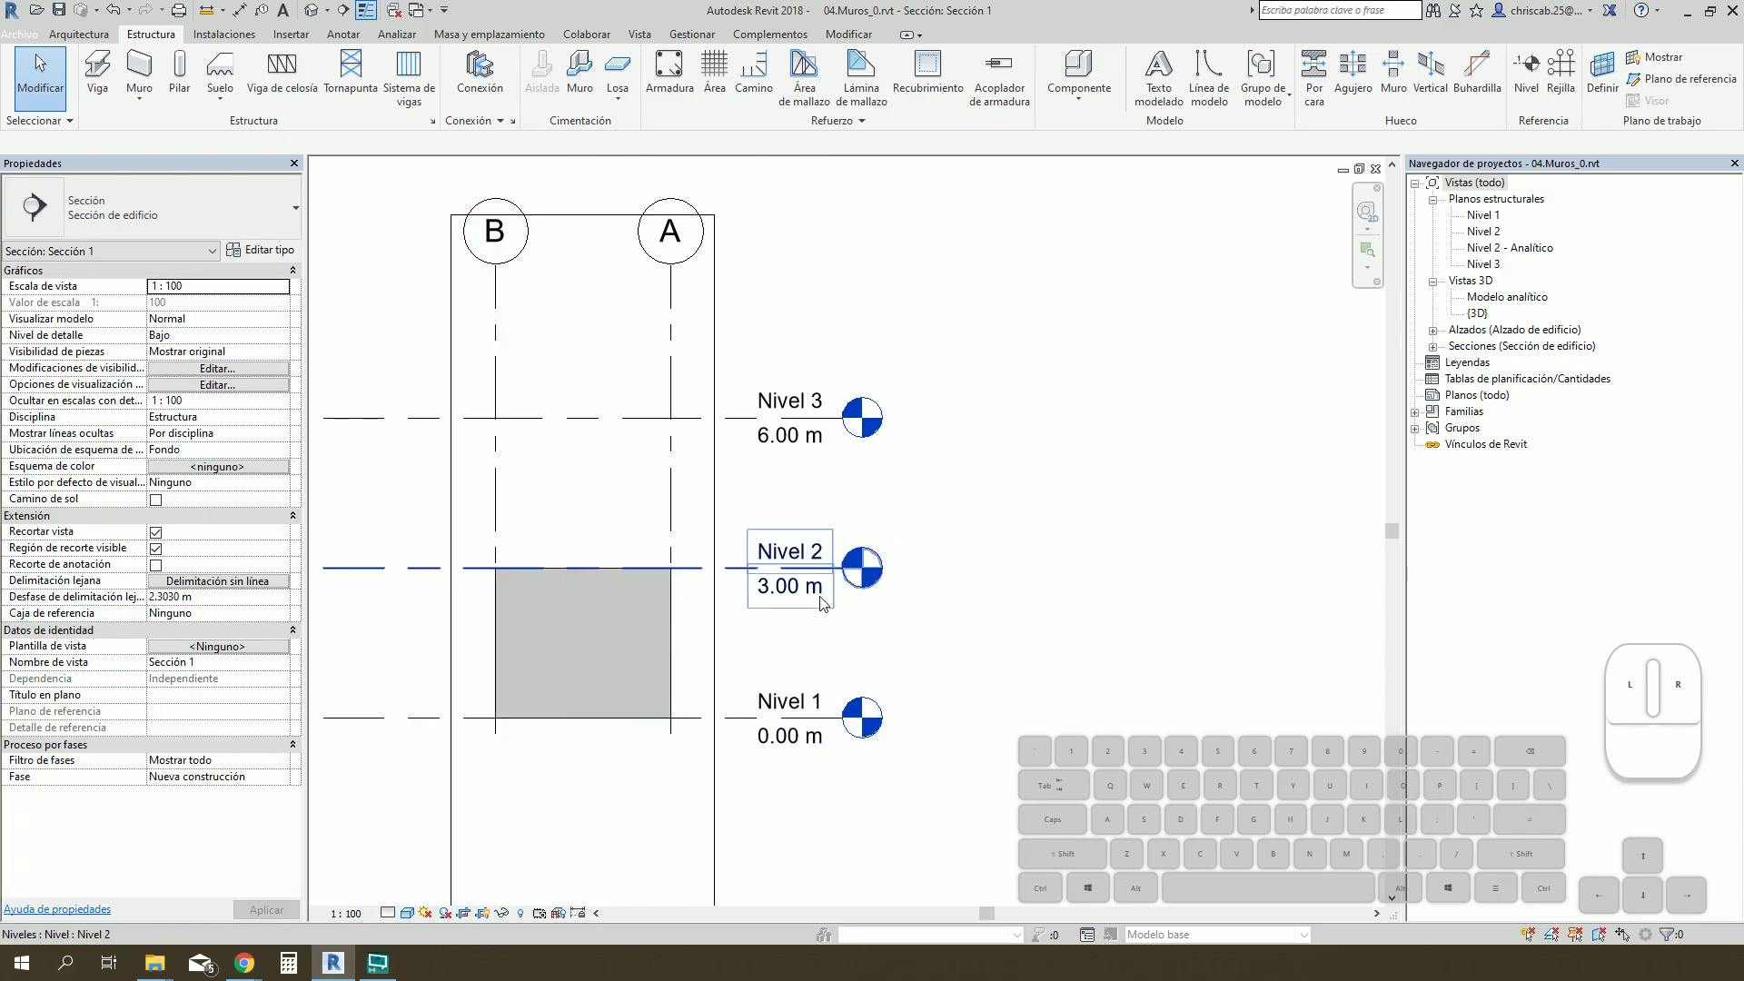
Step: Return to the Nivel 1 structural plan, zoom to the foundation wall and select it
double_click(1502, 217)
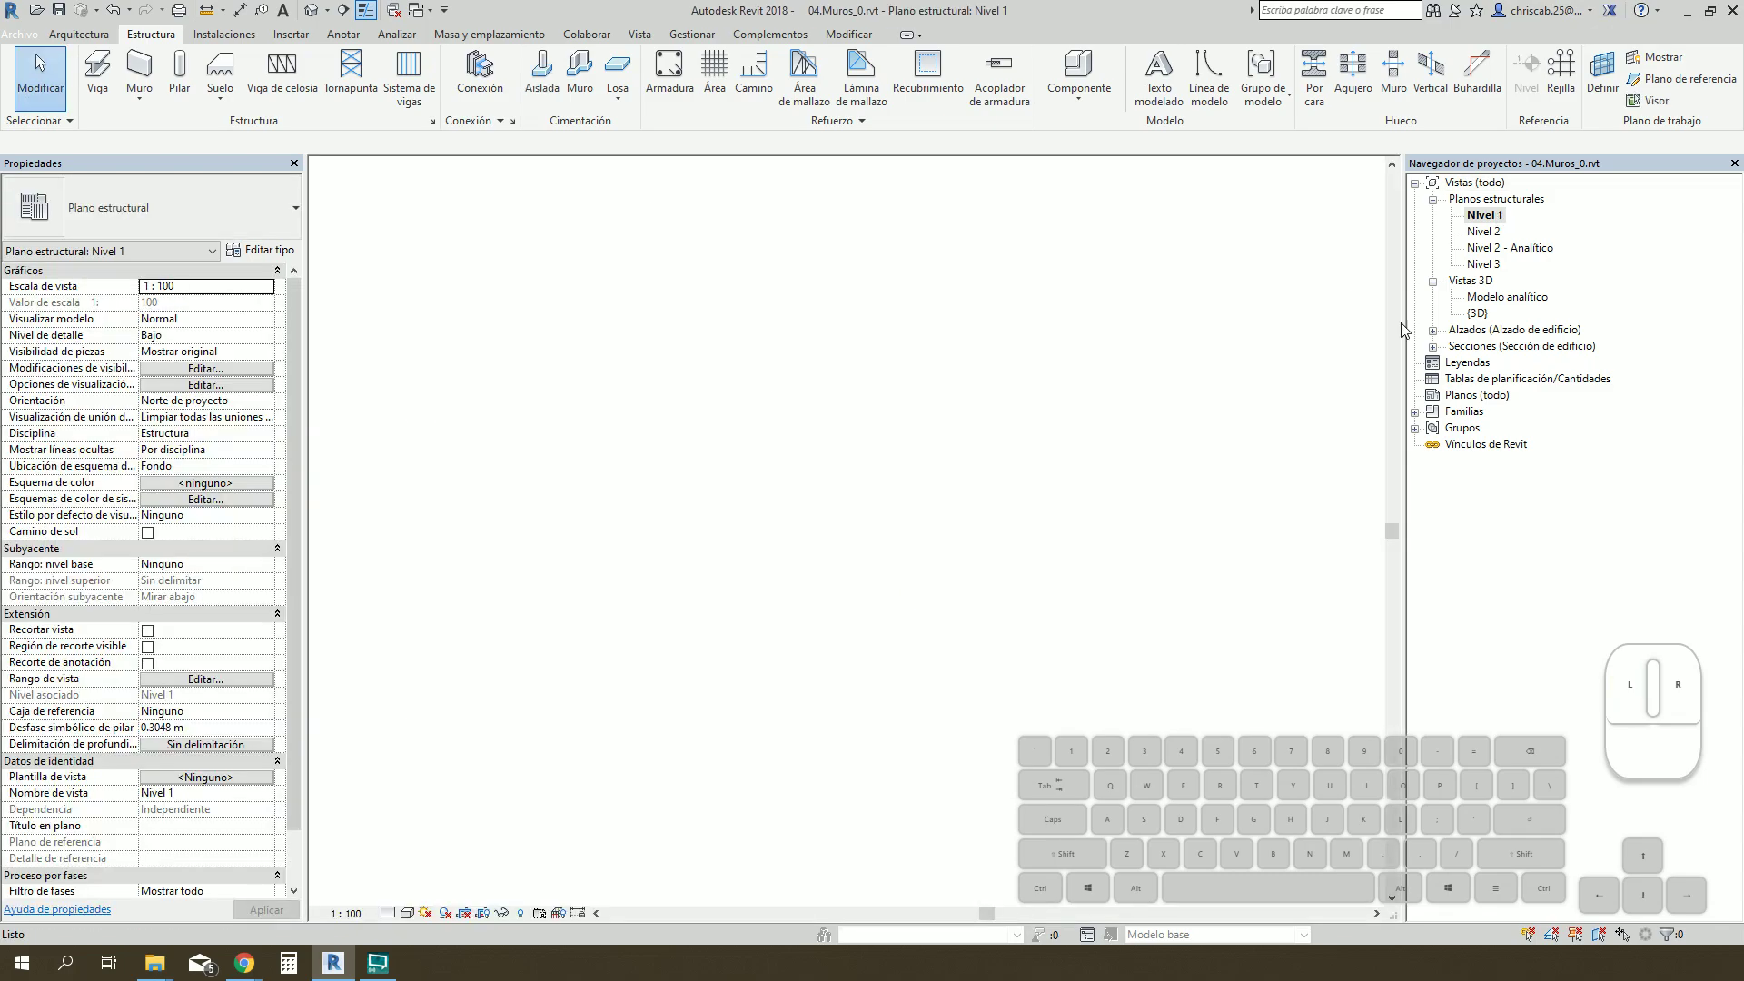
scroll("up", 3)
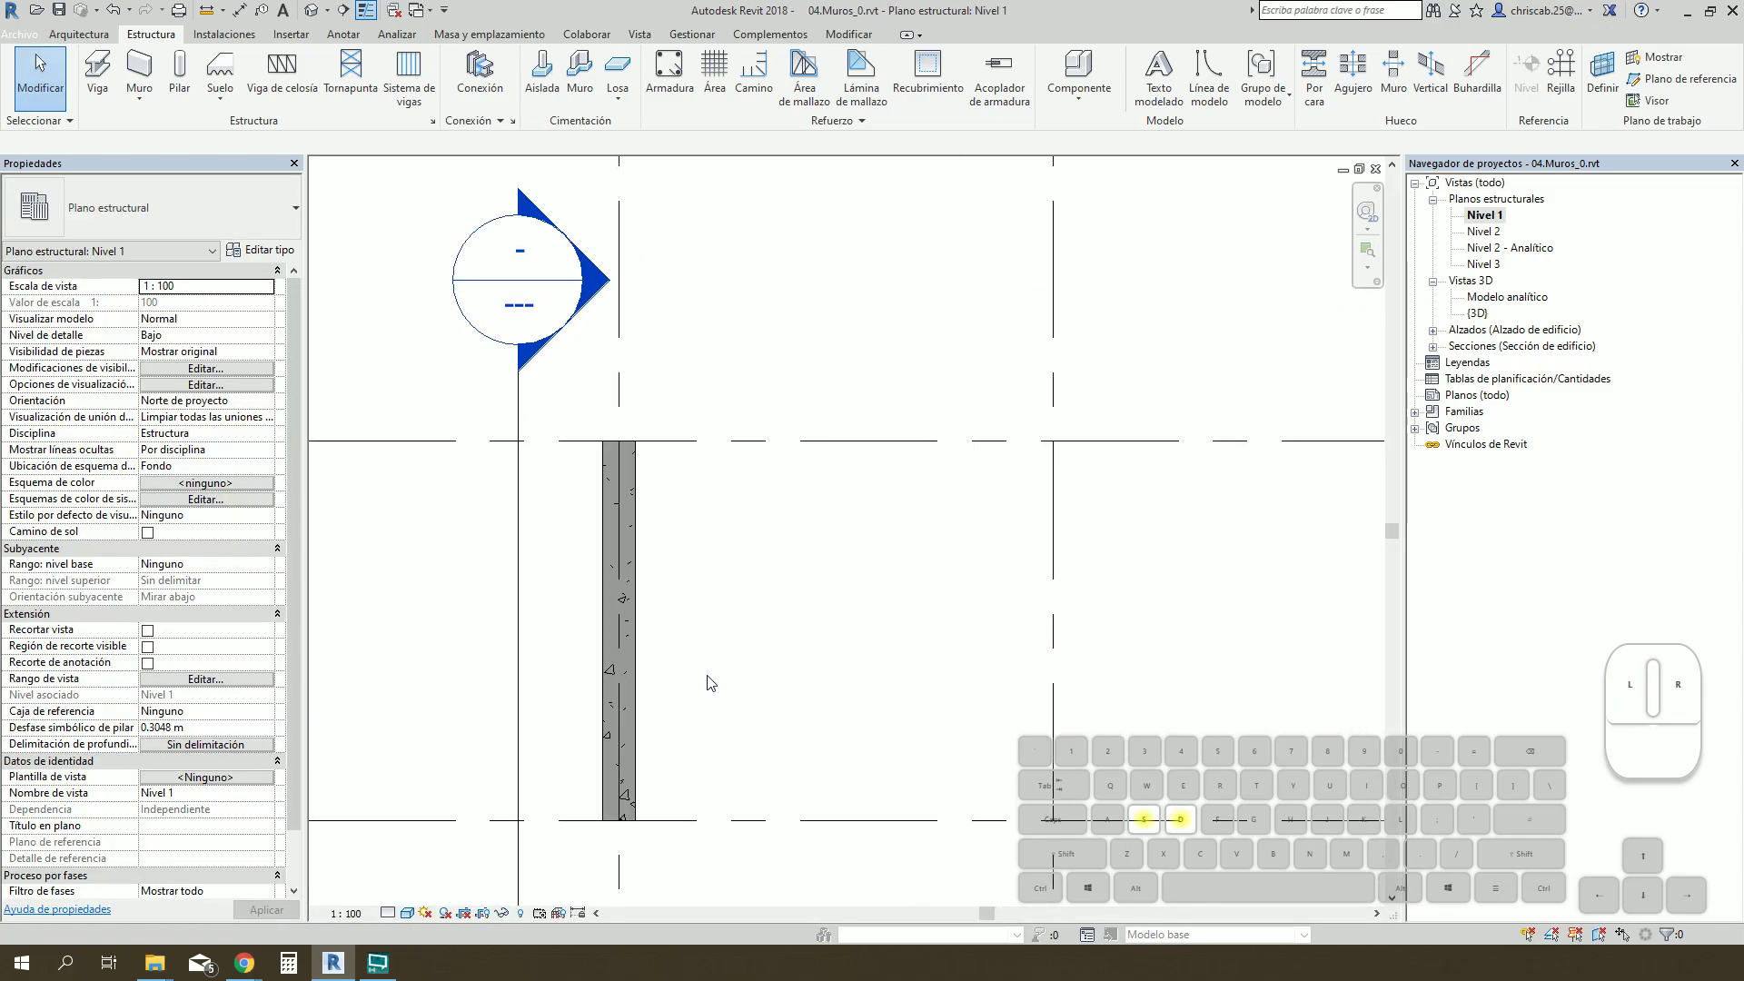
scroll("up", 3)
scroll("down", 3)
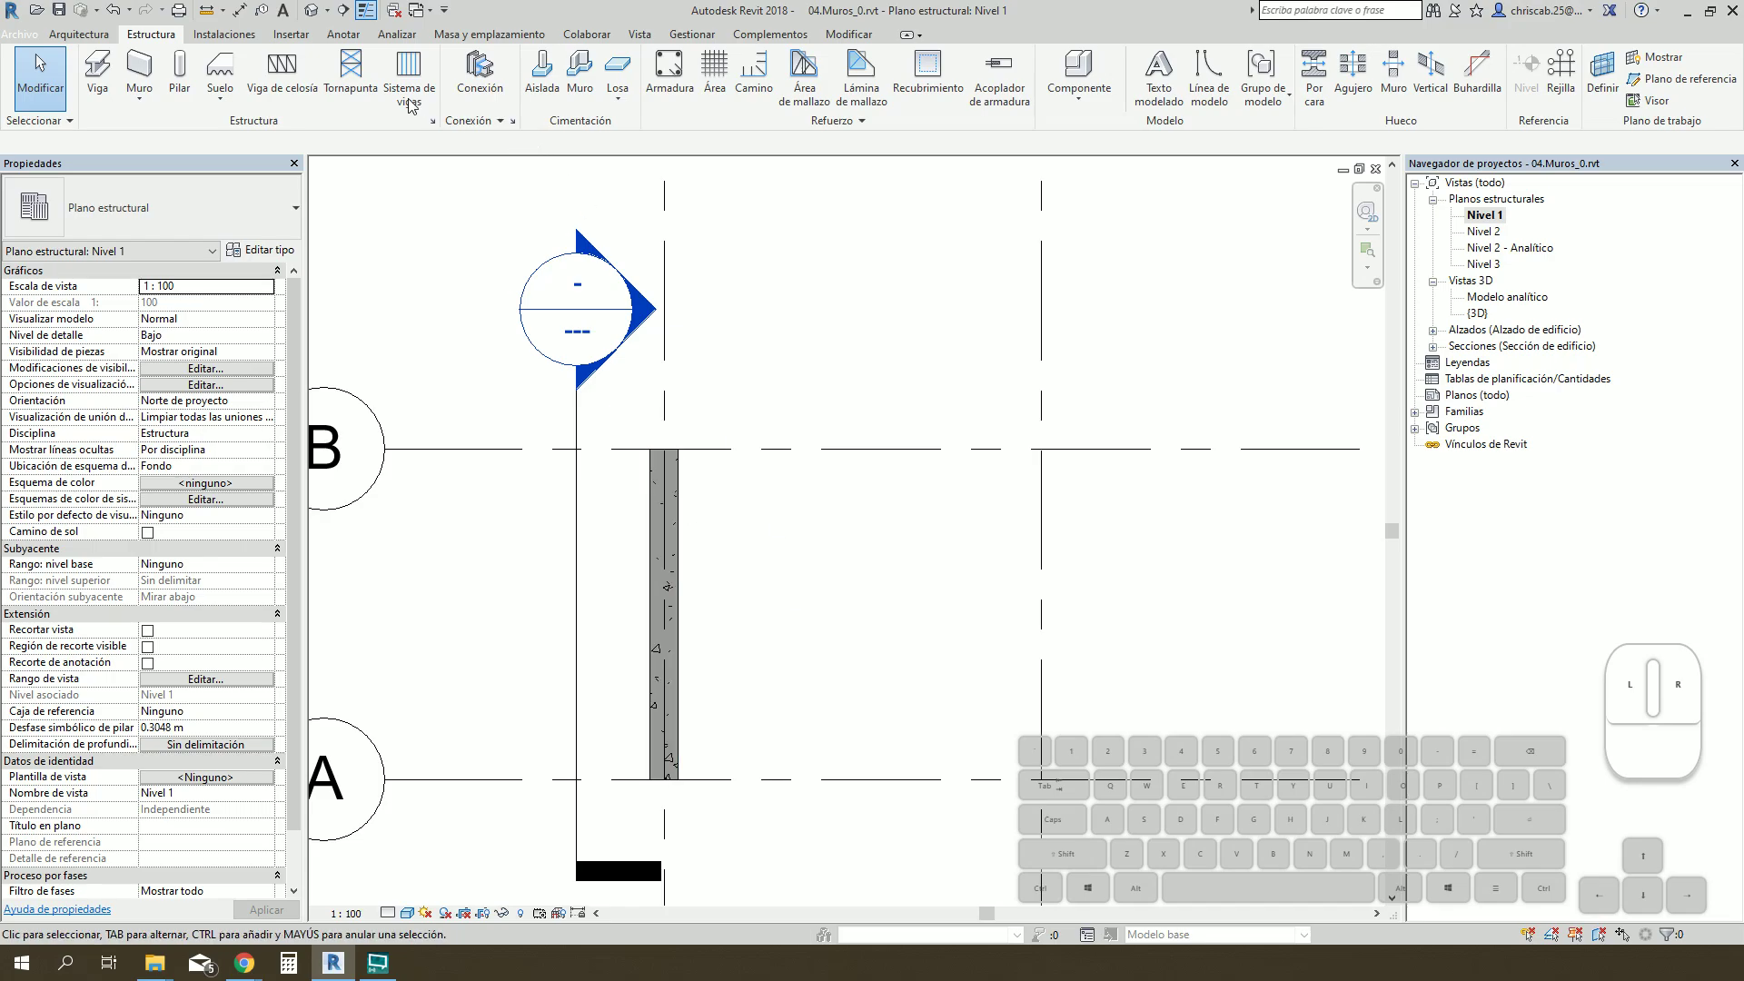
left_click(382, 5)
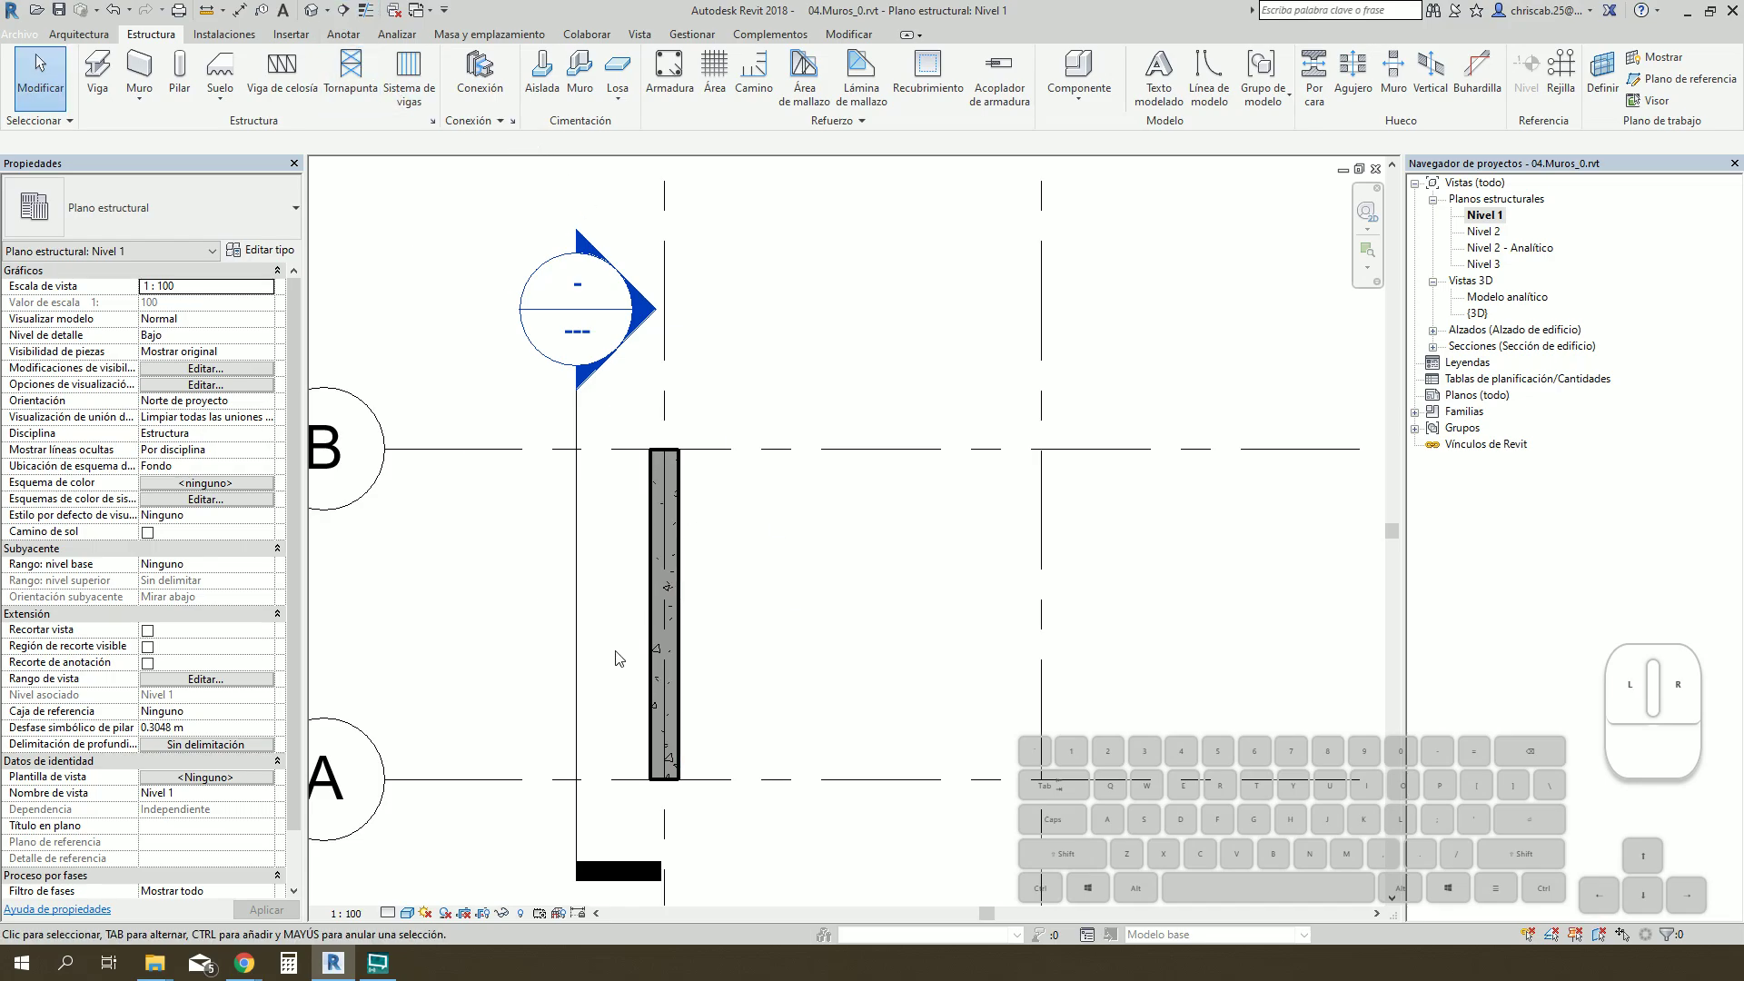
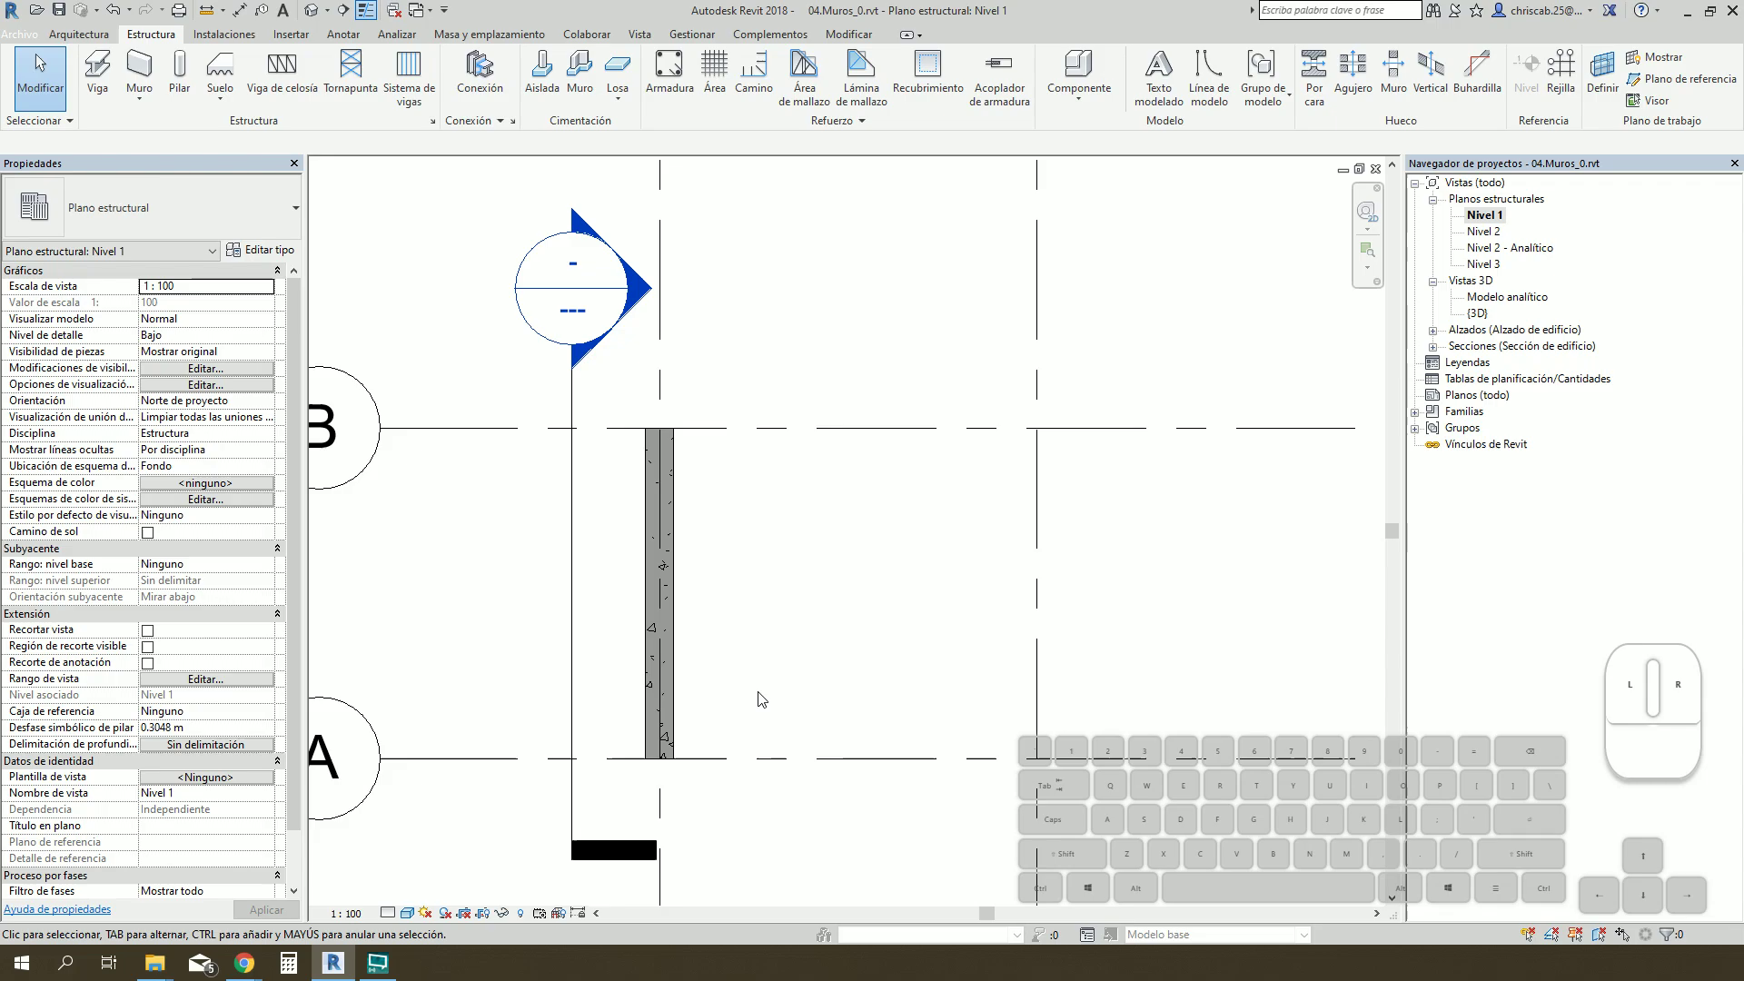
scroll("up", 3)
scroll("down", 3)
left_click_drag(674, 628, 664, 526)
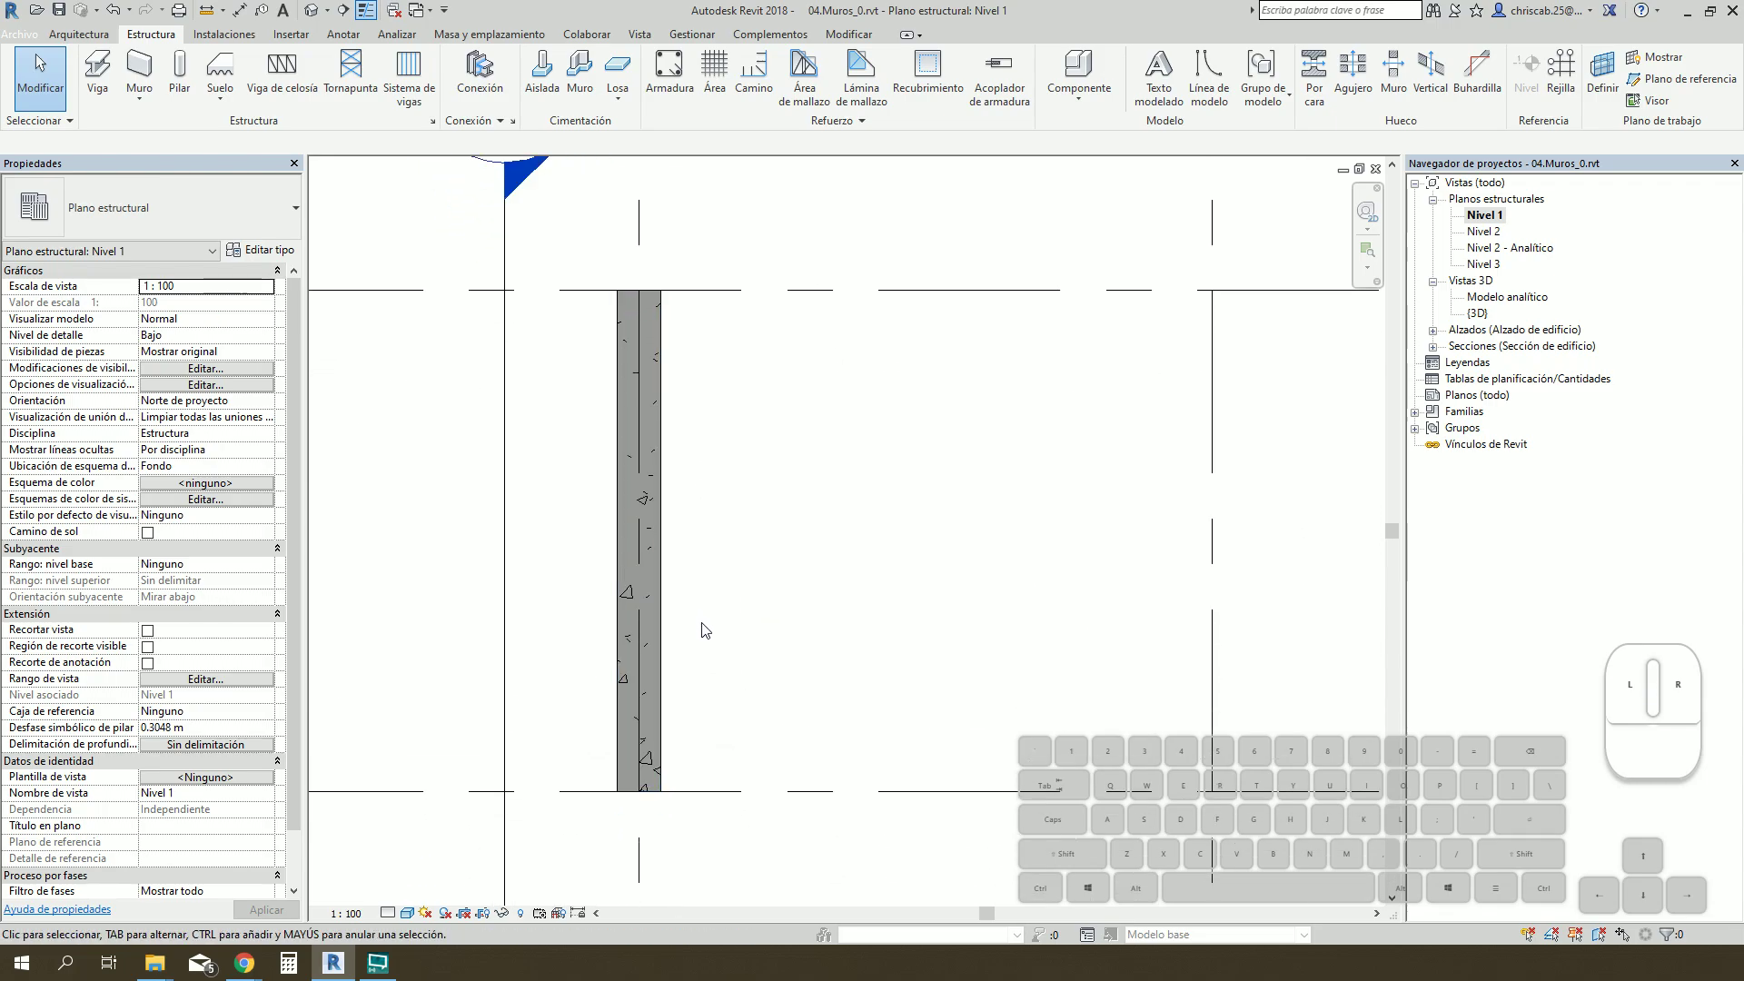
left_click(666, 611)
key("ctrl+1")
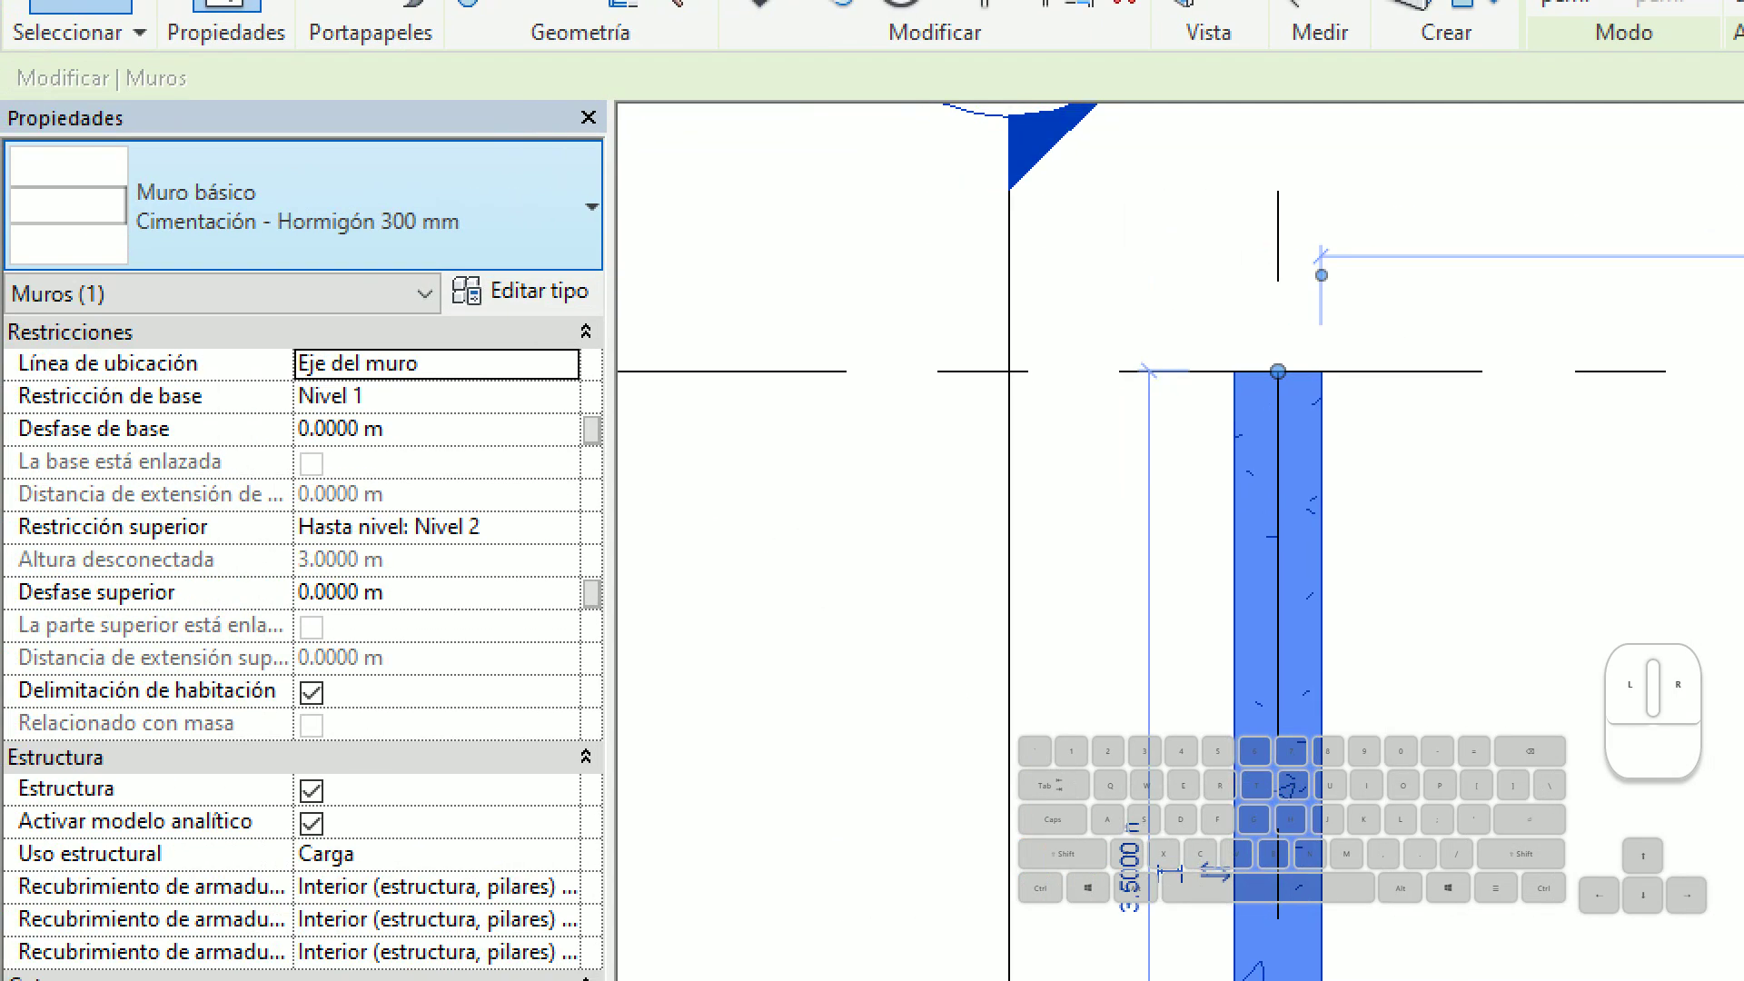
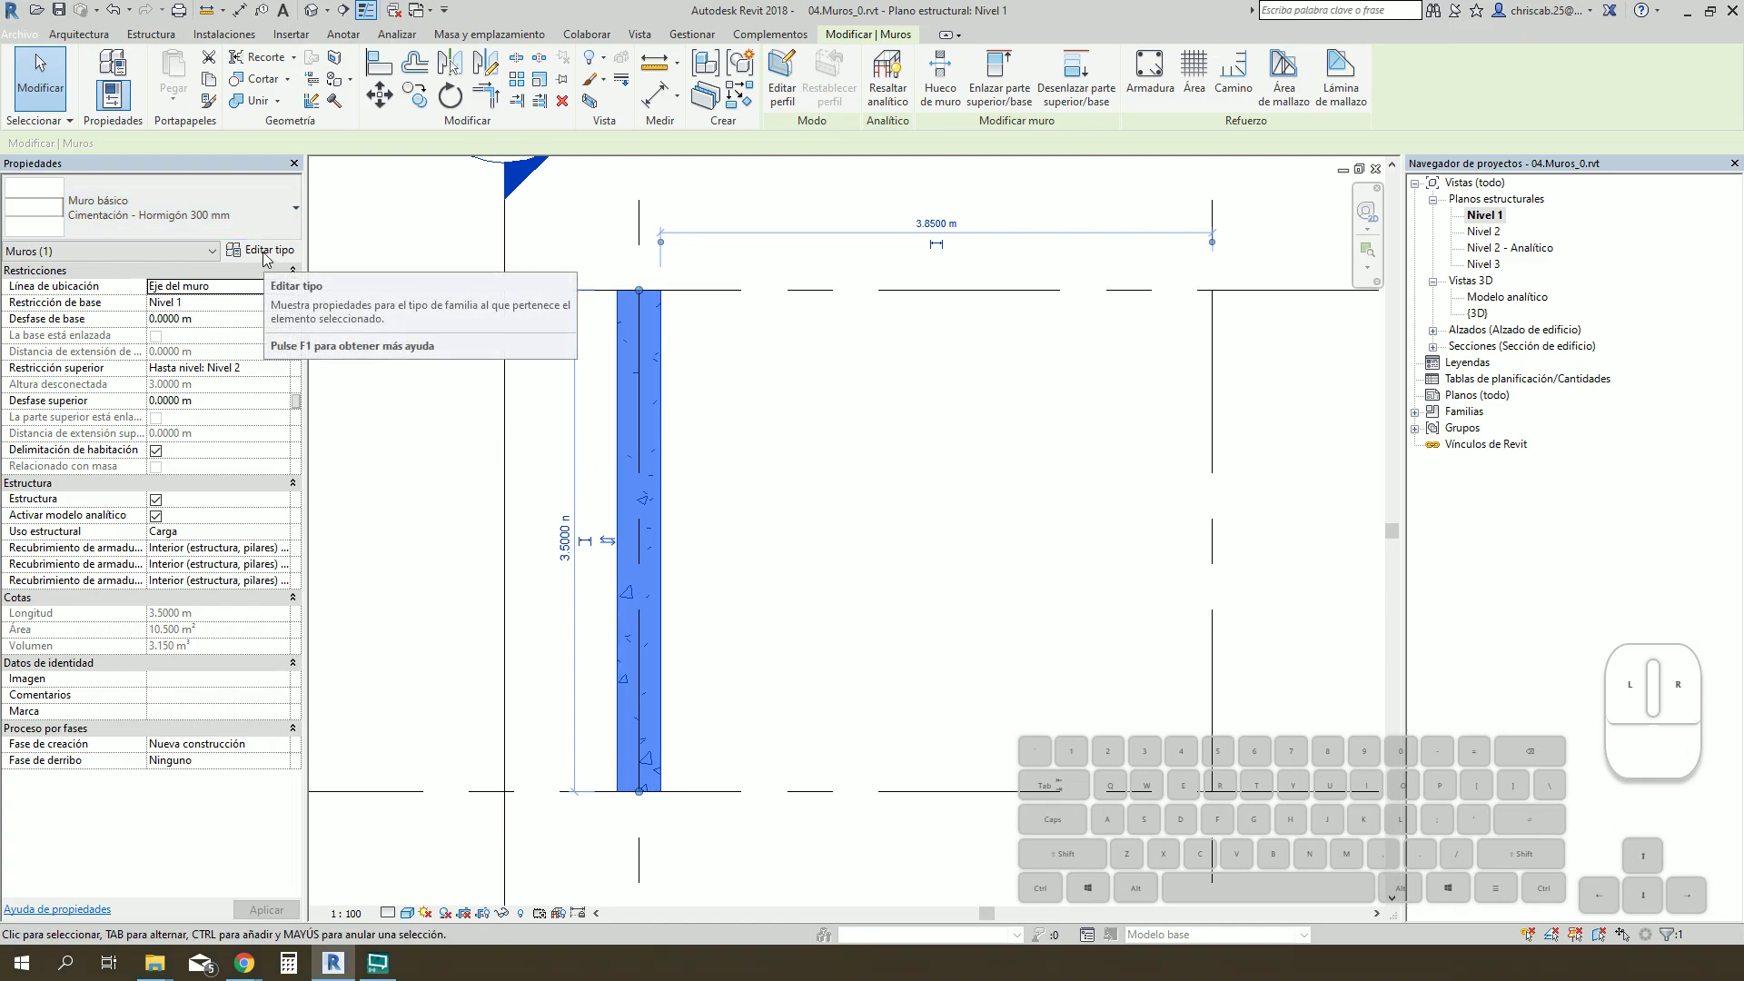
Step: Duplicate the Hormigón 300 mm type as 'Placa e=0.25m' and go into its layer structure
left_click(270, 257)
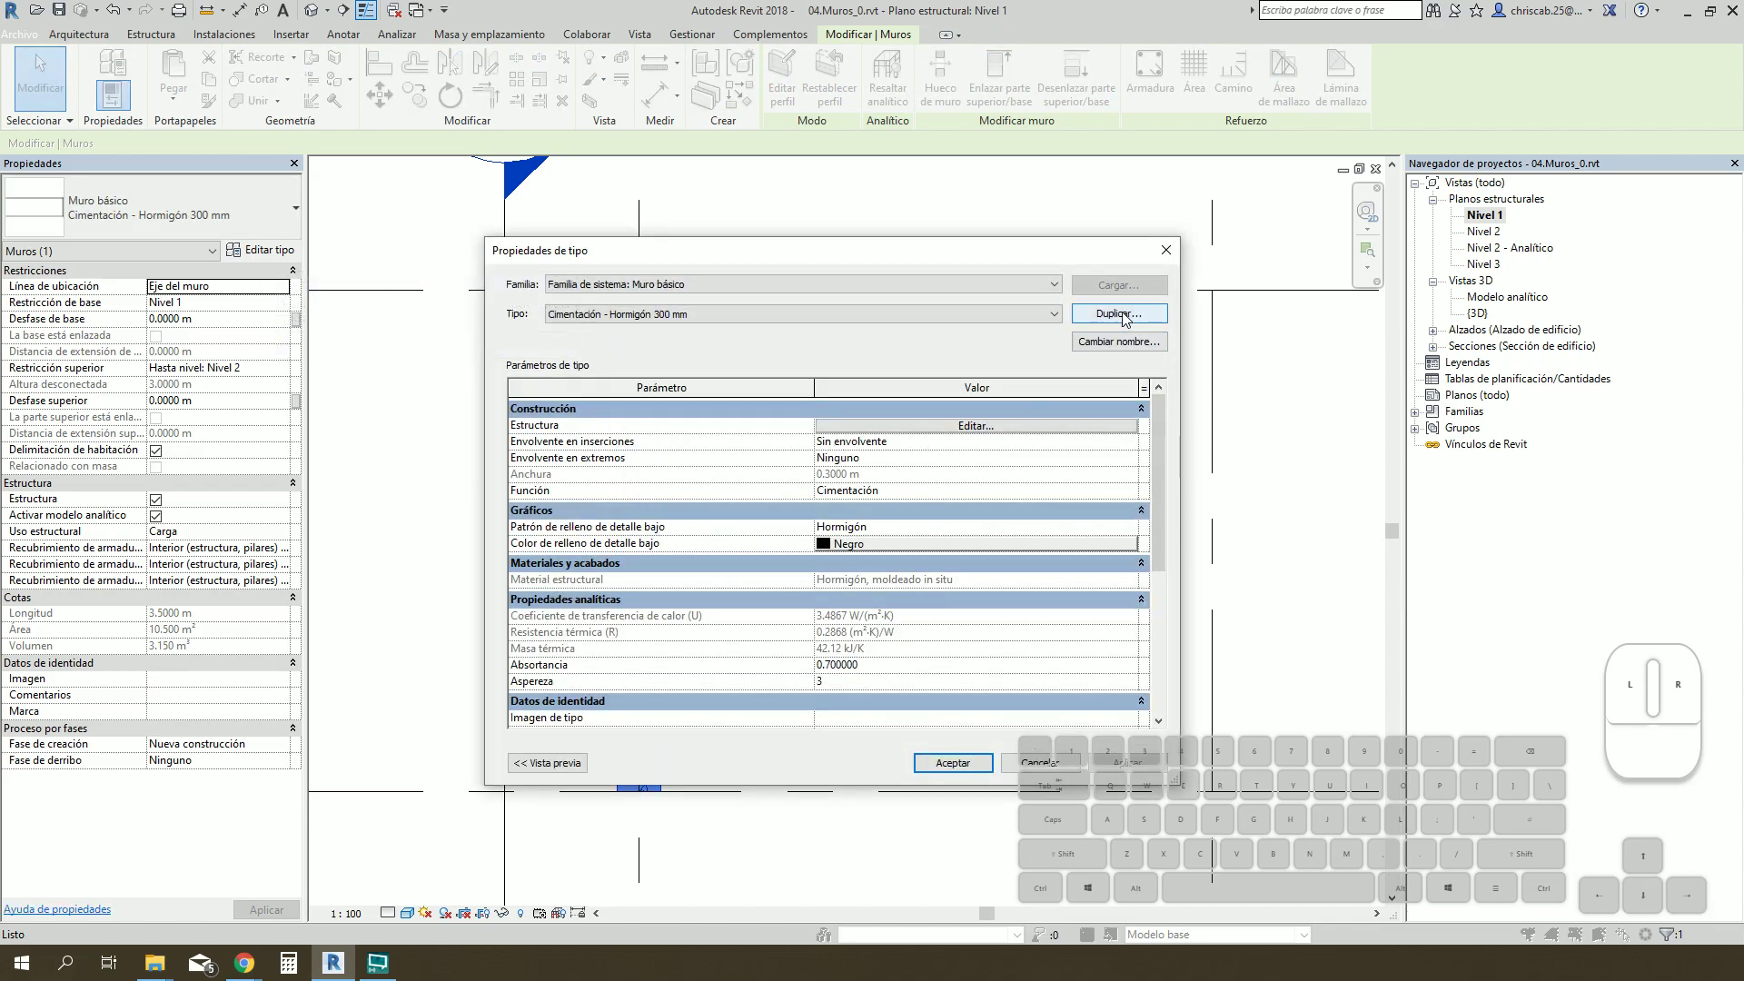
left_click(1129, 317)
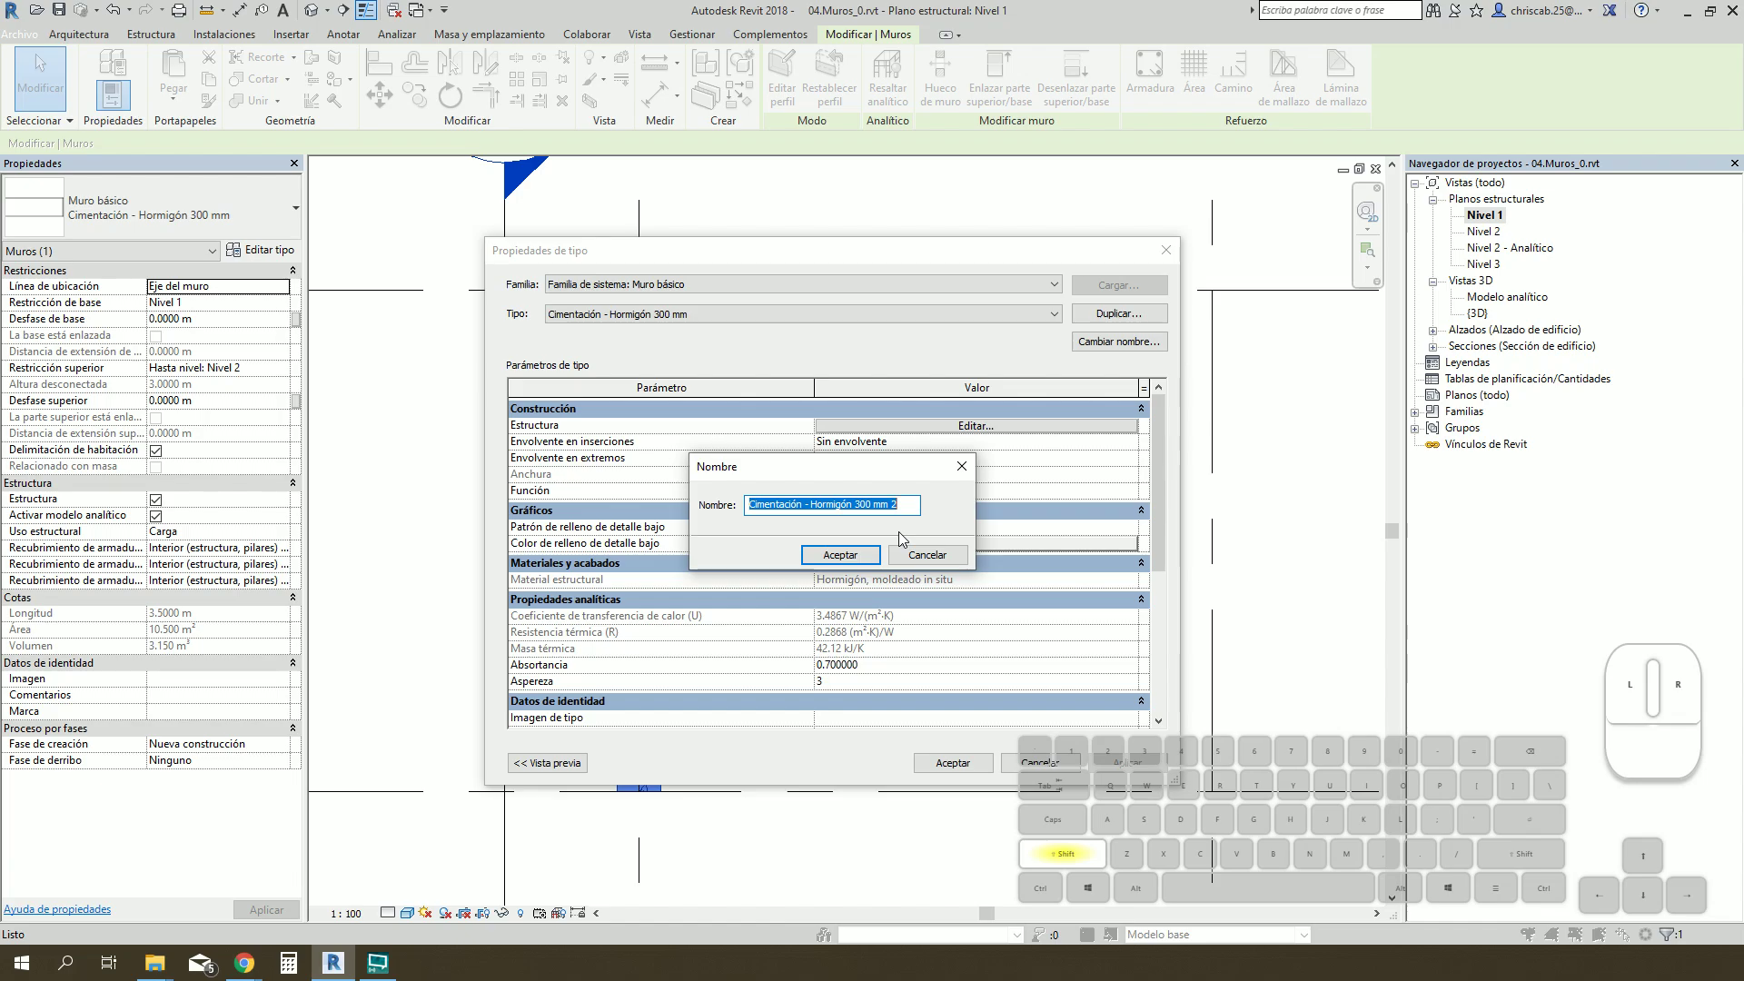
key("space")
key("e")
key("shift+0")
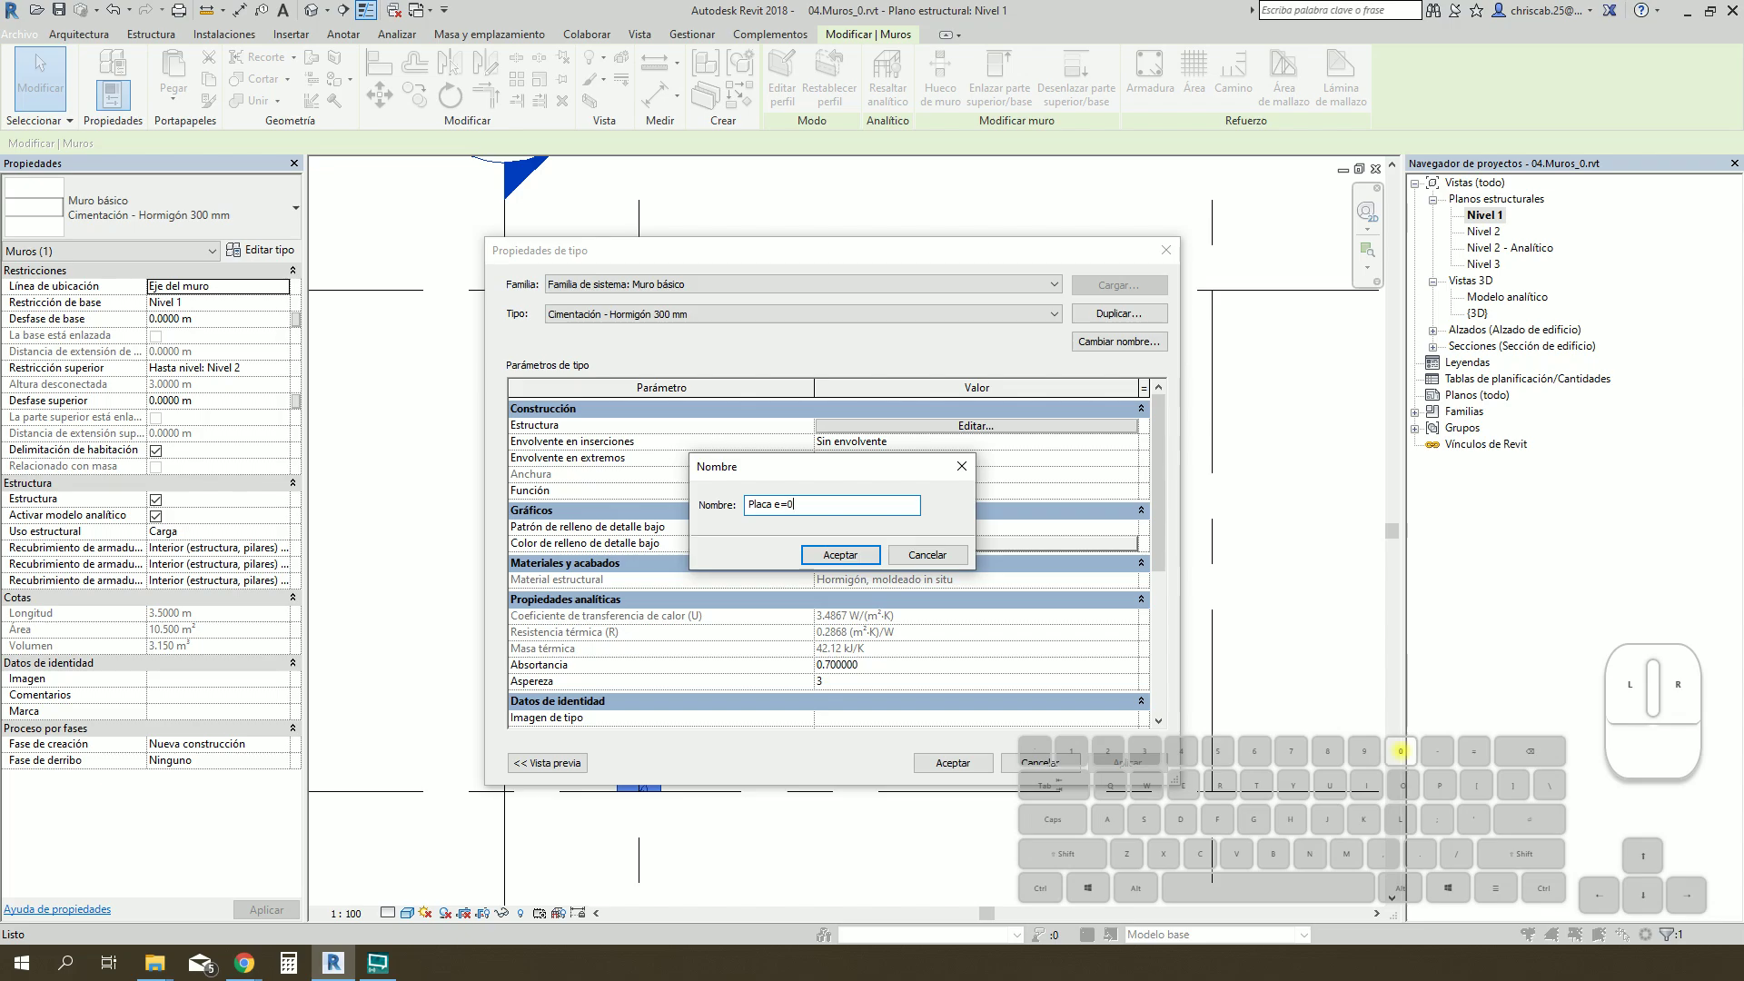
key("5")
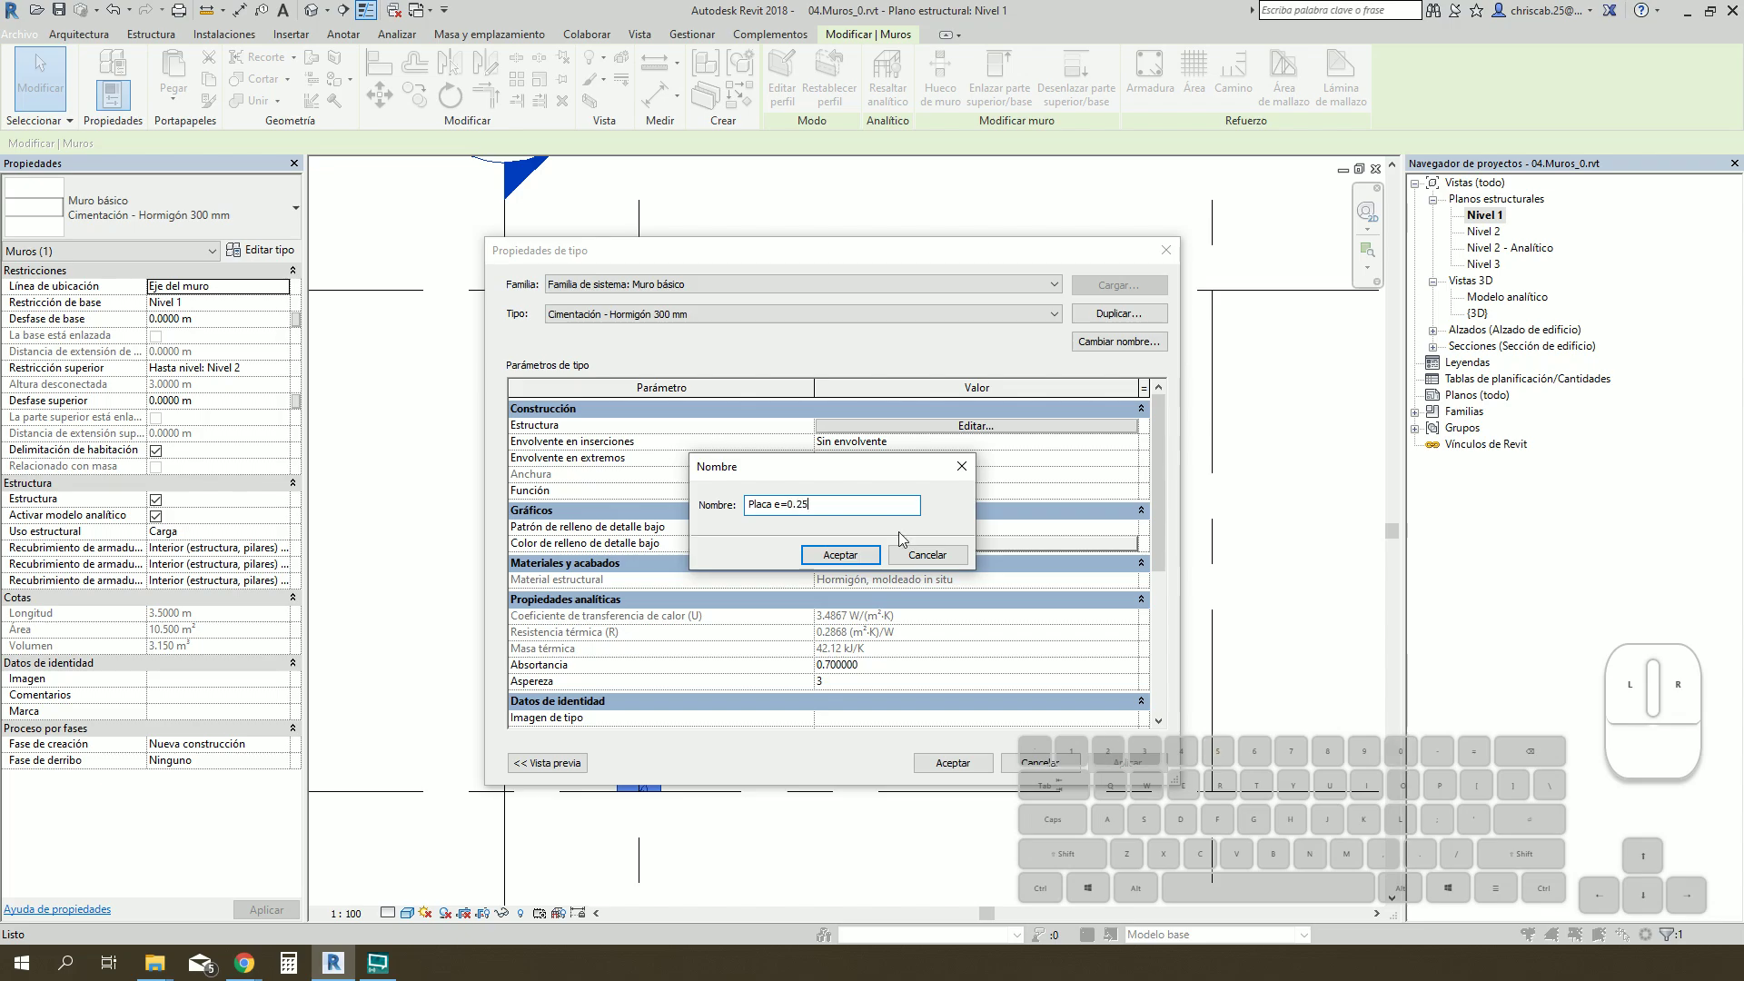
key("m")
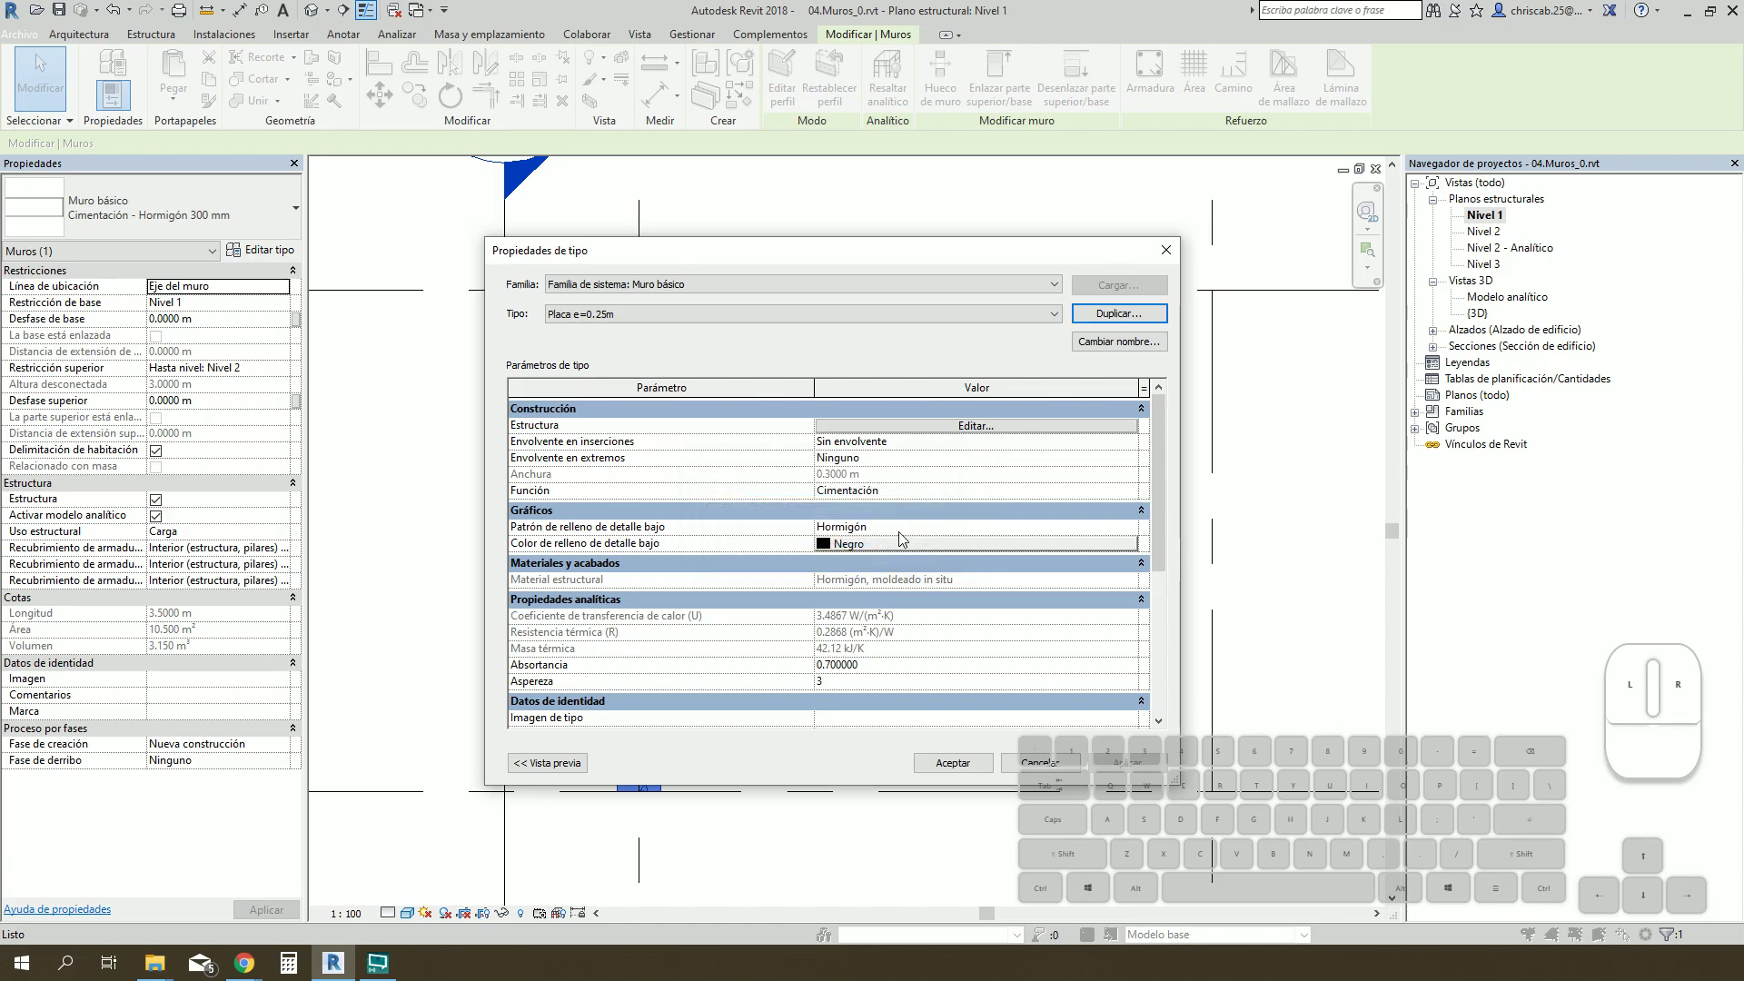
left_click(884, 434)
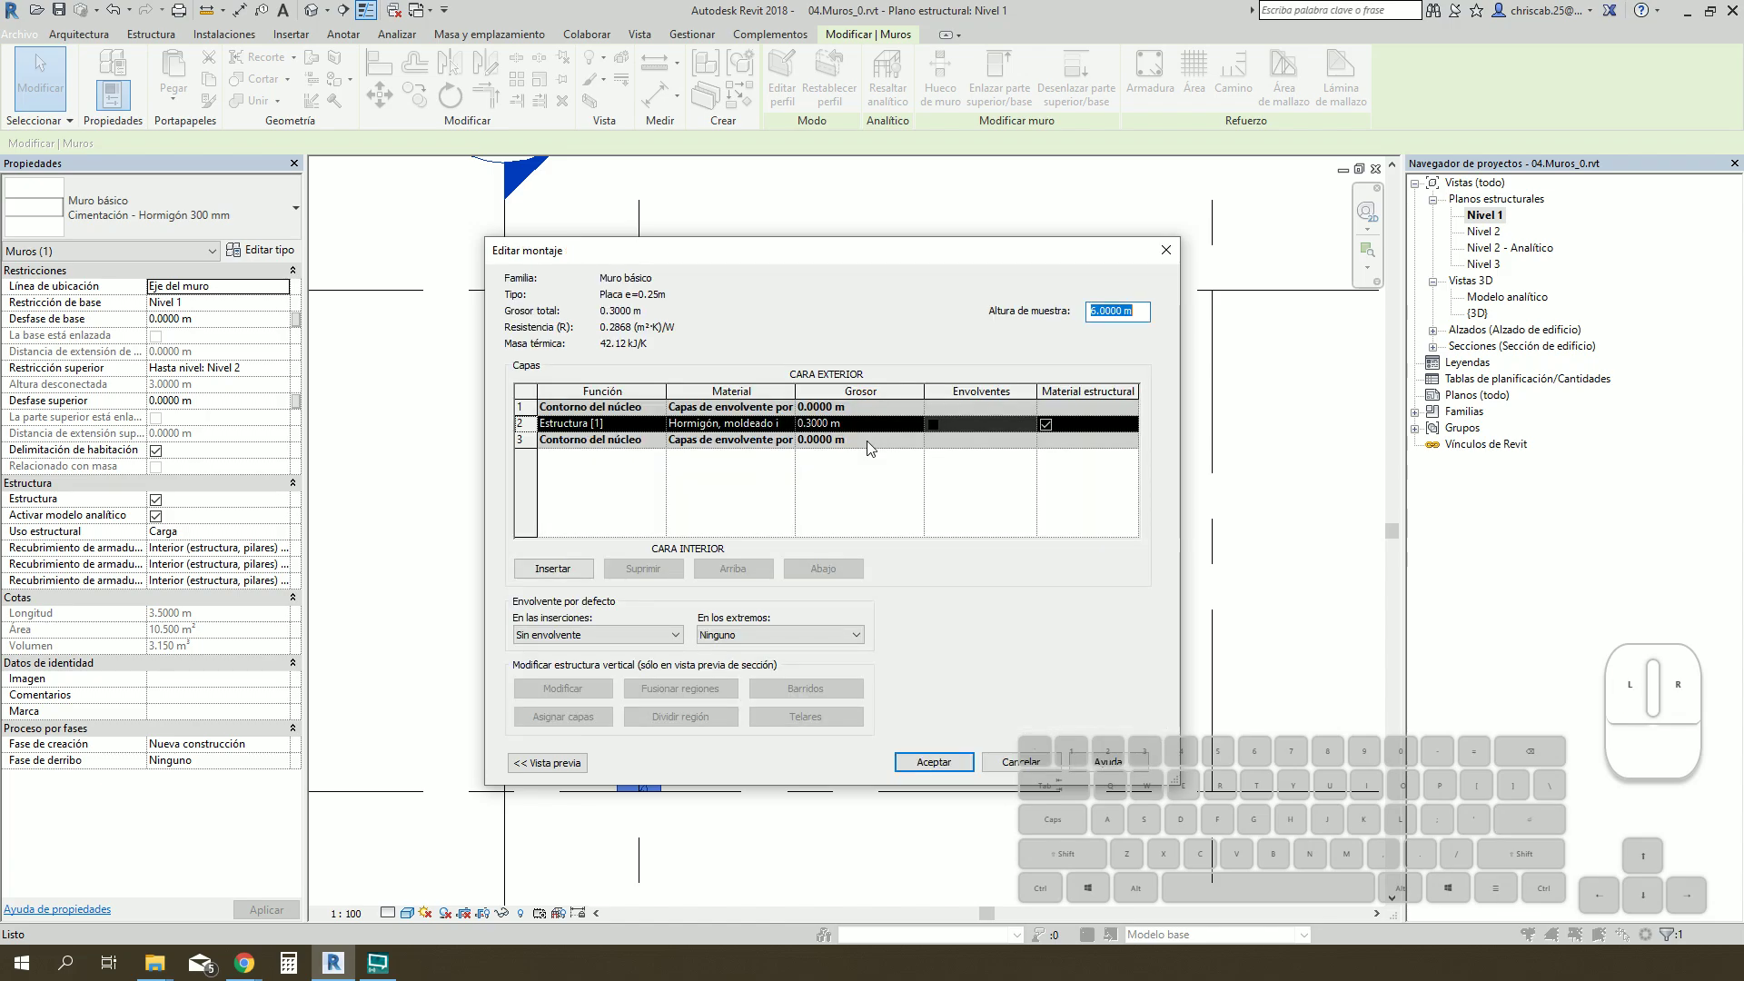
Step: Set the structural layer thickness to 0.25 m and bring up the Material Browser for its material
left_click(886, 425)
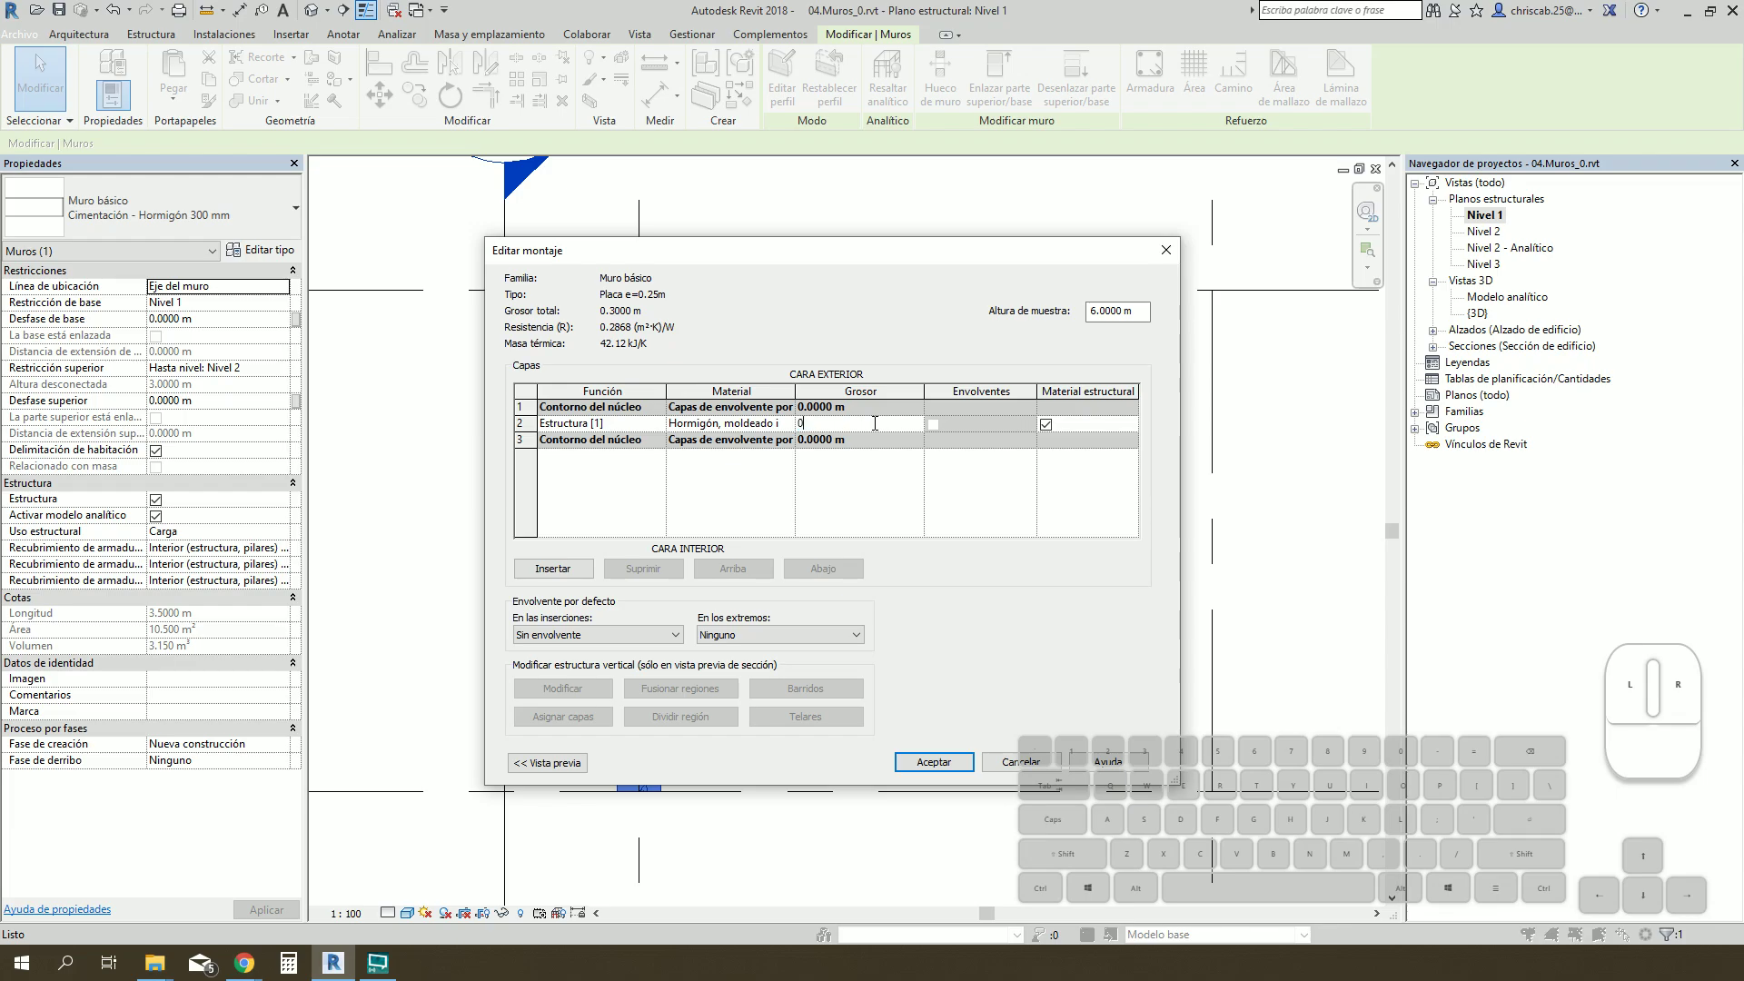
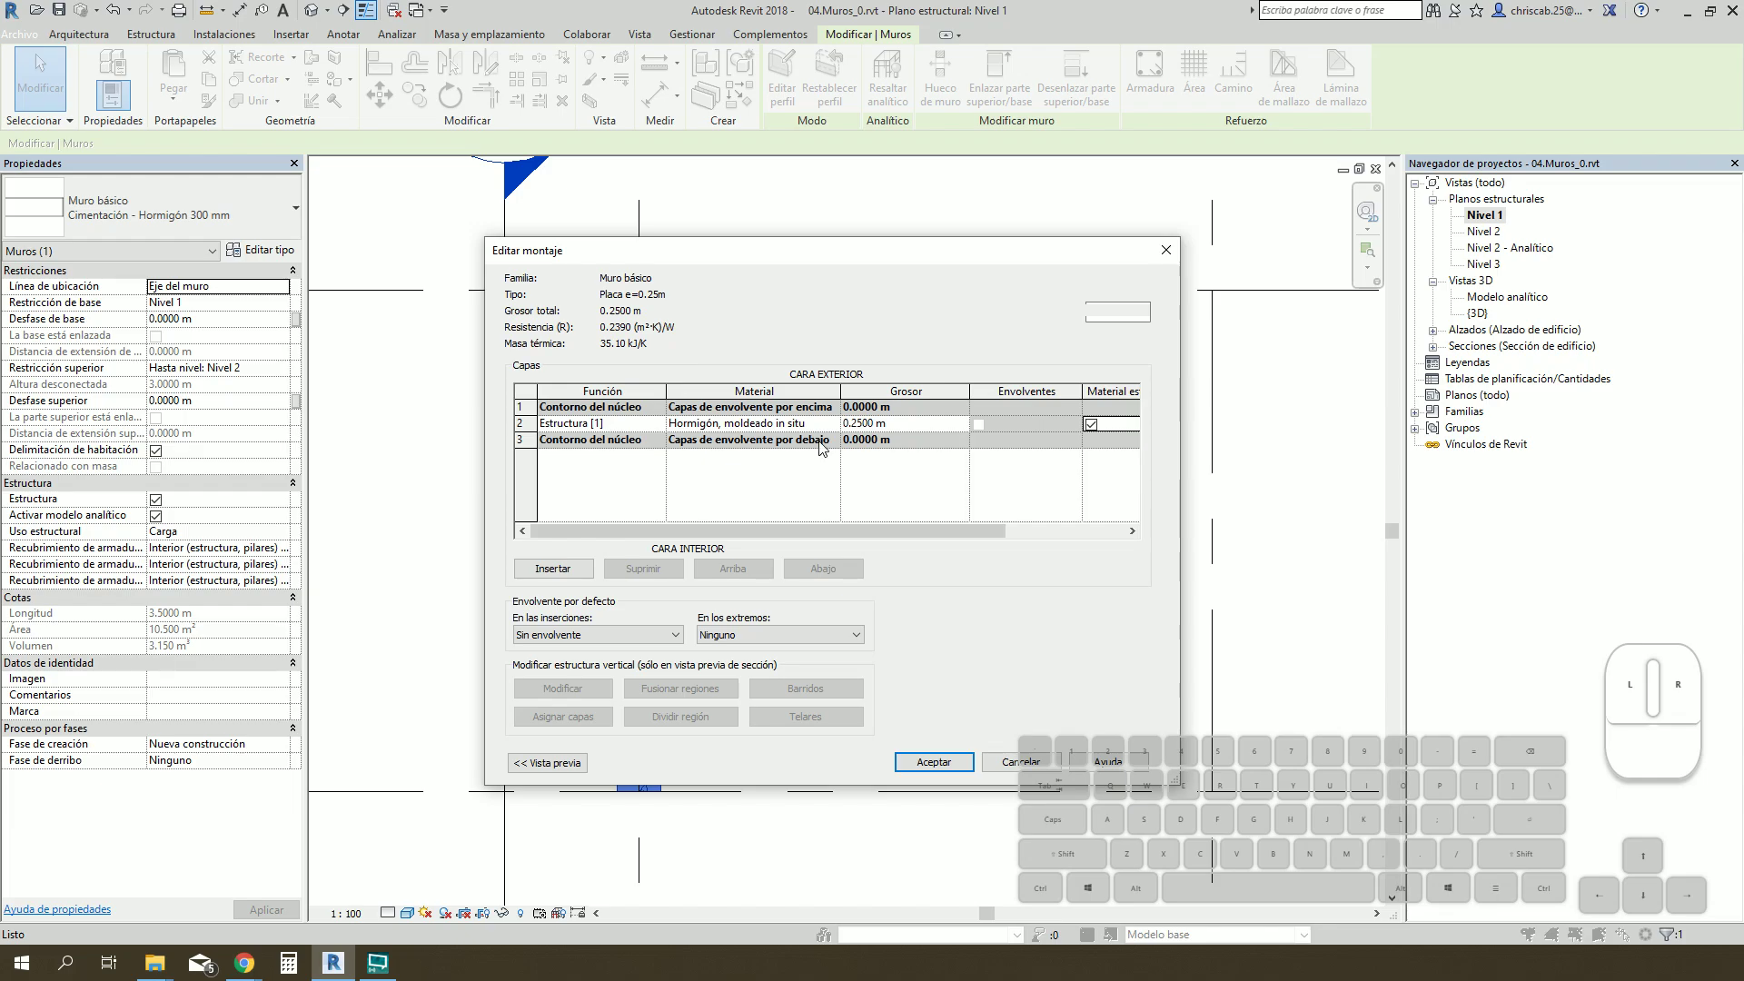
left_click(839, 429)
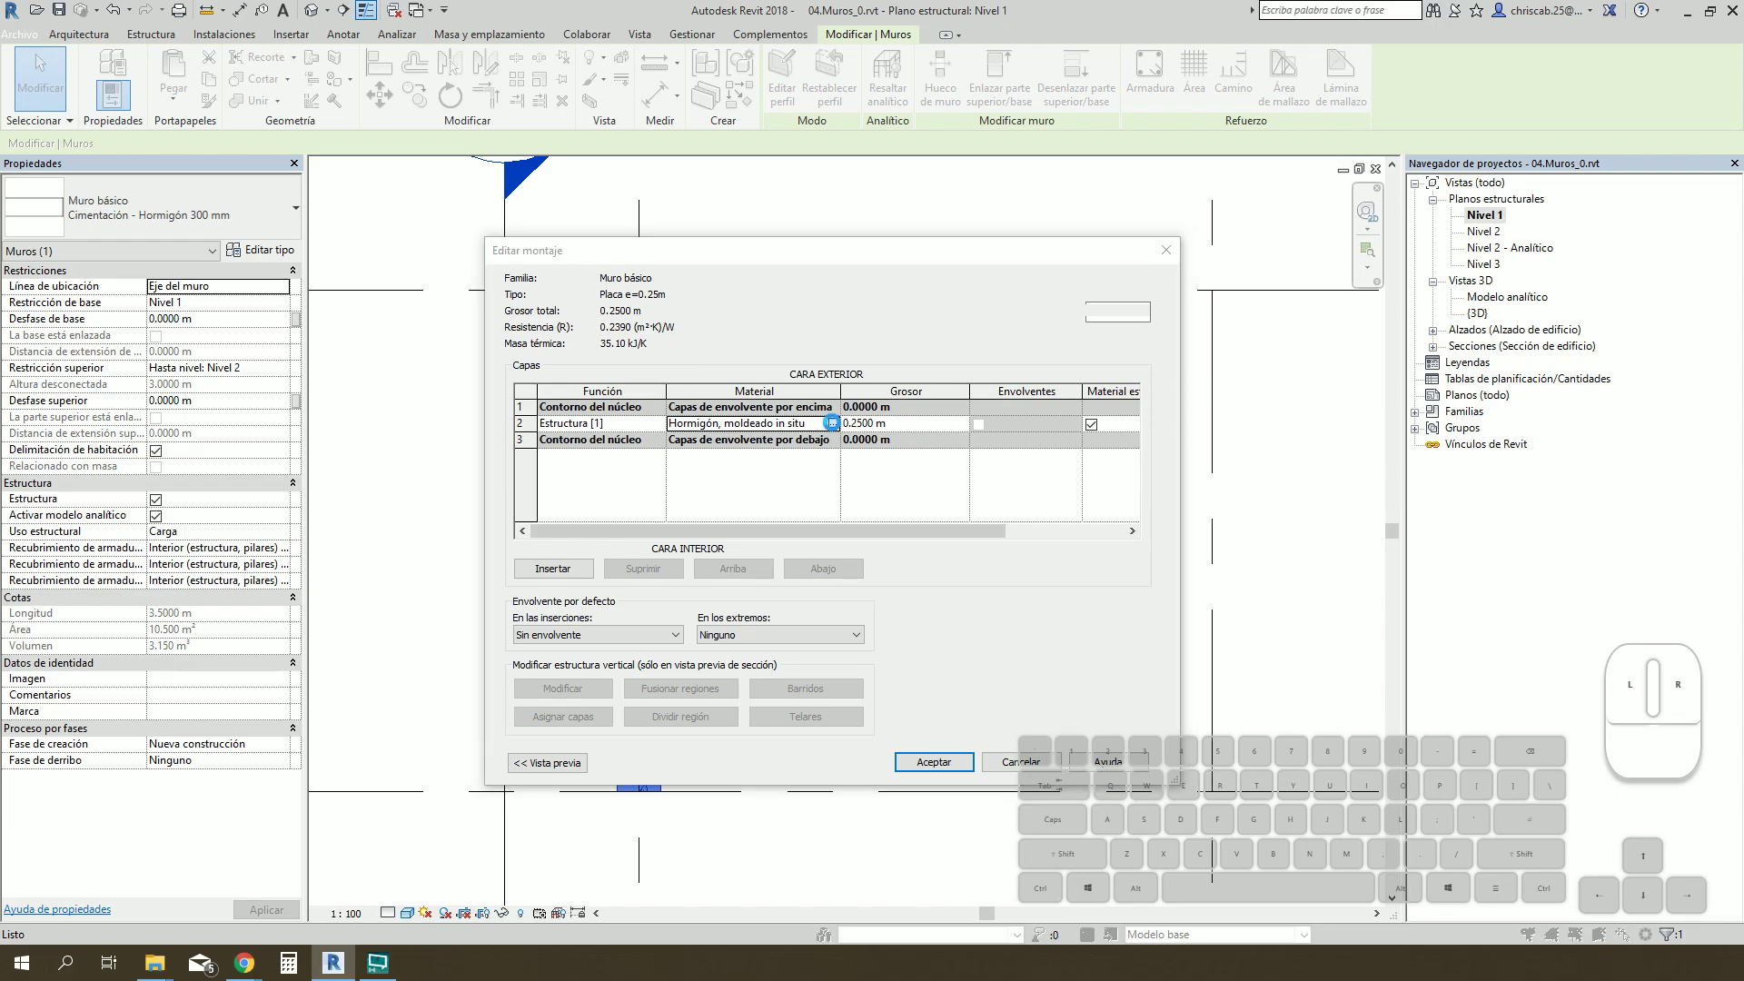
left_click(839, 428)
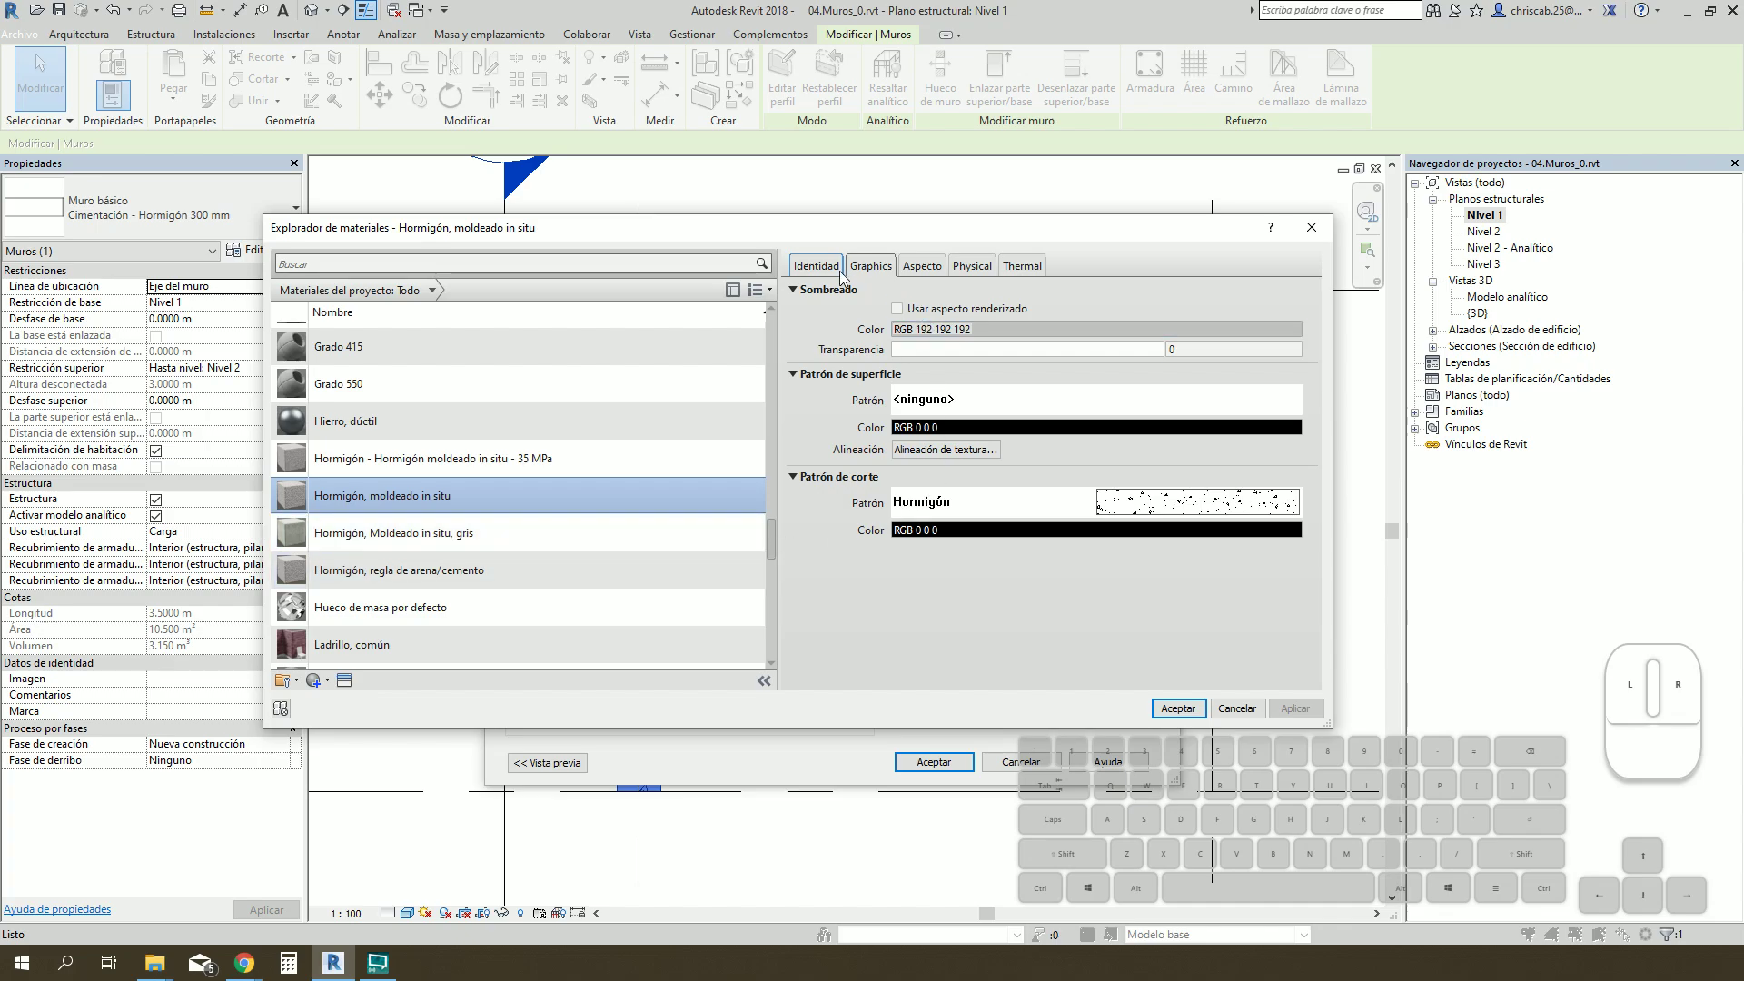
Step: Review the current concrete's Graphics, Appearance, Physical and Thermal settings
left_click(829, 276)
left_click(875, 277)
left_click(933, 276)
left_click(980, 274)
left_click(1012, 272)
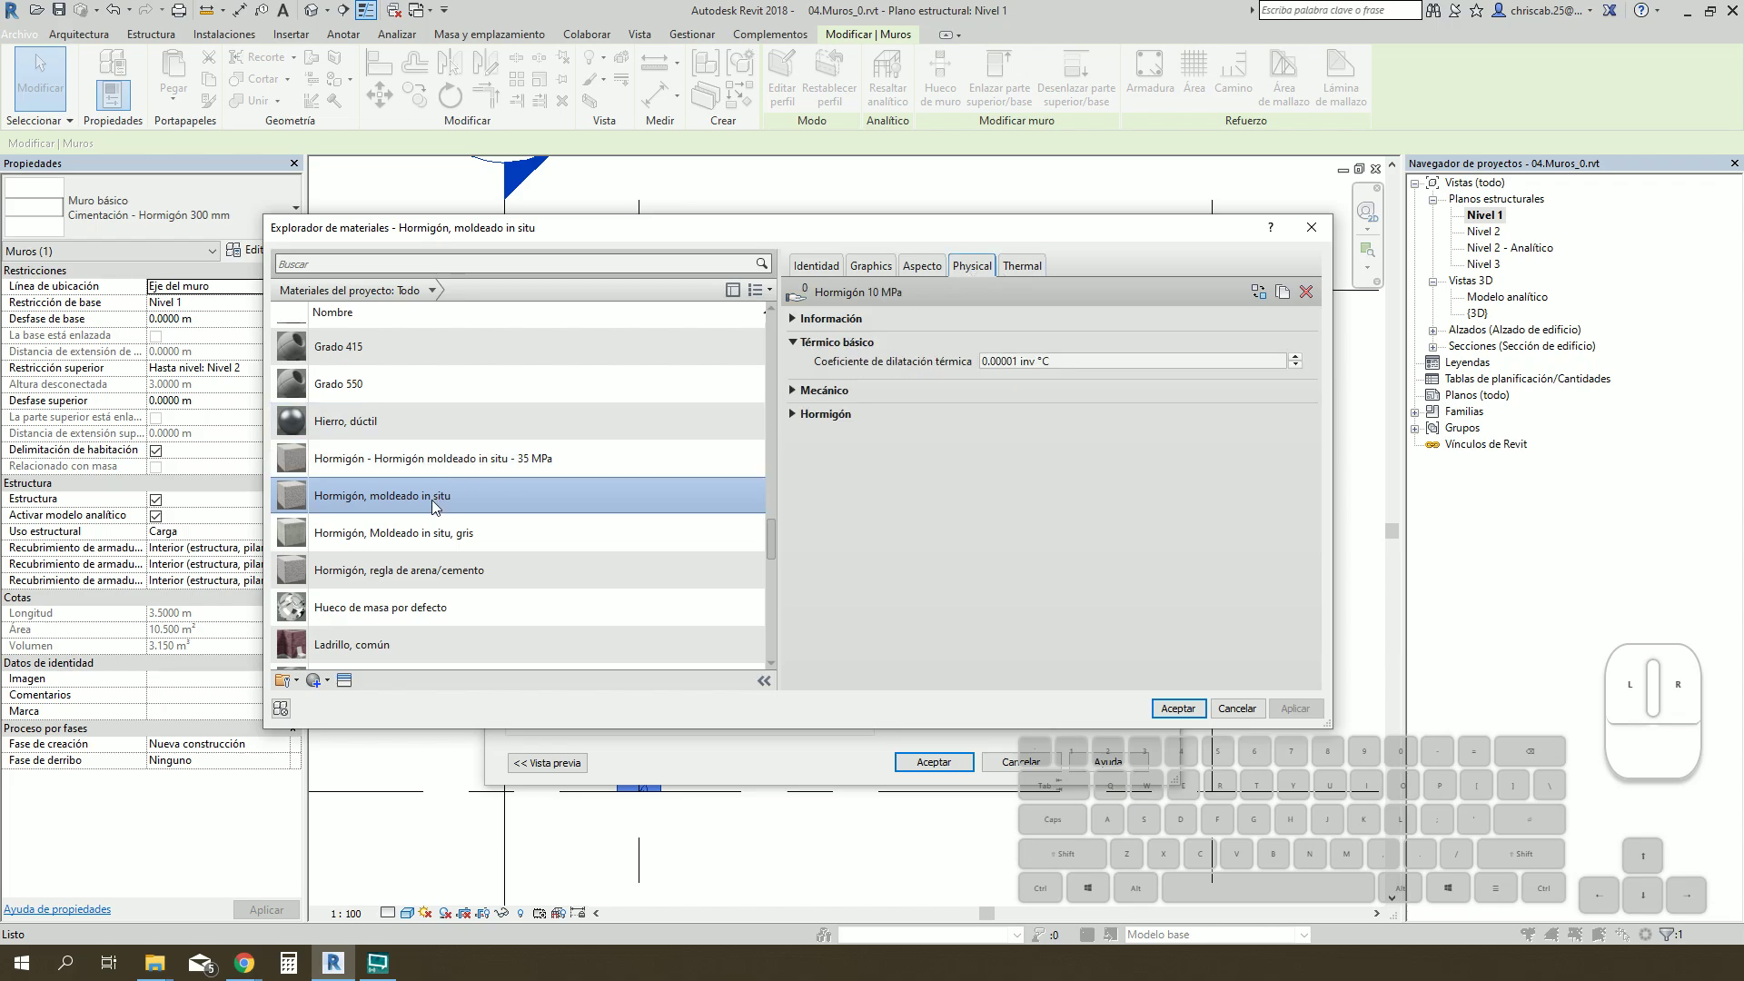
Step: Duplicate 'Hormigón moldeado in situ - 35 MPa' as a new material named Concreto f'c=210kg/cm2
left_click(462, 466)
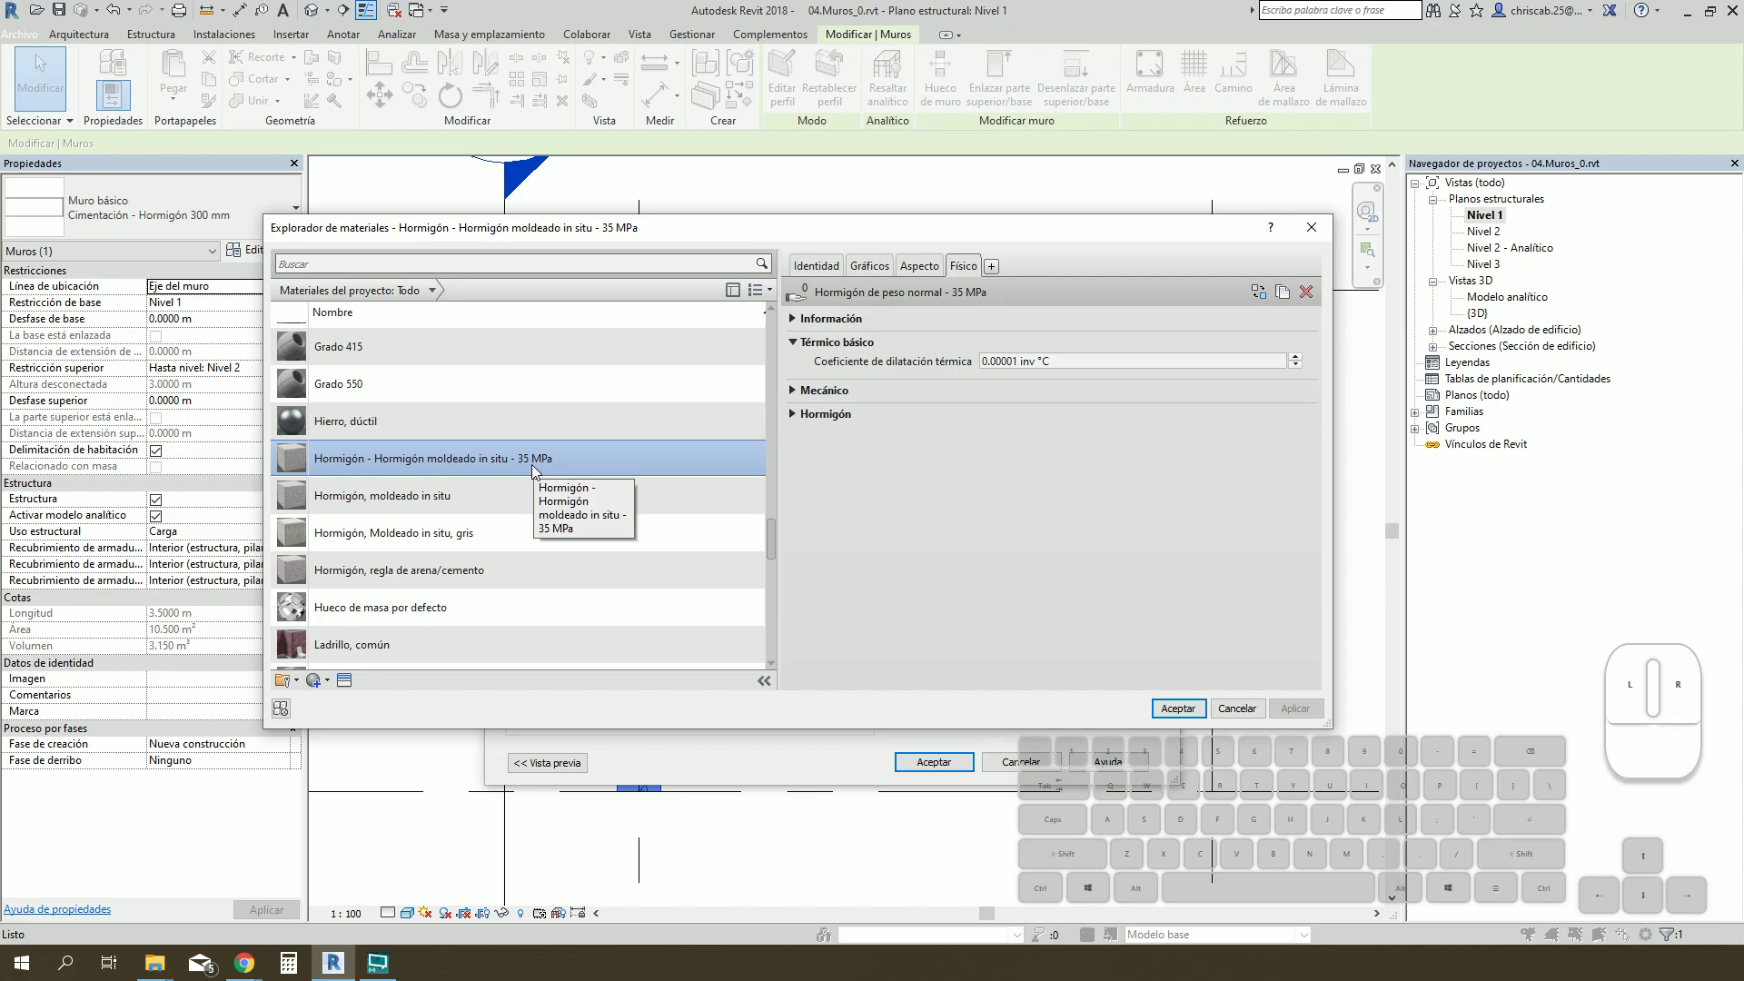
right_click(480, 464)
left_click(534, 502)
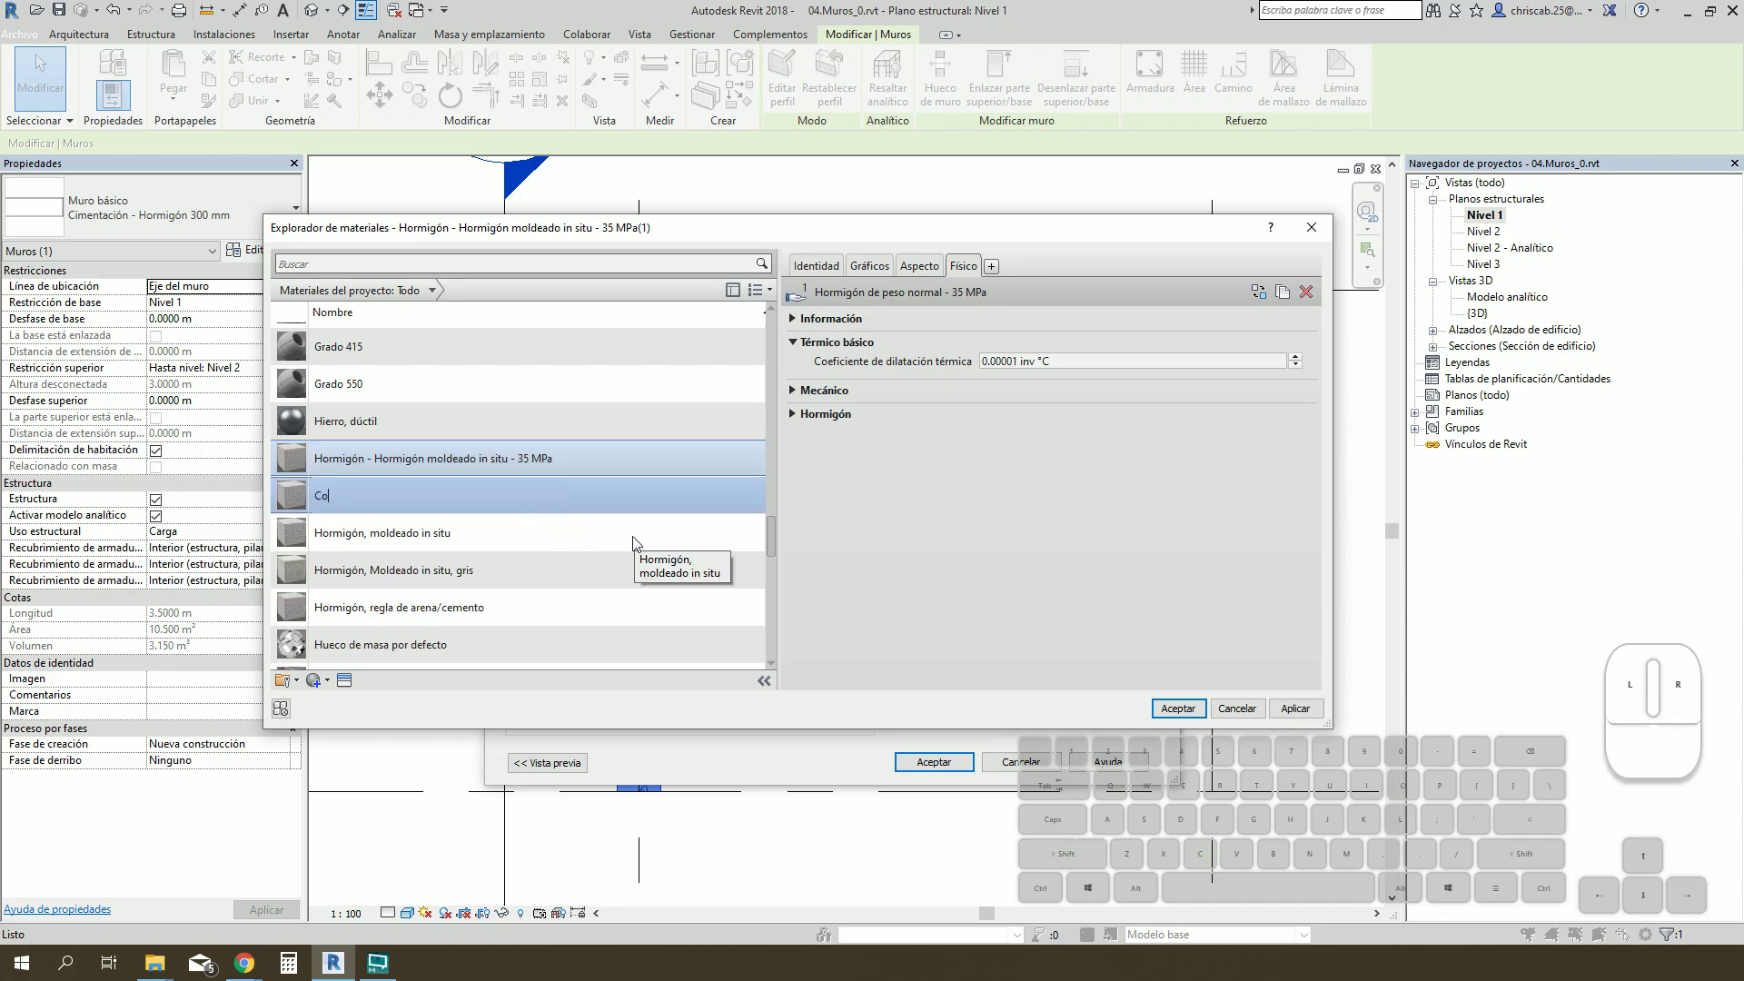
key("space")
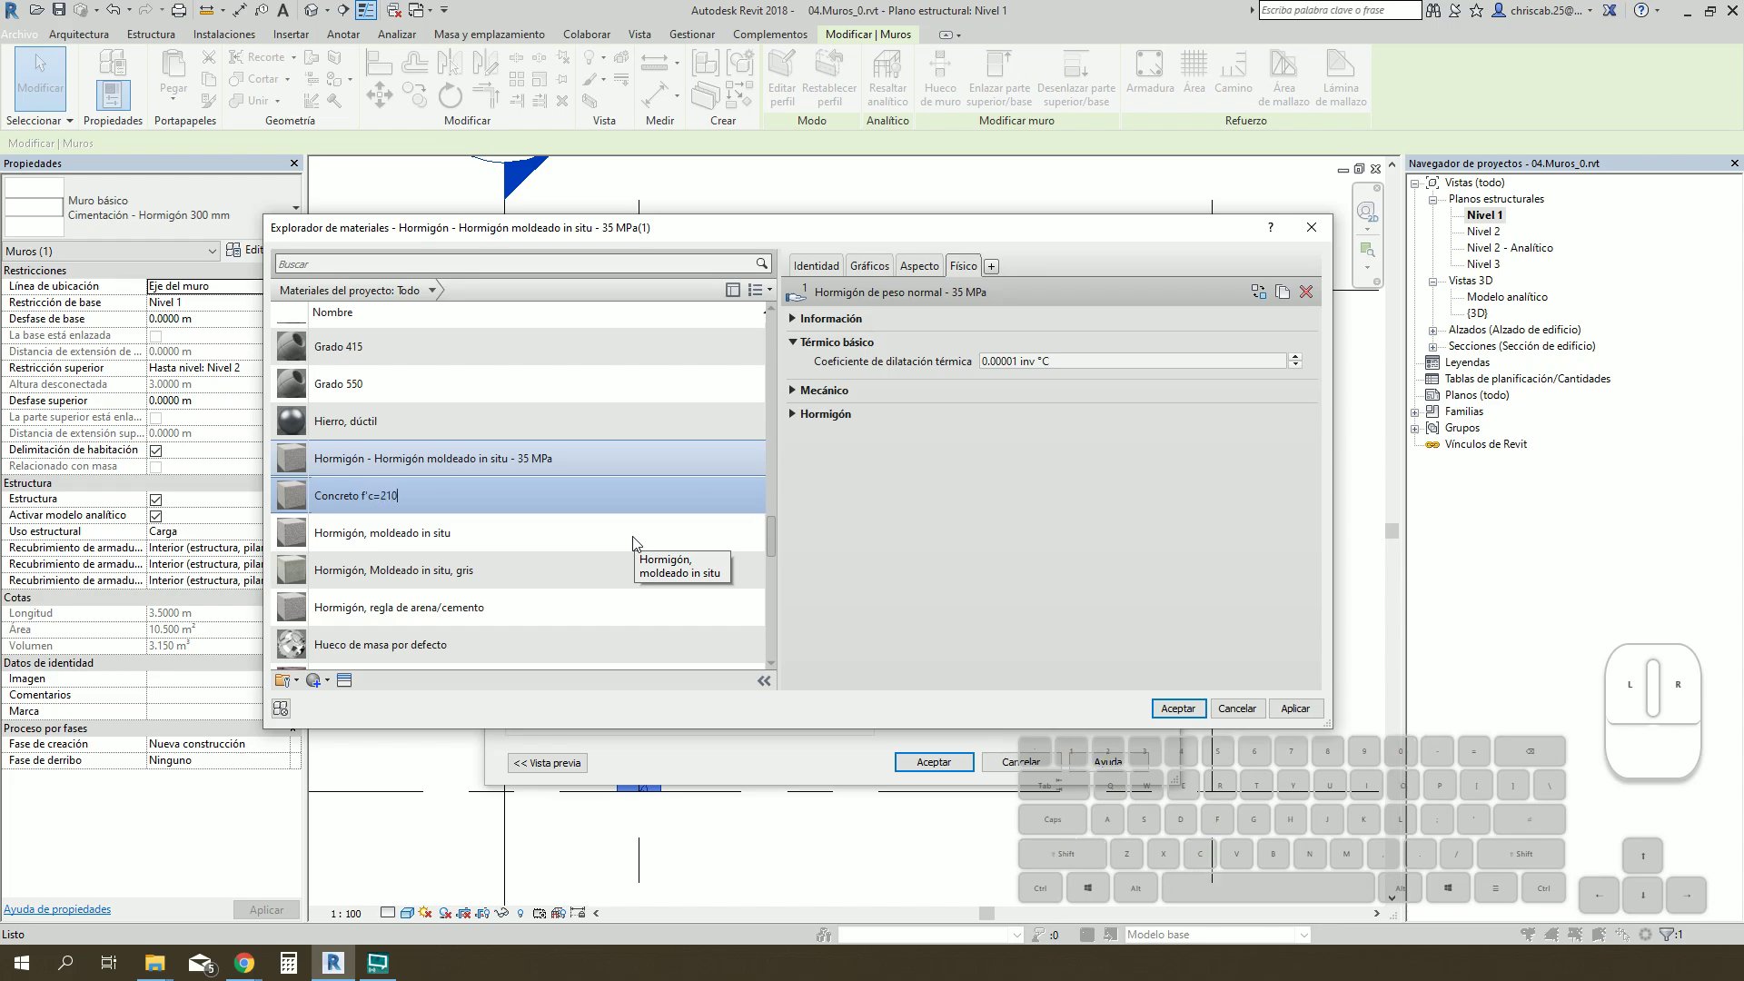
key("k")
key("shift+c")
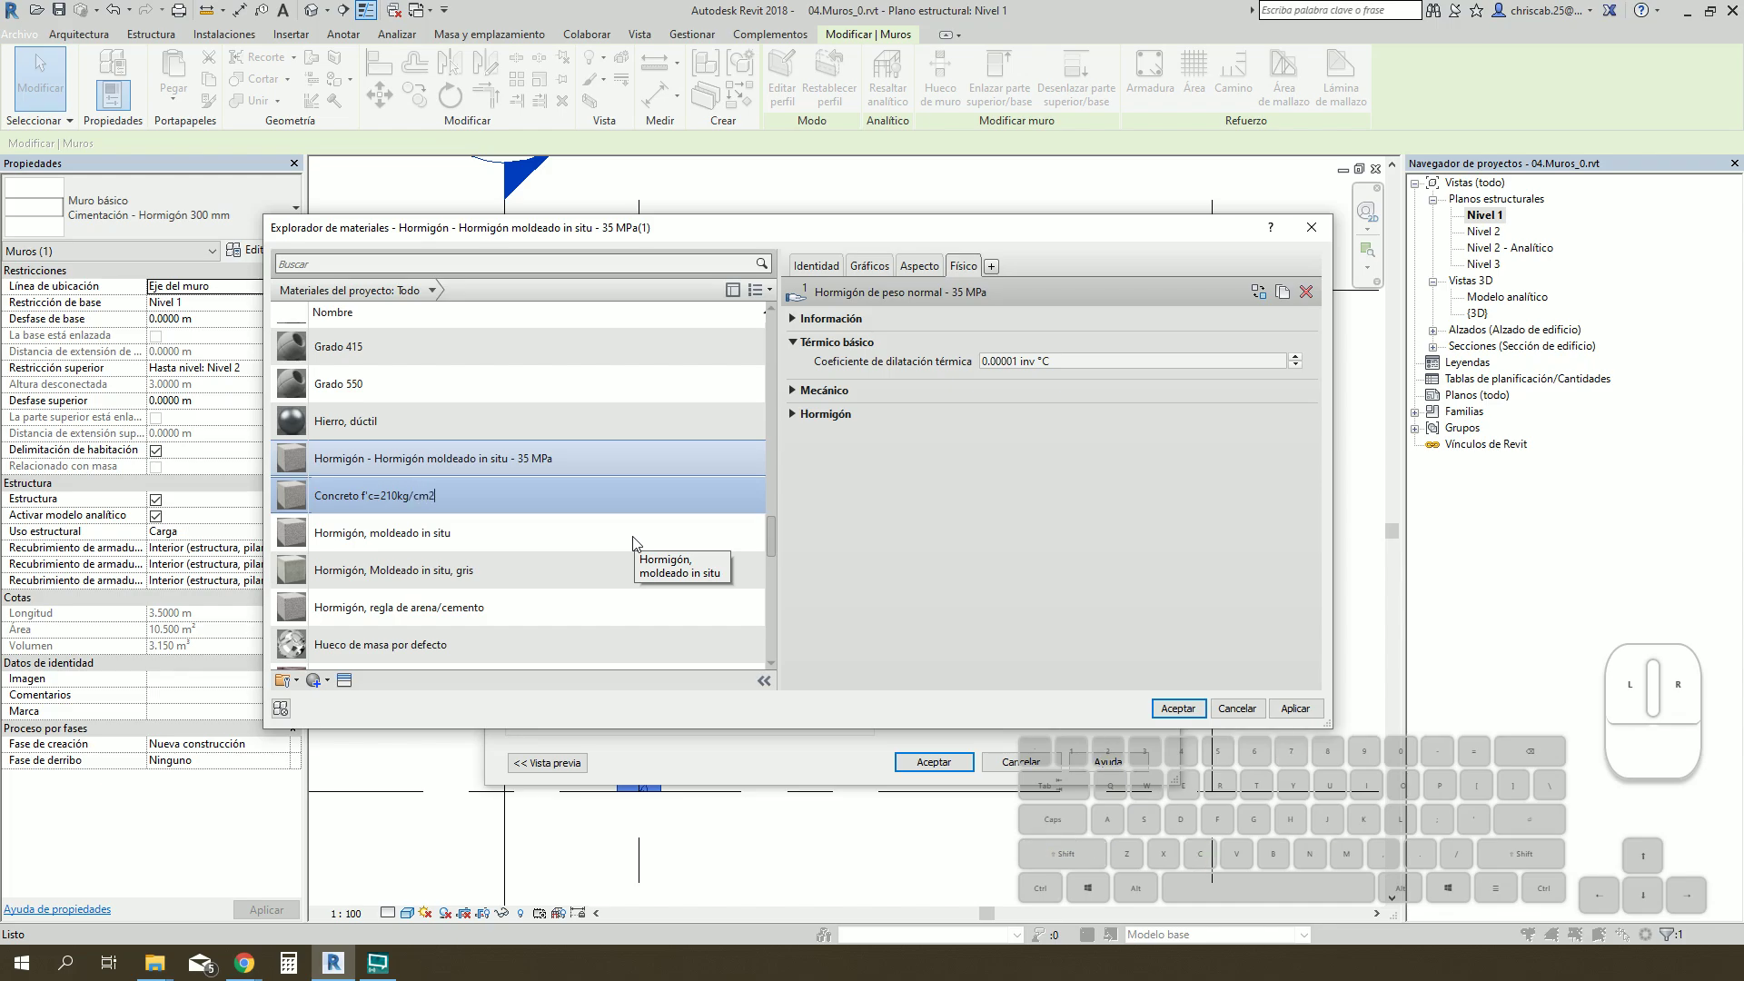
left_click(660, 458)
Step: Select Concreto f'c=210kg/cm2 and check its appearance and physical asset (29,910 MPa, 35 MPa)
scroll("down", 3)
scroll("up", 3)
left_click(519, 461)
left_click(873, 269)
left_click(925, 267)
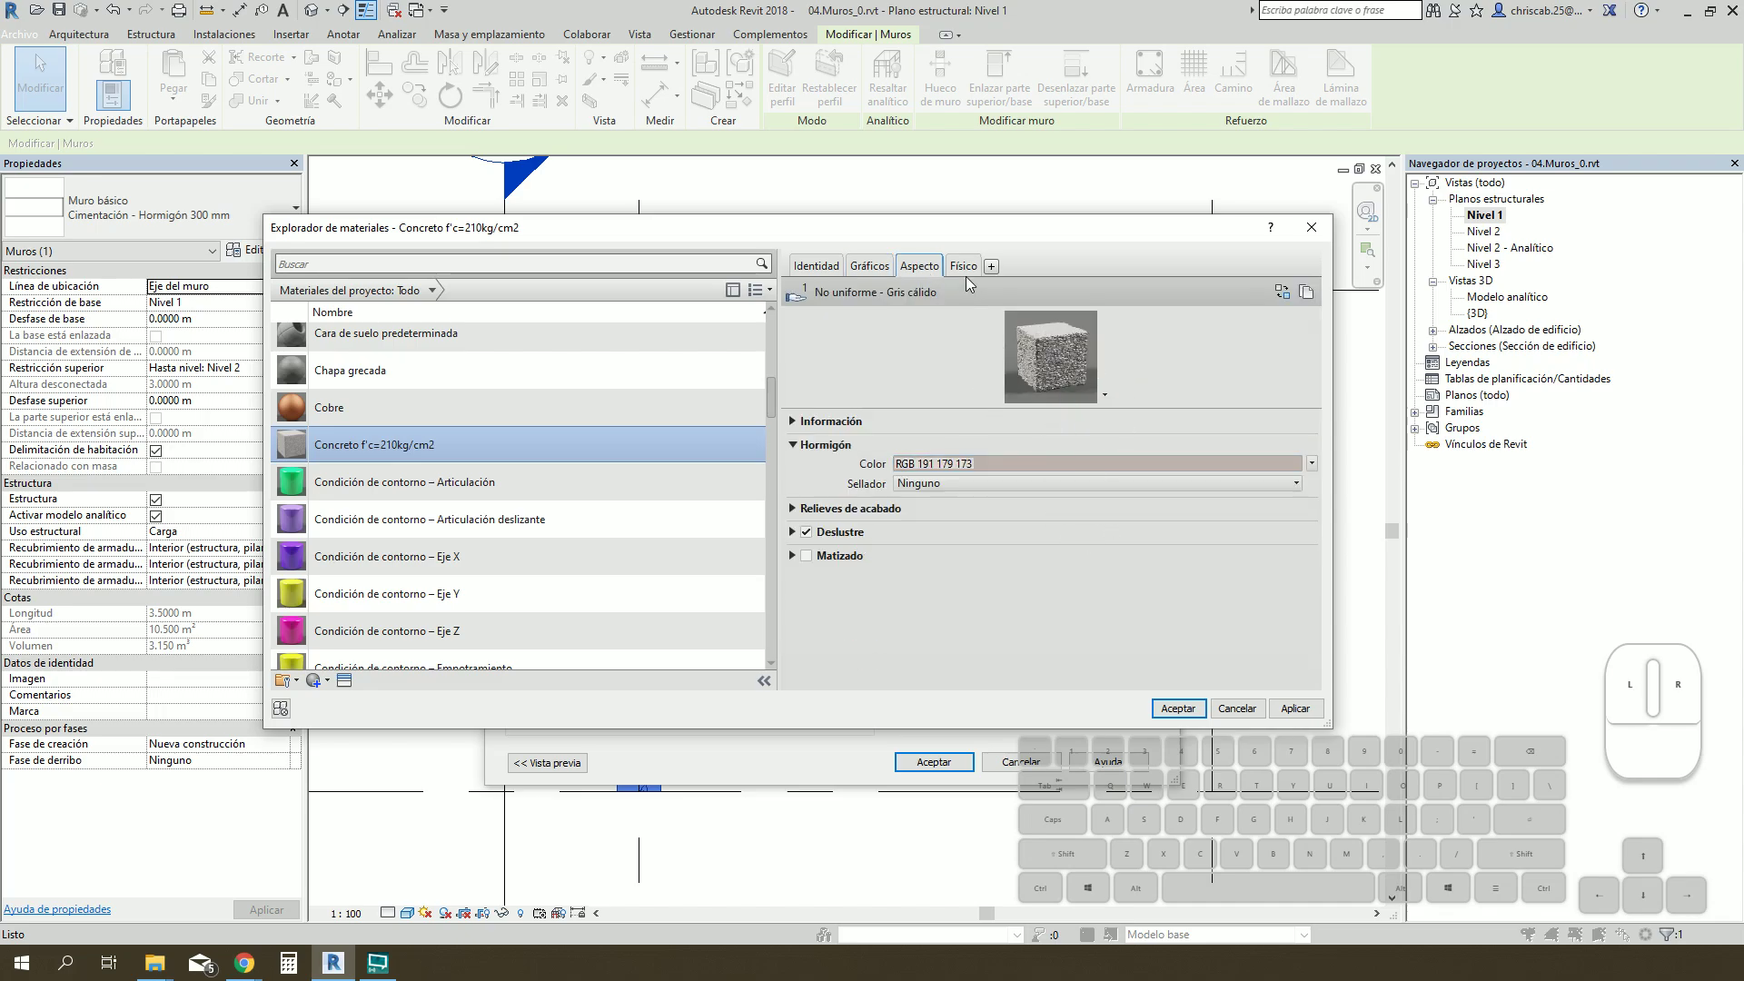
left_click(972, 273)
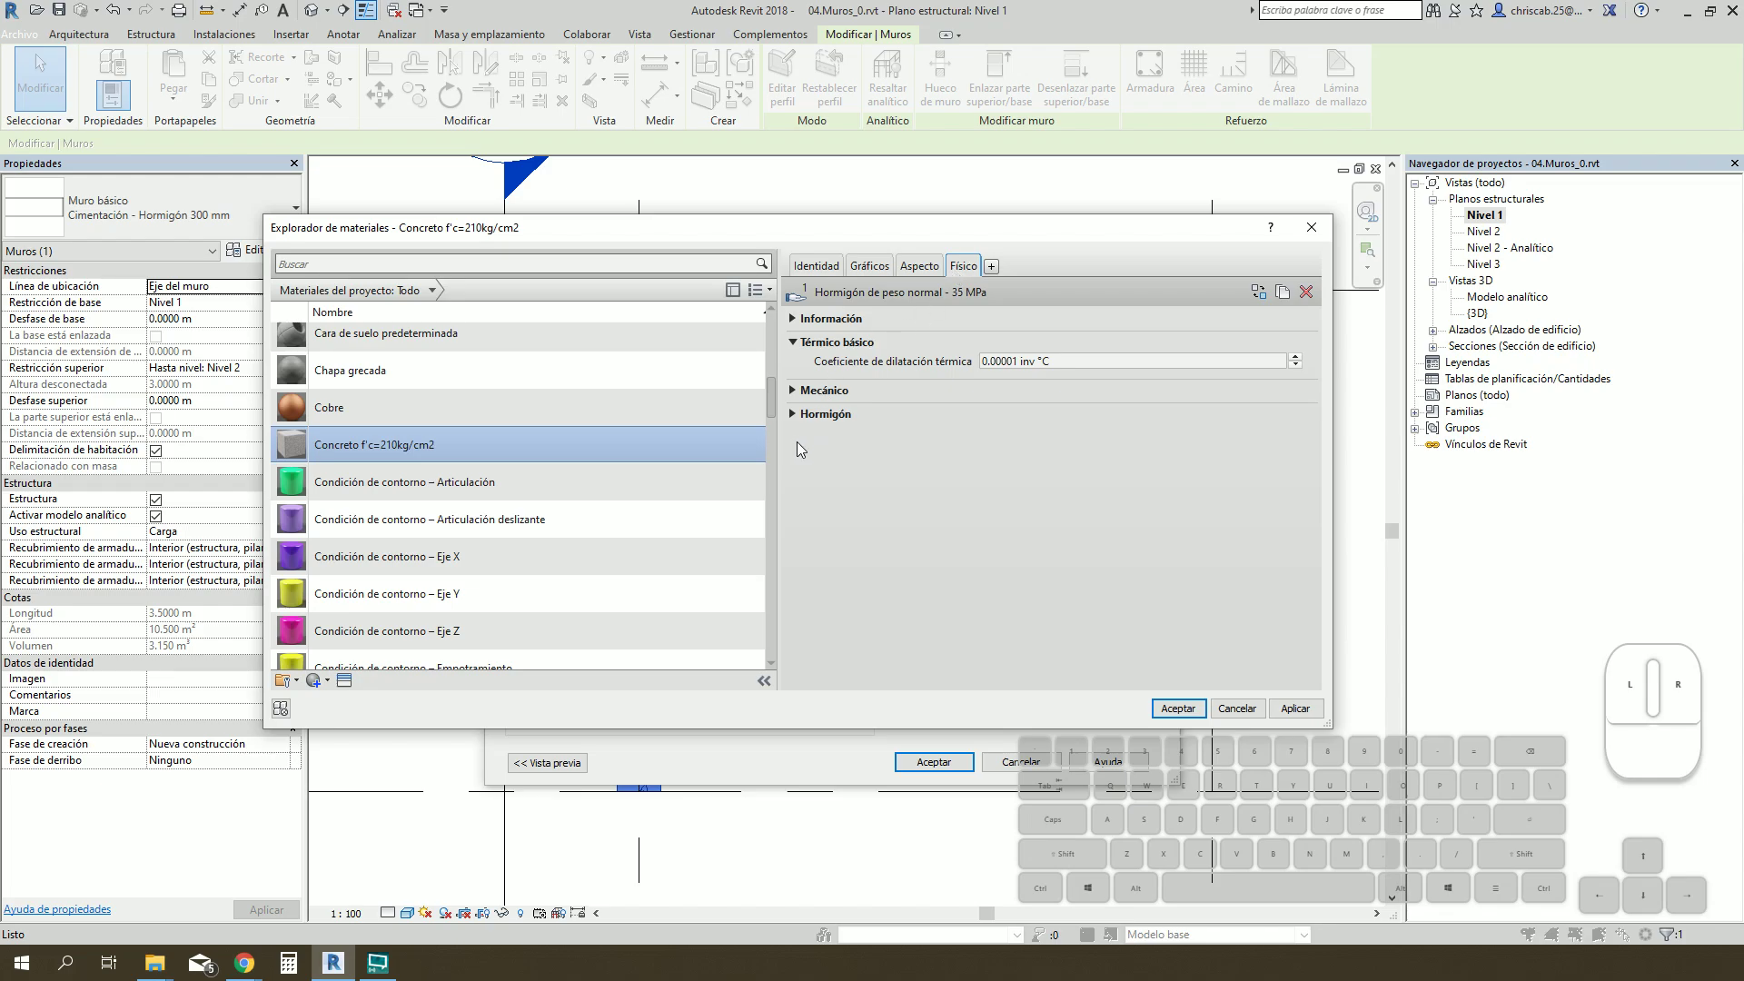
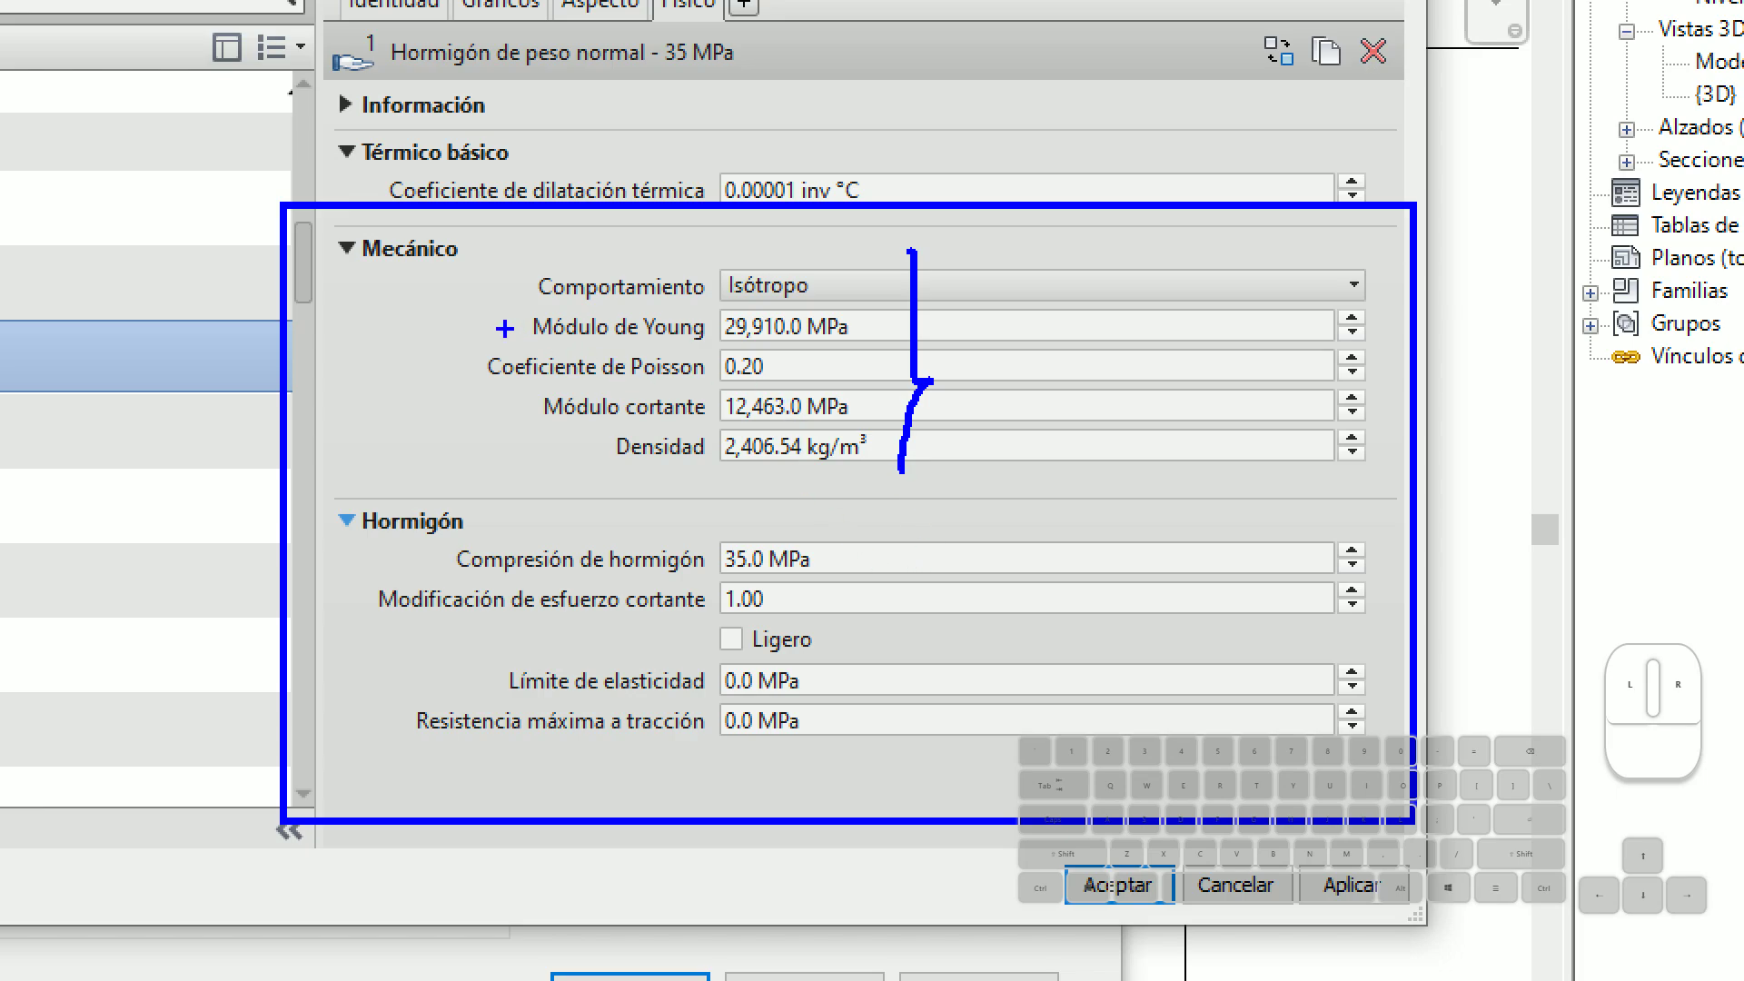
left_click(458, 297)
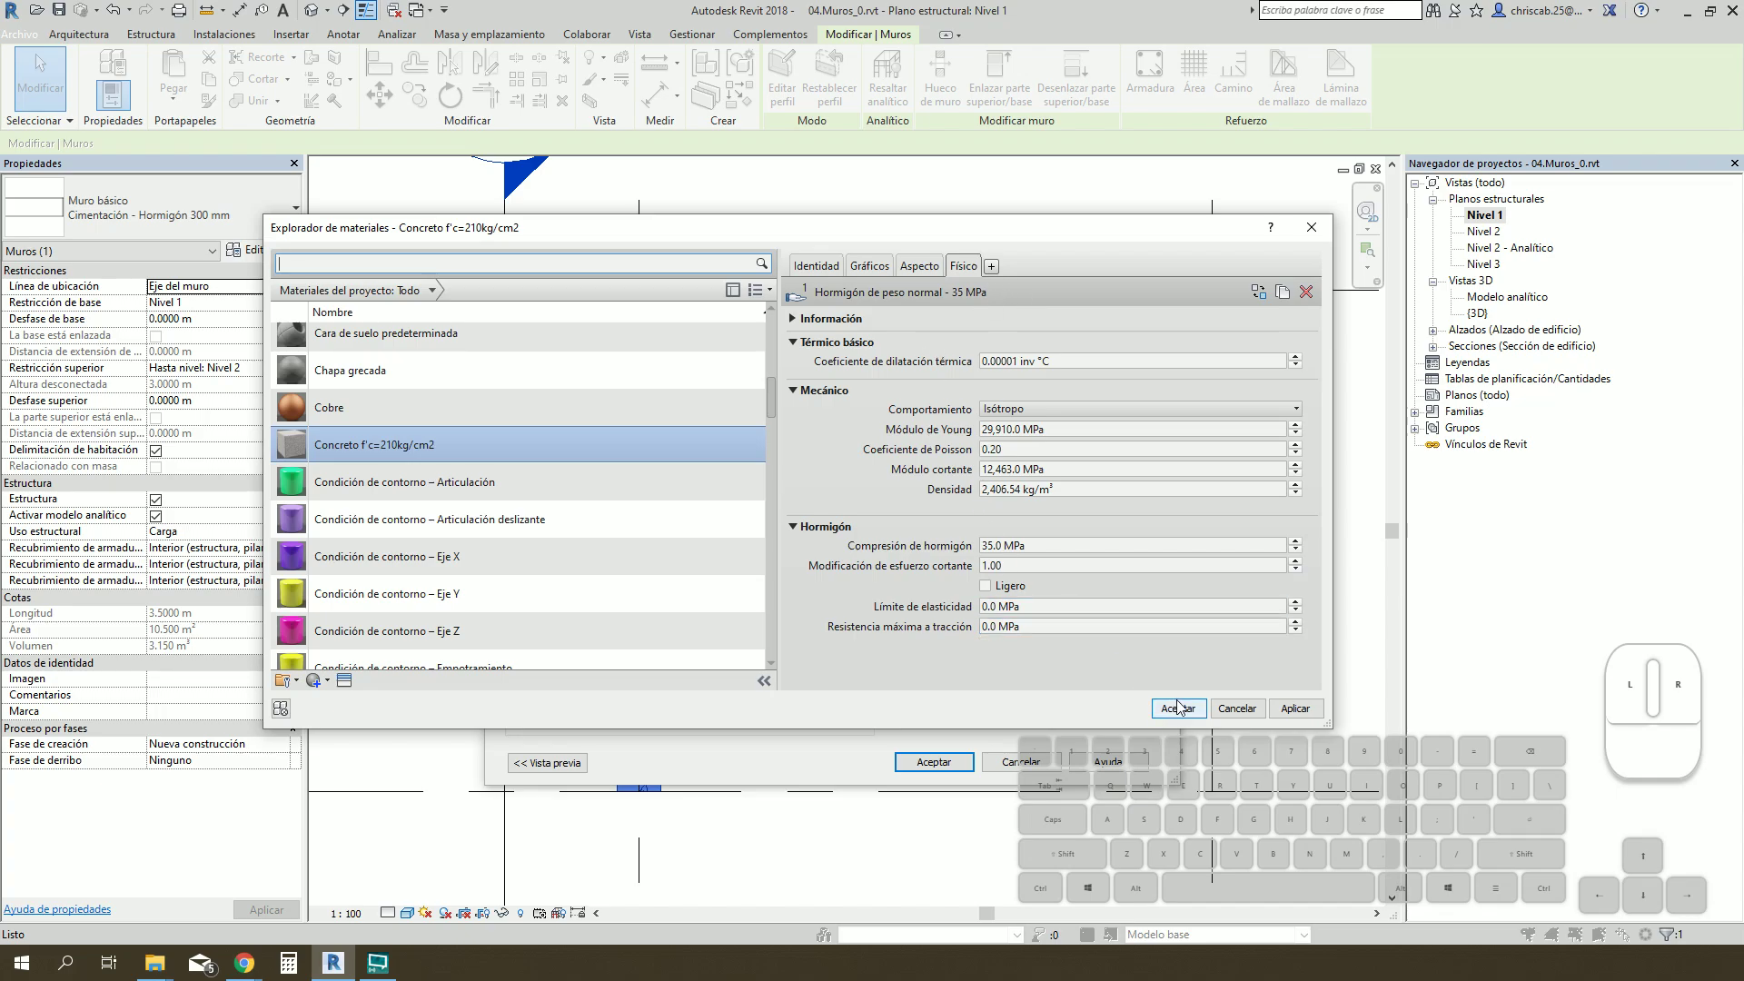
Step: Accept the material and type dialogs so the wall uses Placa e=0.25m, then deselect it
left_click(1184, 710)
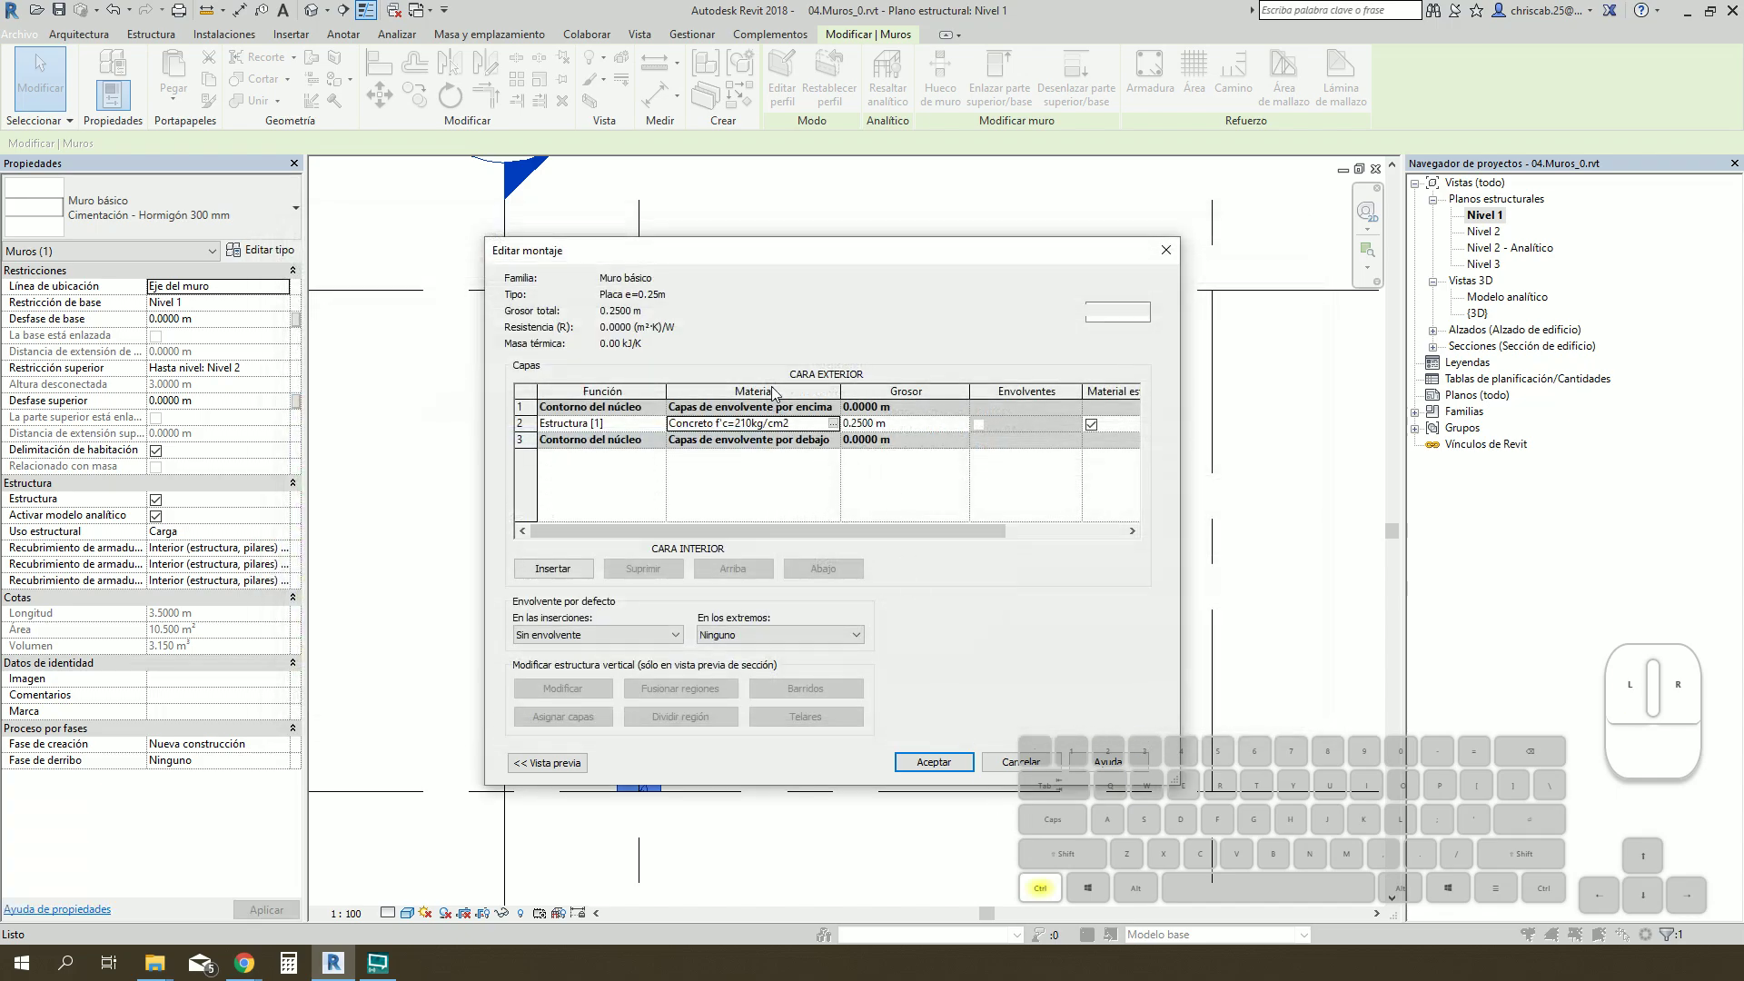
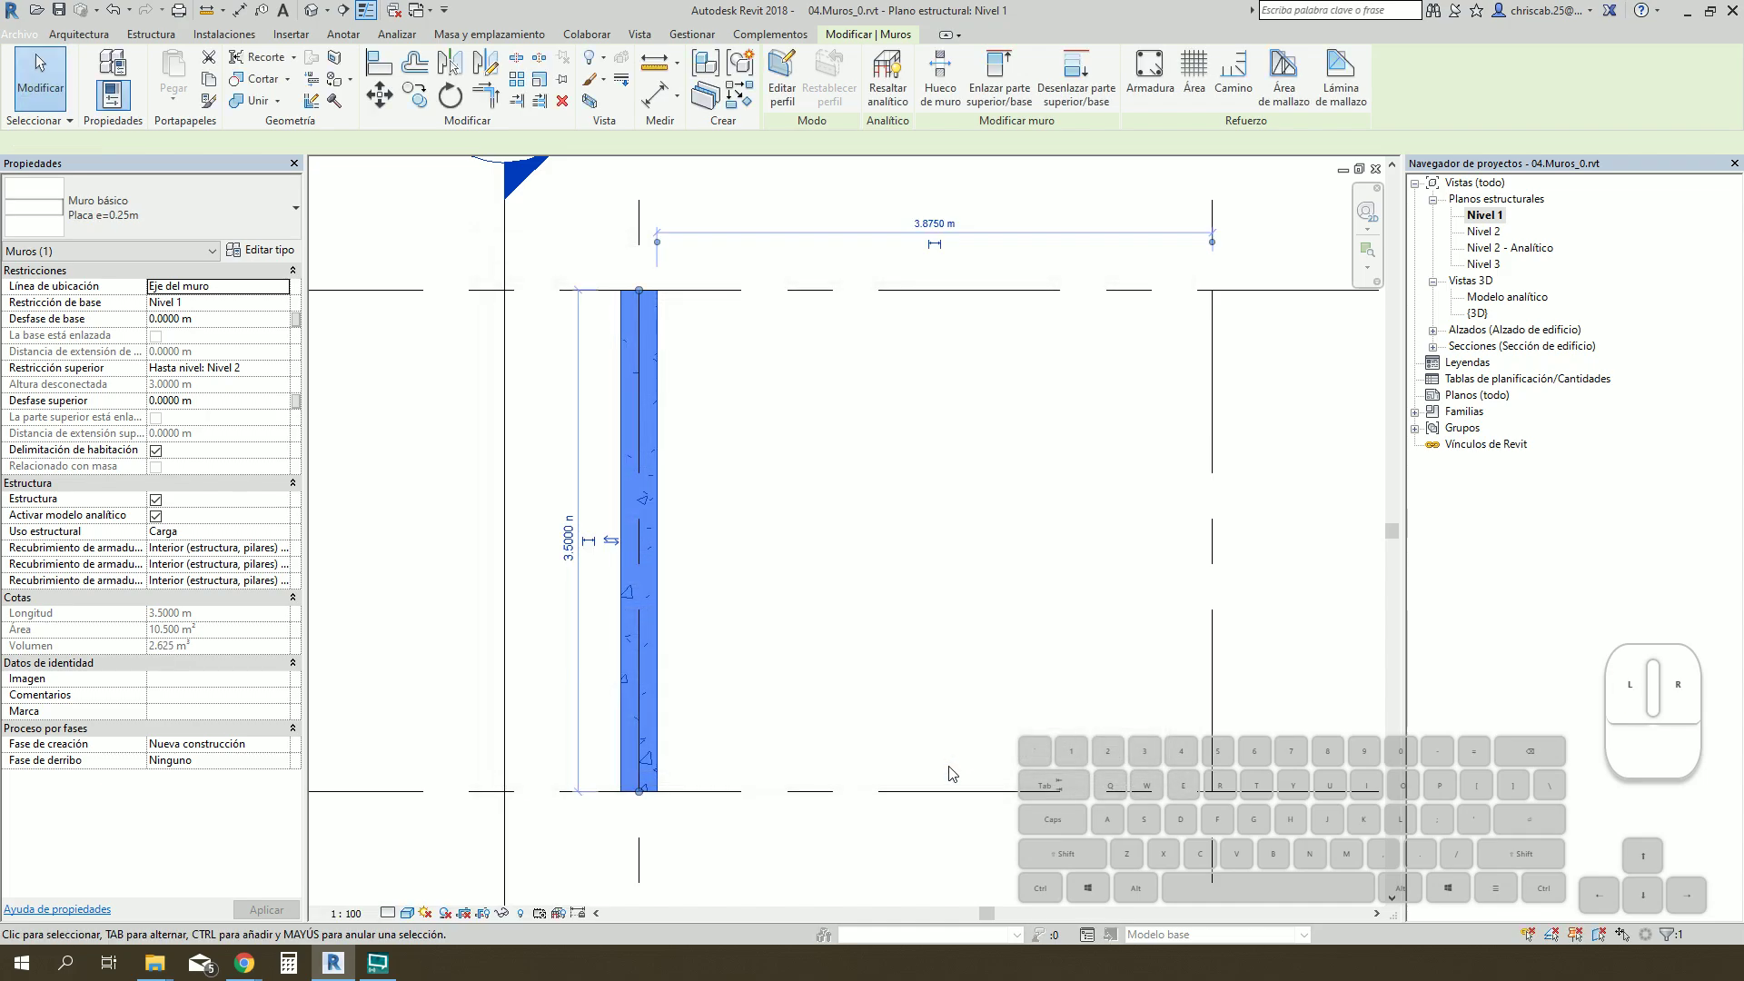
left_click(863, 567)
double_click(685, 434)
Step: Zoom and pan the Nivel 1 plan over to grid lines B and C
scroll("down", 3)
scroll("up", 3)
scroll("up", 3)
scroll("up", 3)
left_click(646, 349)
scroll("down", 3)
left_click(359, 434)
left_click(794, 535)
scroll("up", 3)
left_click_drag(740, 580, 801, 560)
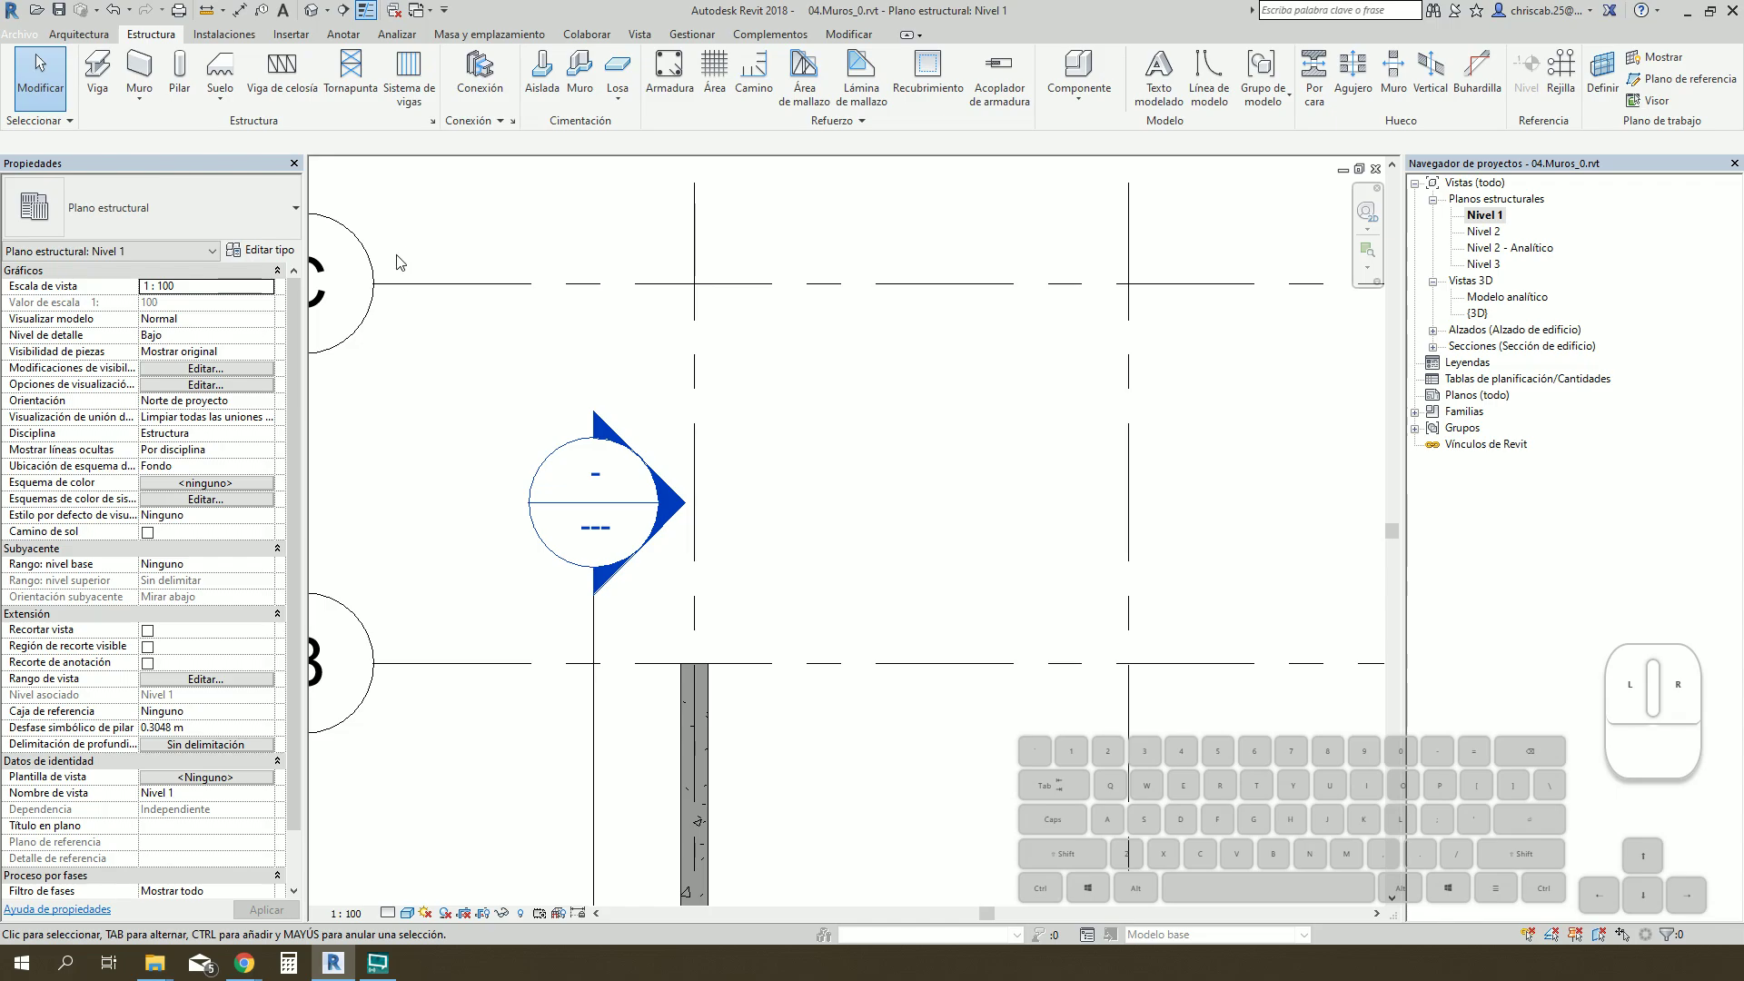
Step: Start a structural wall and choose the Placa e=0.25m type in Type Properties
left_click(149, 78)
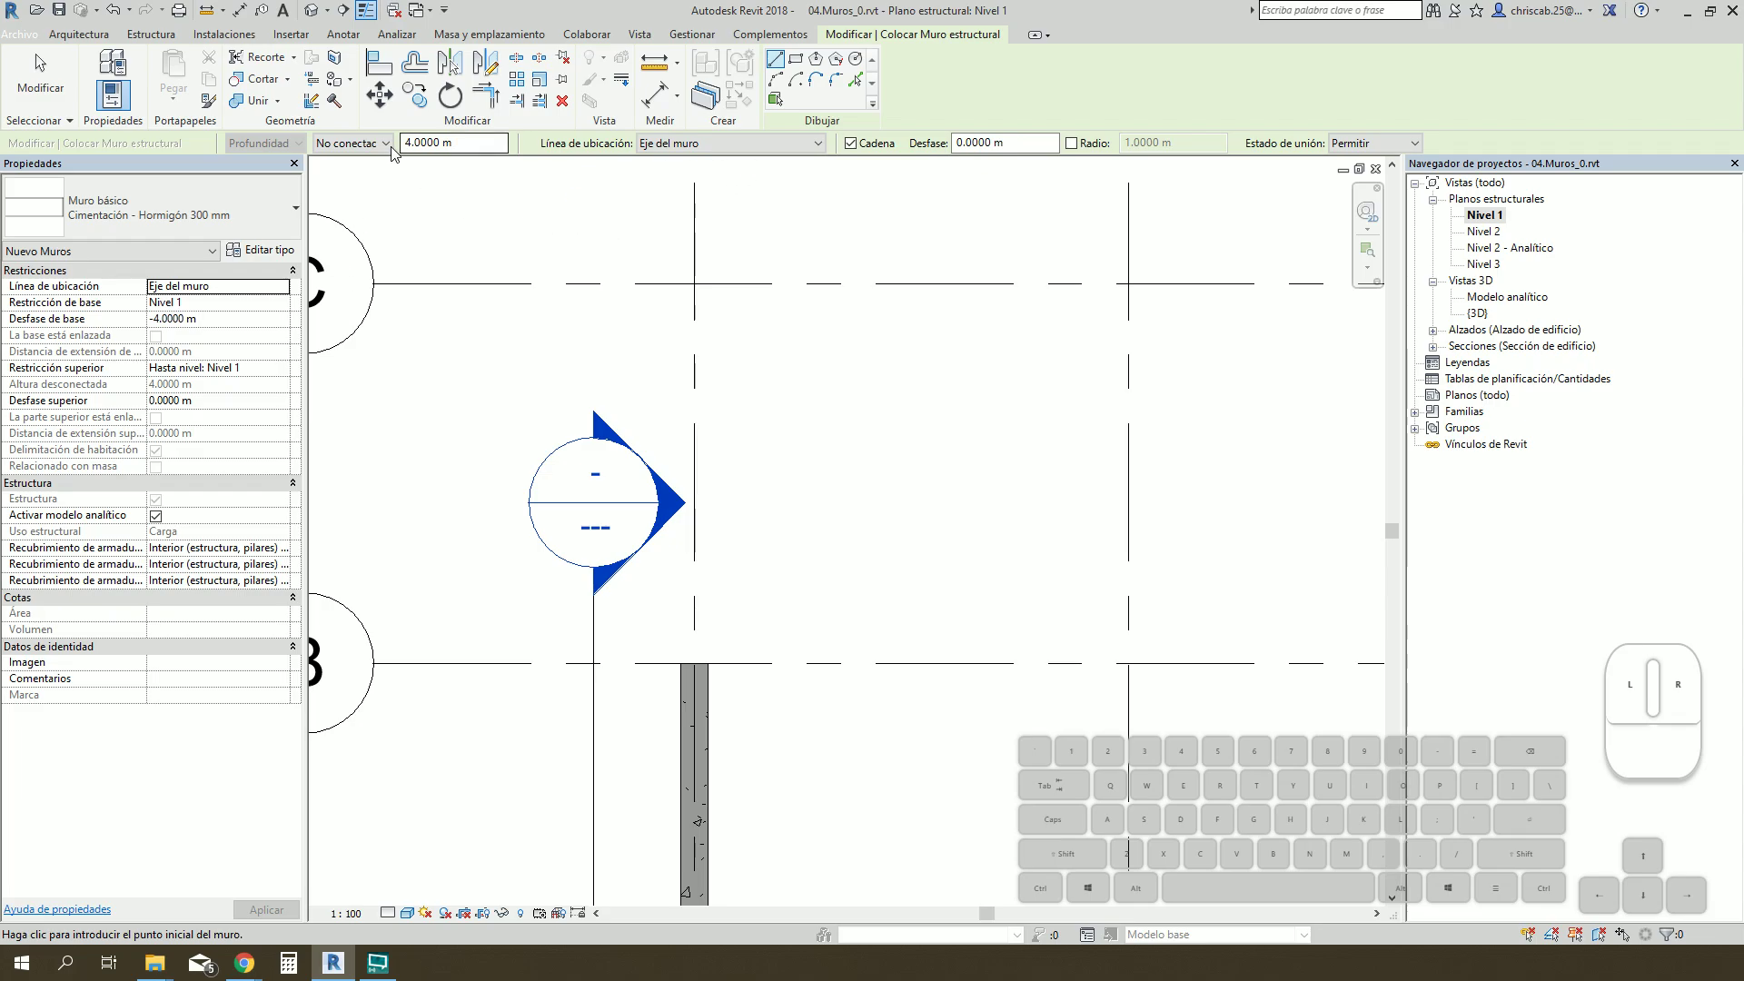
left_click(377, 150)
left_click(373, 165)
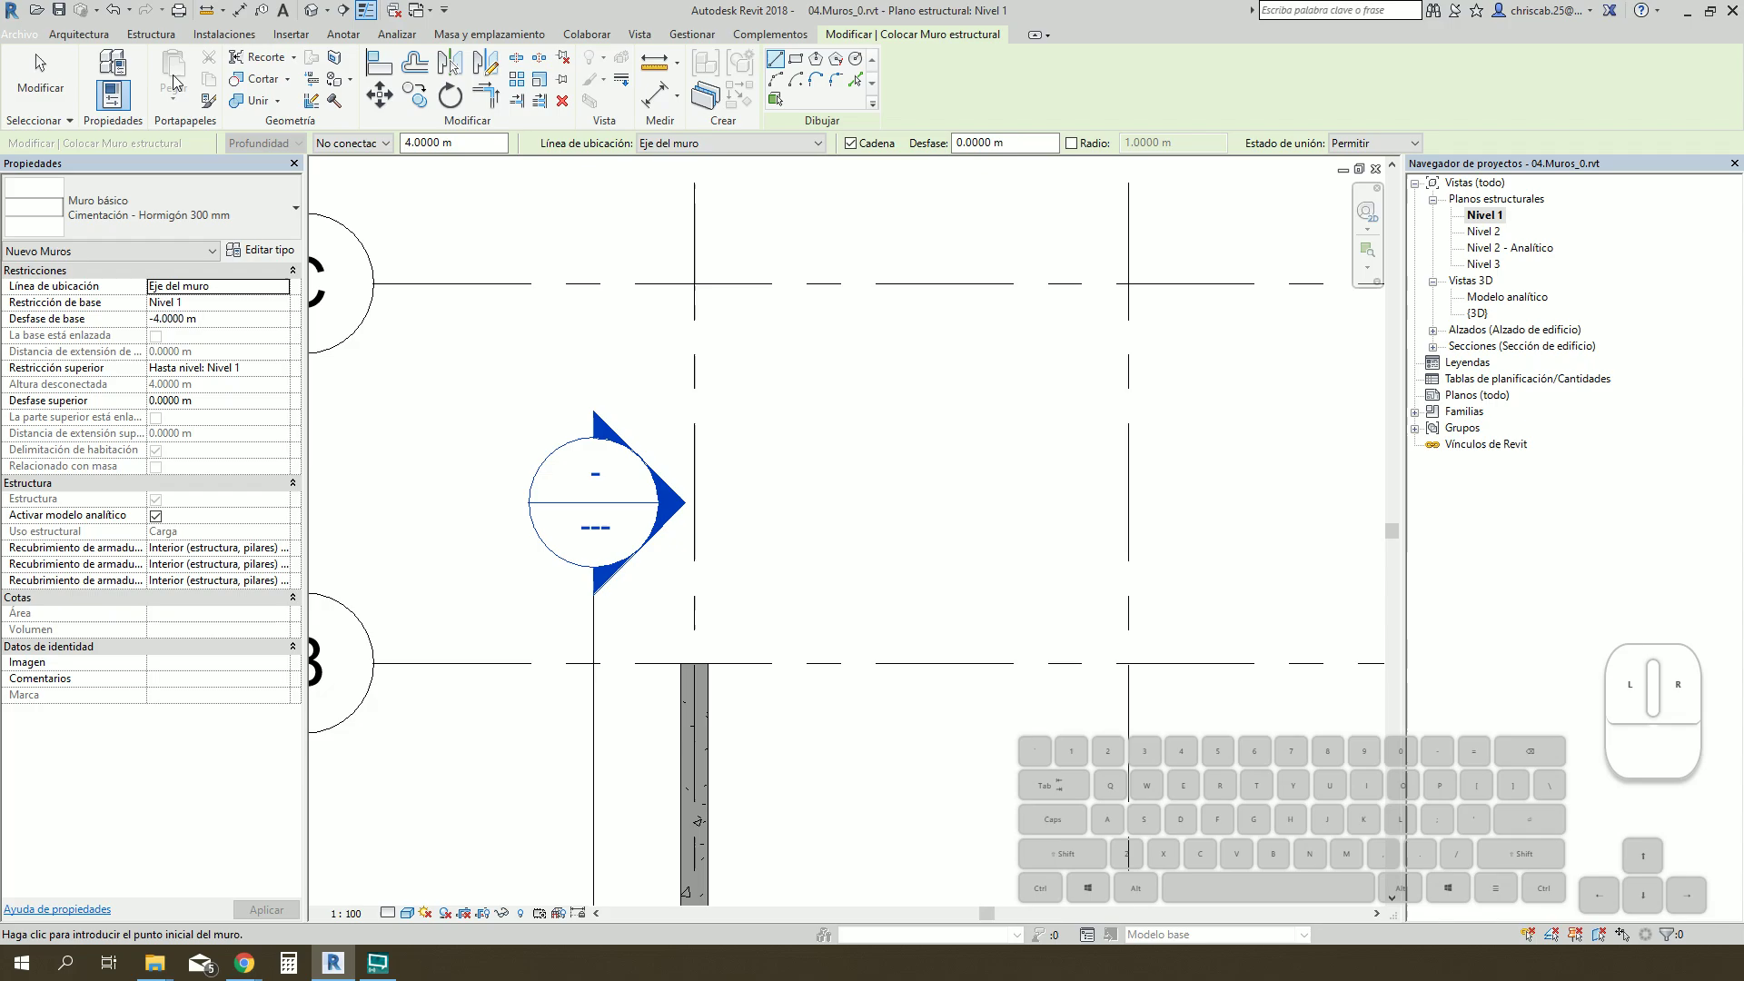
left_click(162, 38)
left_click(154, 65)
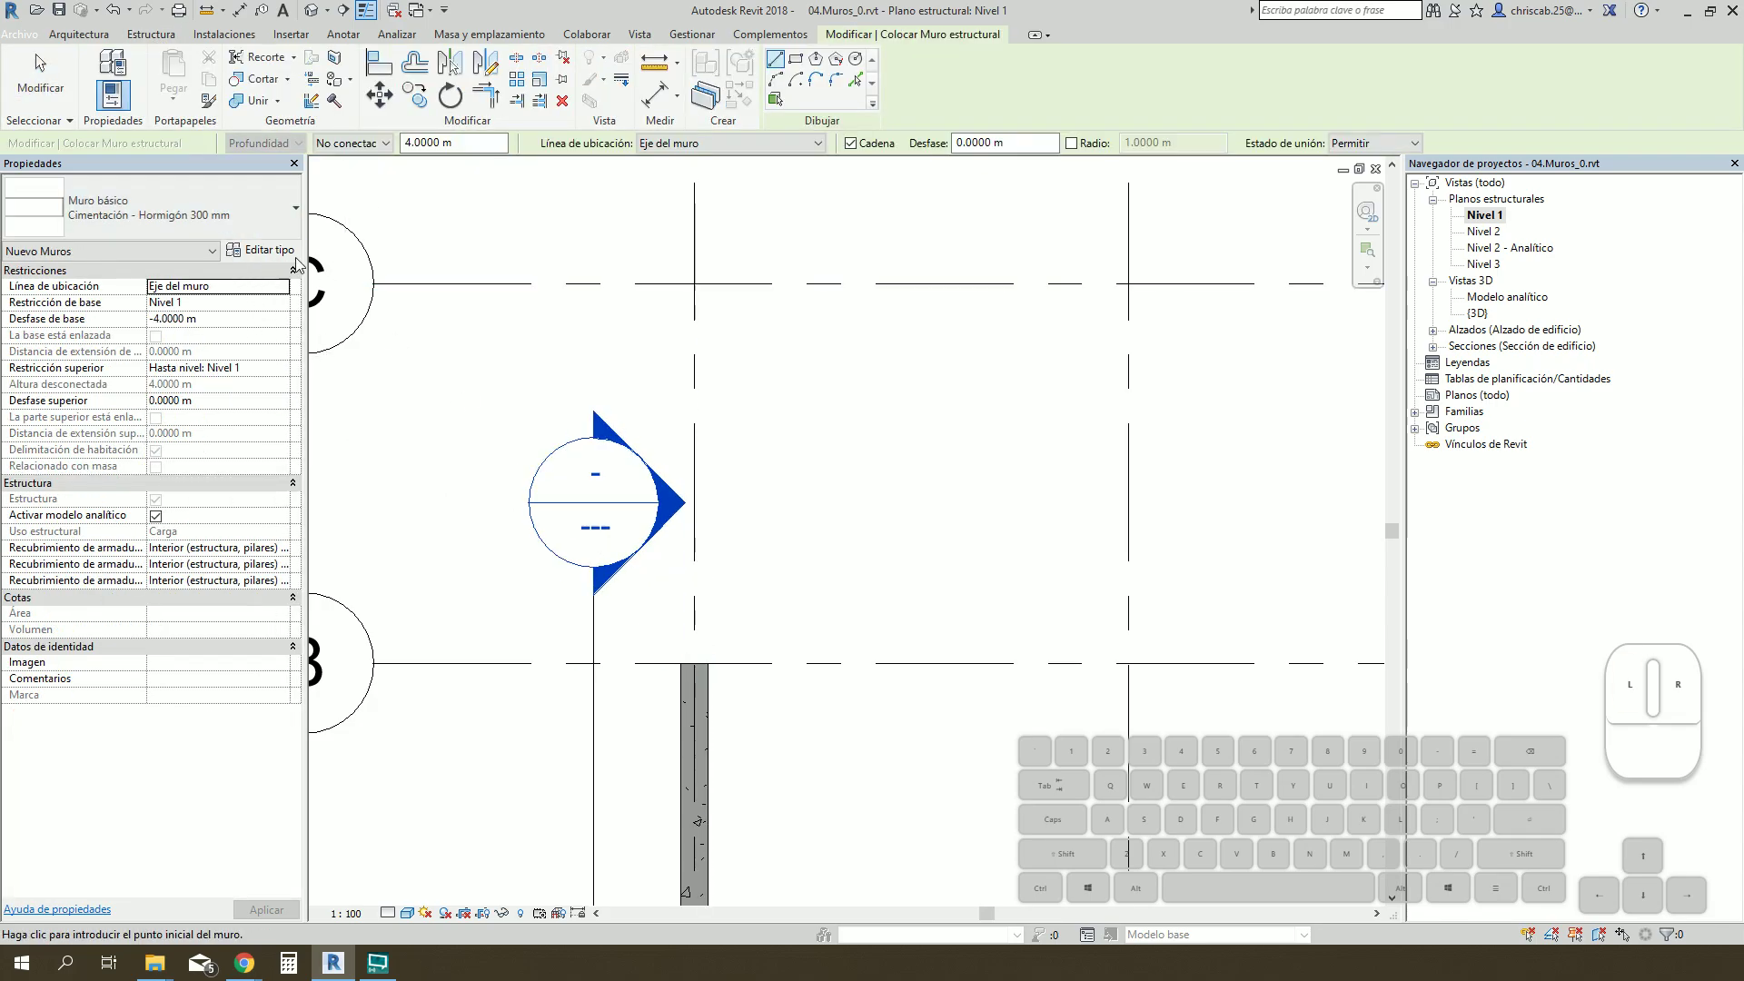
left_click(256, 261)
left_click(670, 319)
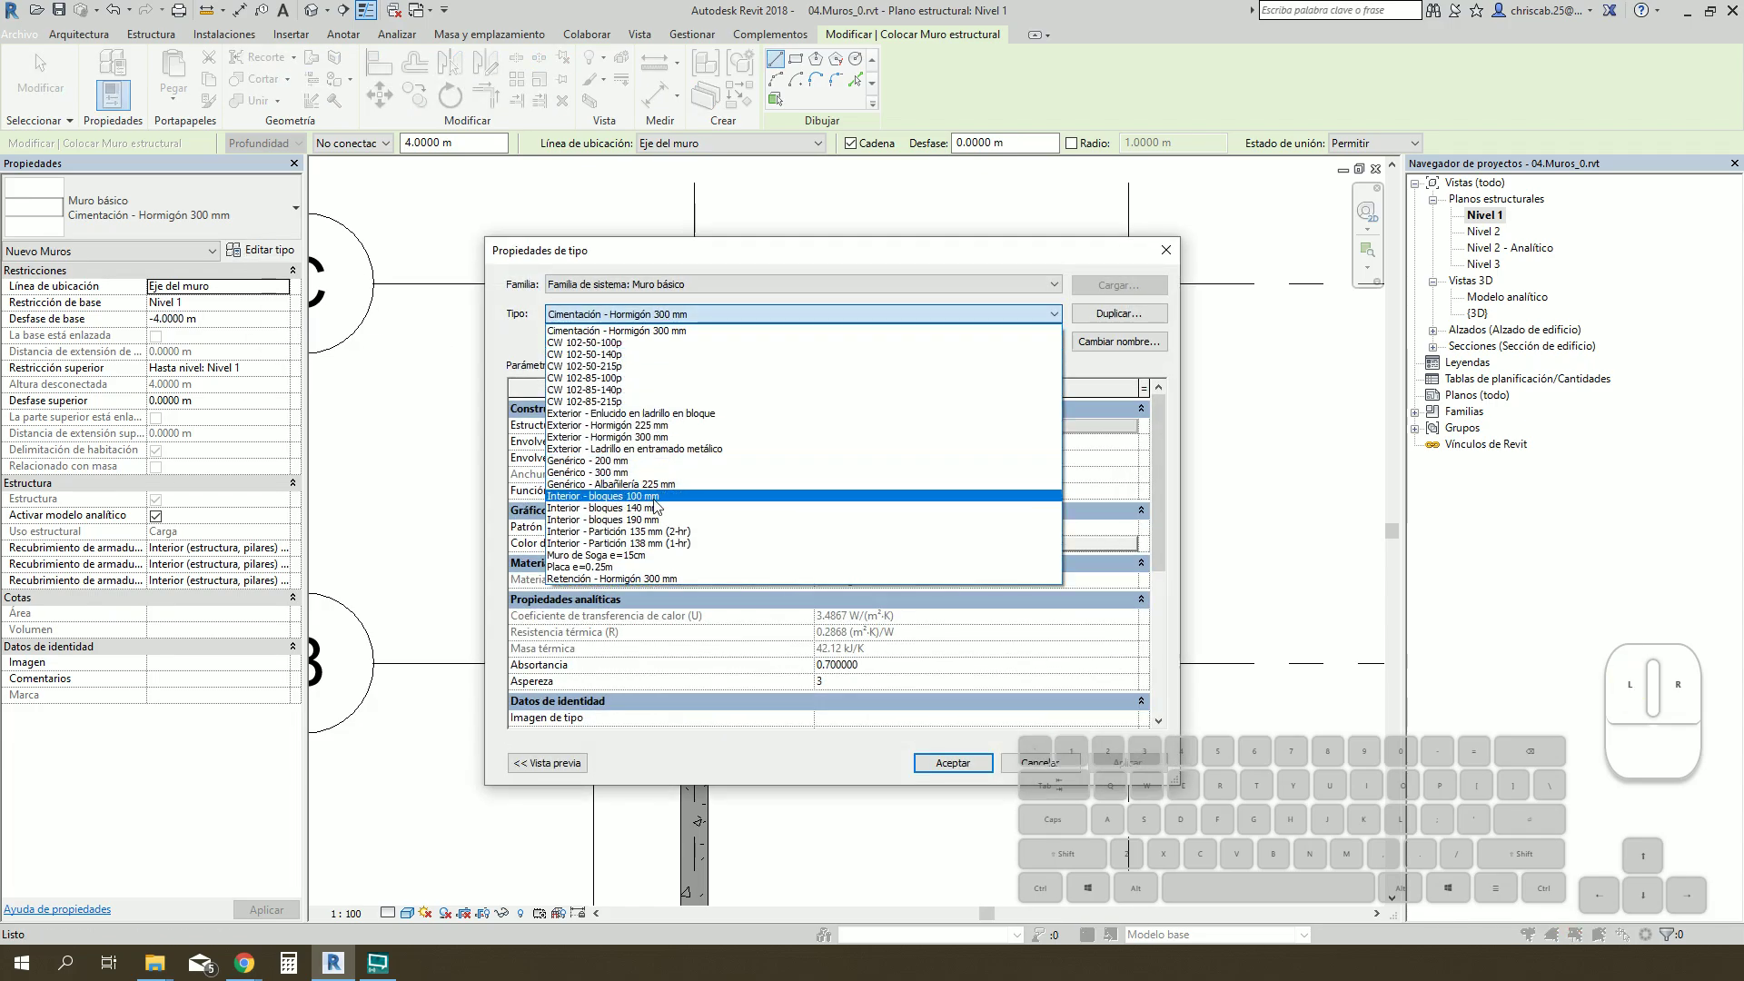
left_click(647, 575)
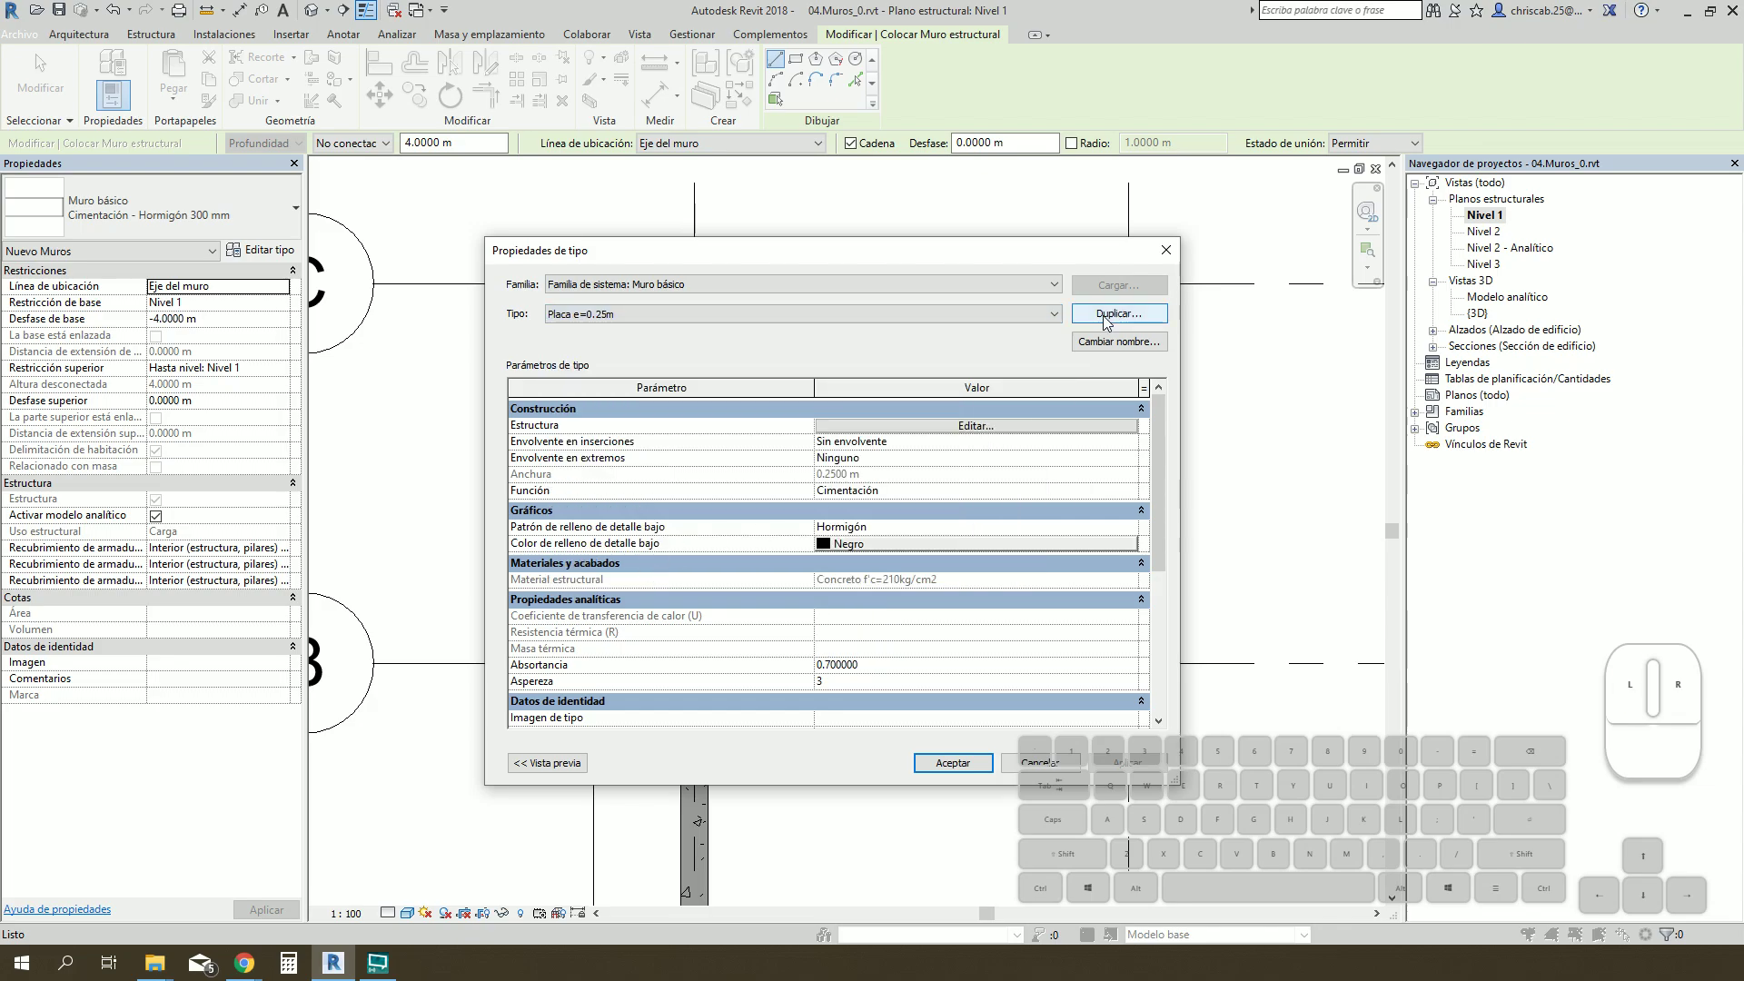
Step: Duplicate Placa e=0.25m as a new wall type named Placa e=0.30m
left_click(1113, 320)
key("Right")
key("BackSpace")
key("Left")
key("Left")
key("Right")
key("BackSpace")
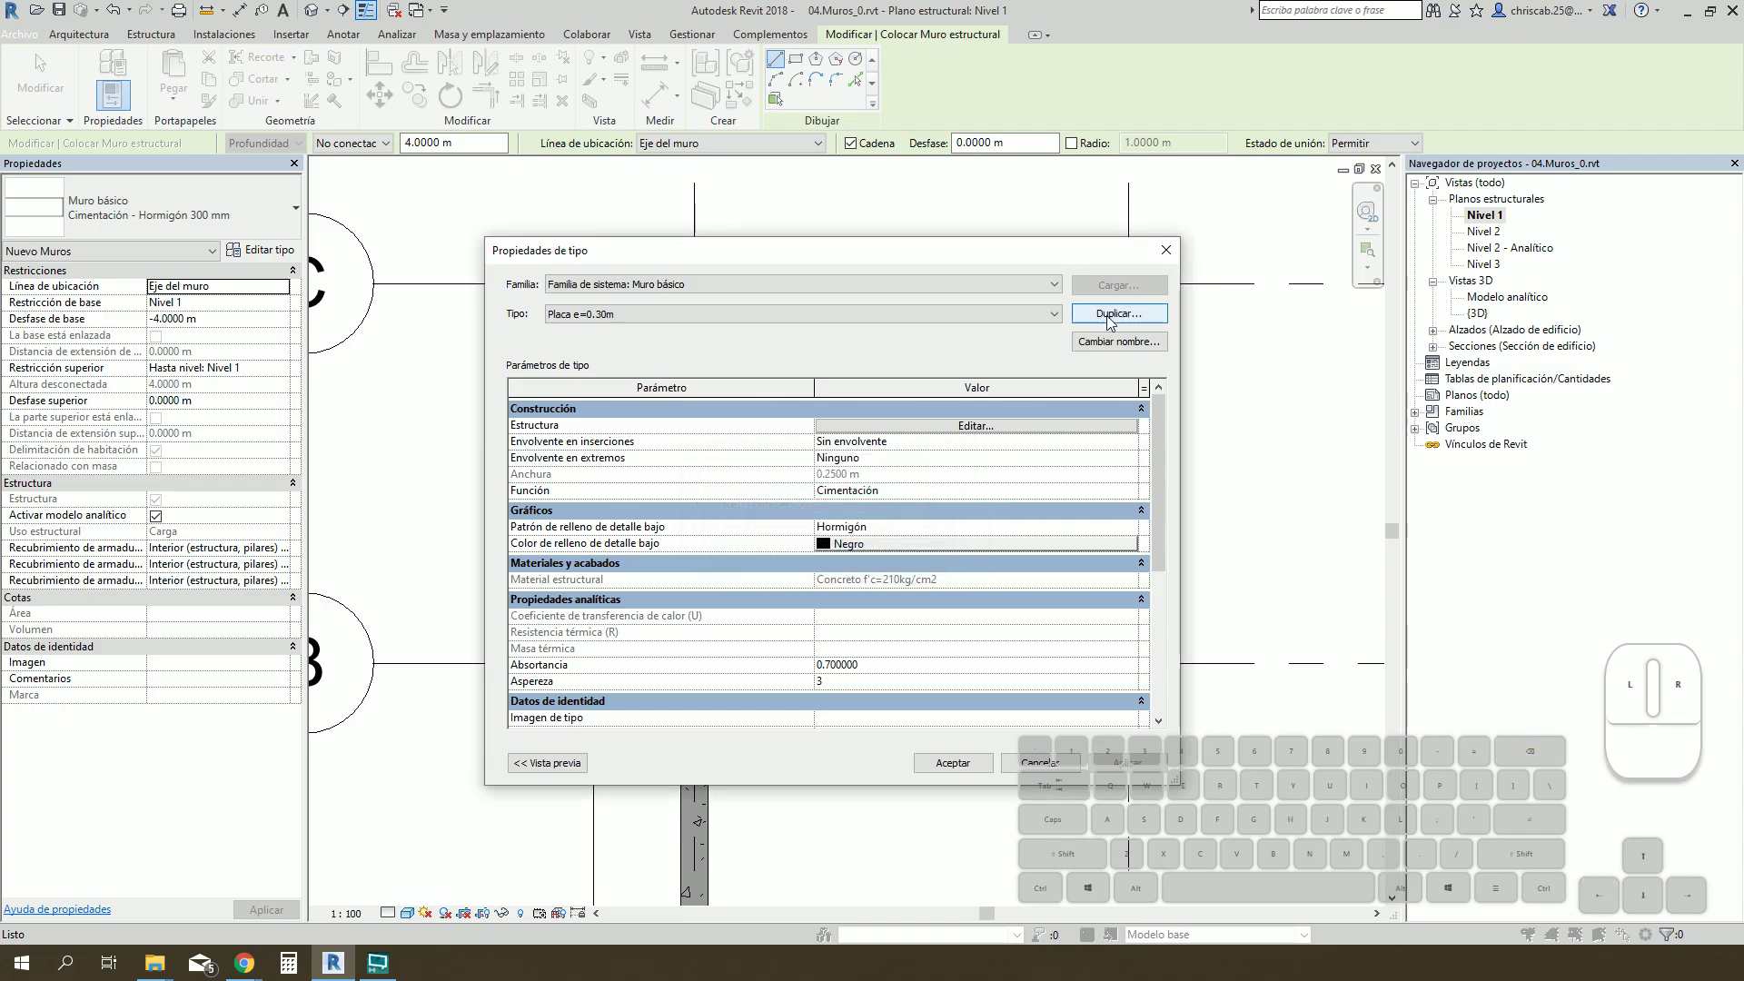
left_click(994, 440)
Step: Set the new type's structural layer to 0.30 m and accept the Placa e=0.30m type
left_click(986, 427)
left_click(862, 428)
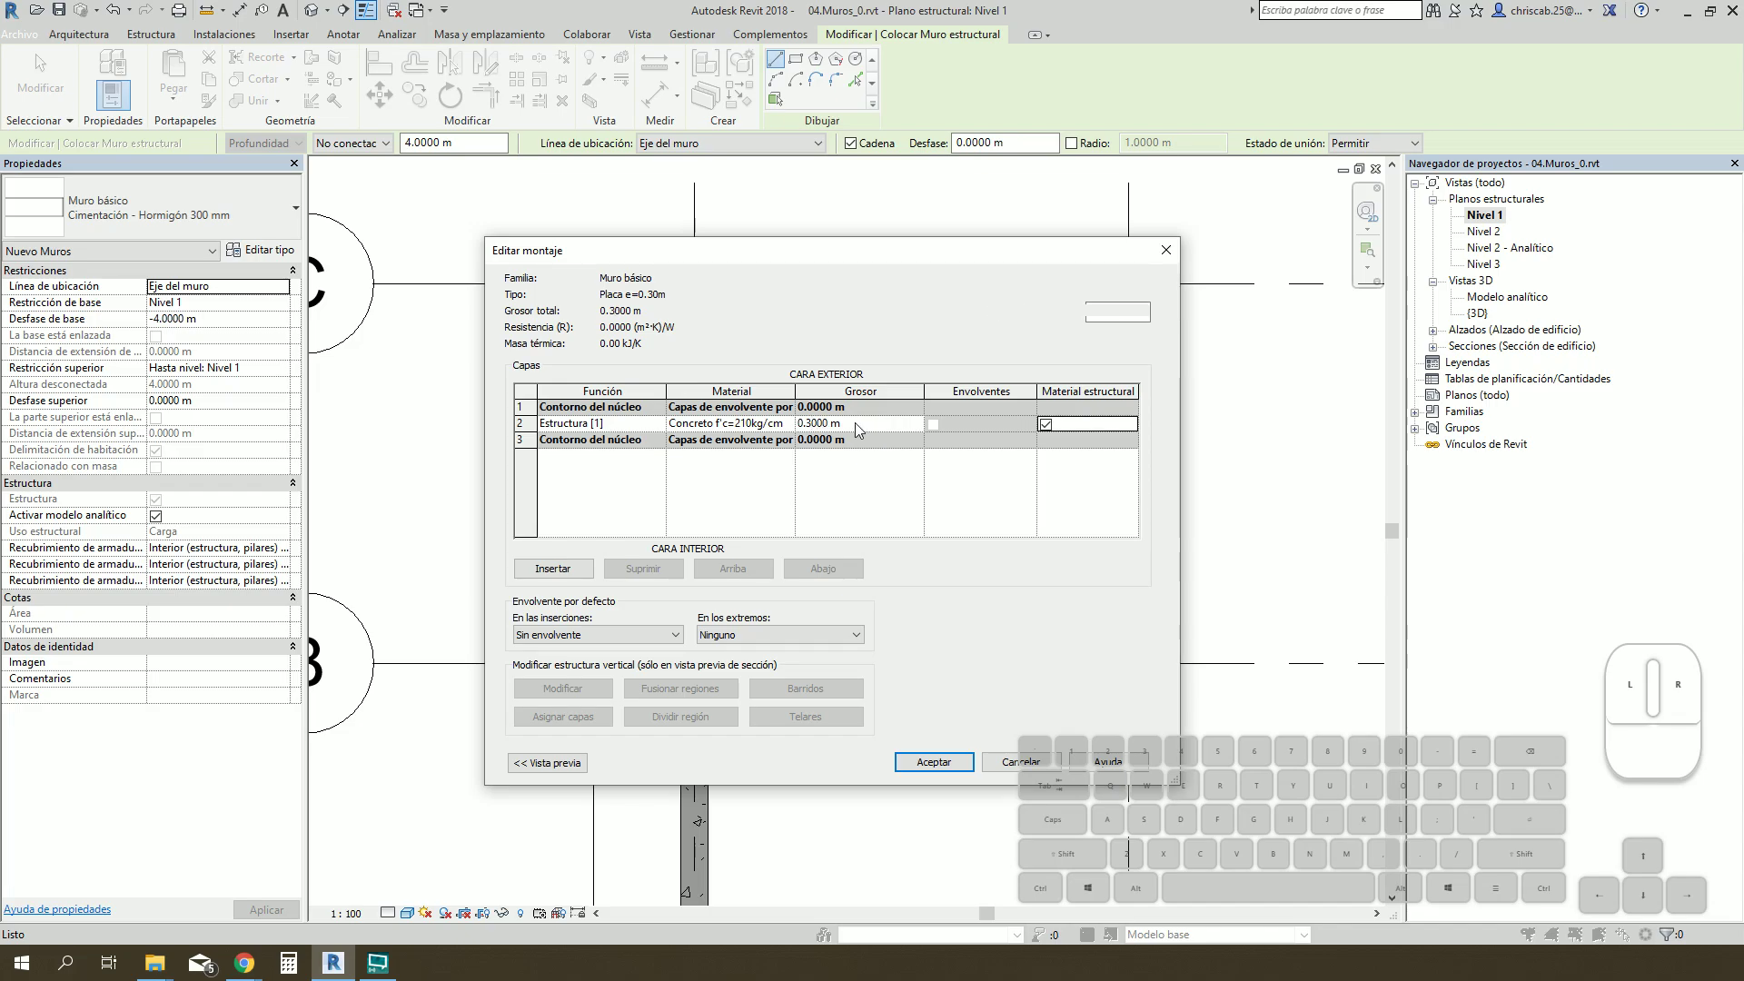
left_click(953, 762)
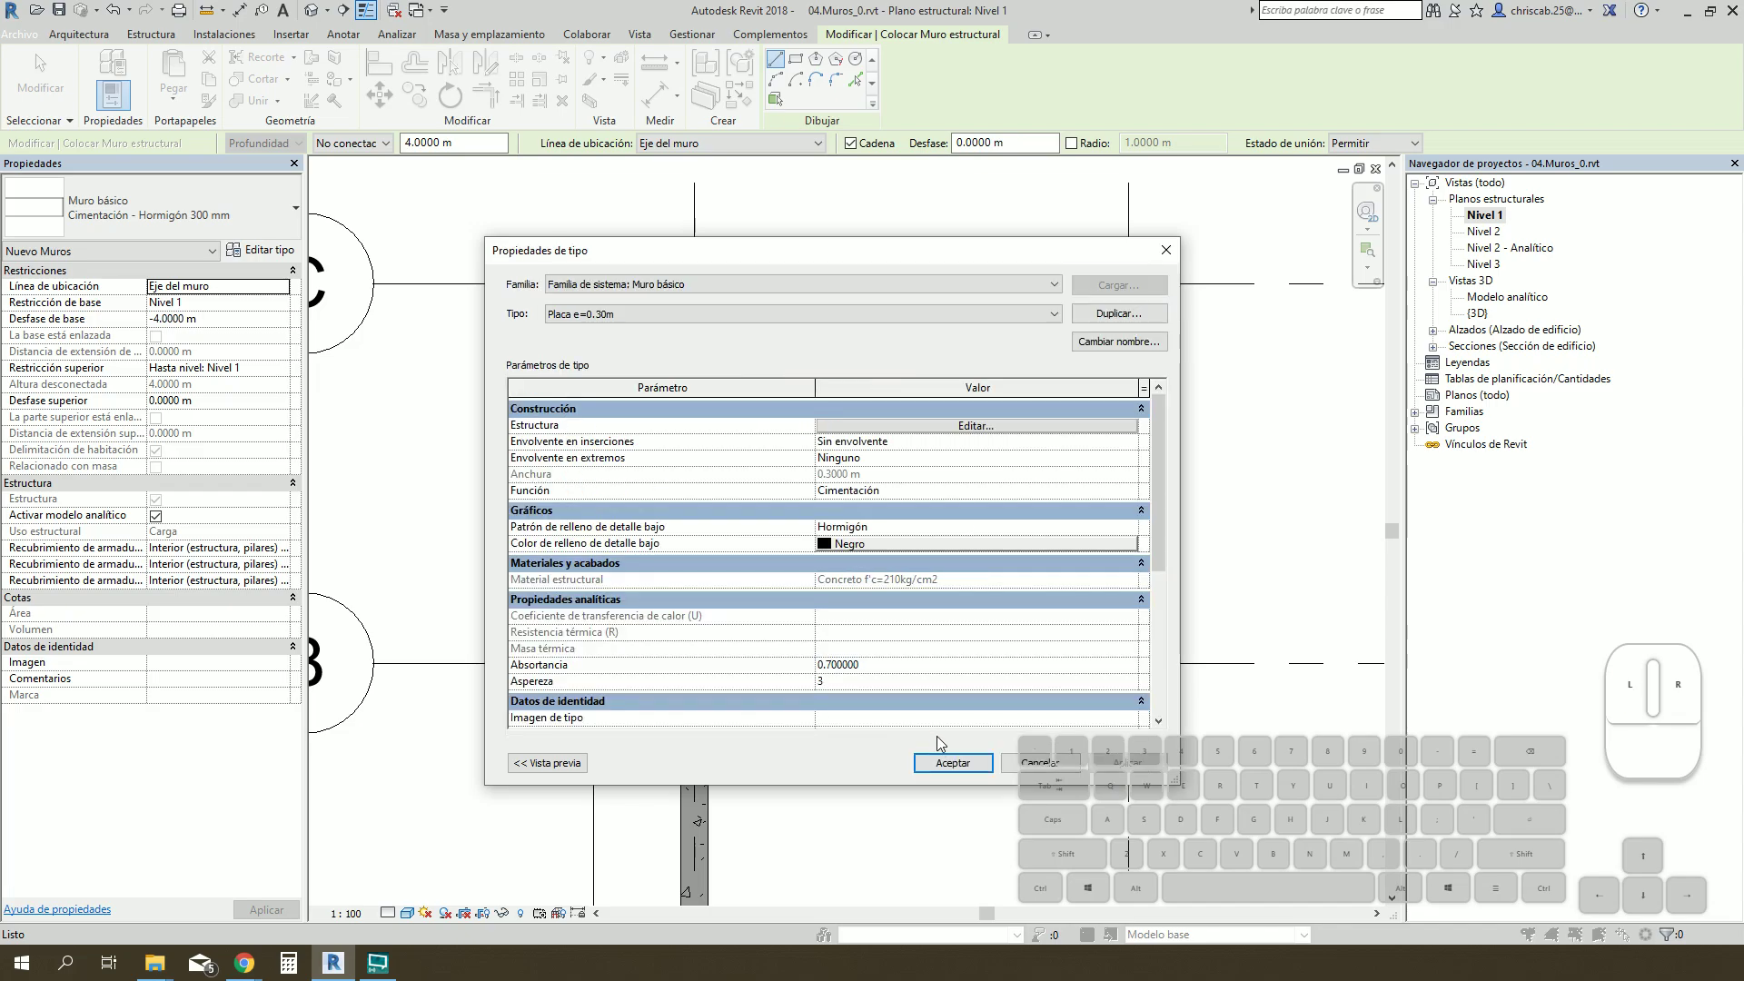
left_click(945, 767)
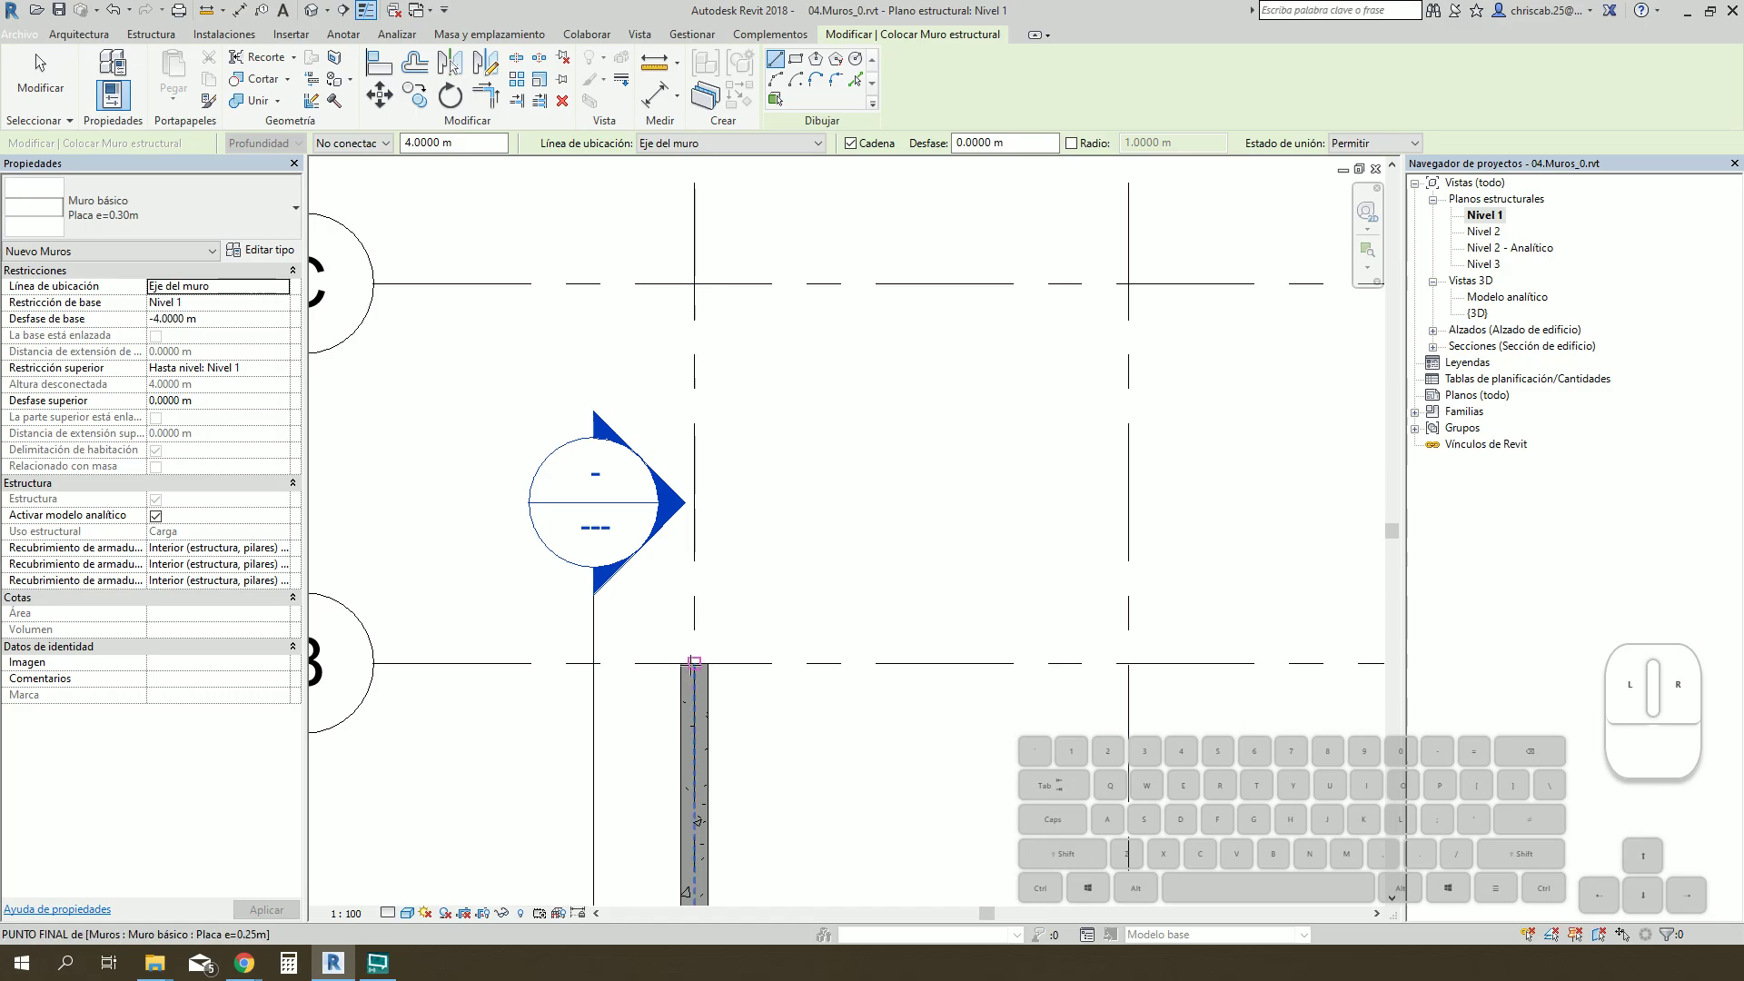
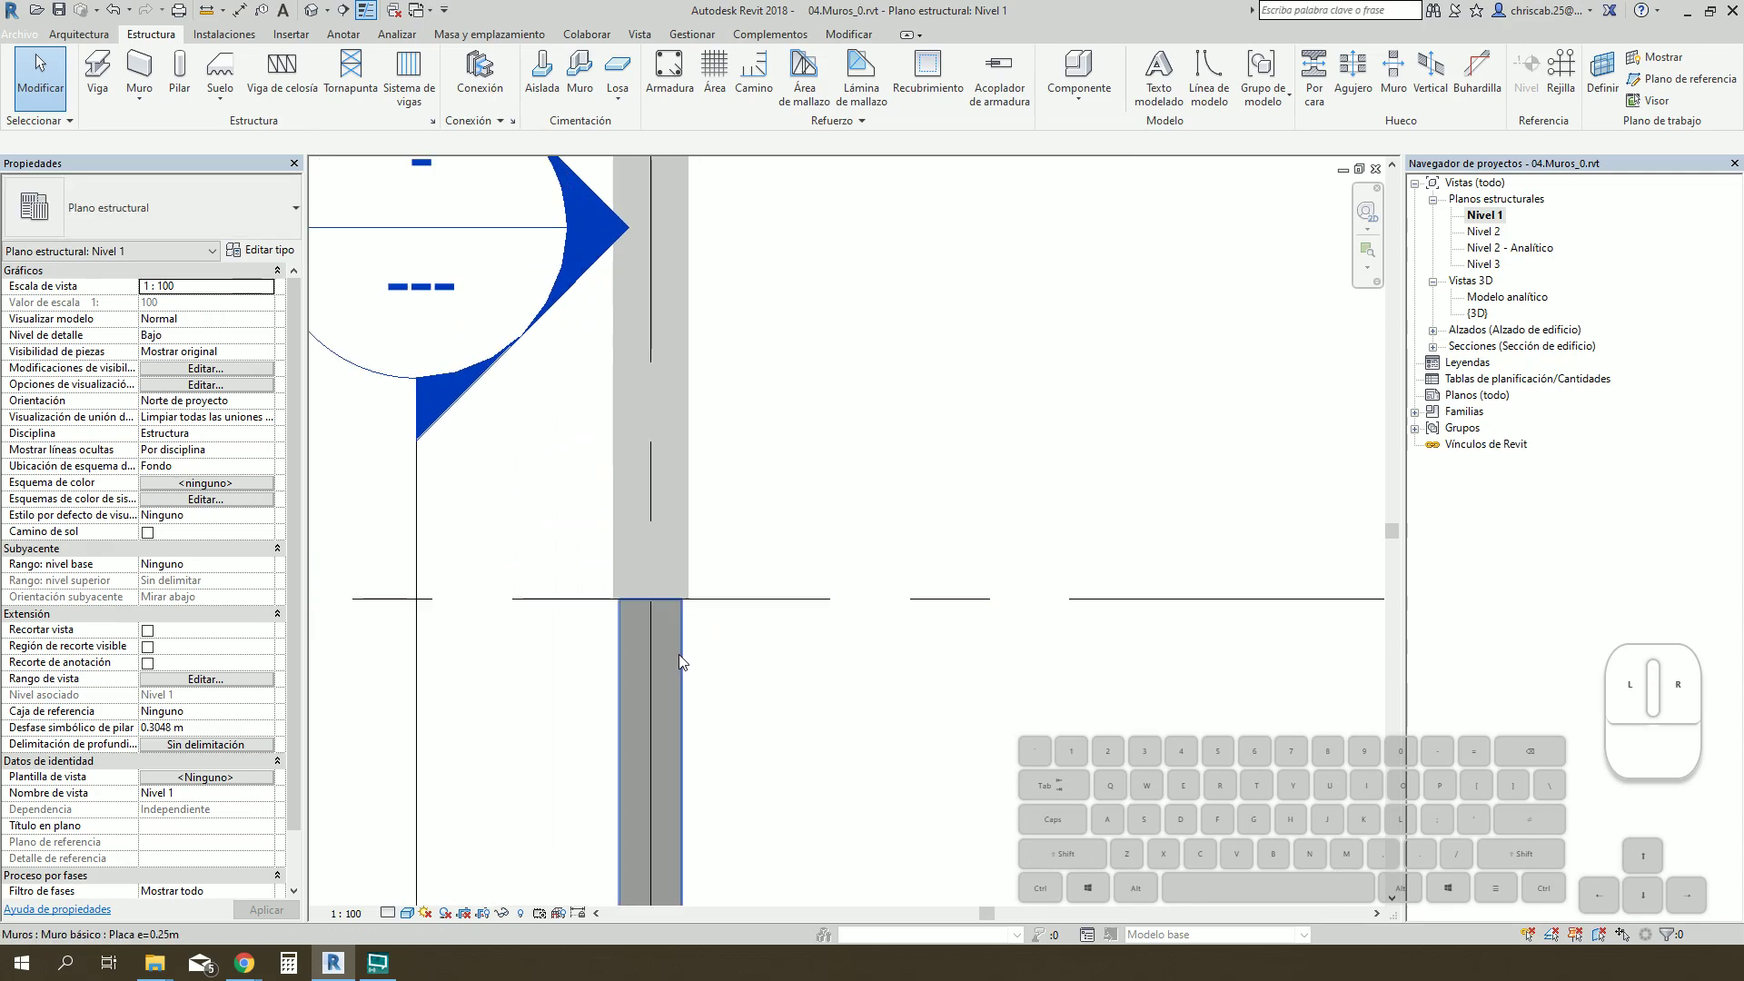
Step: Stretch Sección 1's line and extent past grid C over the new wall and open the section view
scroll("down", 3)
middle_click(770, 690)
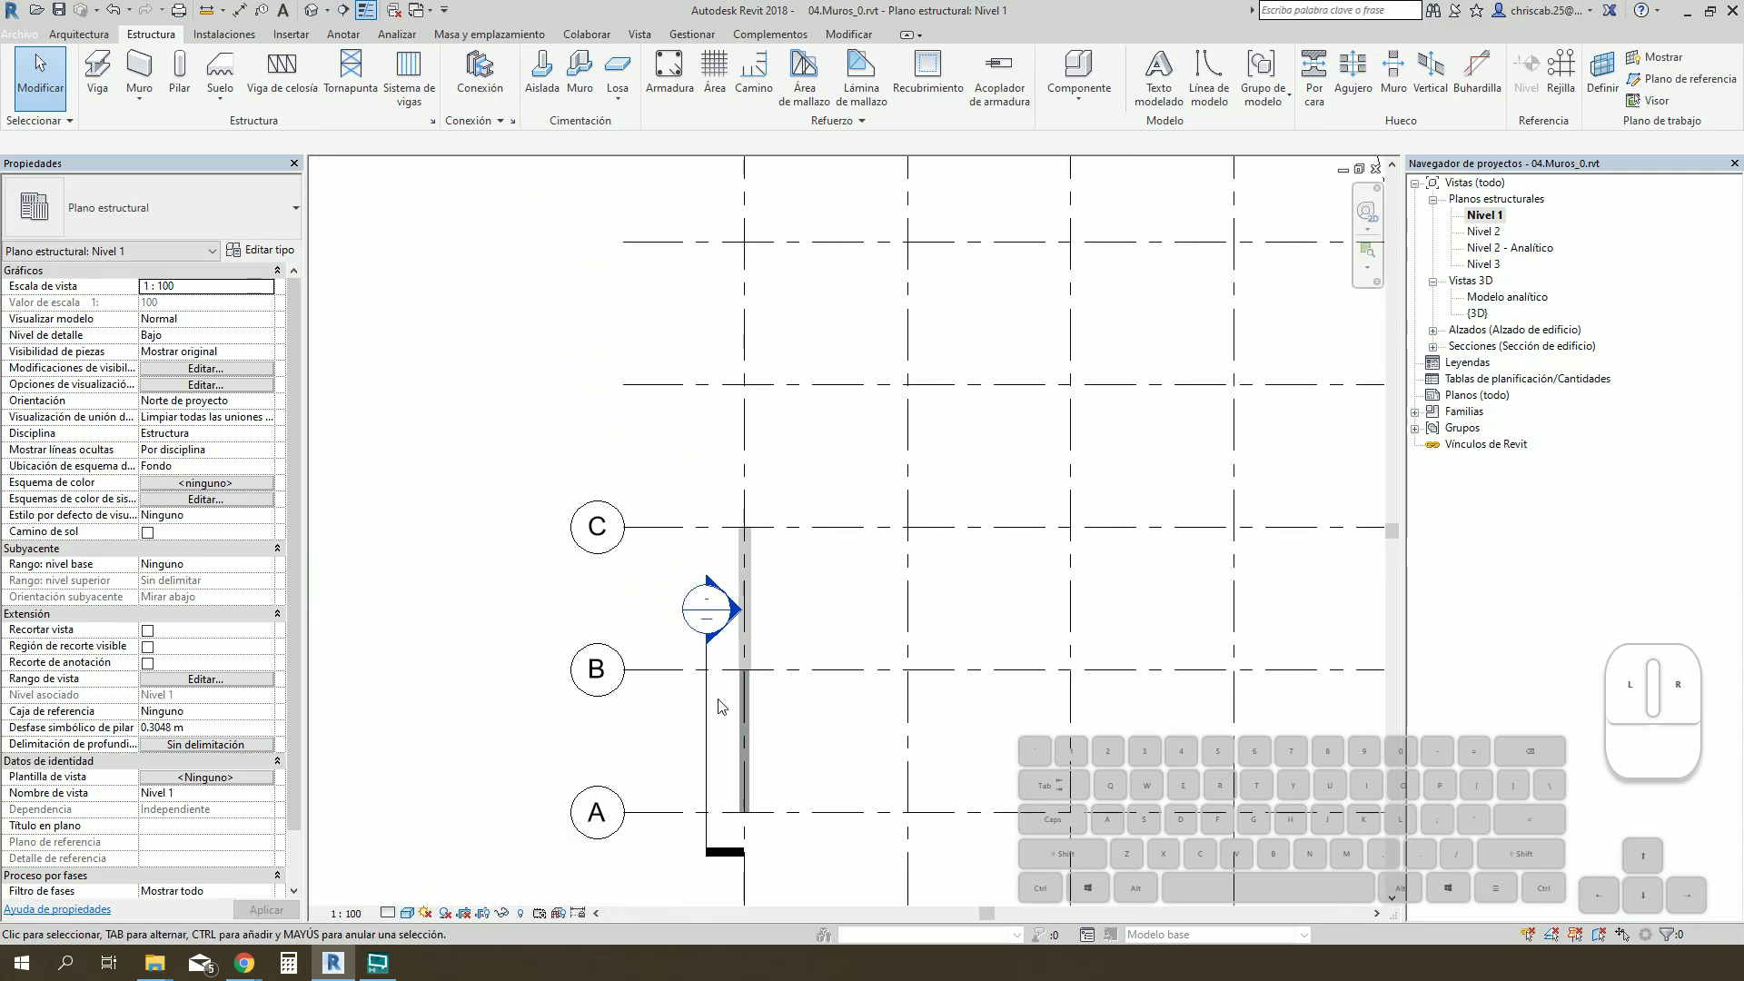
left_click(718, 701)
left_click_drag(713, 644, 719, 507)
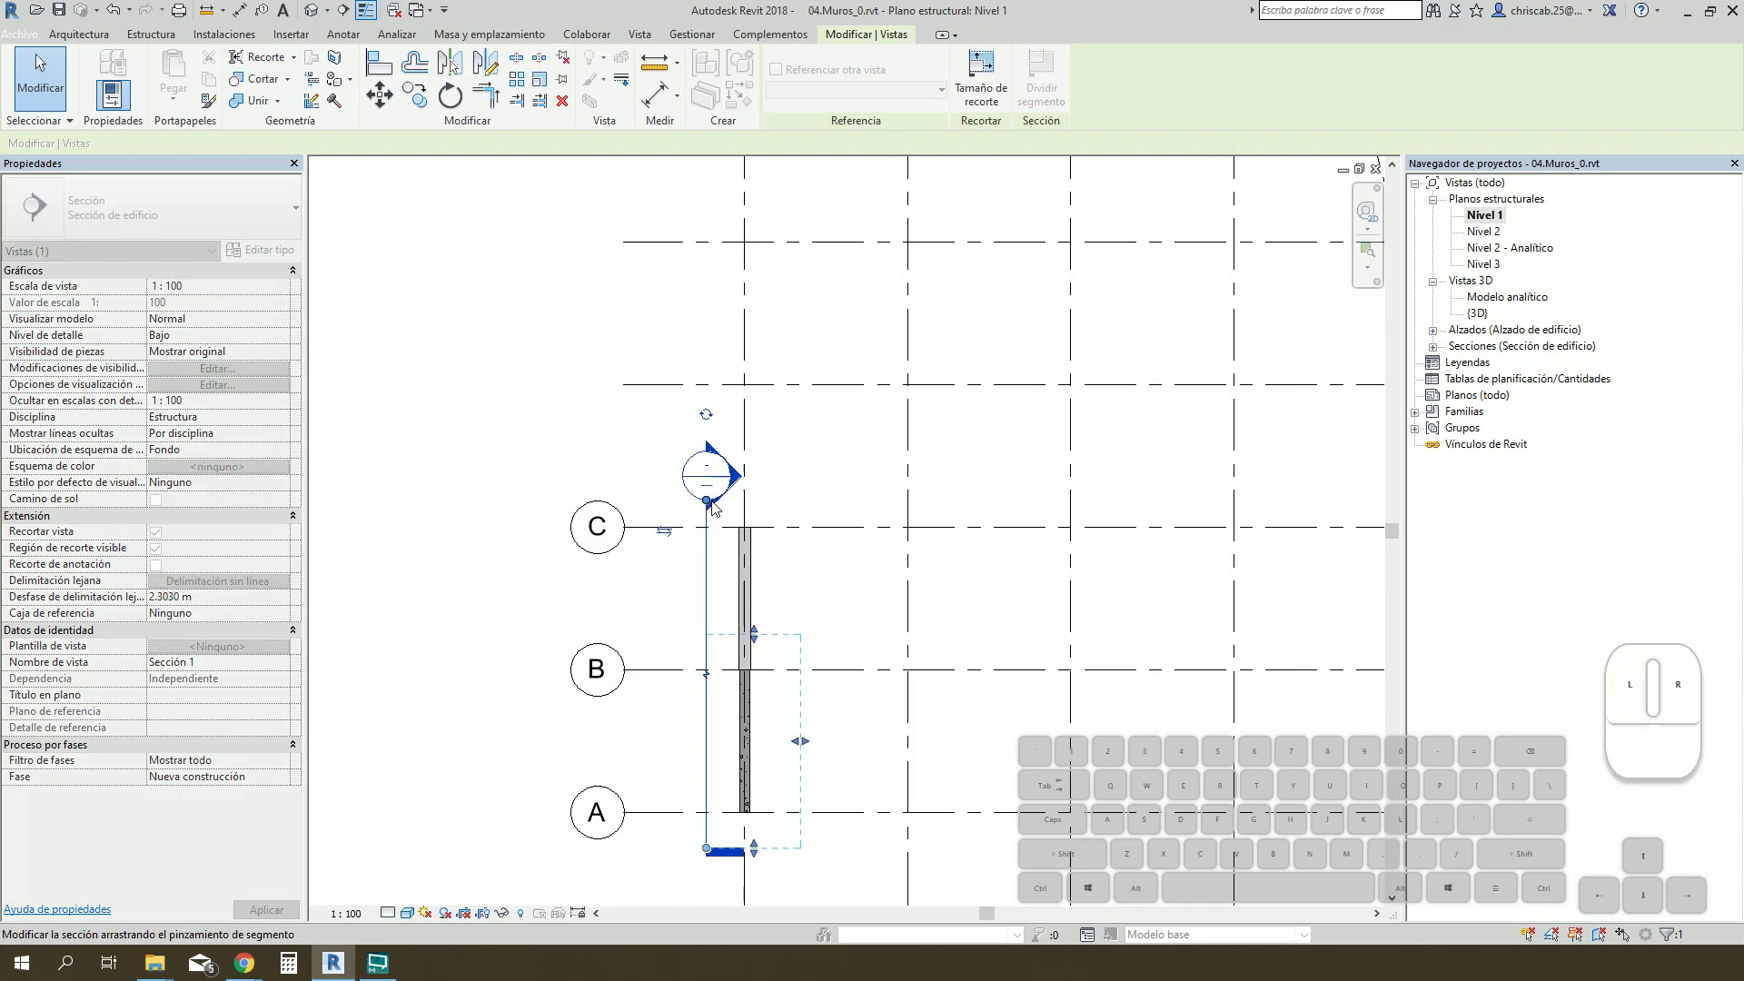
left_click_drag(762, 635, 767, 513)
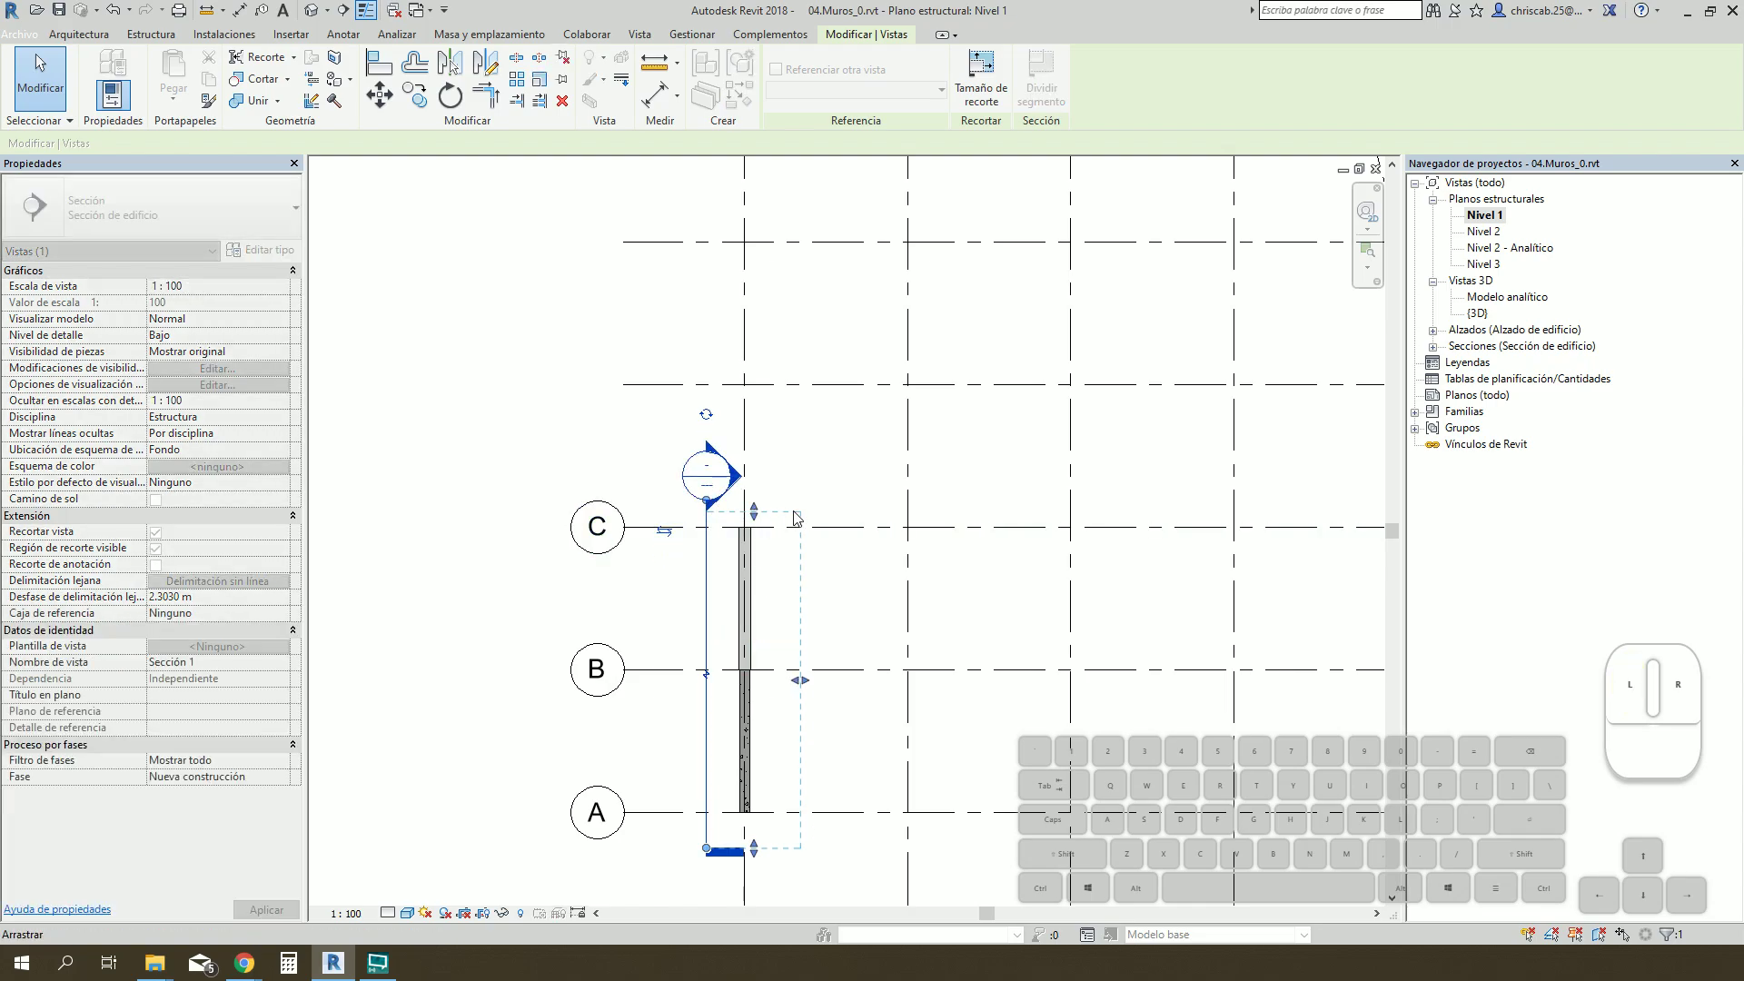
left_click(816, 488)
double_click(693, 484)
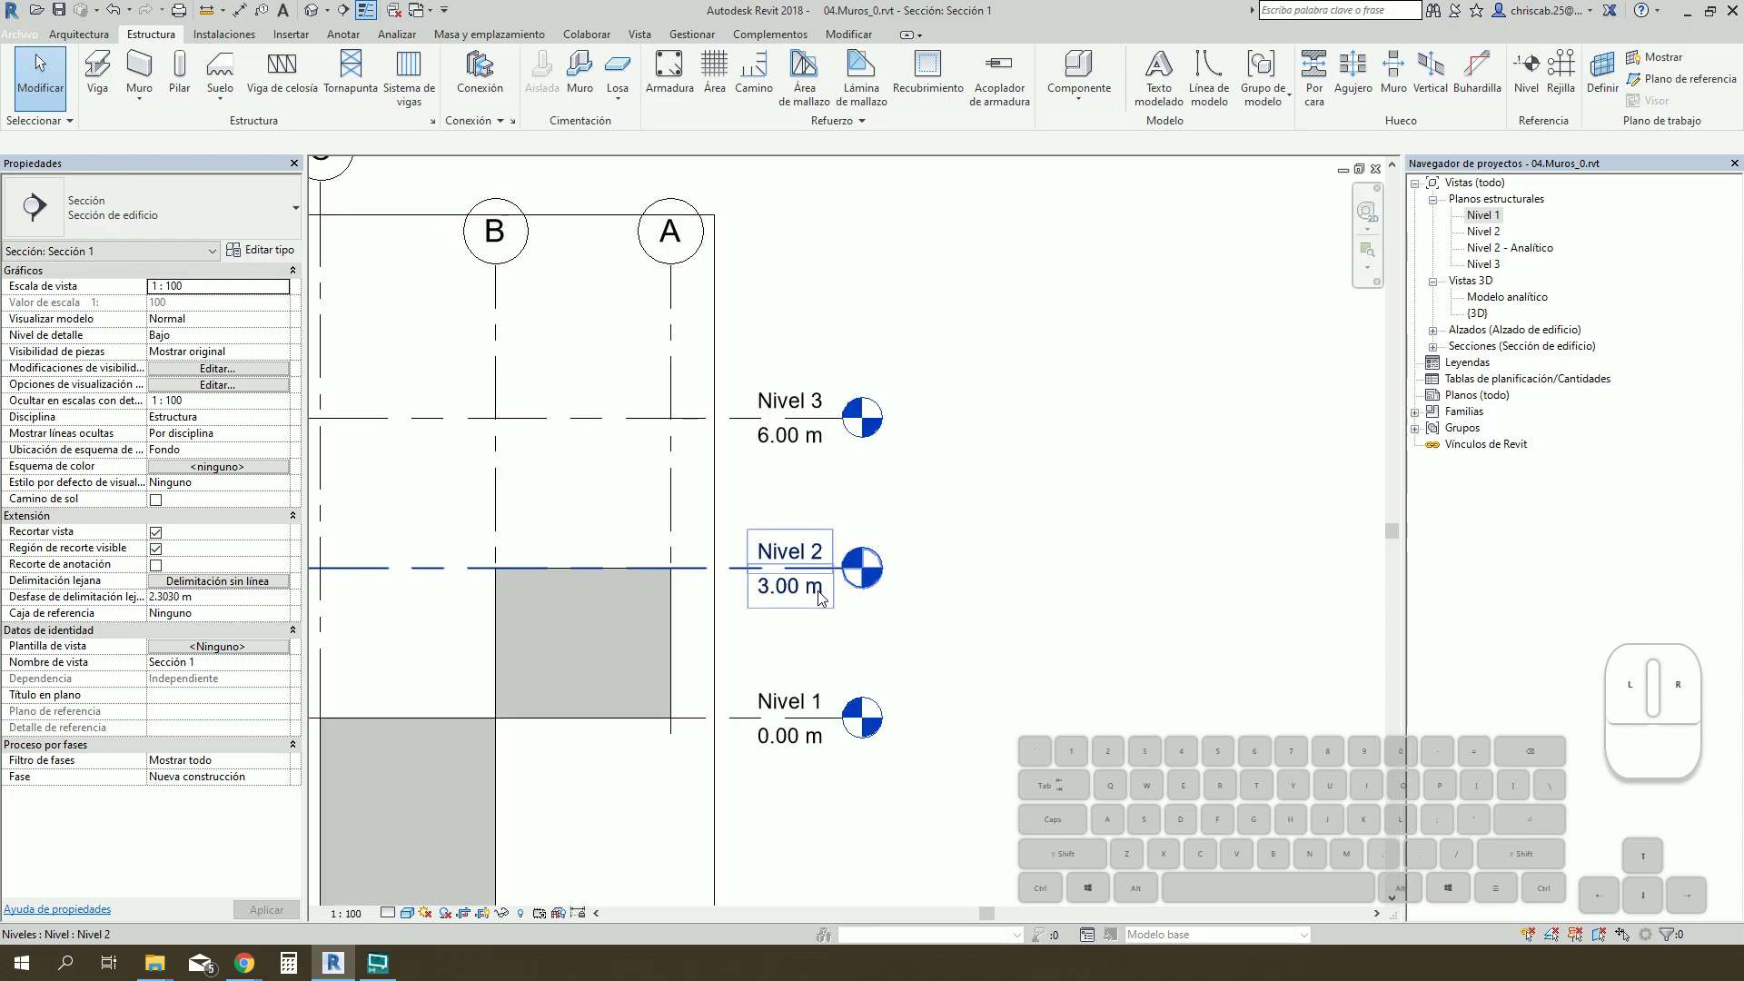
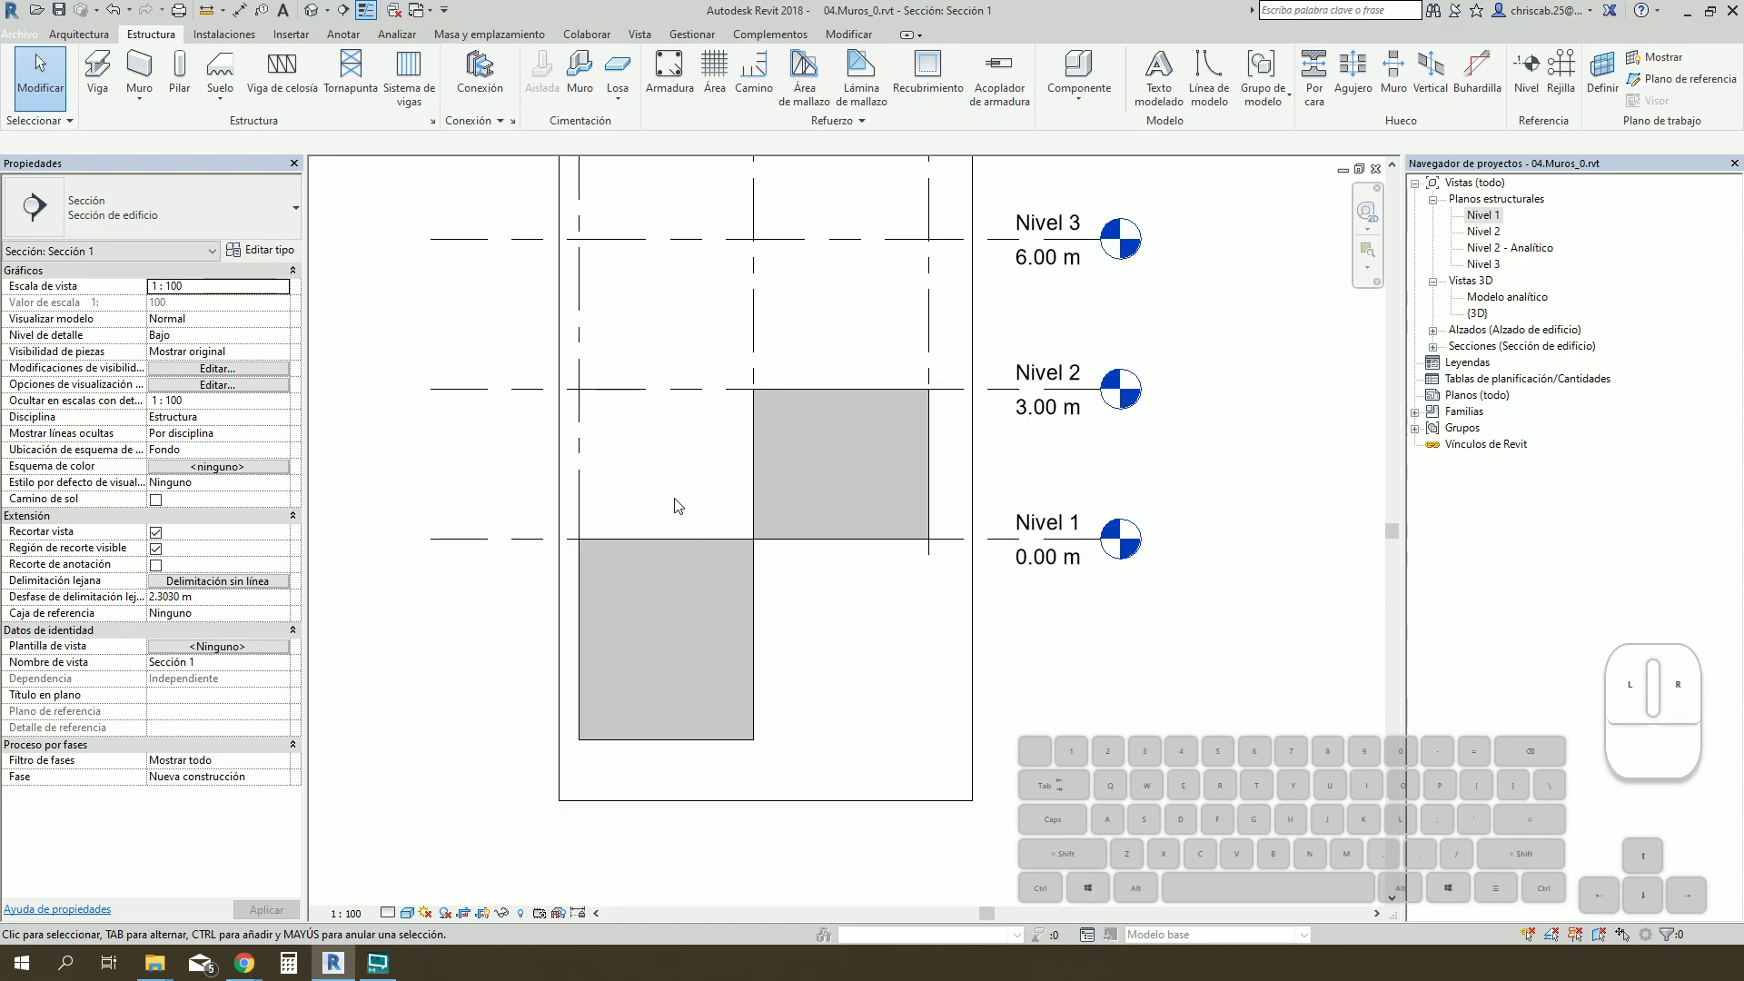
Step: Give the lower wall top constraint Nivel 2 and base offset 0, and apply
left_click(757, 669)
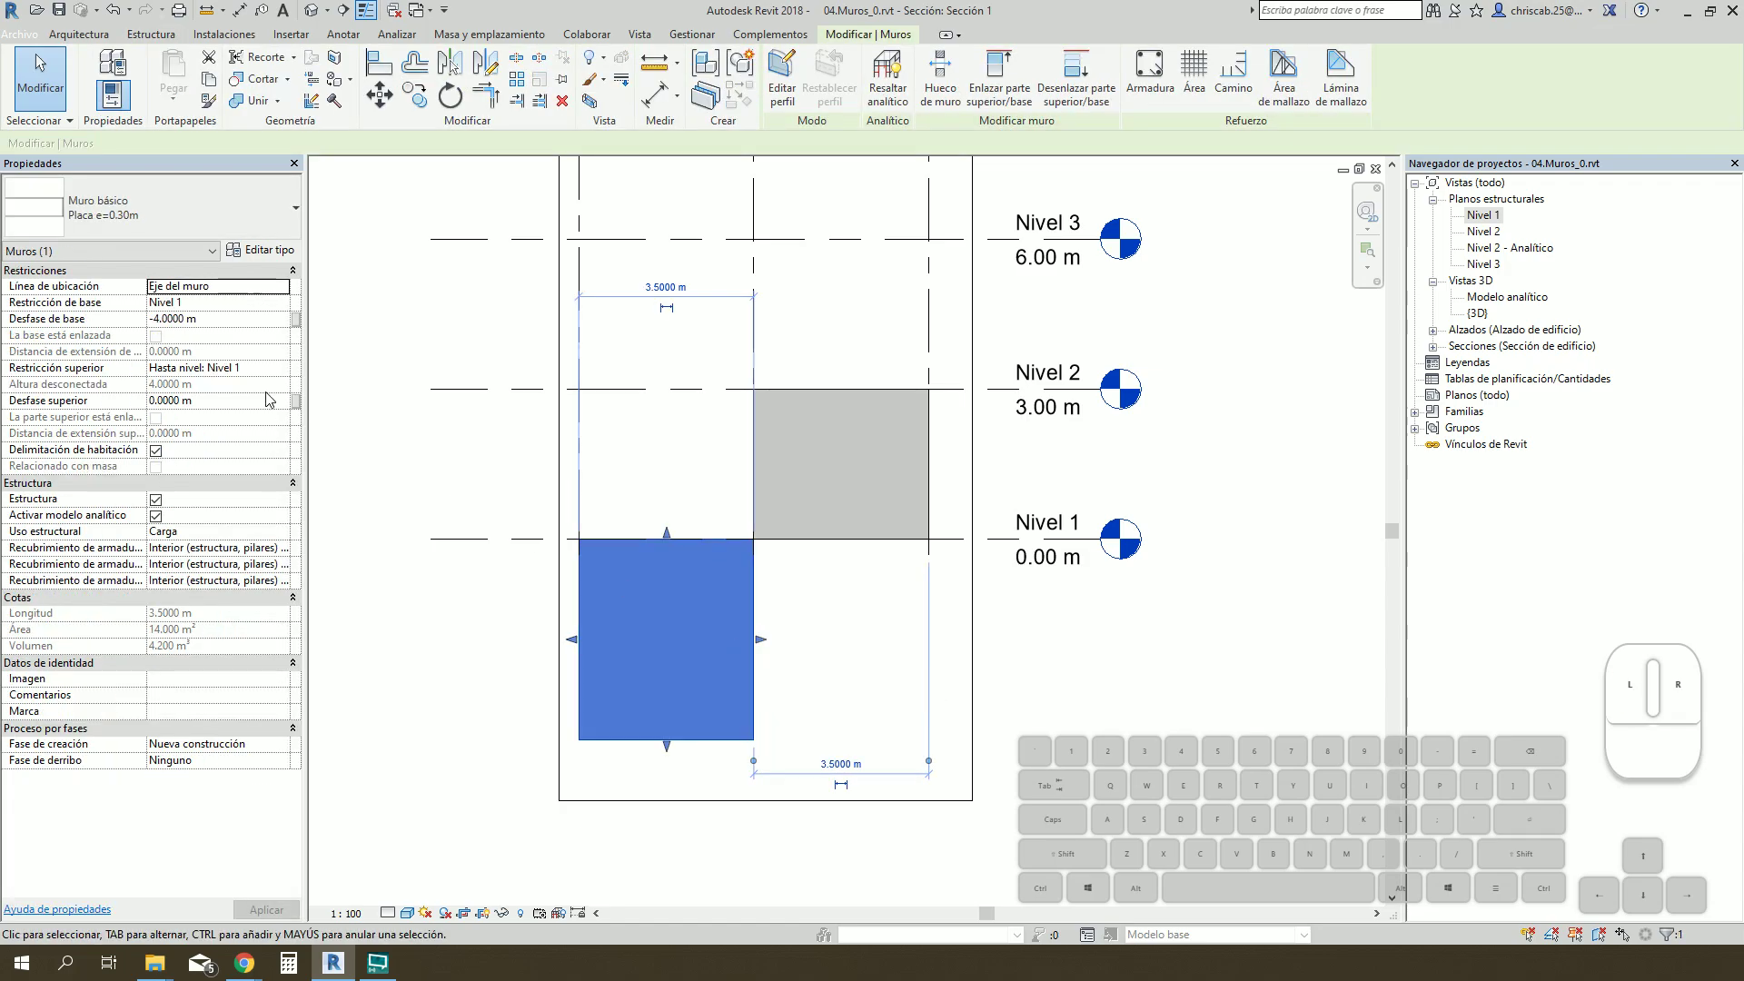
left_click(285, 374)
left_click(226, 422)
left_click(247, 326)
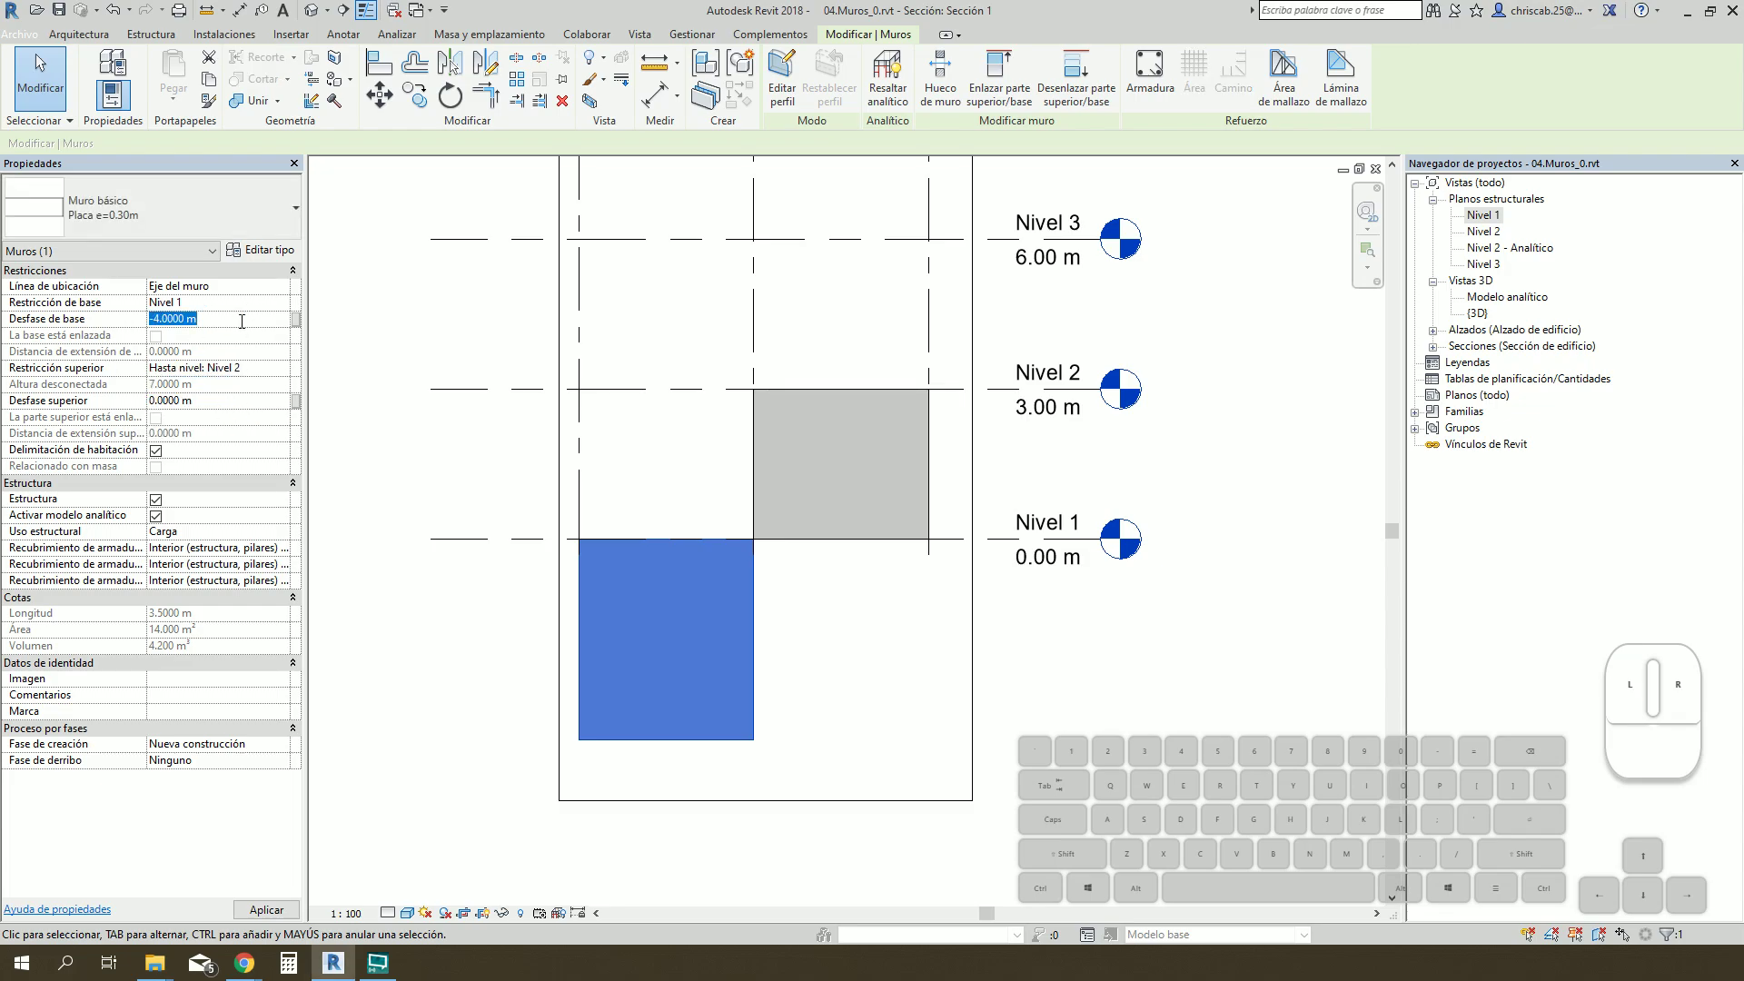
left_click(871, 631)
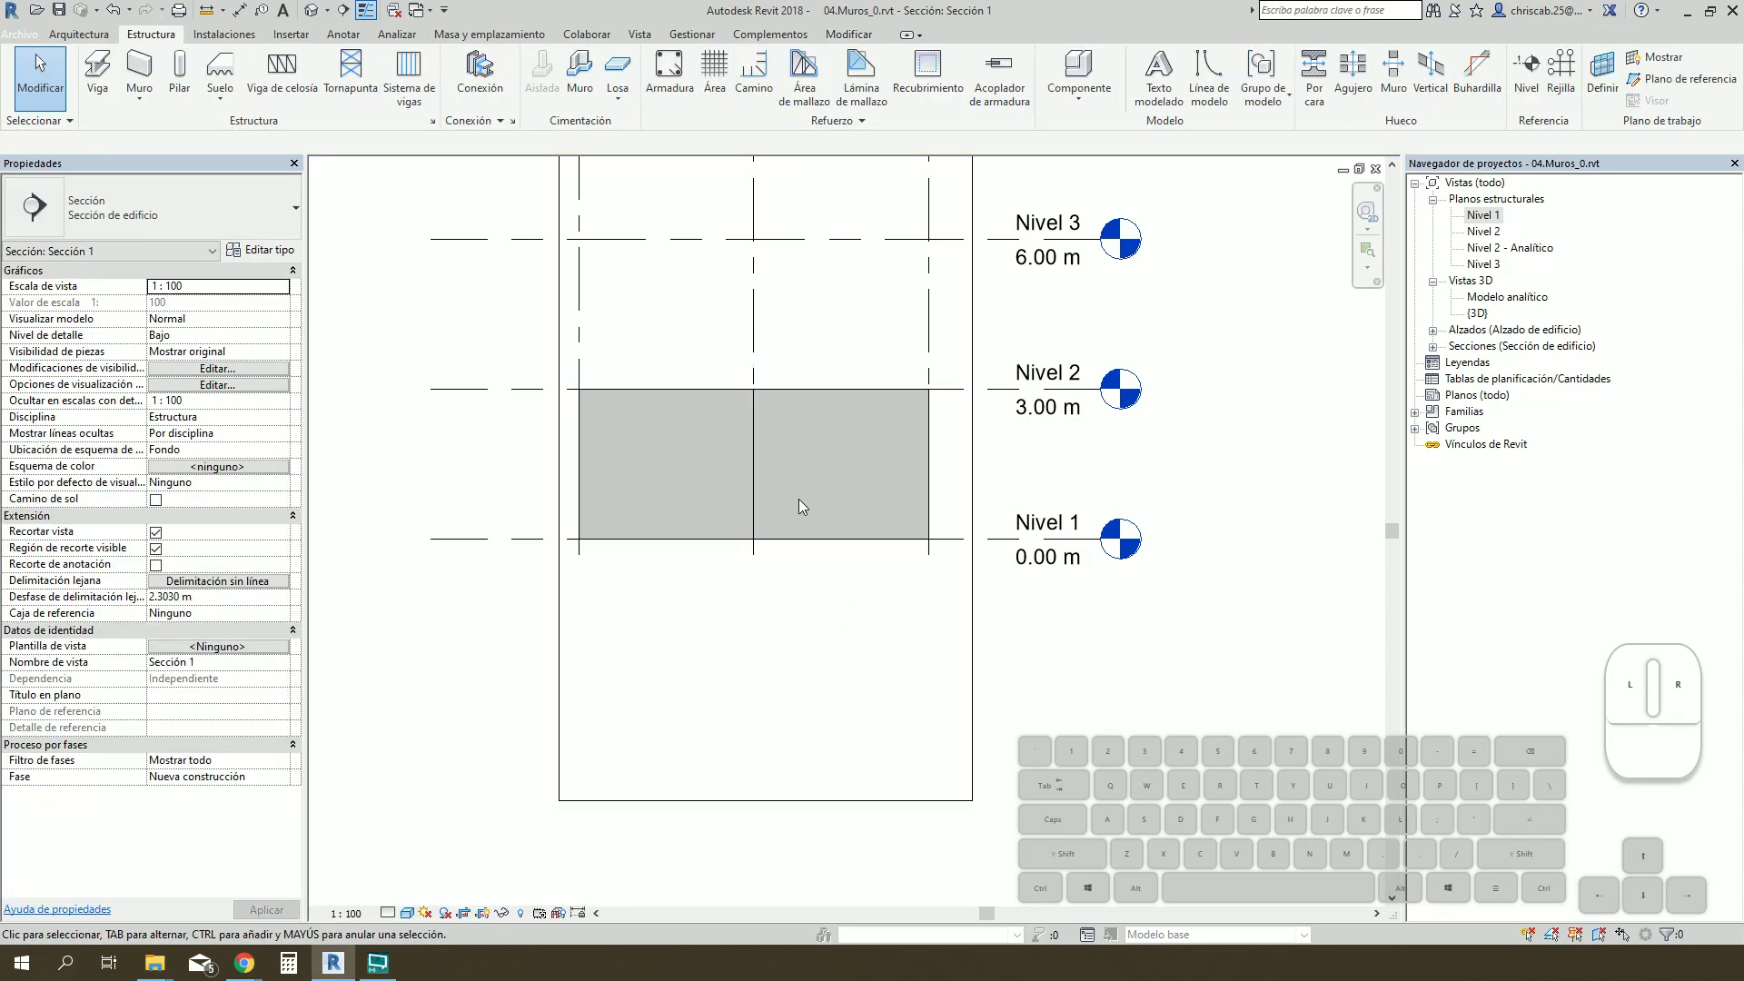
Step: Reopen the Nivel 1 structural plan and zoom to the wall between grids B and C
double_click(1494, 225)
scroll("up", 3)
left_click_drag(824, 662, 806, 502)
scroll("up", 3)
left_click_drag(684, 609, 703, 488)
Step: Dimension (DI) across the wall faces to confirm the 0.30 m thickness
key("d")
key("i")
left_click(650, 560)
left_click(677, 558)
left_click(716, 810)
middle_click(805, 458)
scroll("up", 3)
left_click(629, 416)
left_click(655, 415)
left_click(698, 354)
scroll("down", 3)
scroll("up", 3)
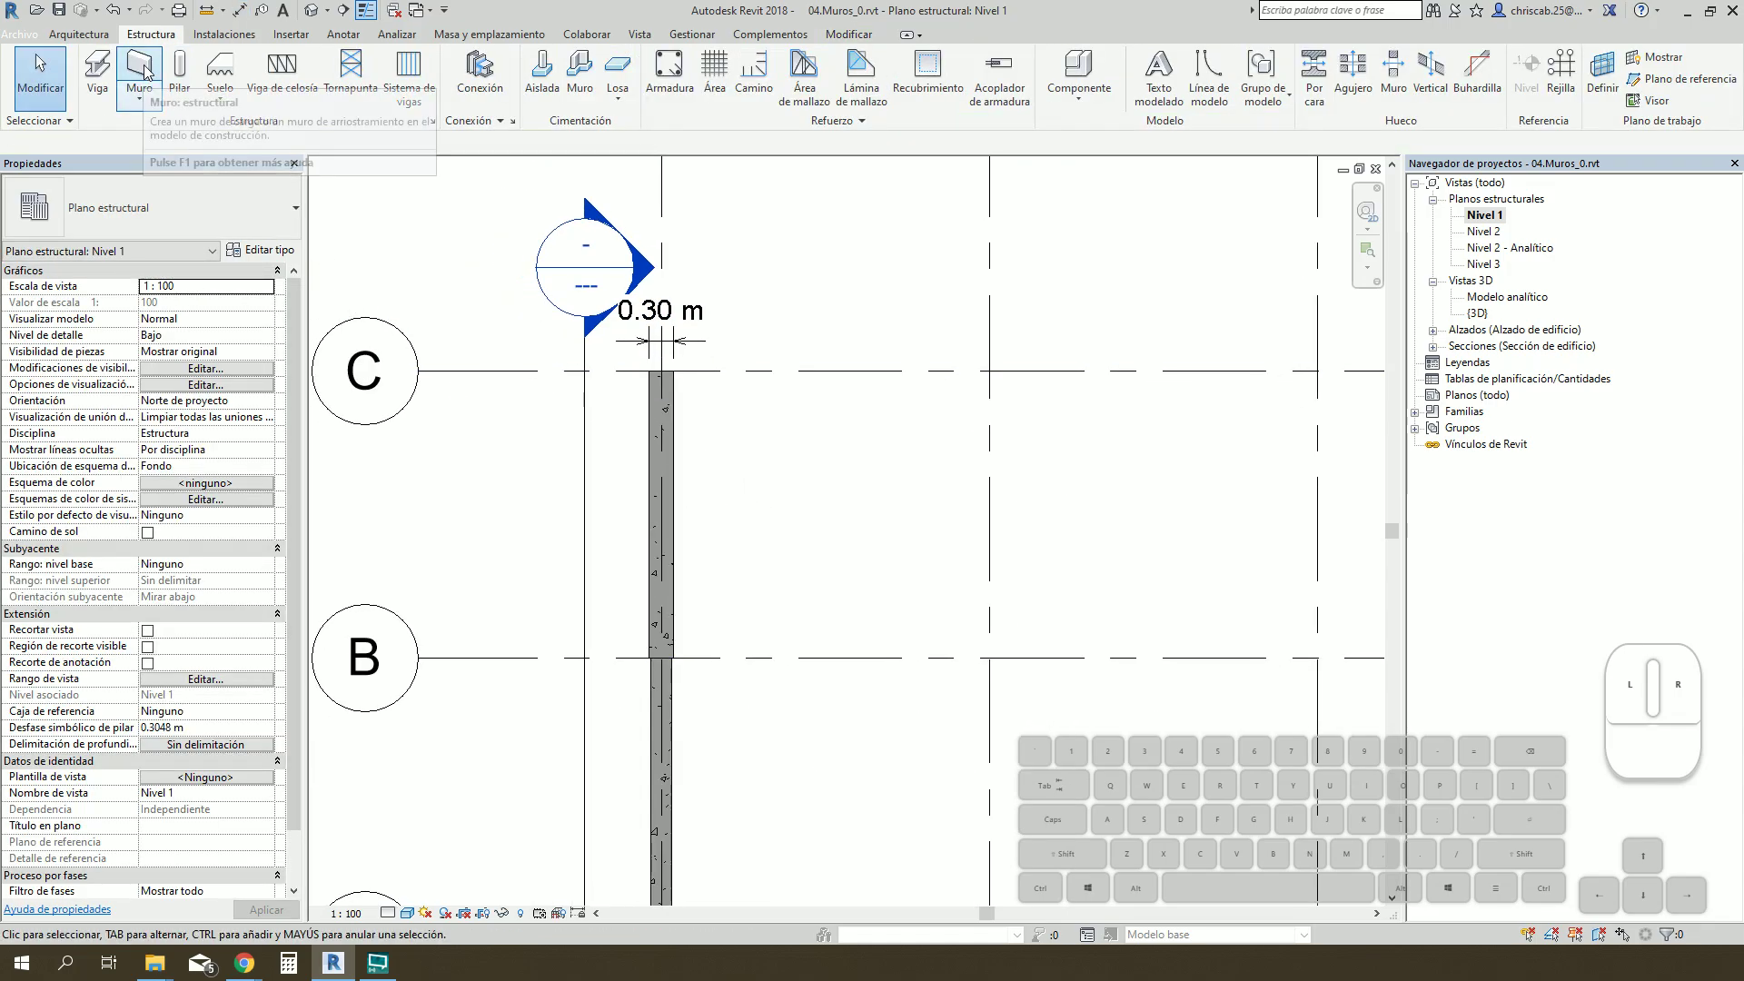
Step: Start a Placa e=0.30m structural wall, depth 4.0 m, with its first point on grid C
left_click(150, 70)
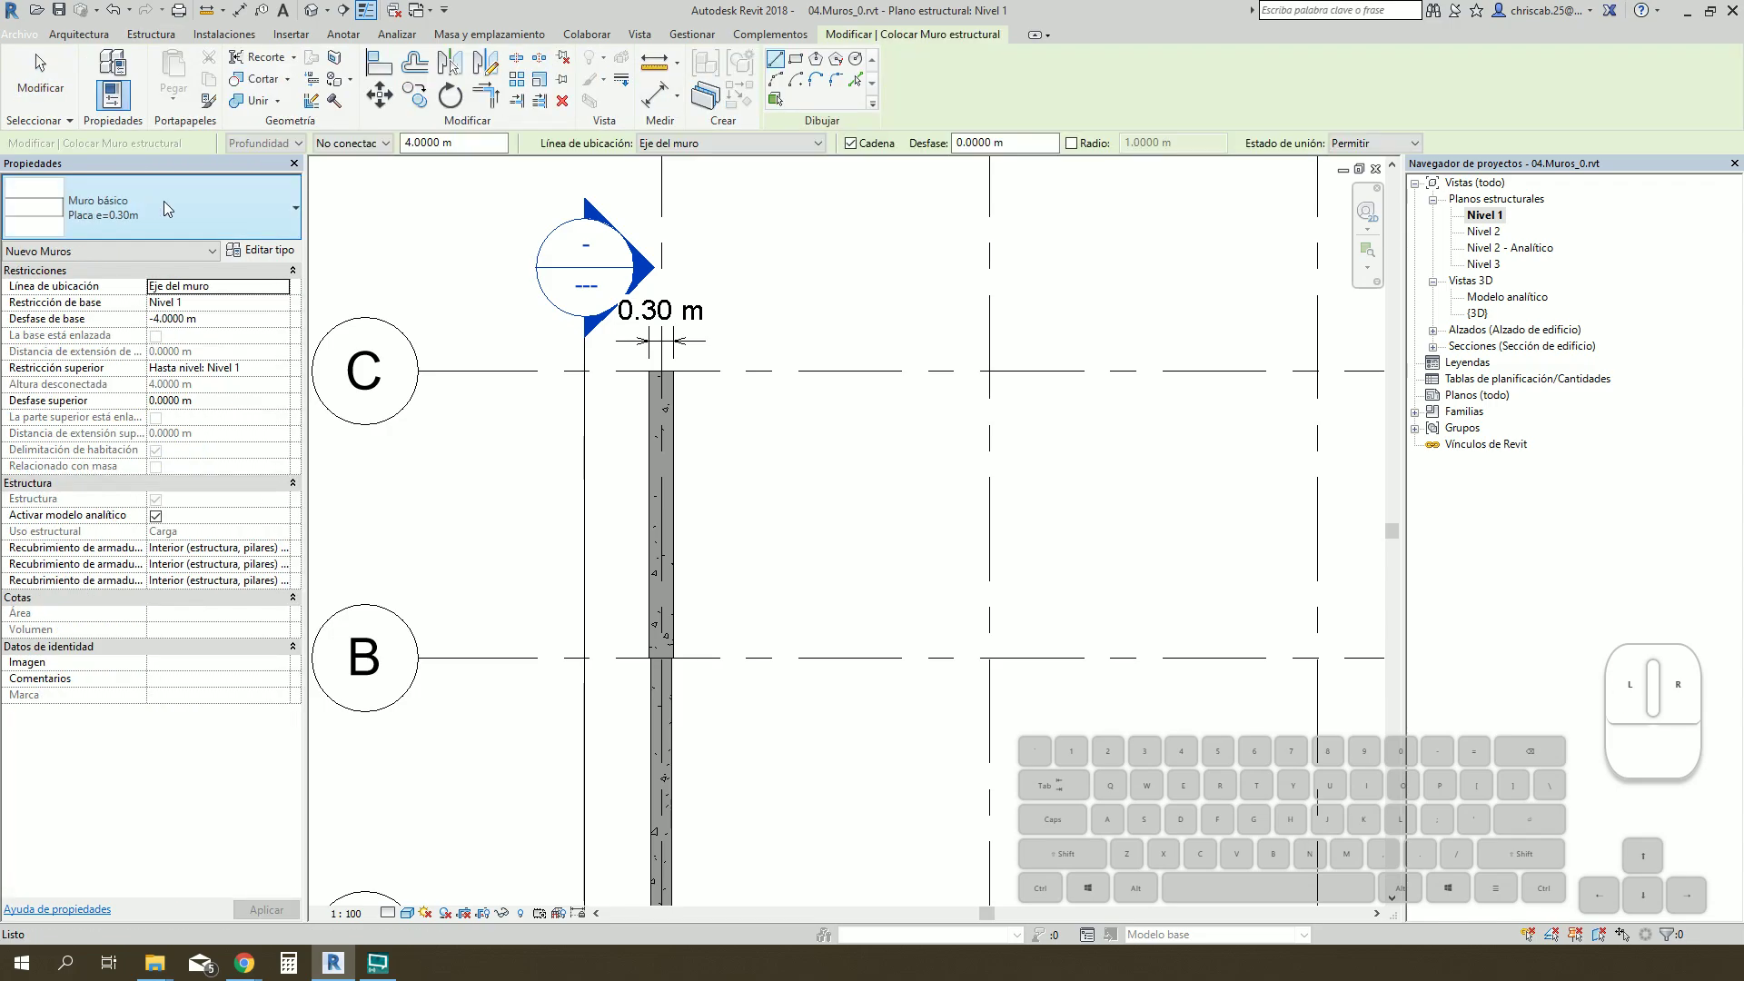
left_click(173, 206)
left_click_drag(301, 526, 281, 380)
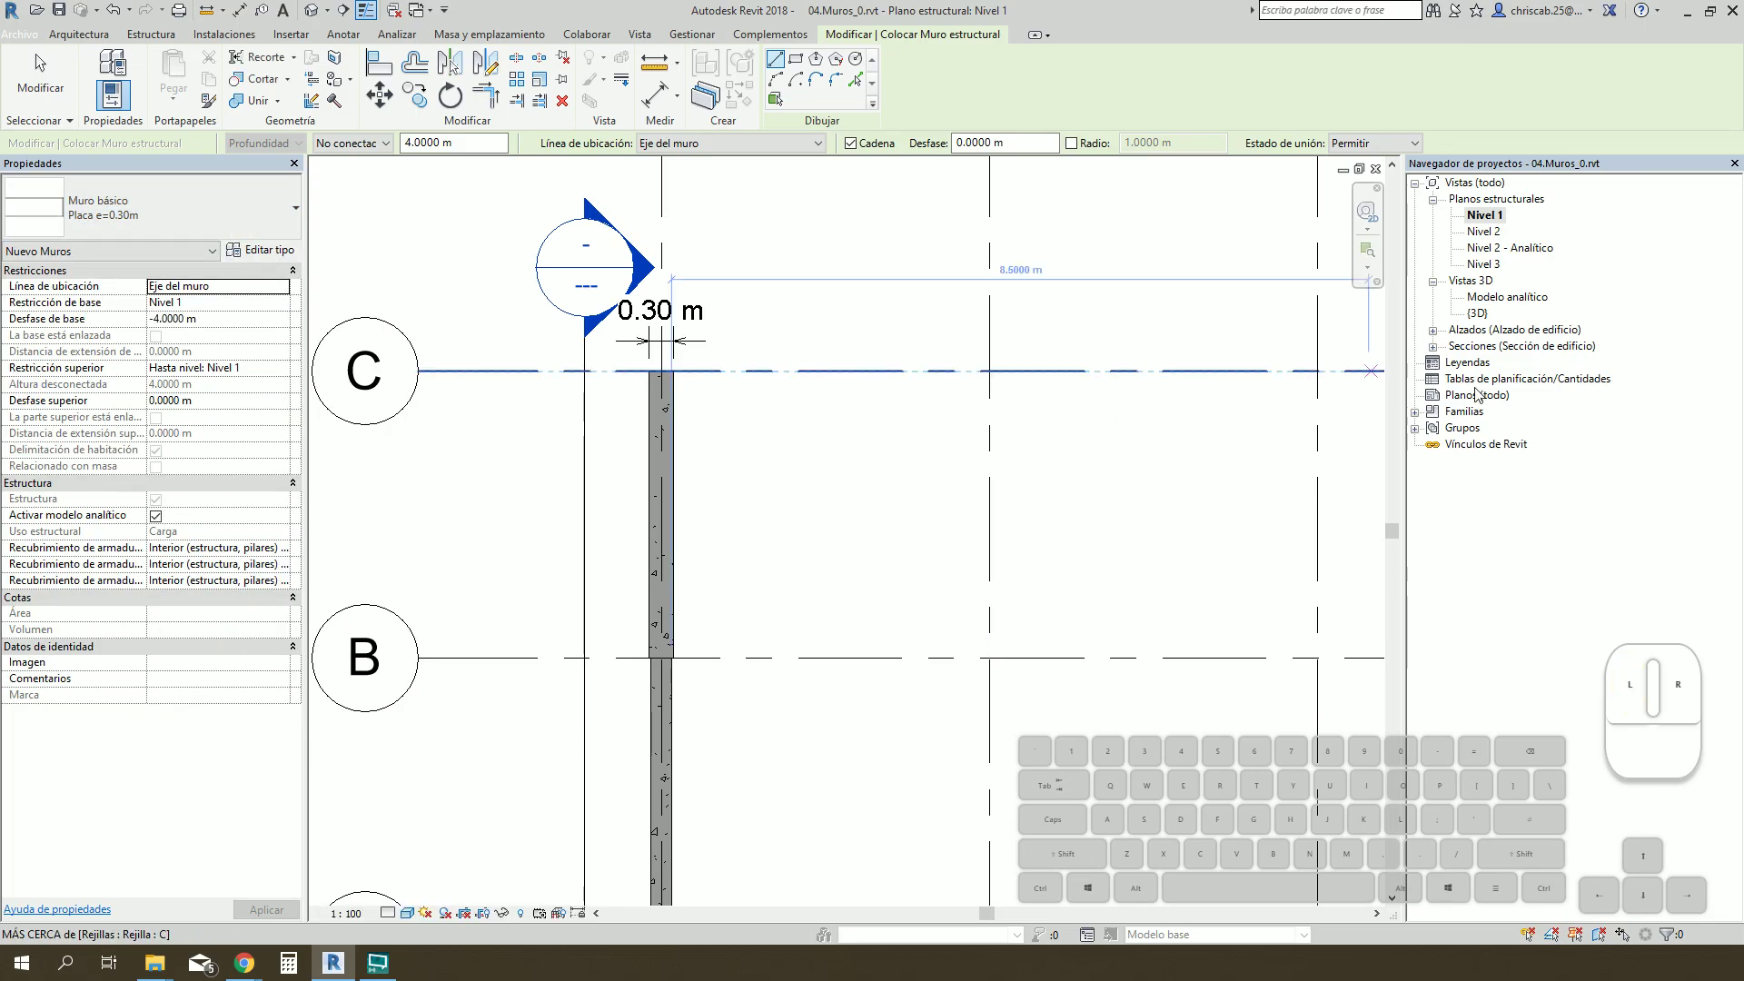
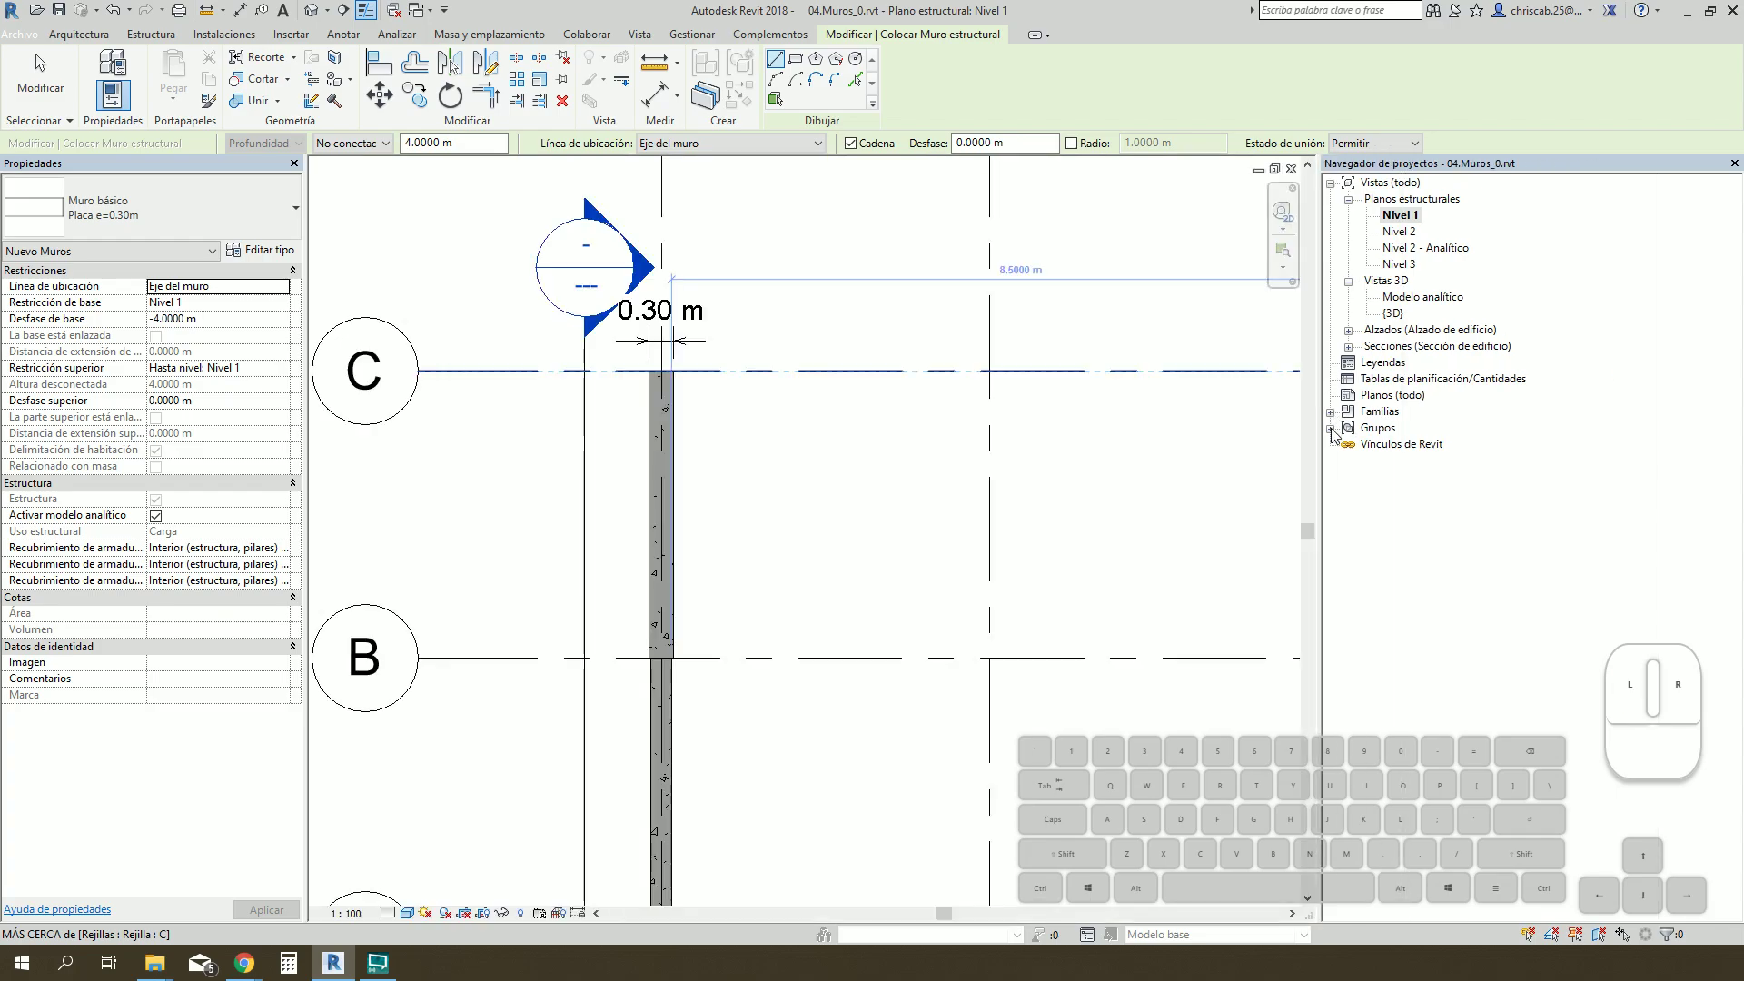
Step: End wall placement and expand Families > Muros > Muro básico in the Project Browser
left_click(1338, 417)
scroll("down", 3)
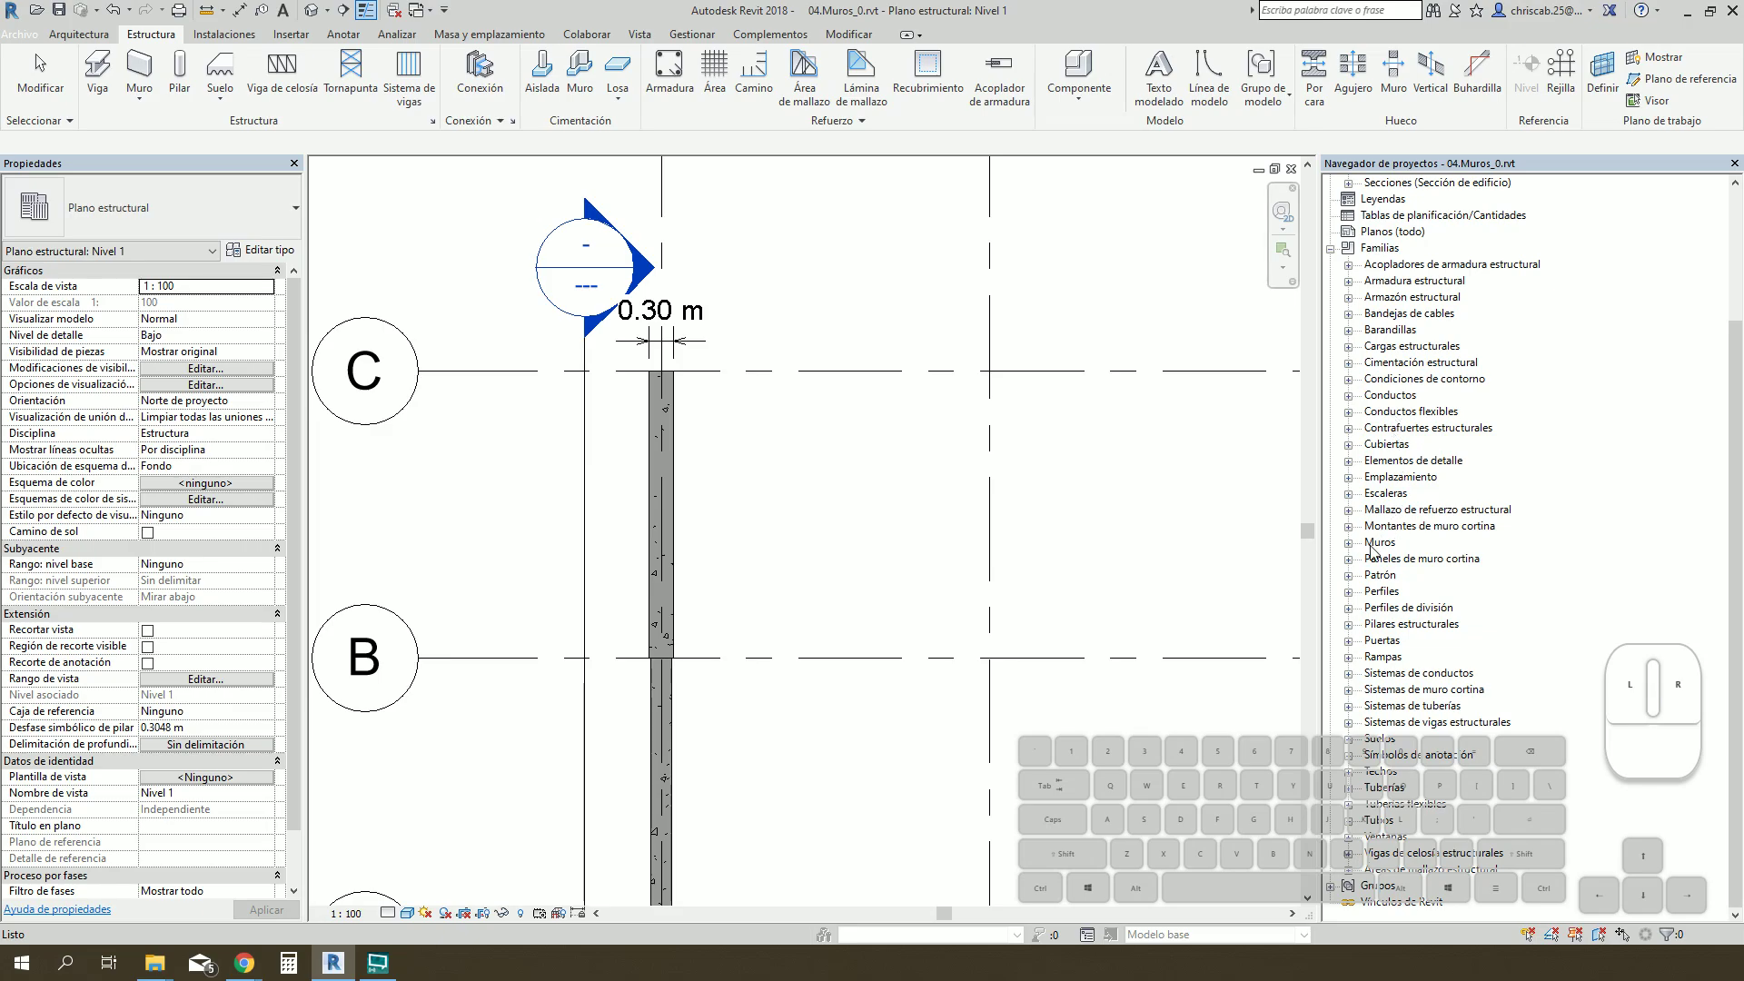
left_click(1380, 549)
left_click(1355, 549)
left_click(1426, 585)
left_click(1378, 580)
left_click(1374, 582)
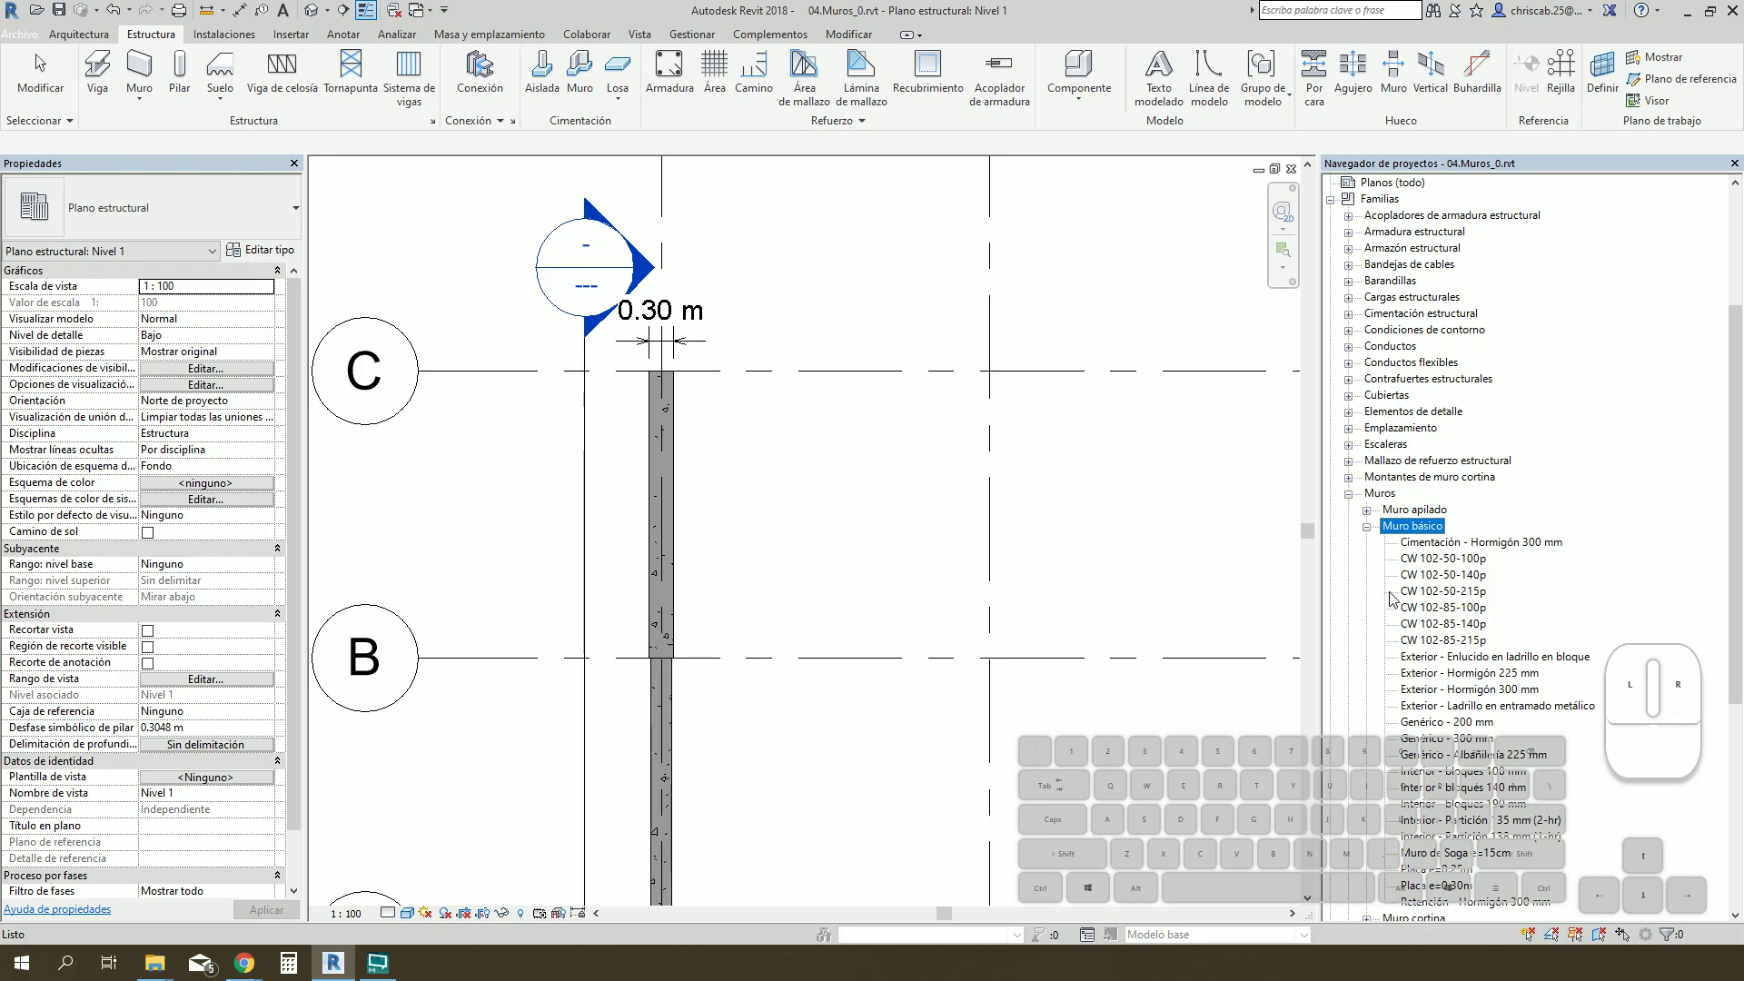
Step: Delete the CW 102-50-100p and unneeded concrete wall types, accepting the warnings
left_click(1428, 567)
left_click(1453, 648)
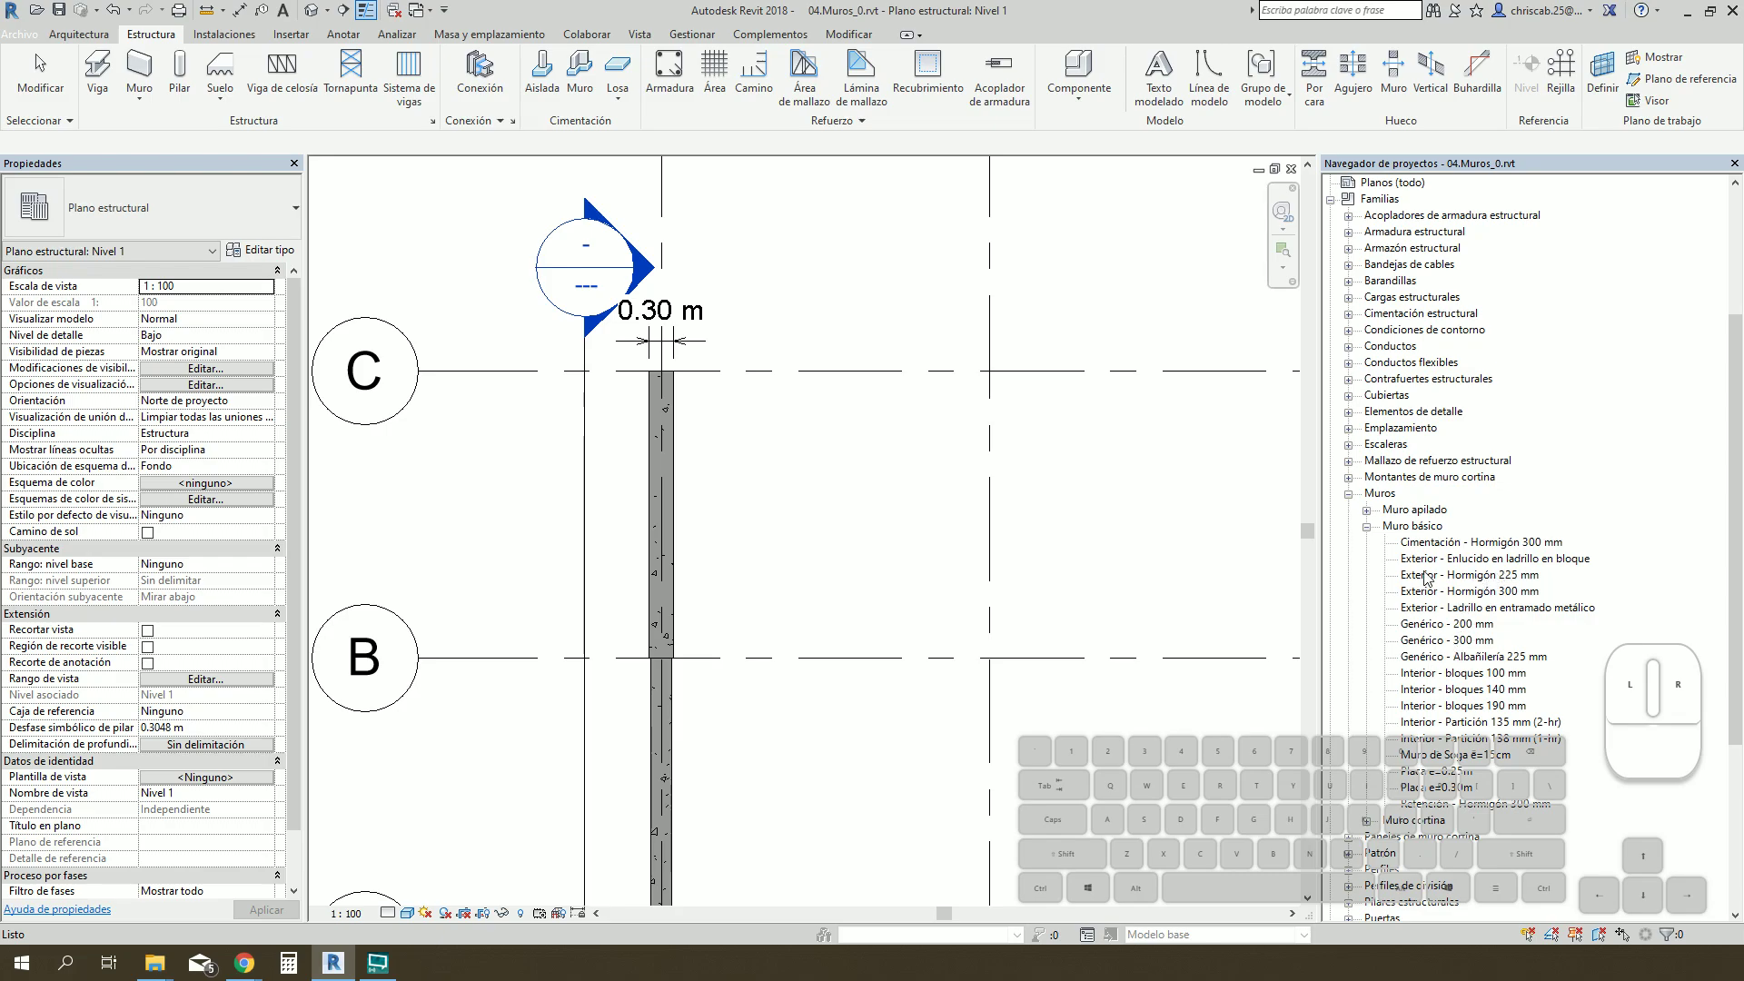
left_click(1438, 551)
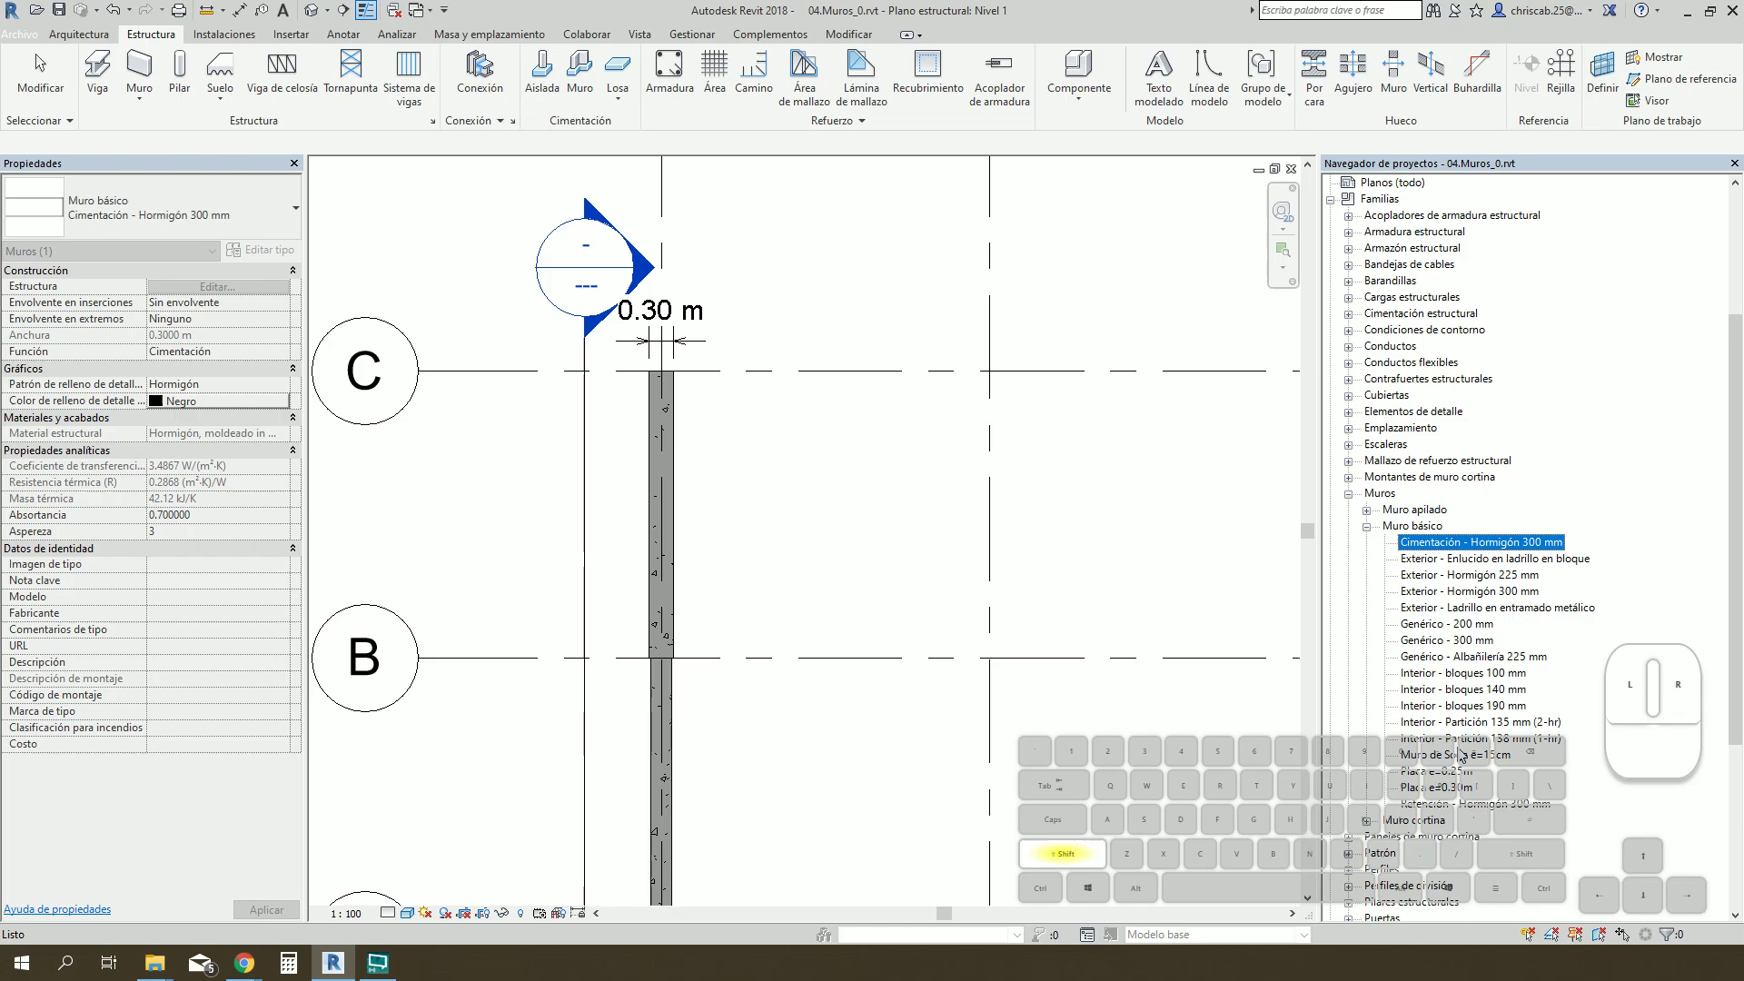
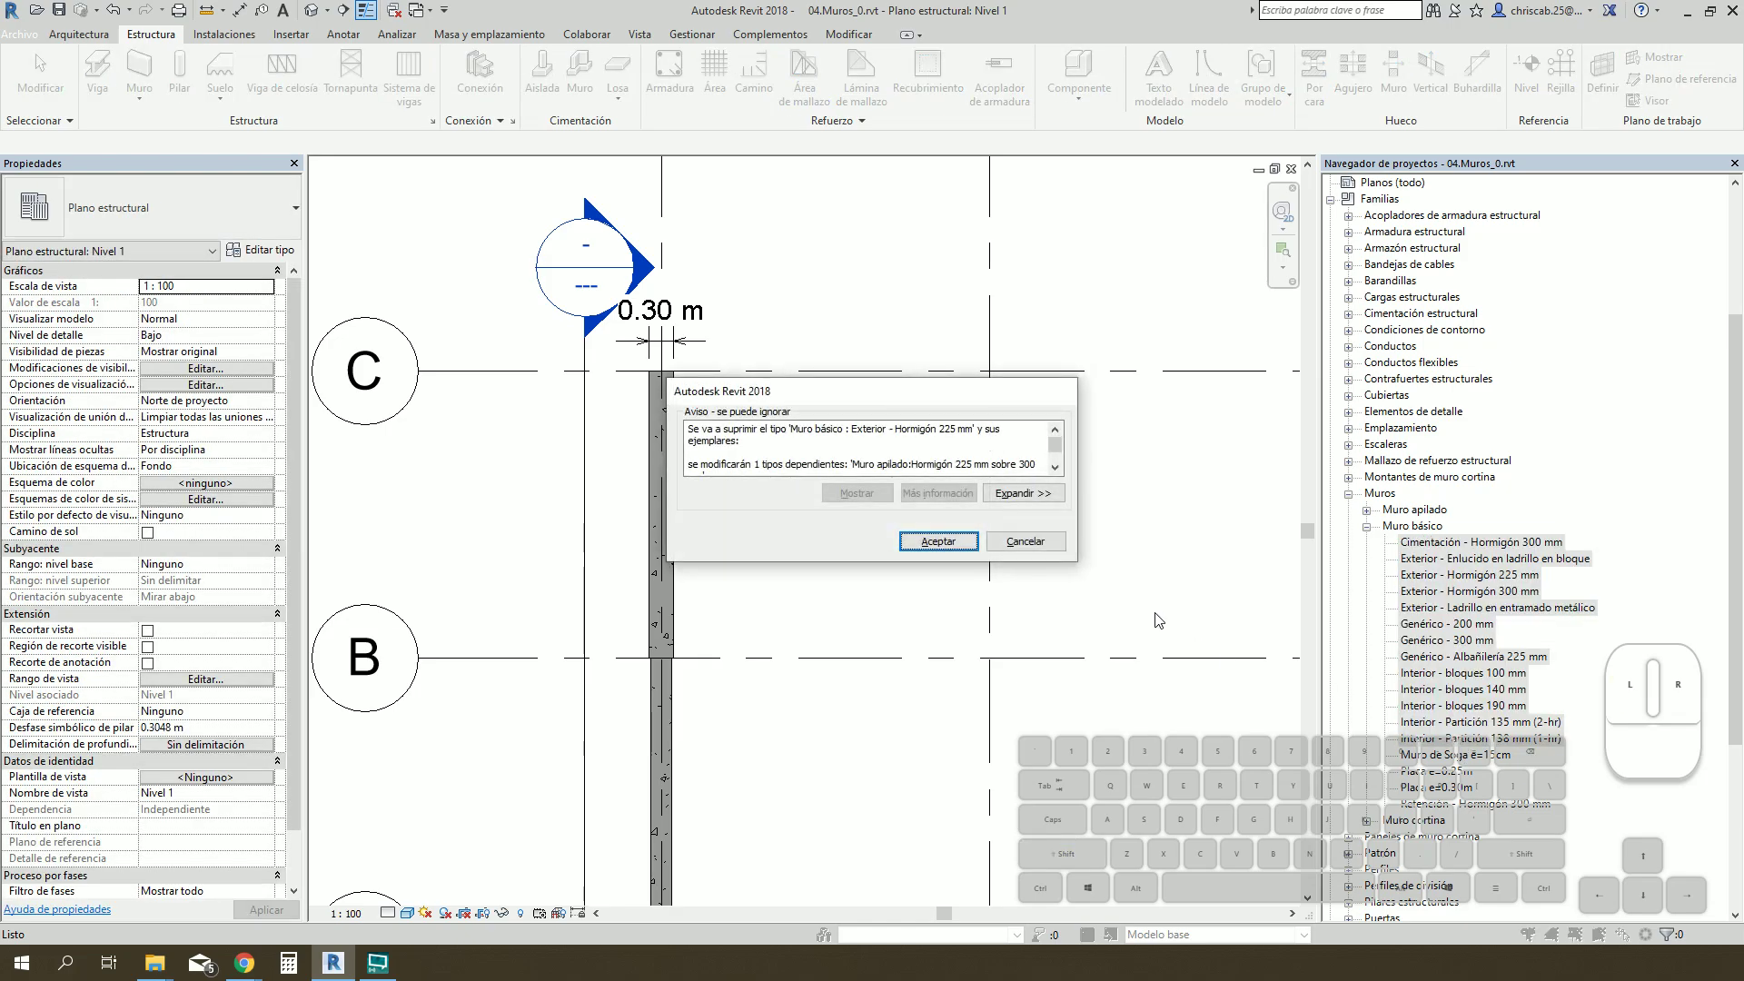
left_click(931, 545)
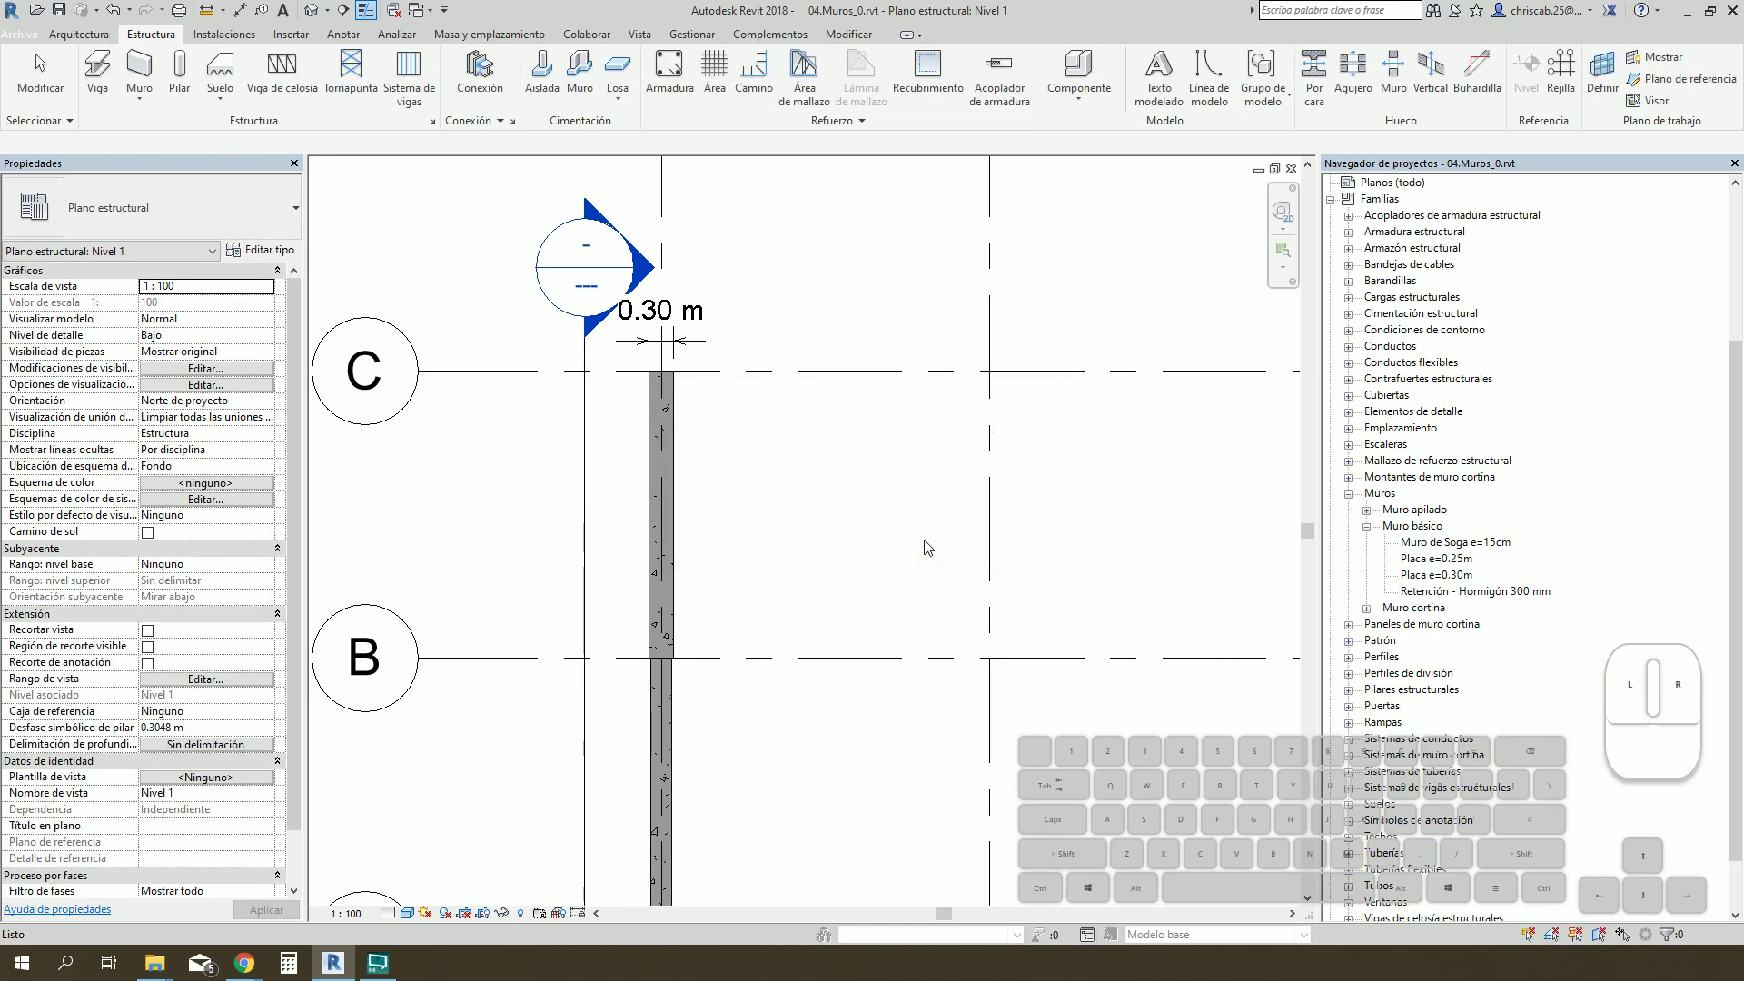
left_click(1456, 598)
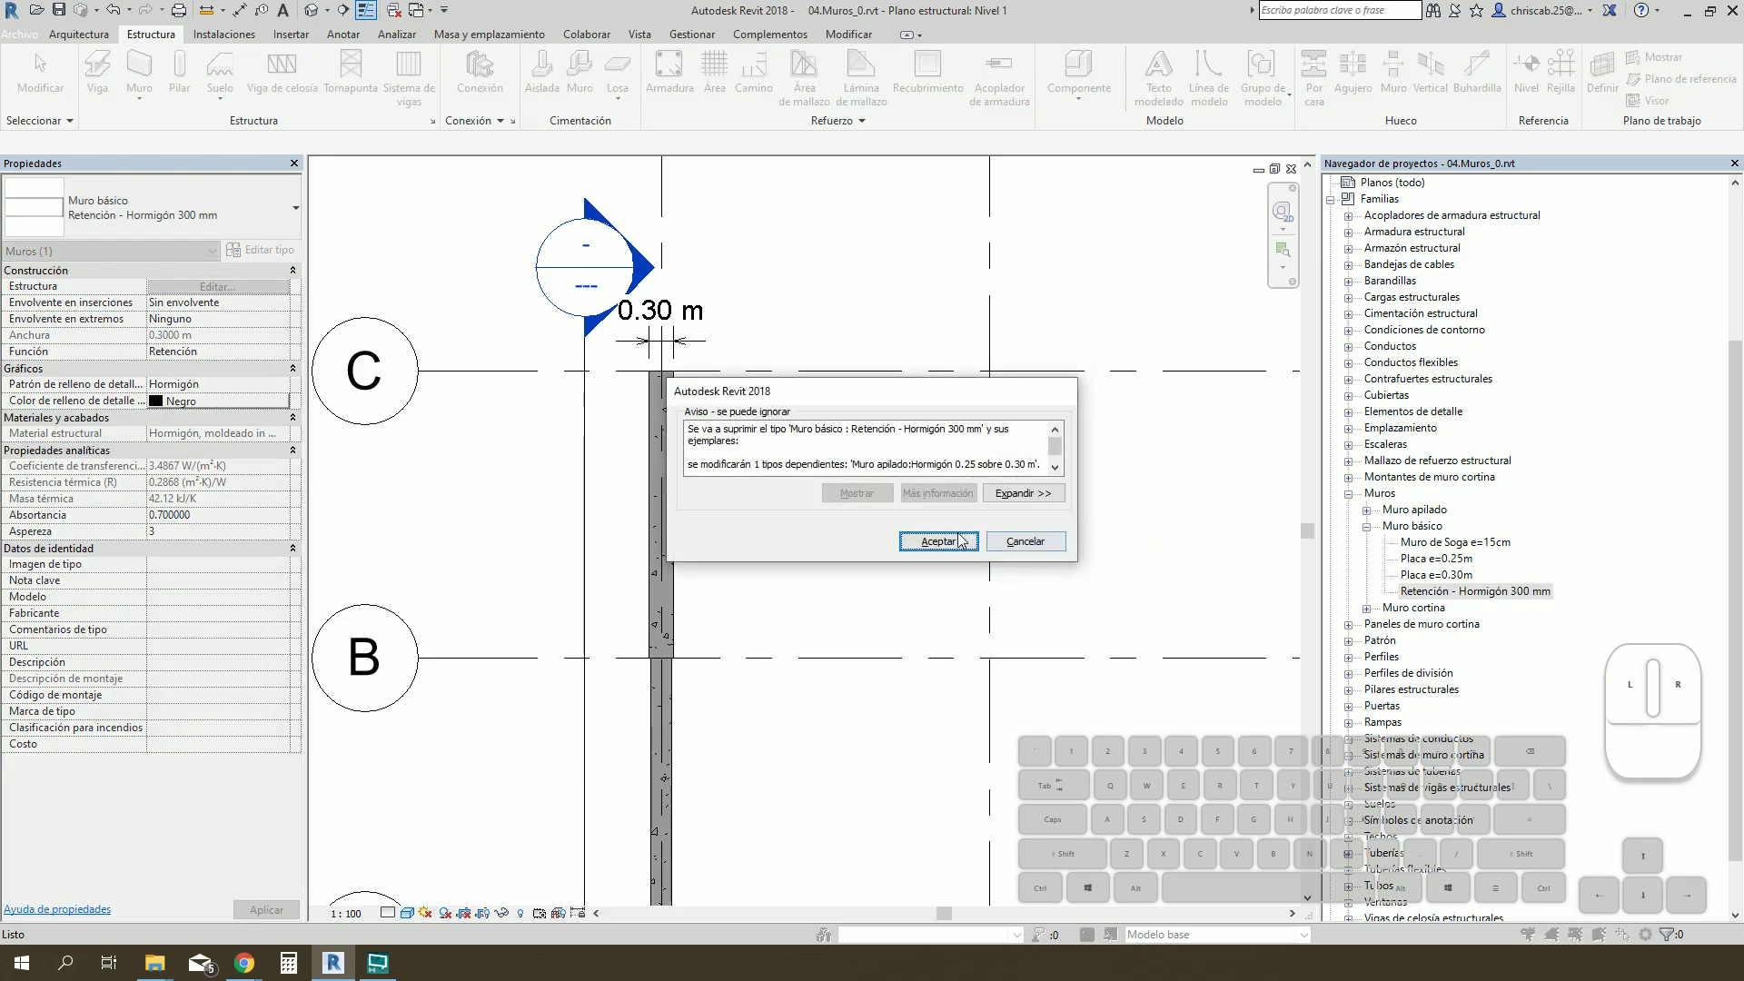
left_click(952, 537)
Step: Delete the remaining unused basic wall types, keeping brick, plate, retaining and stacked walls
left_click(1188, 508)
left_click(1450, 534)
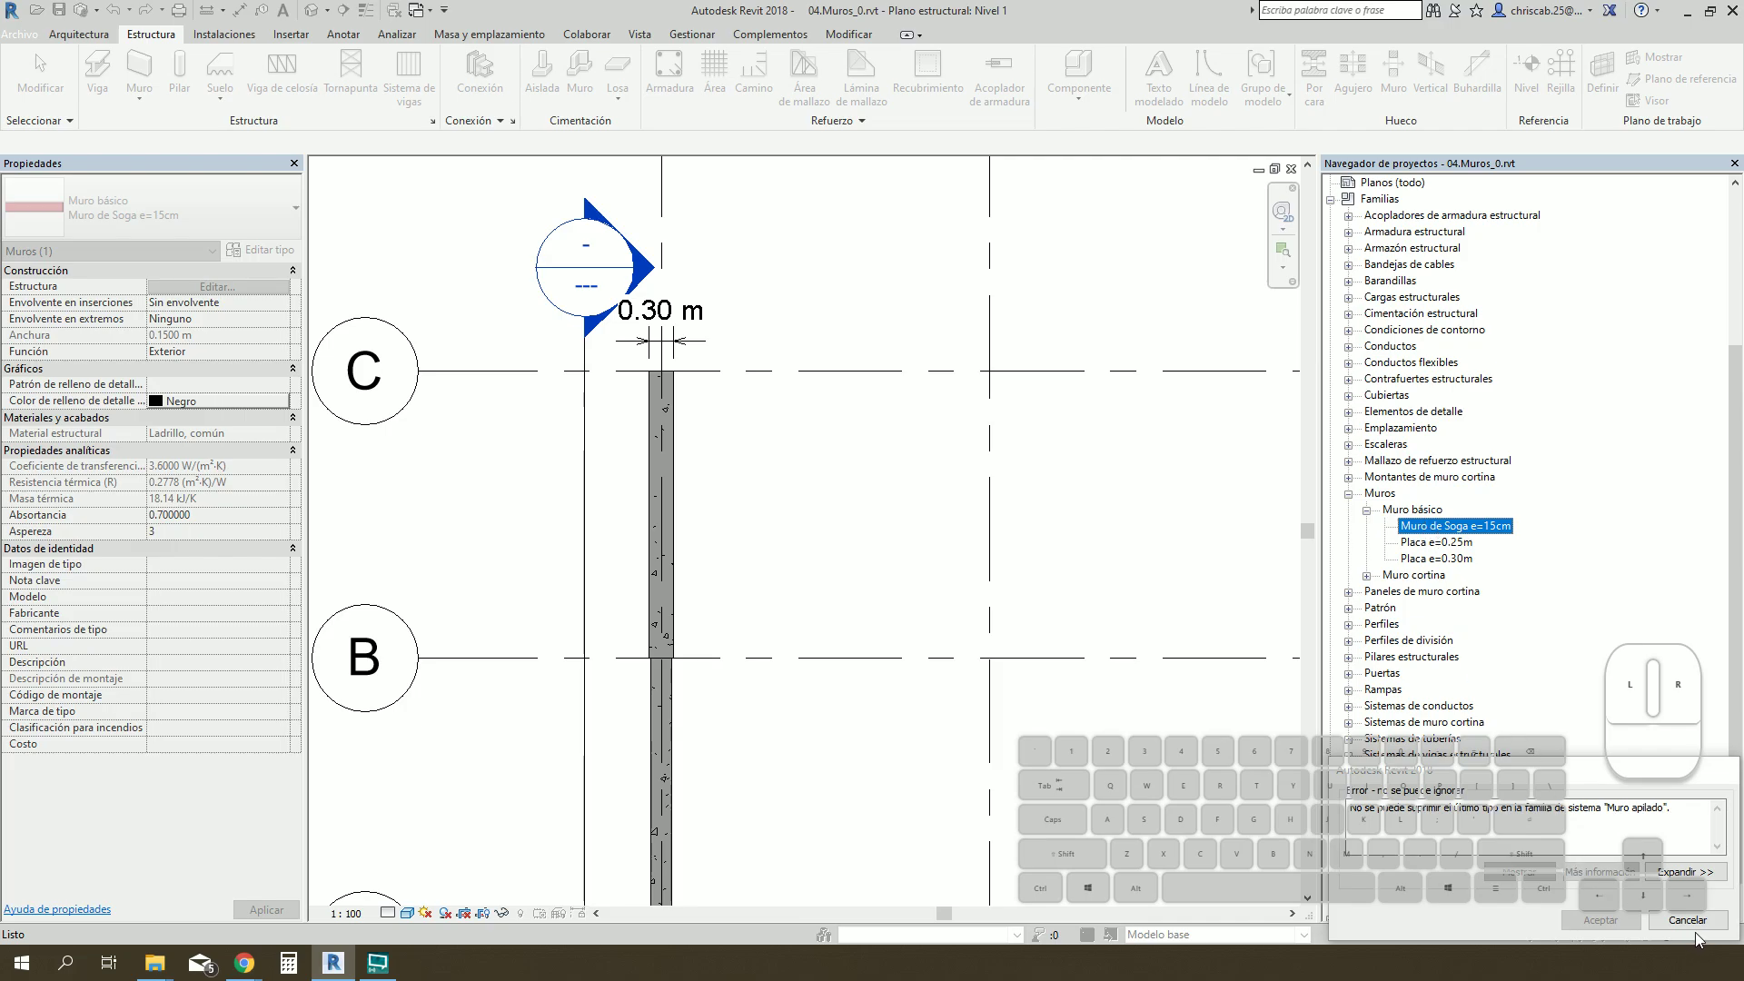
left_click(1697, 927)
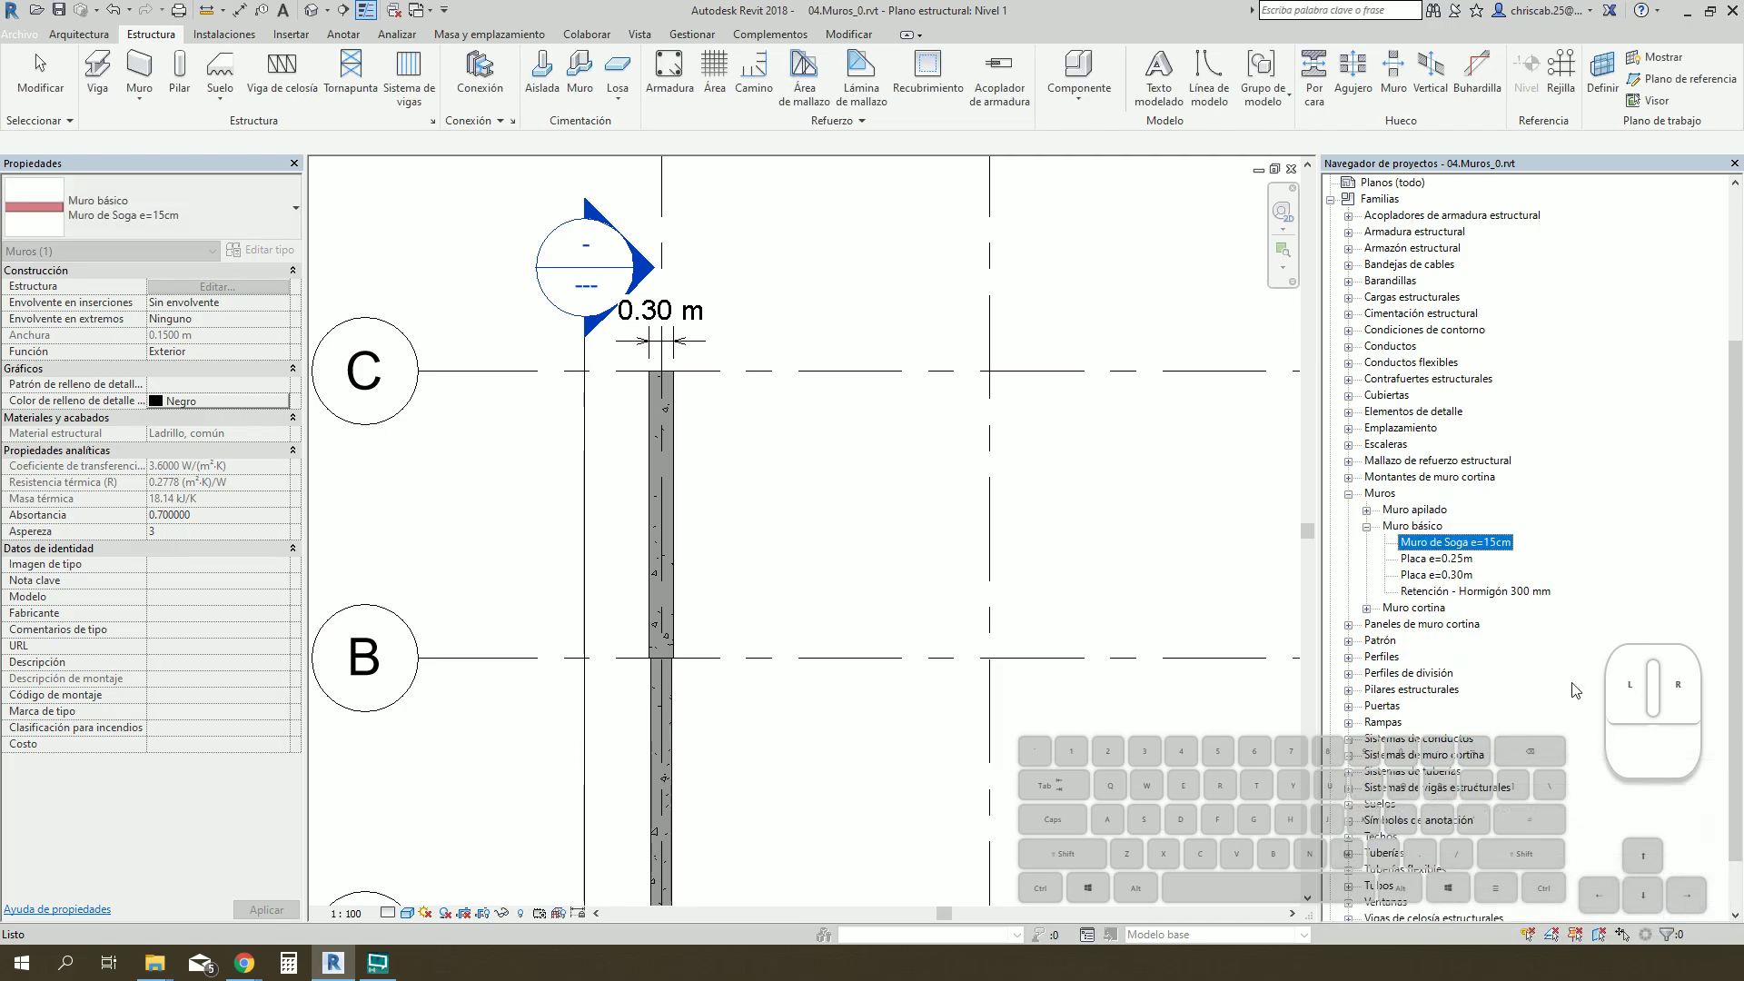
left_click(1375, 517)
left_click(1444, 531)
left_click(1468, 618)
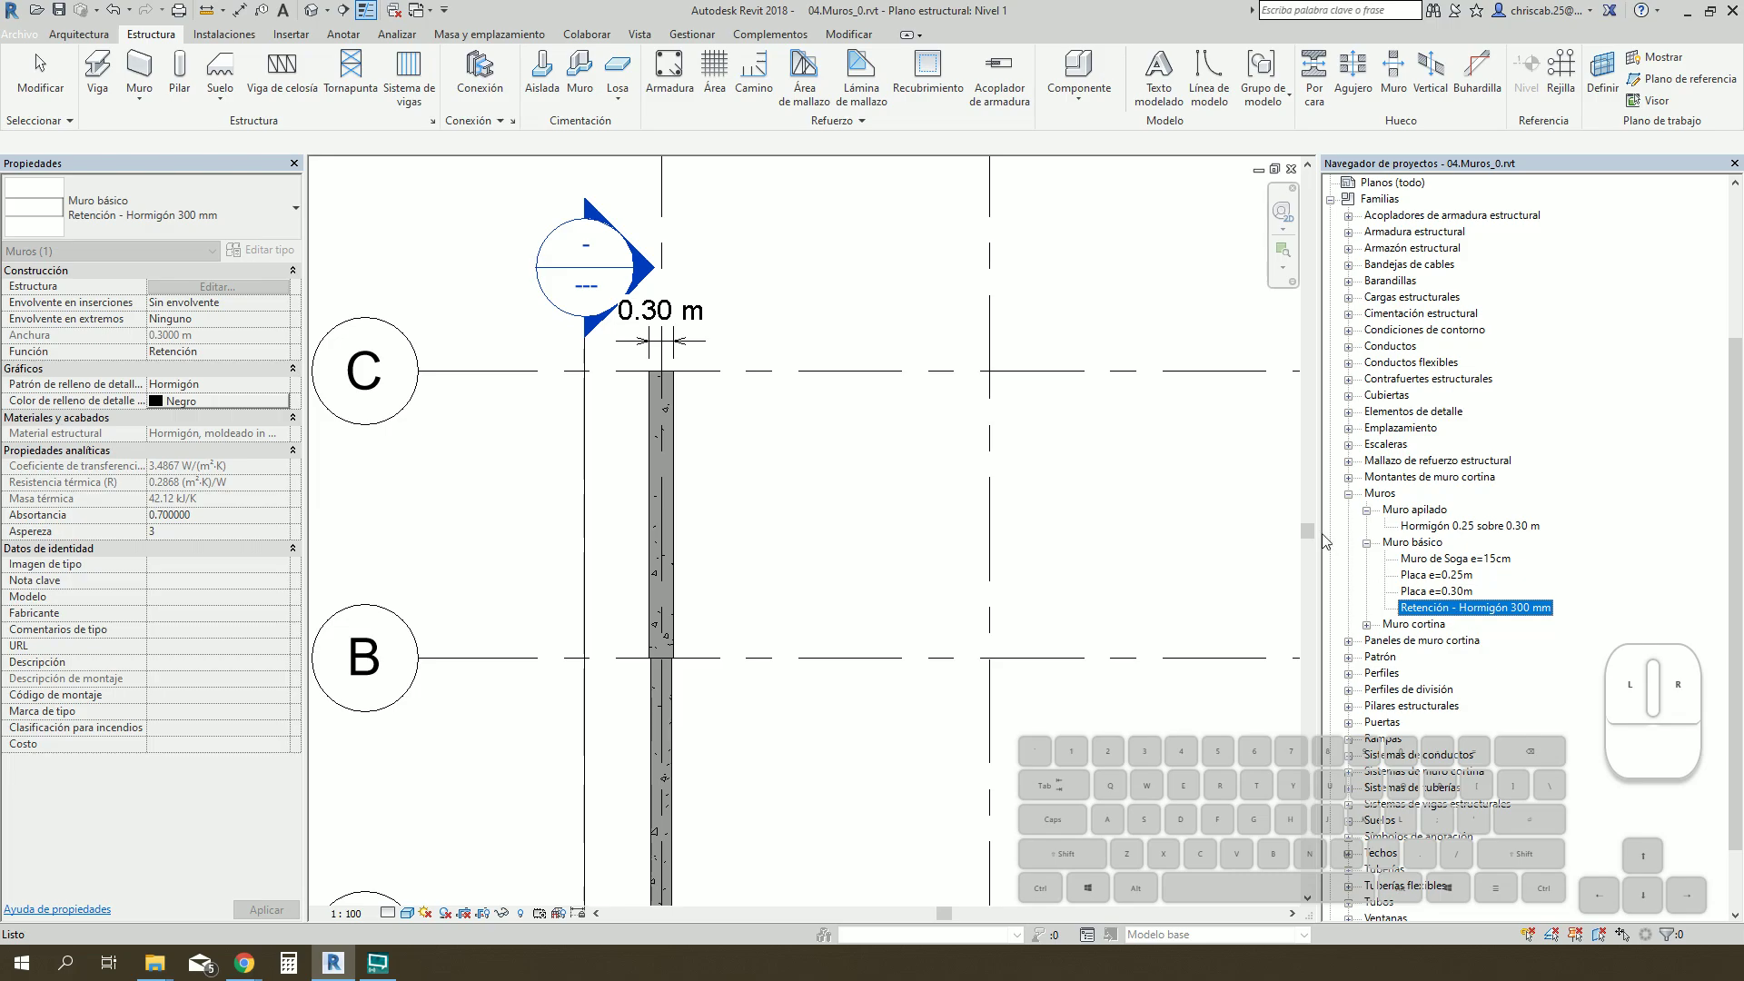
left_click(1263, 532)
Step: Place a Muro de Soga e=15cm brick wall from grid C to the next grid and select it
left_click_drag(1309, 554, 1289, 634)
middle_click(1151, 533)
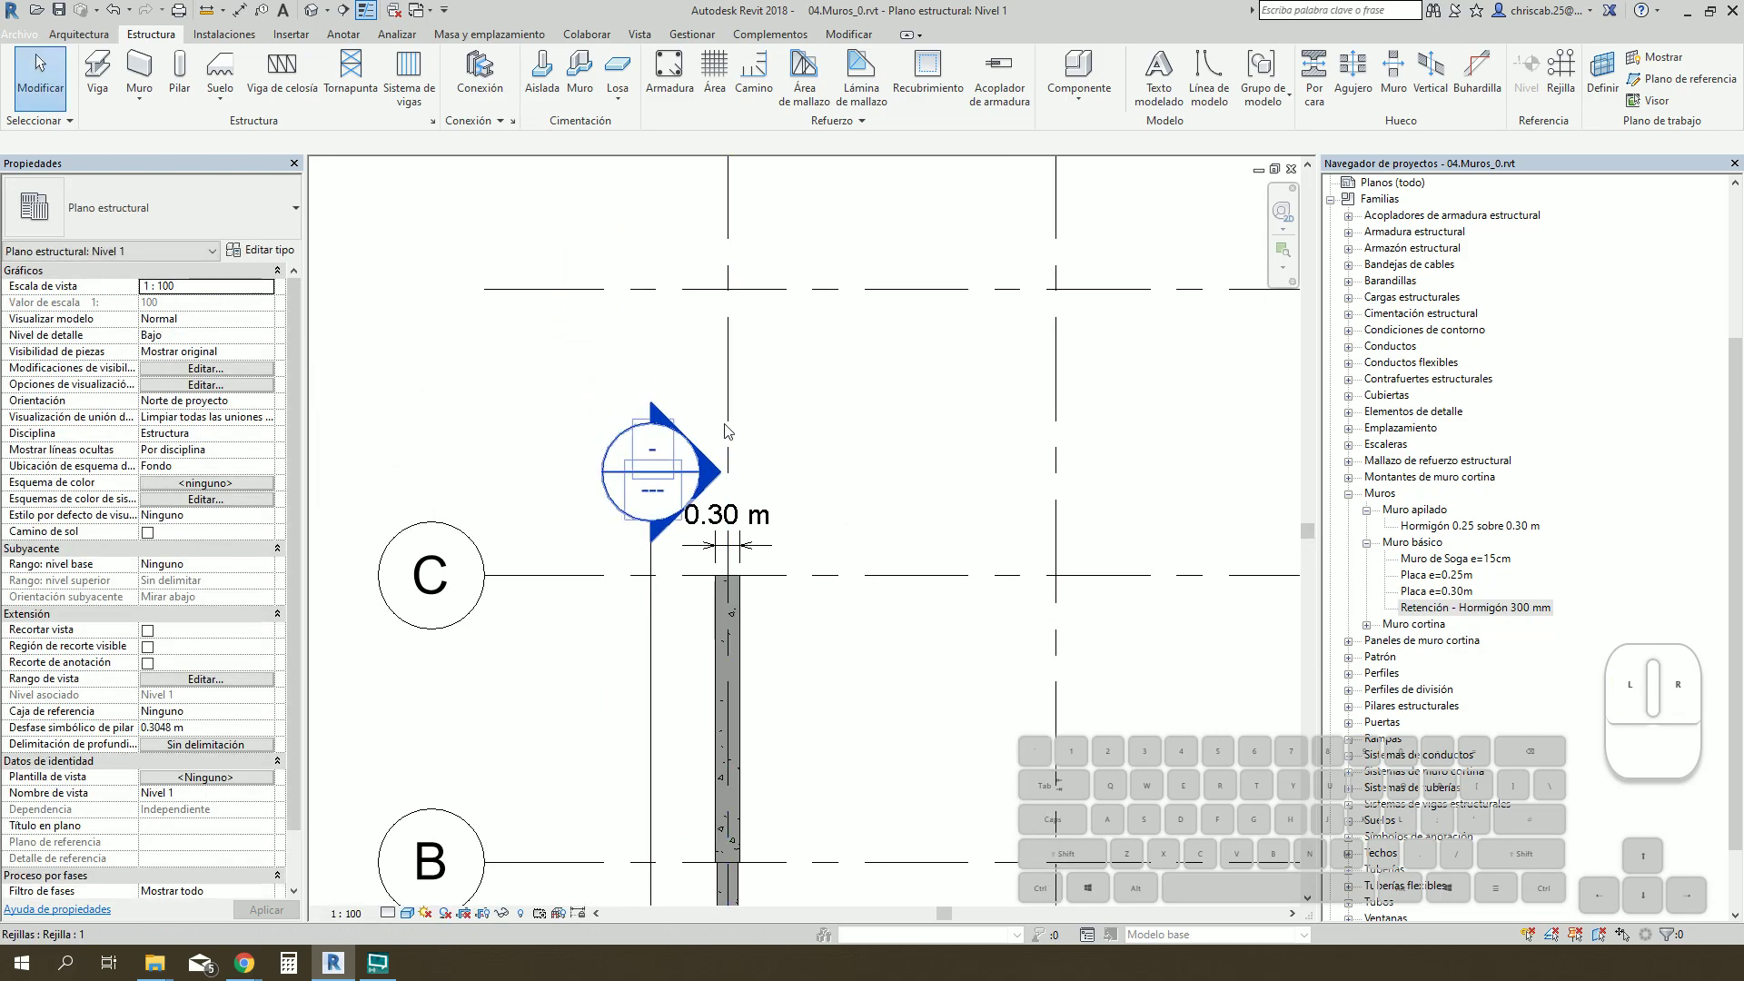
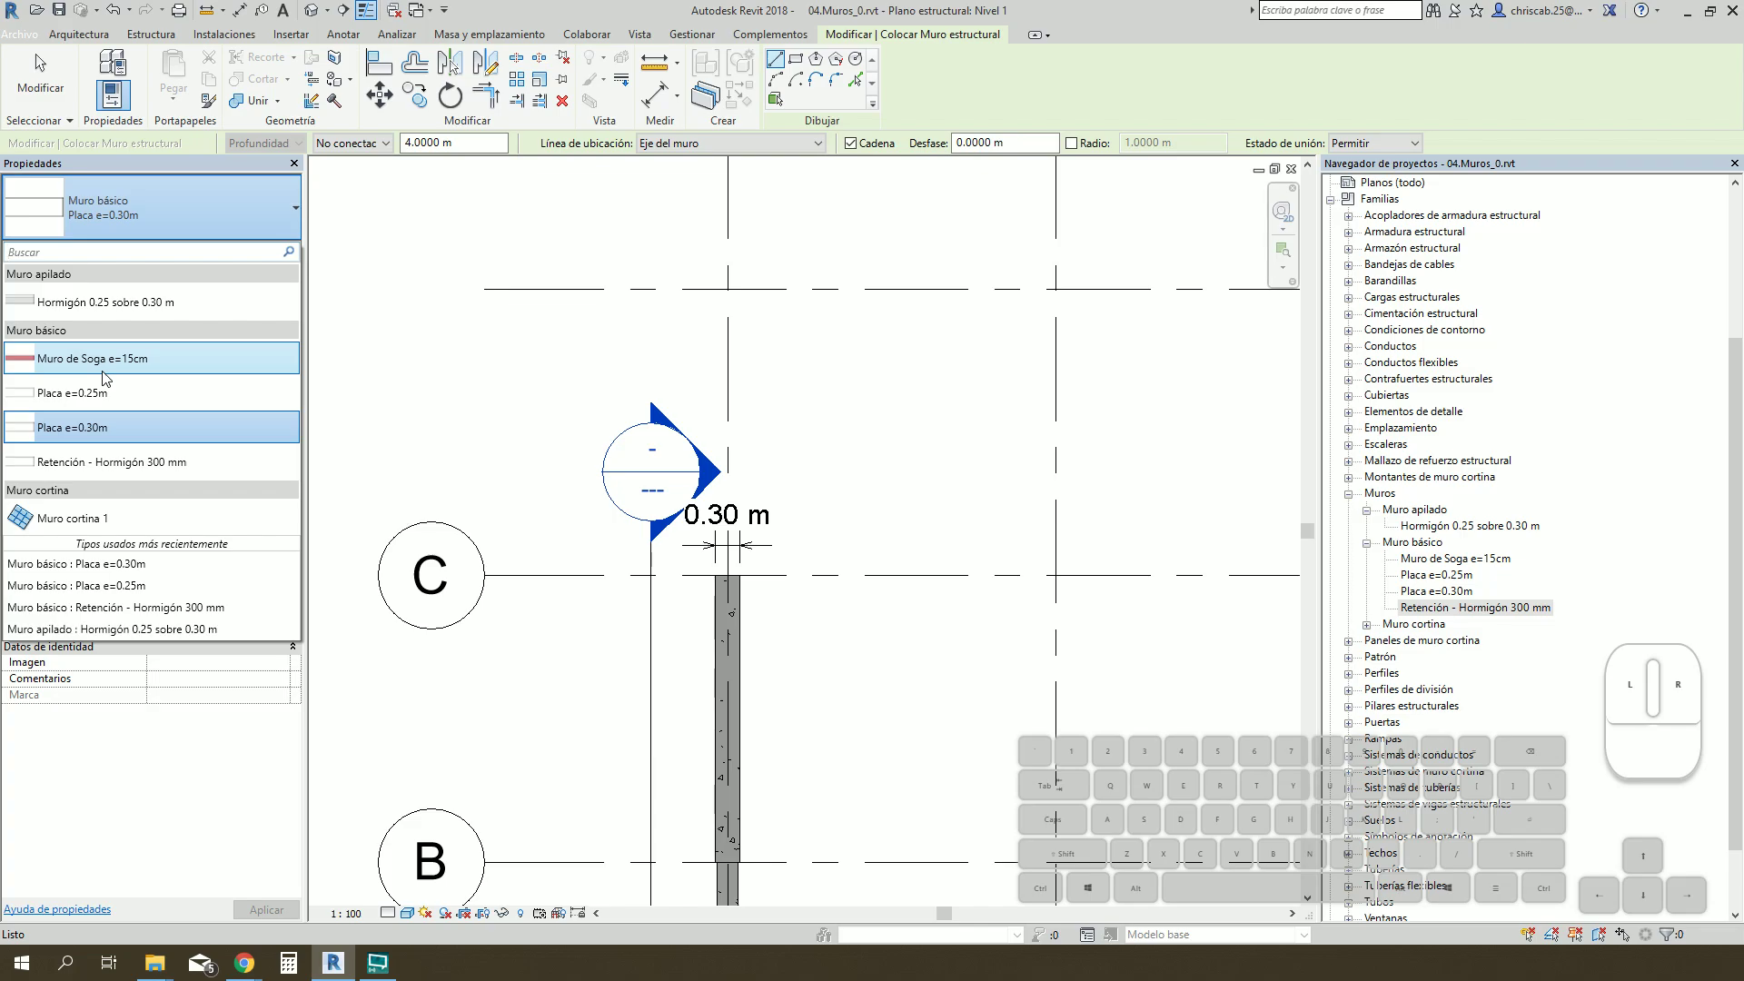
left_click(109, 376)
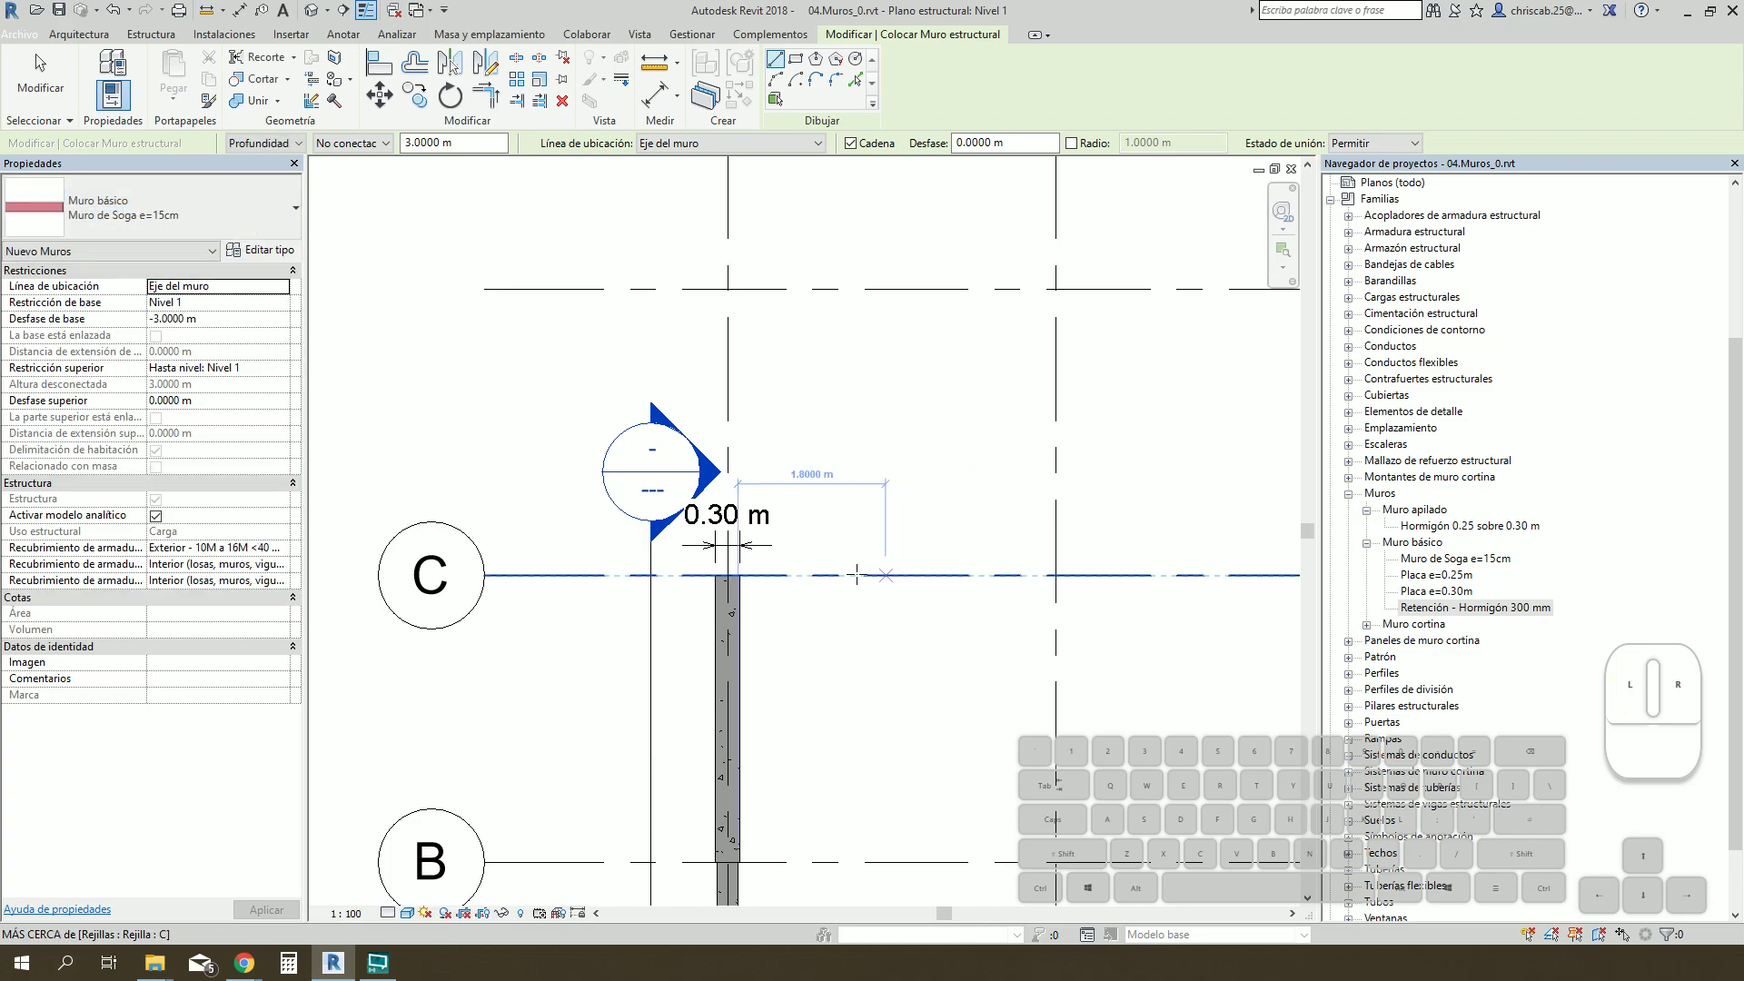
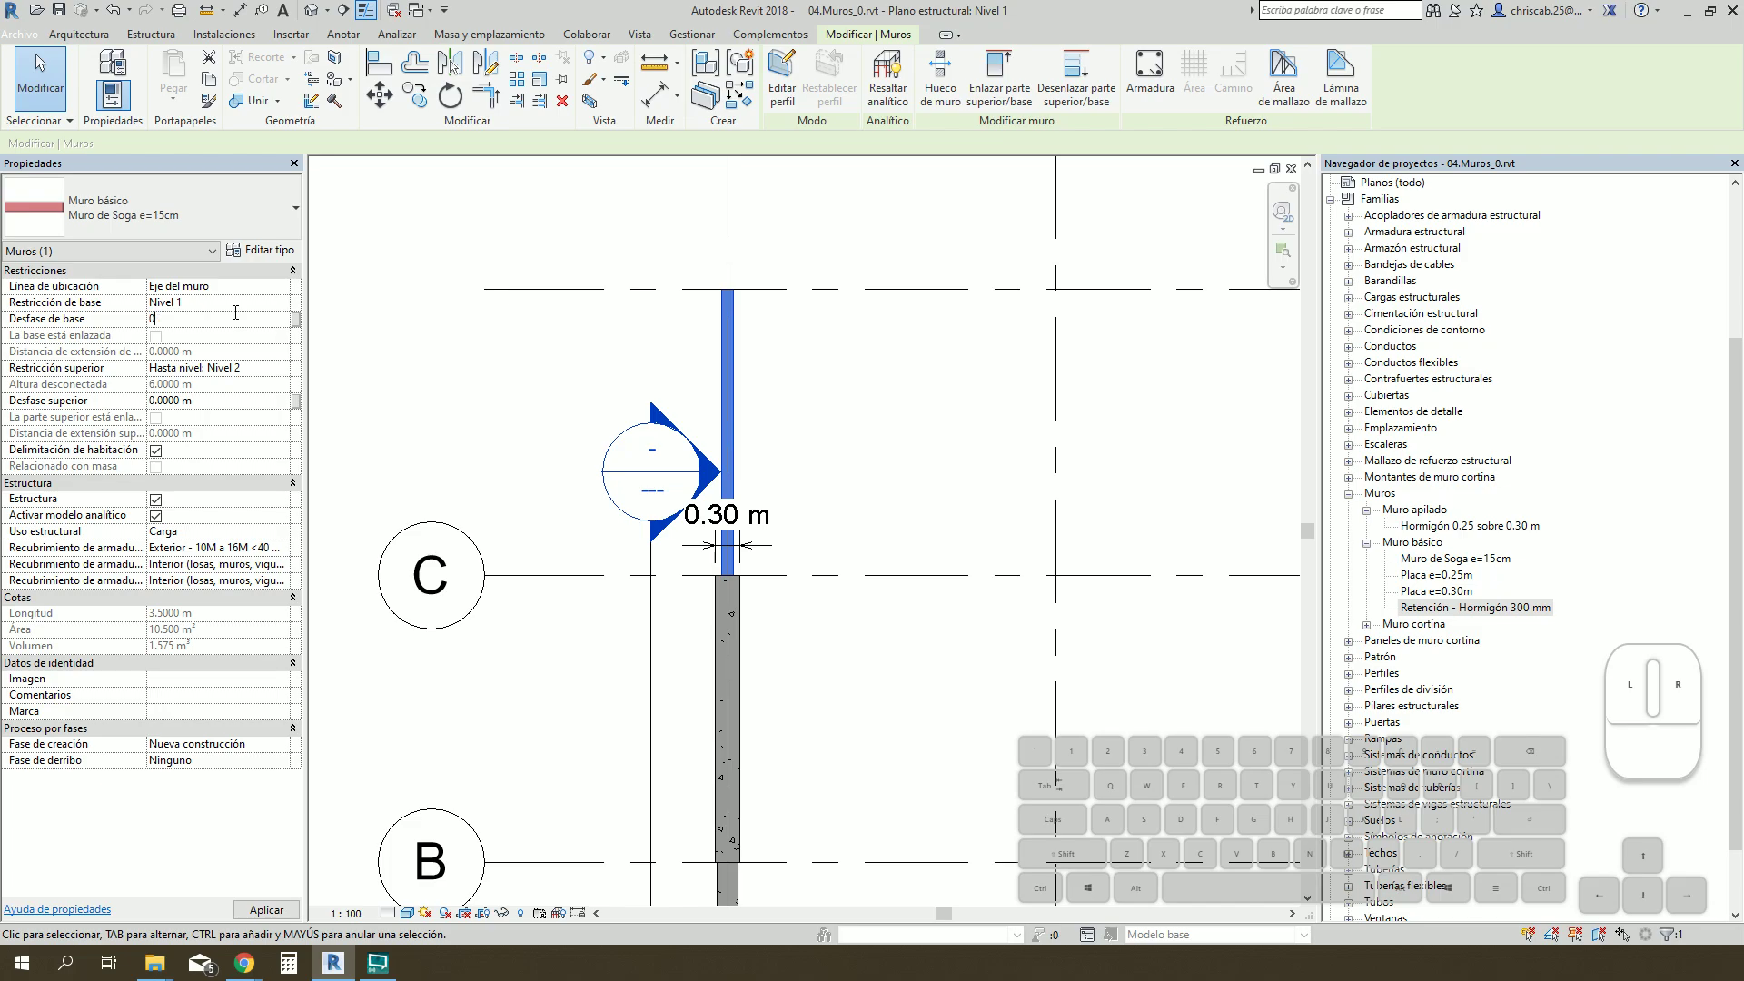
left_click(878, 414)
left_click(745, 371)
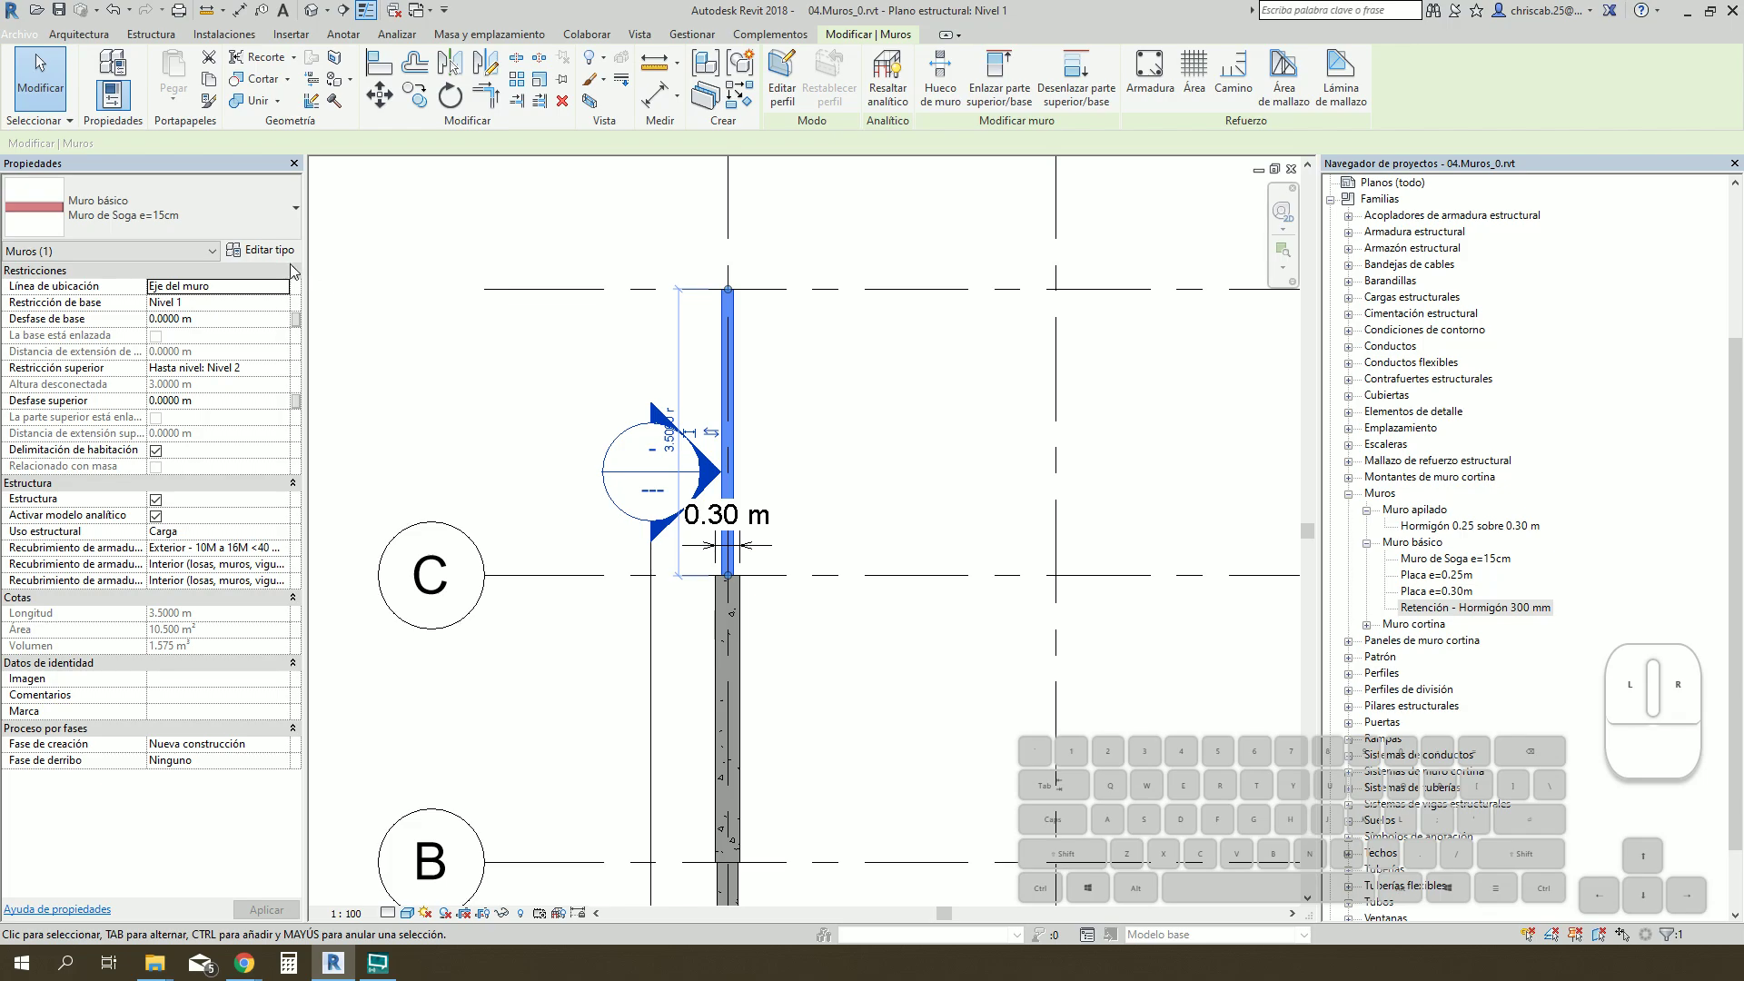
Step: Rename the wall type to 'Muro de Ladrillo Amarre en Soga e=0.12m' in Type Properties
left_click(258, 253)
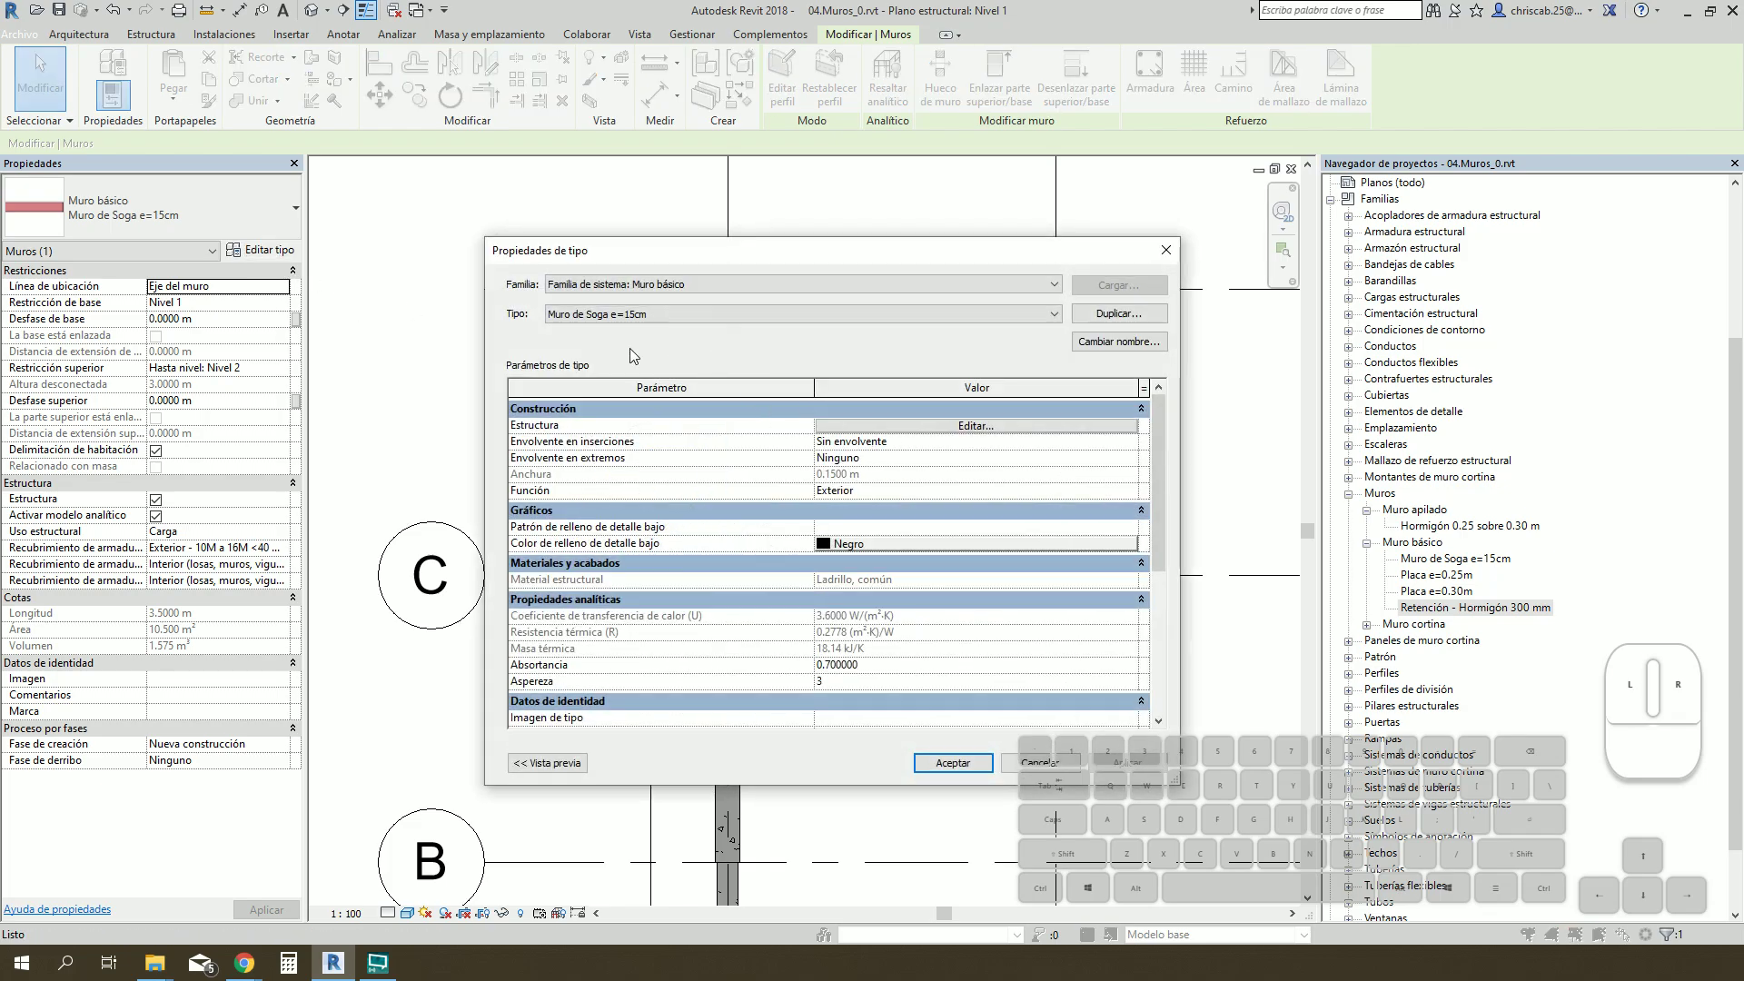
left_click(1135, 346)
key("space")
key("space")
key("BackSpace")
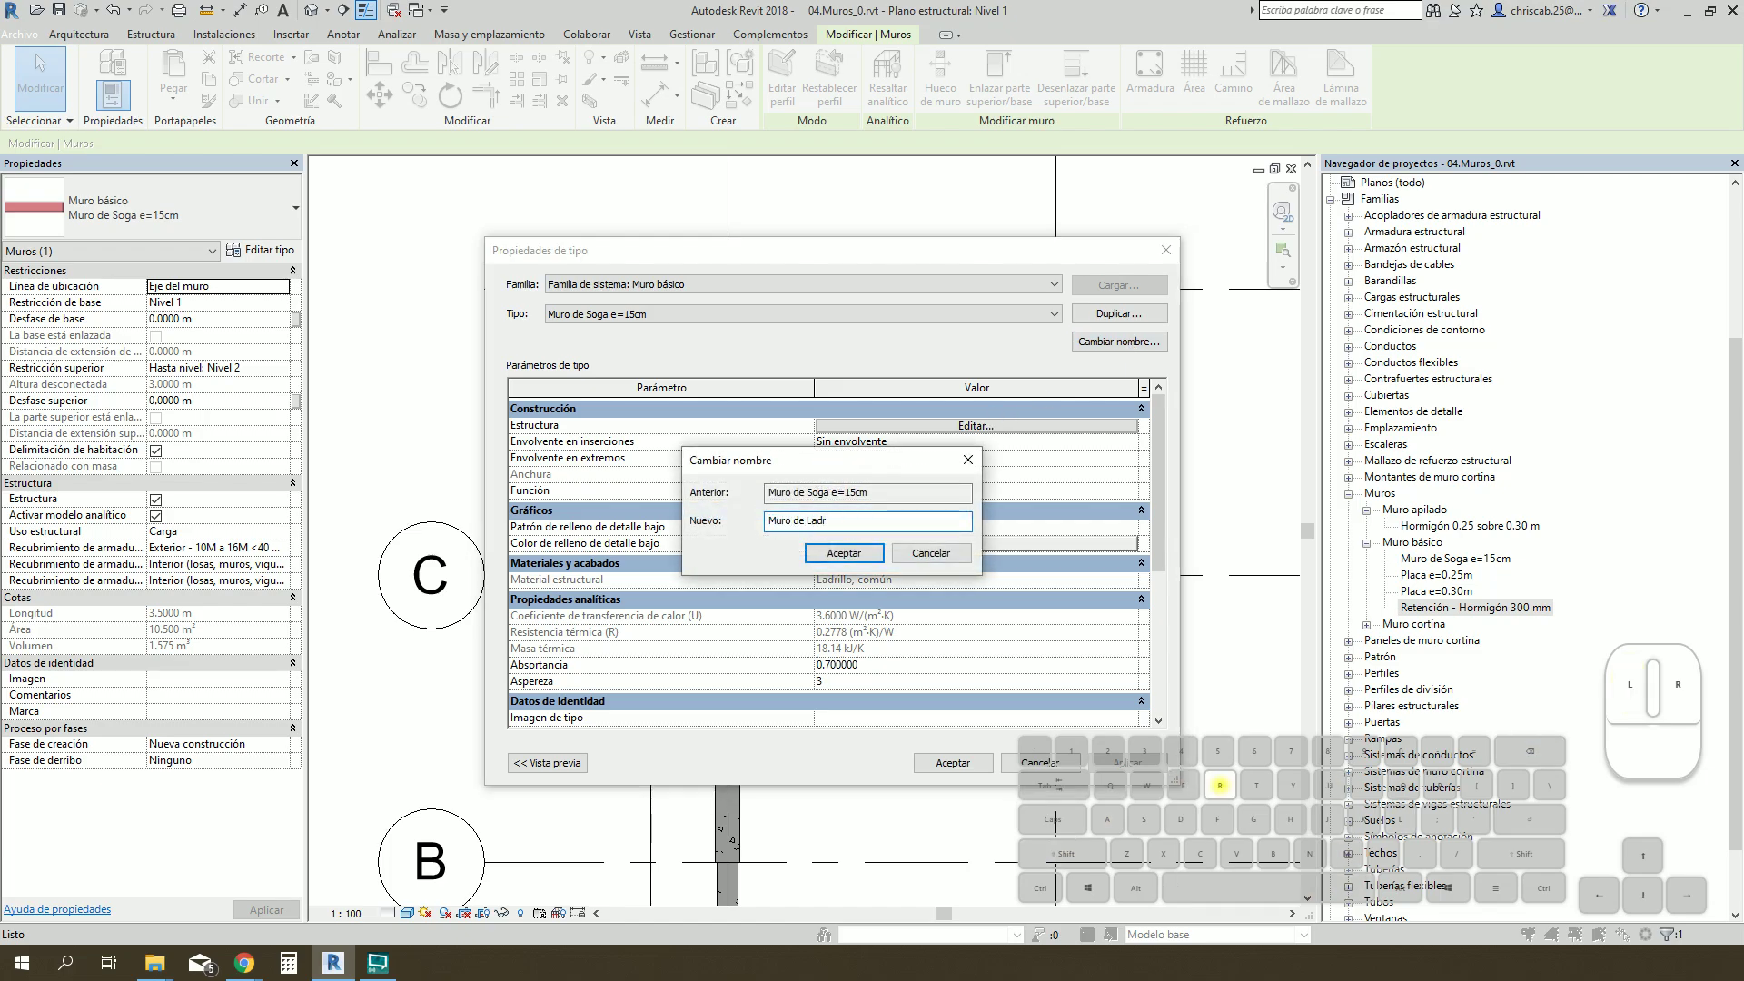
key("space")
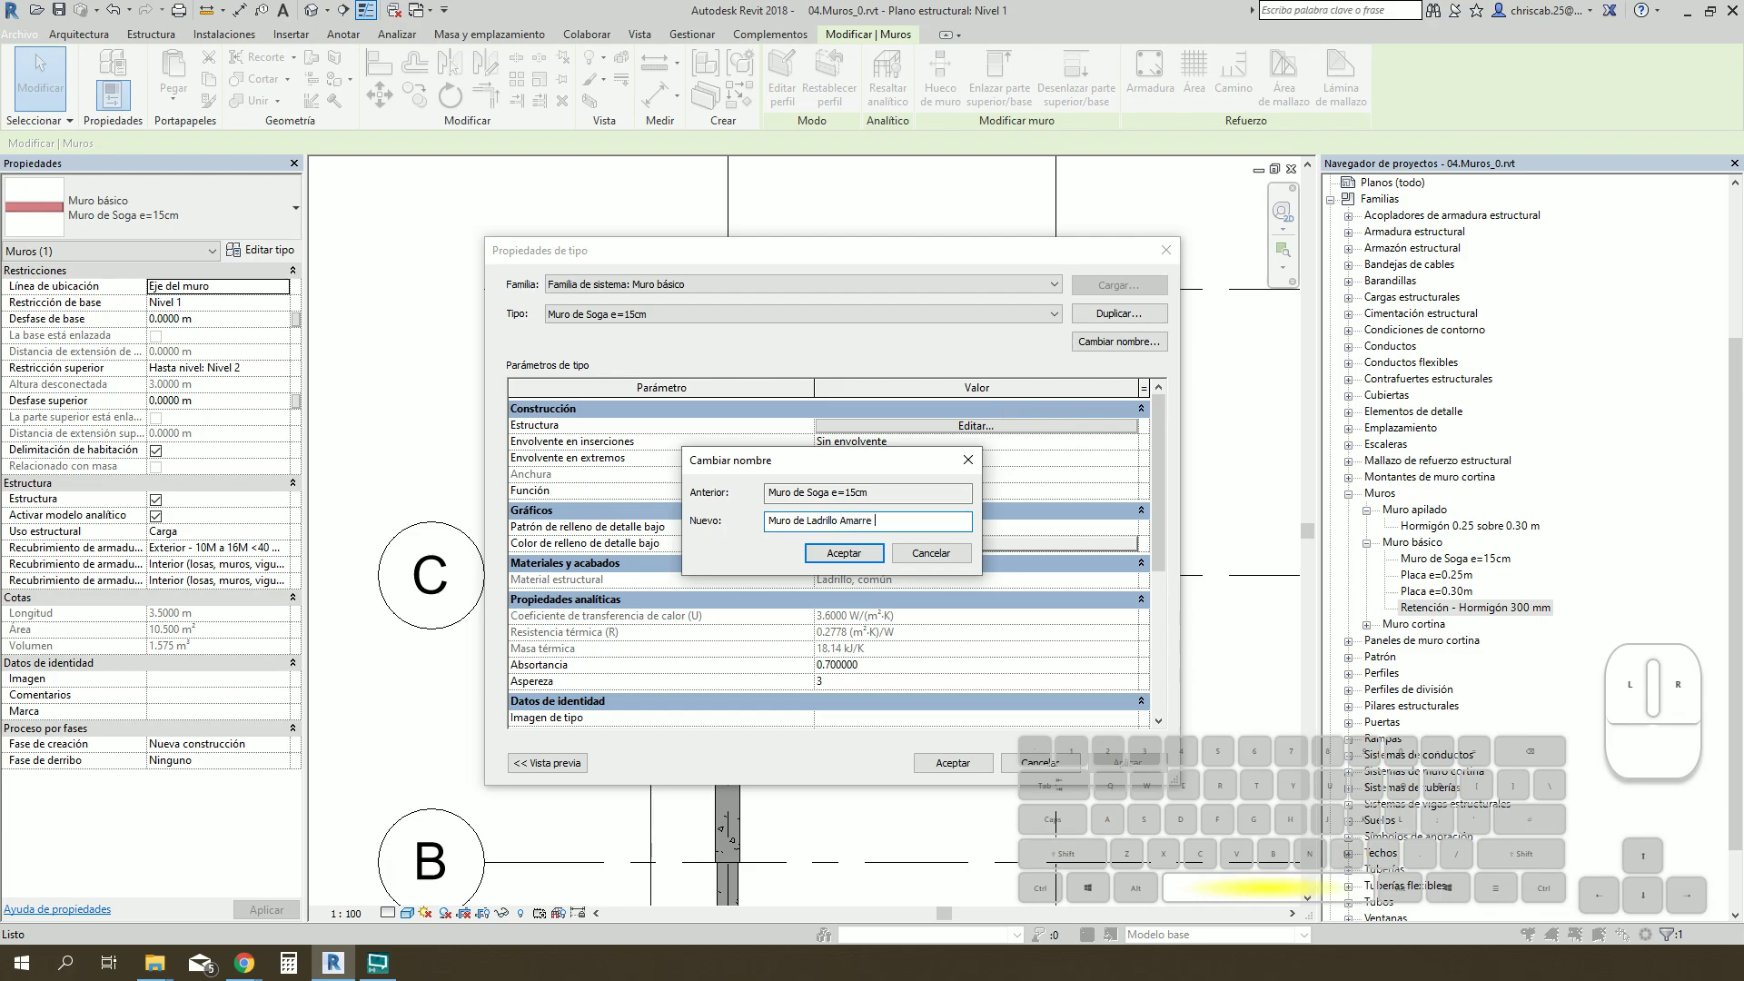
key("shift+s")
key("a")
key("space")
key("e")
key("shift+0")
key("BackSpace")
key("2")
key("c")
key("BackSpace")
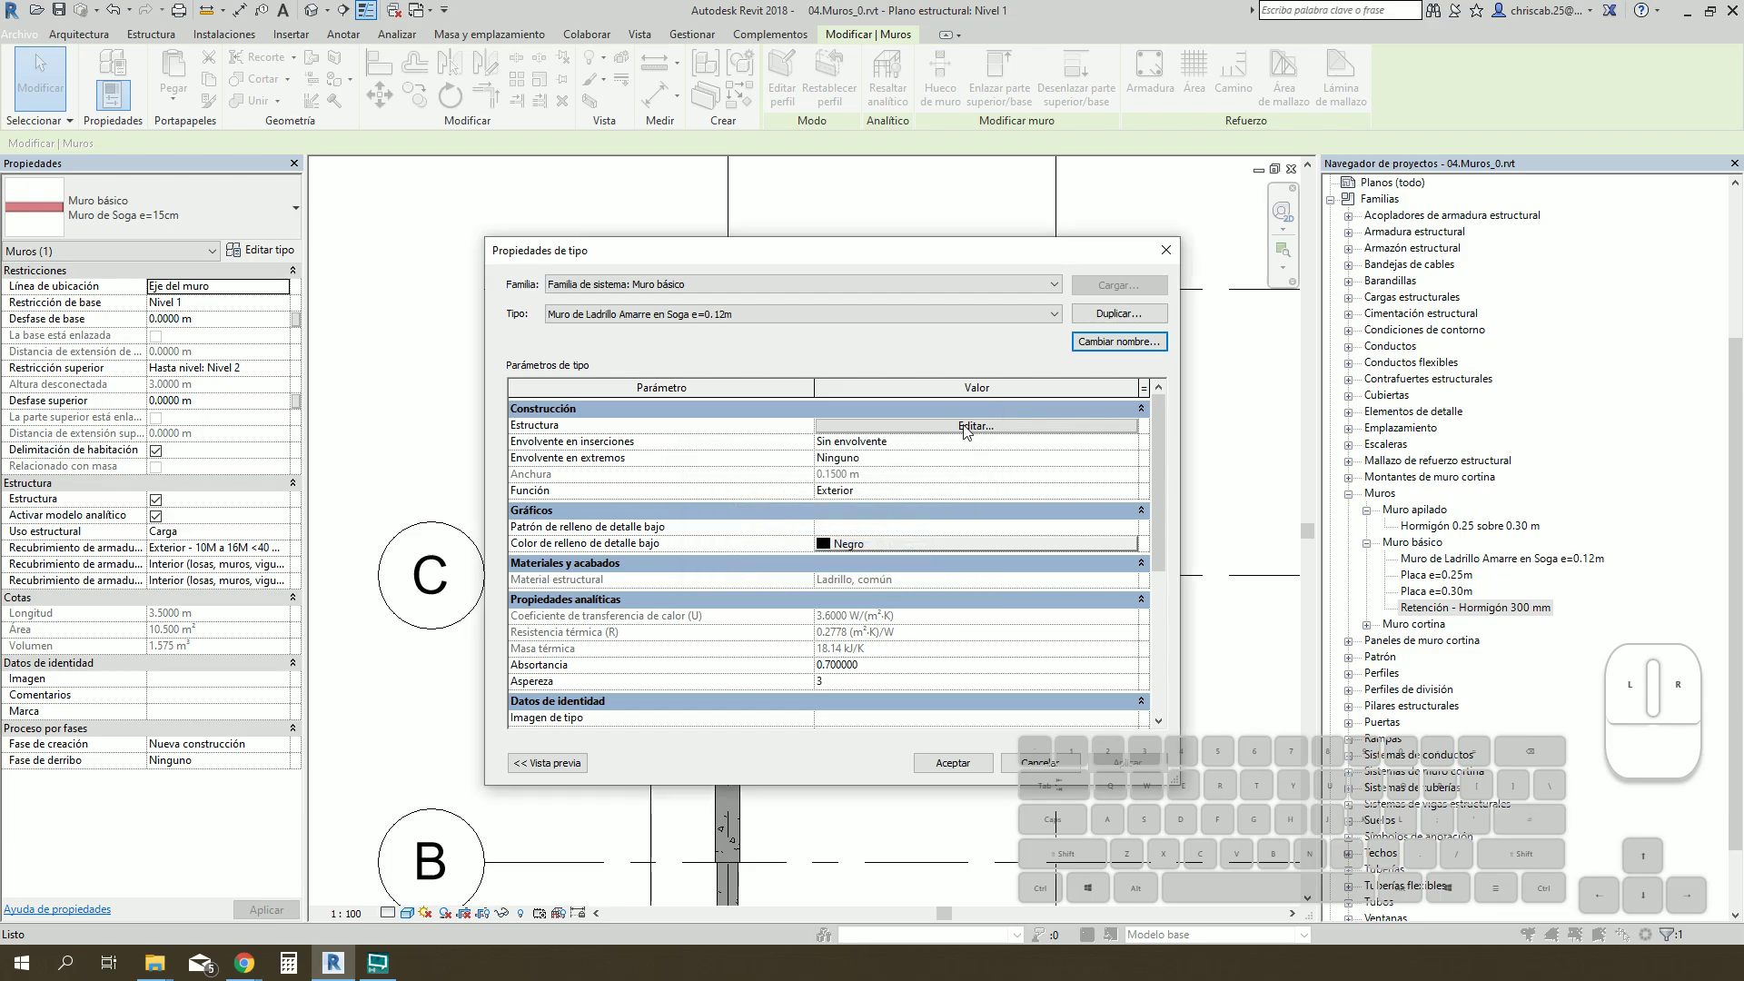
Step: Set the brick layer thickness to 0.12 m in the structure and check its material
left_click(966, 429)
left_click(873, 424)
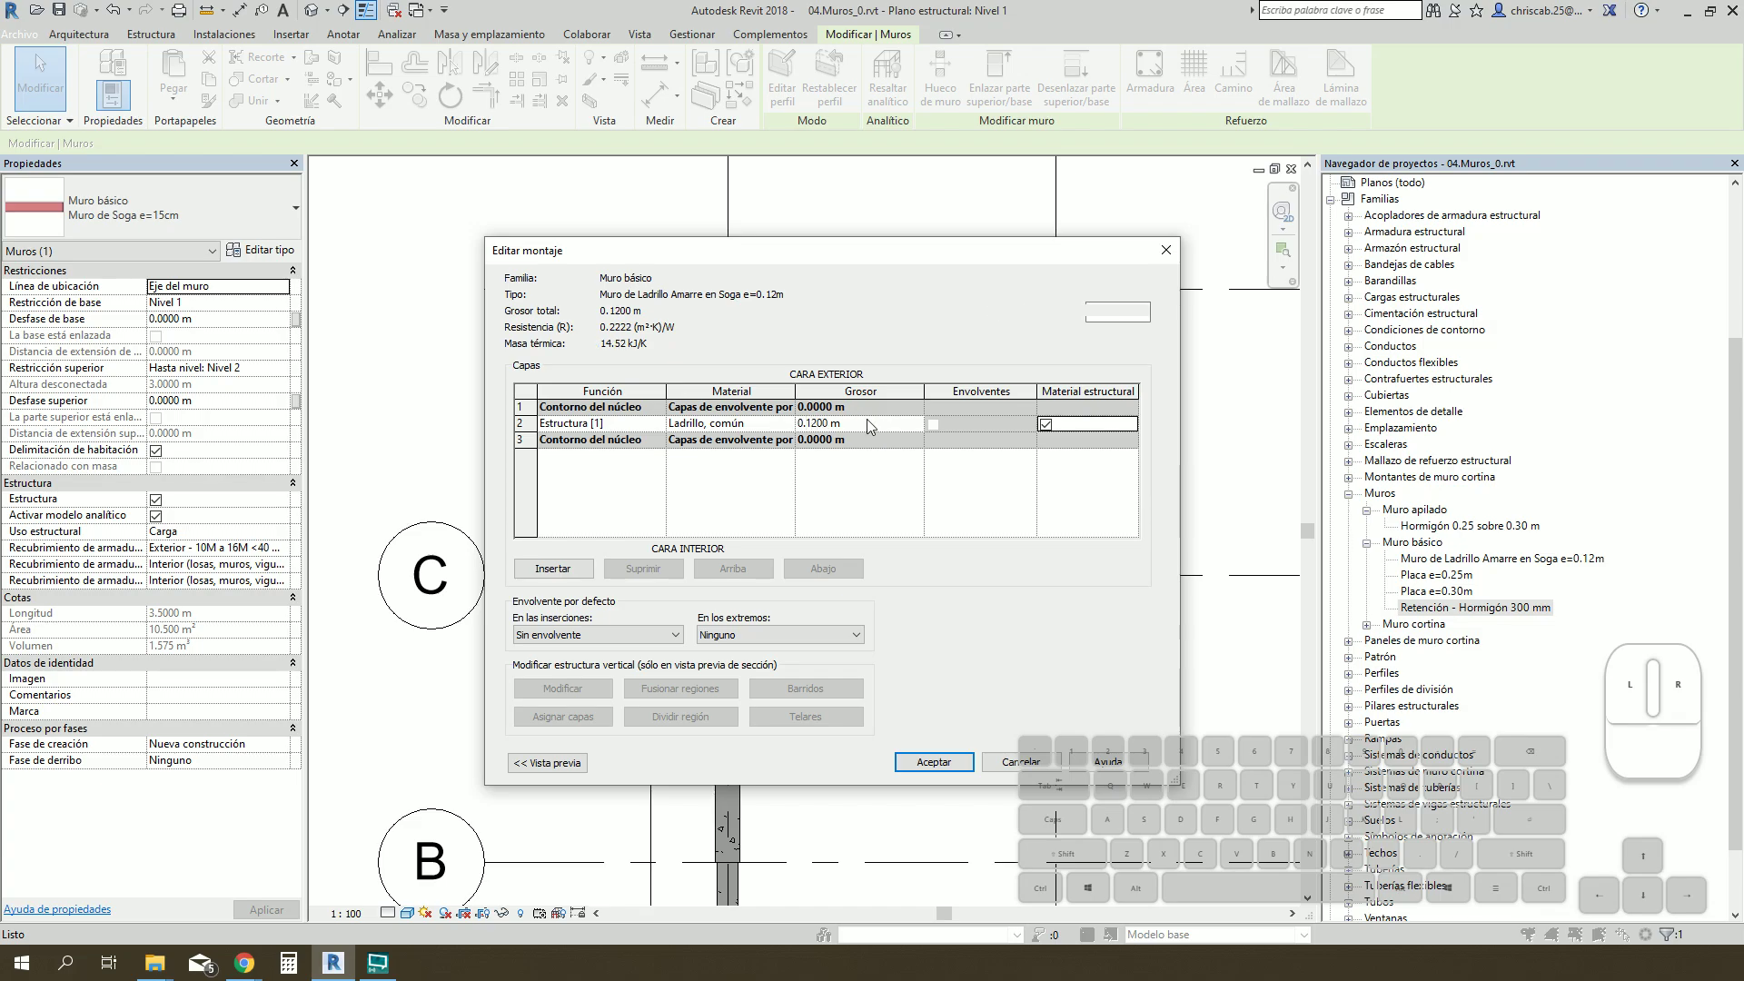
left_click_drag(789, 259, 1049, 264)
left_click(1057, 438)
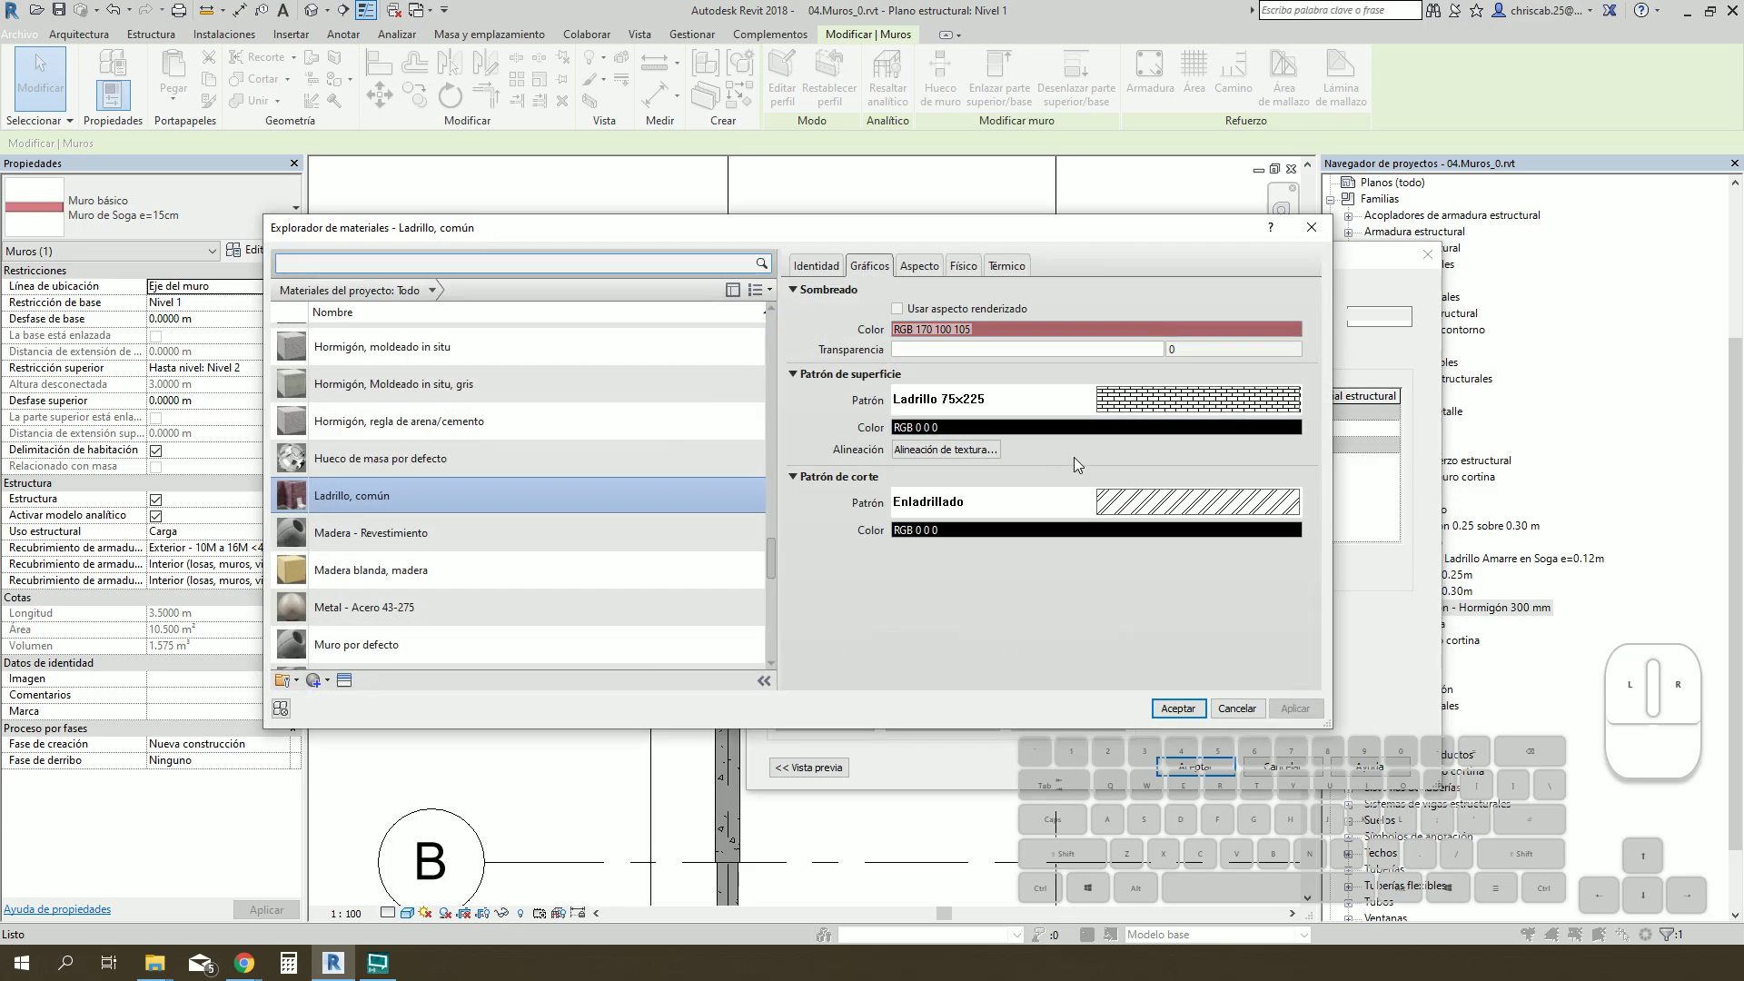
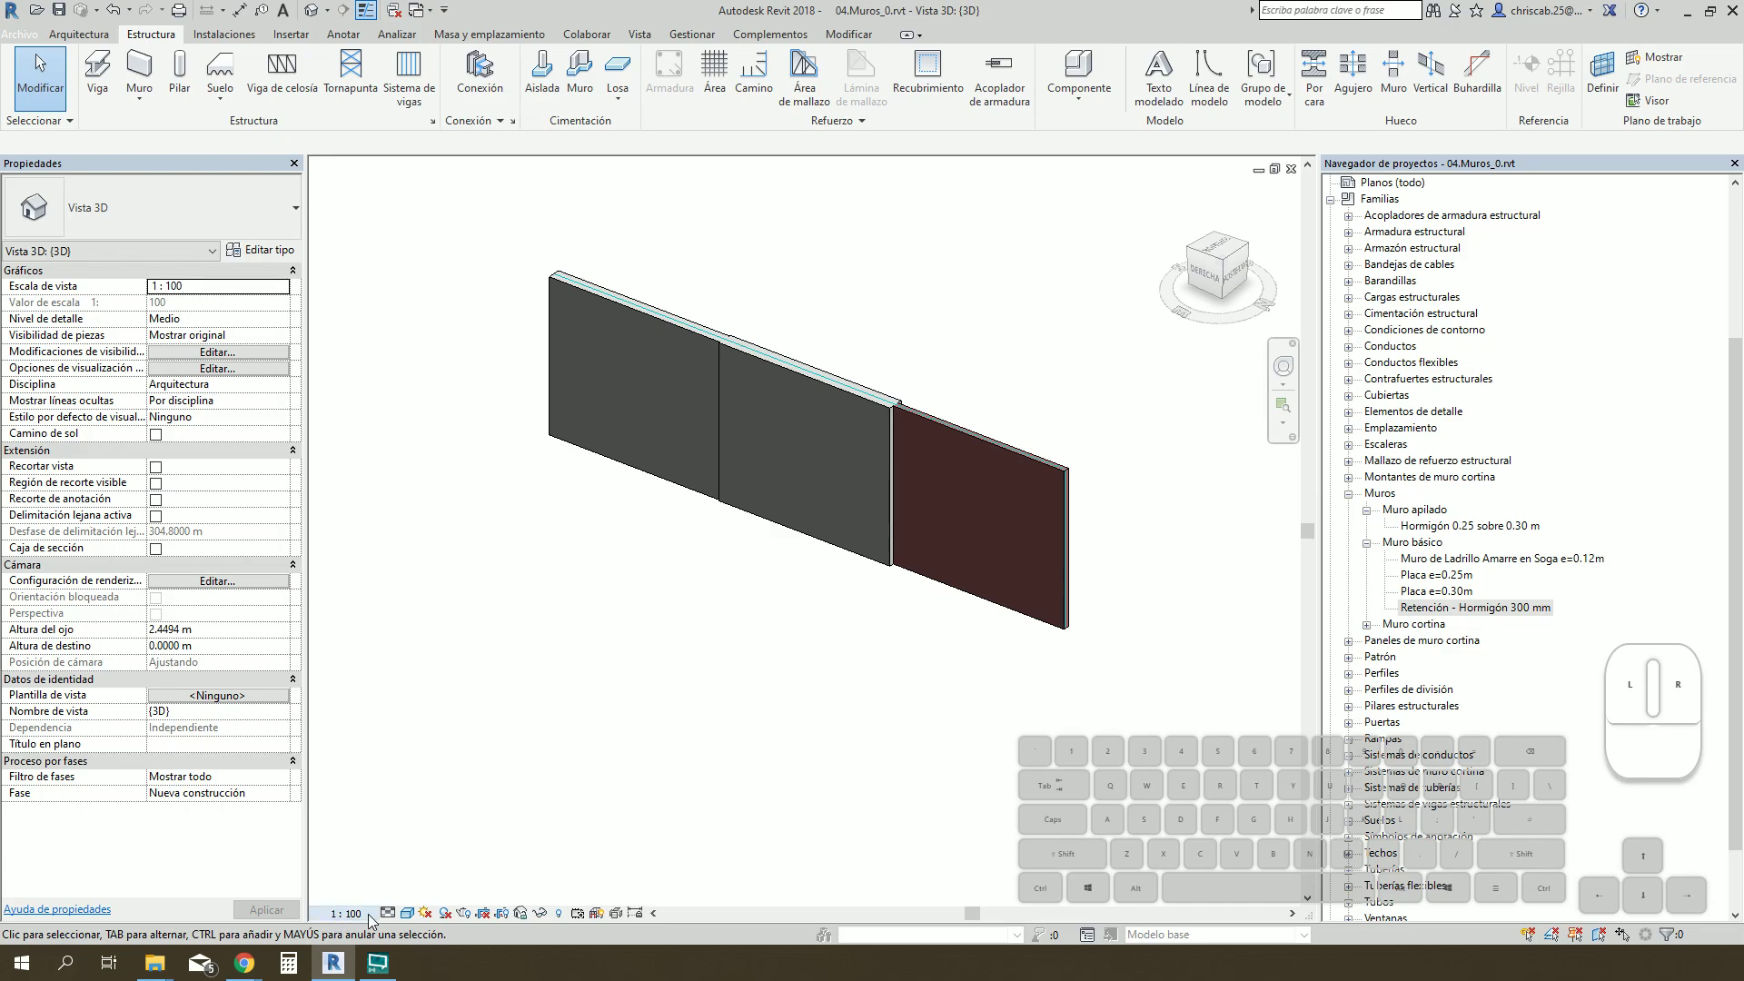
Step: Set the 3D view's detail level to Fine
left_click(398, 918)
left_click(415, 901)
middle_click(1048, 436)
scroll("up", 3)
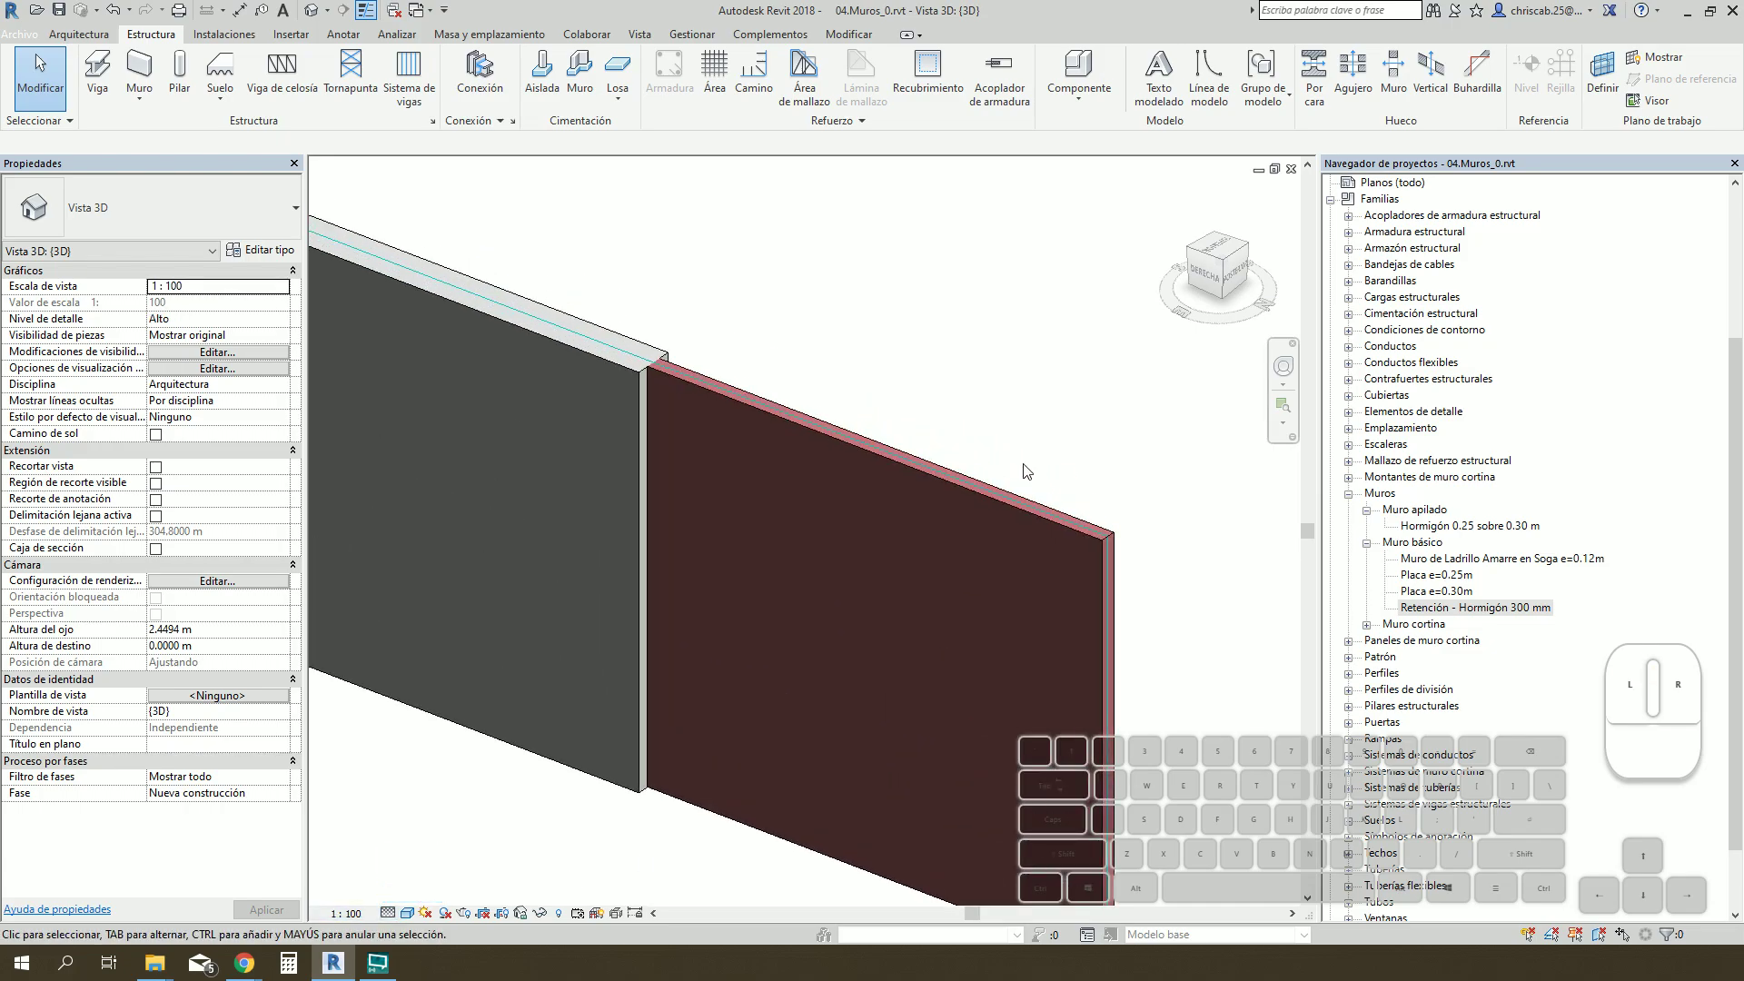
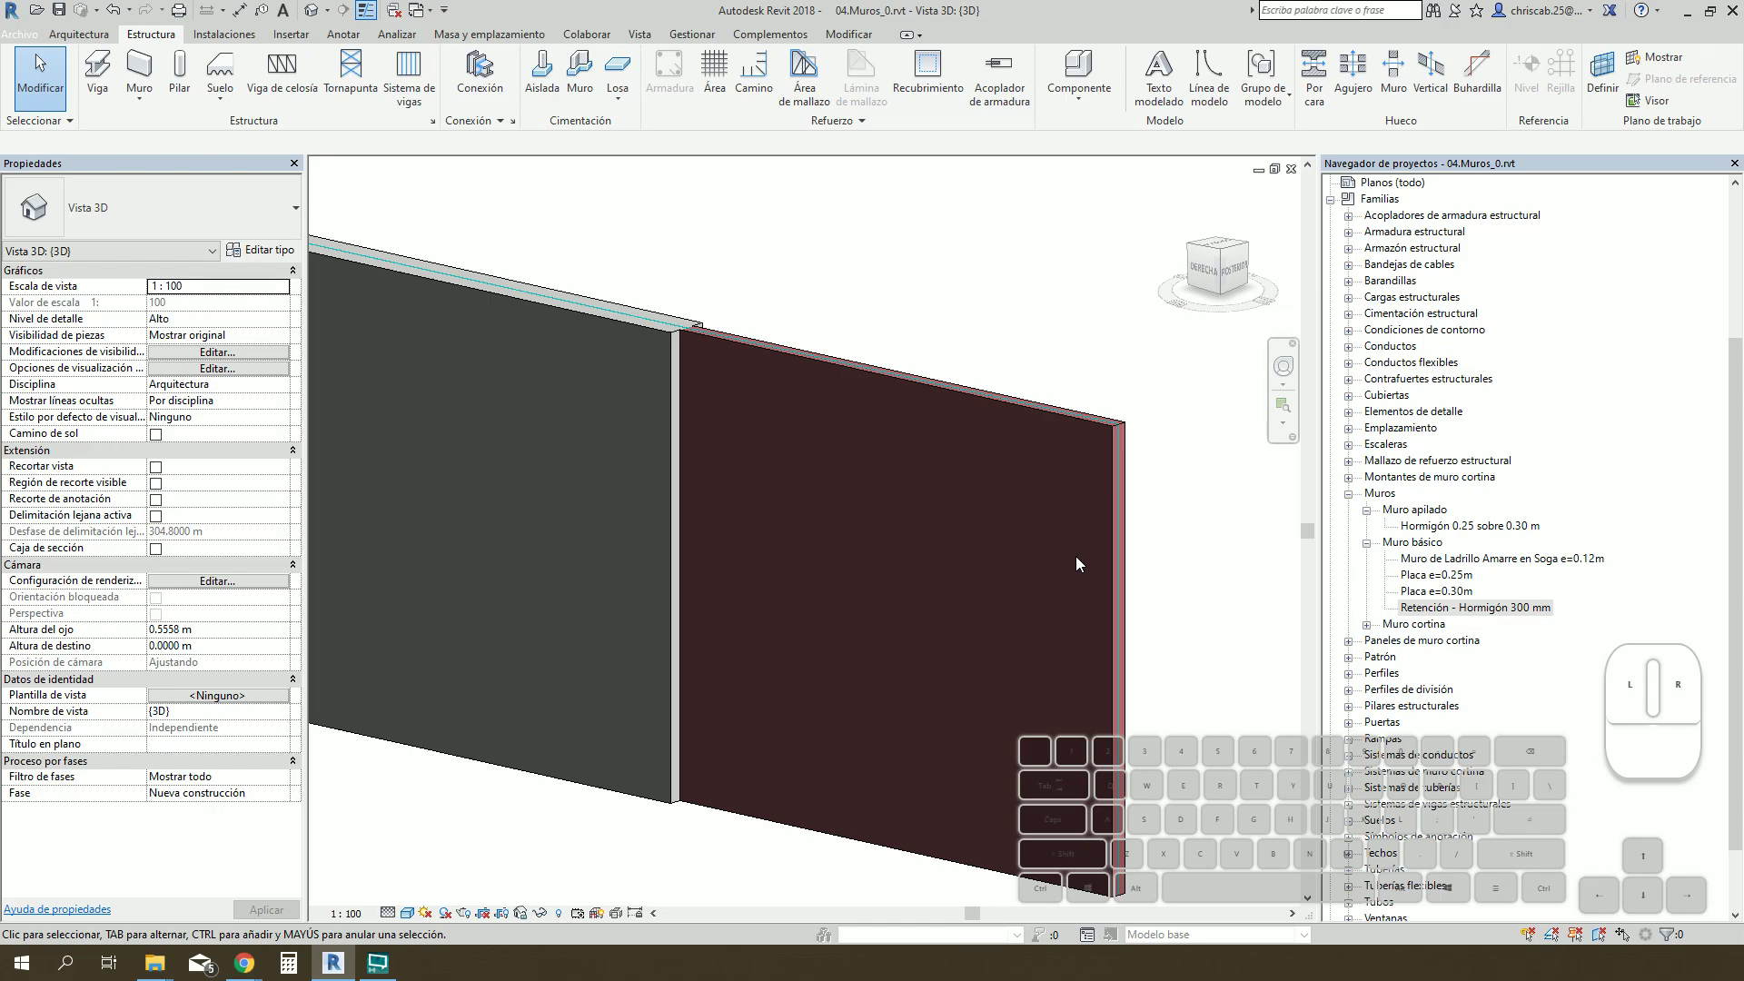
Step: Set the view discipline to Estructura and select the 3.5 m brick wall
left_click(286, 394)
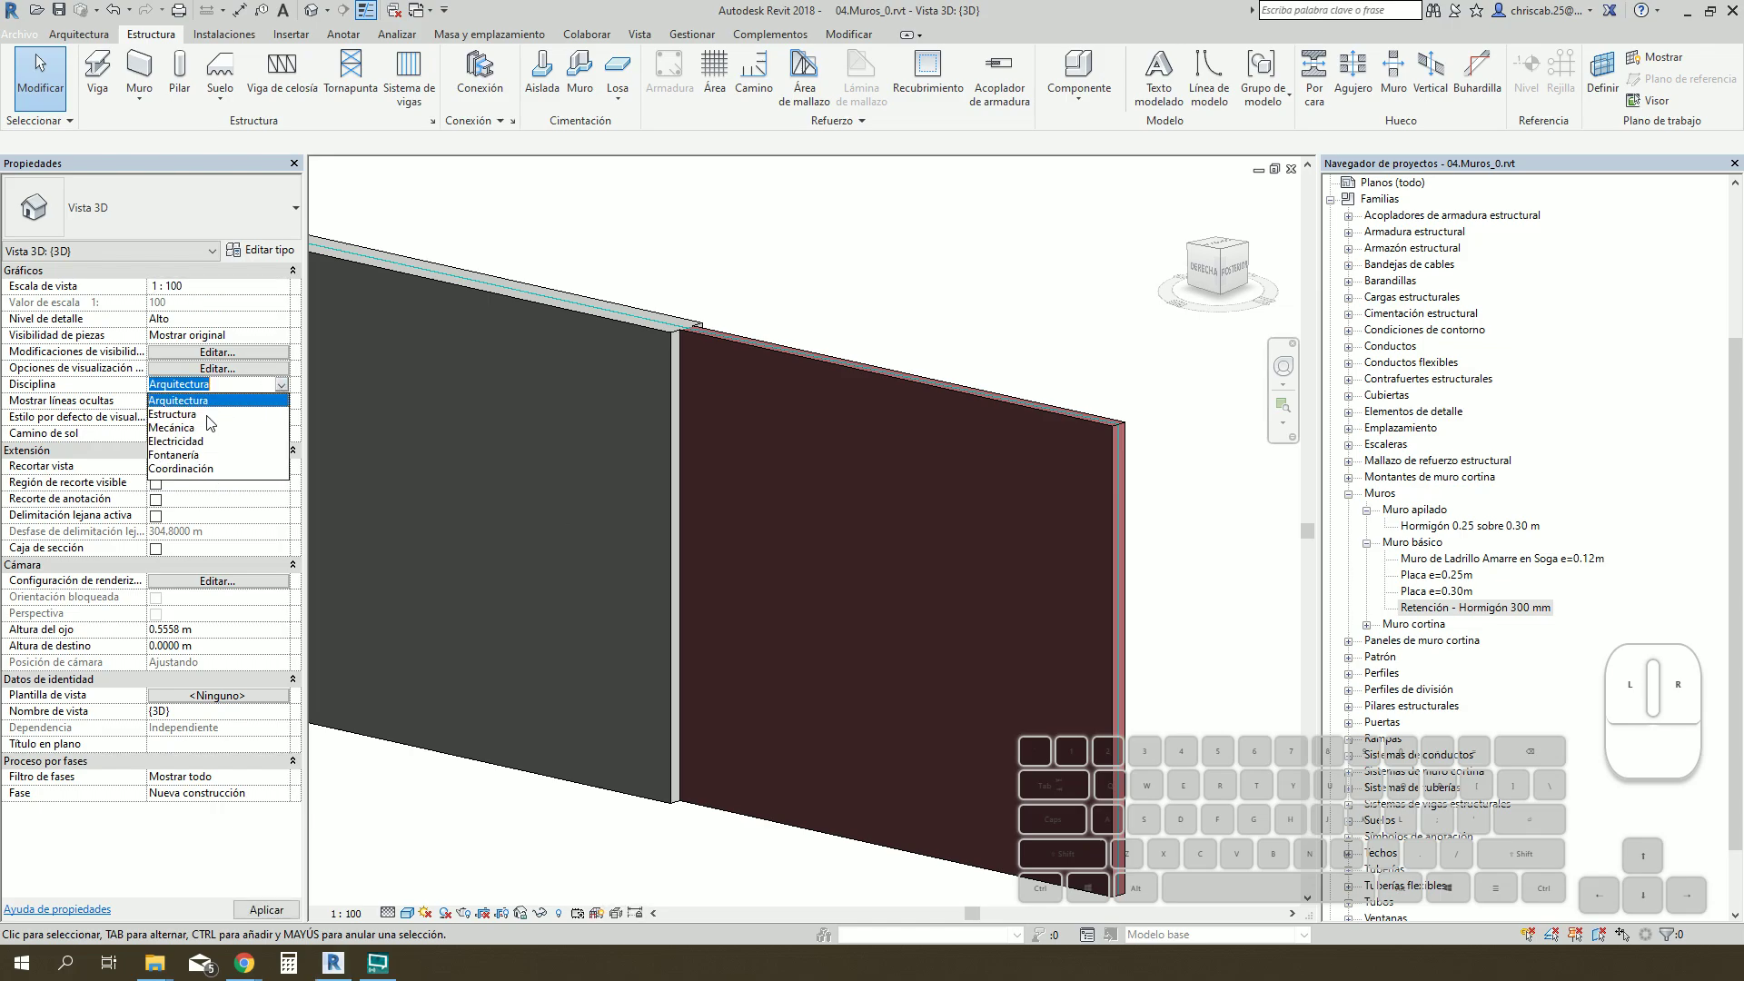
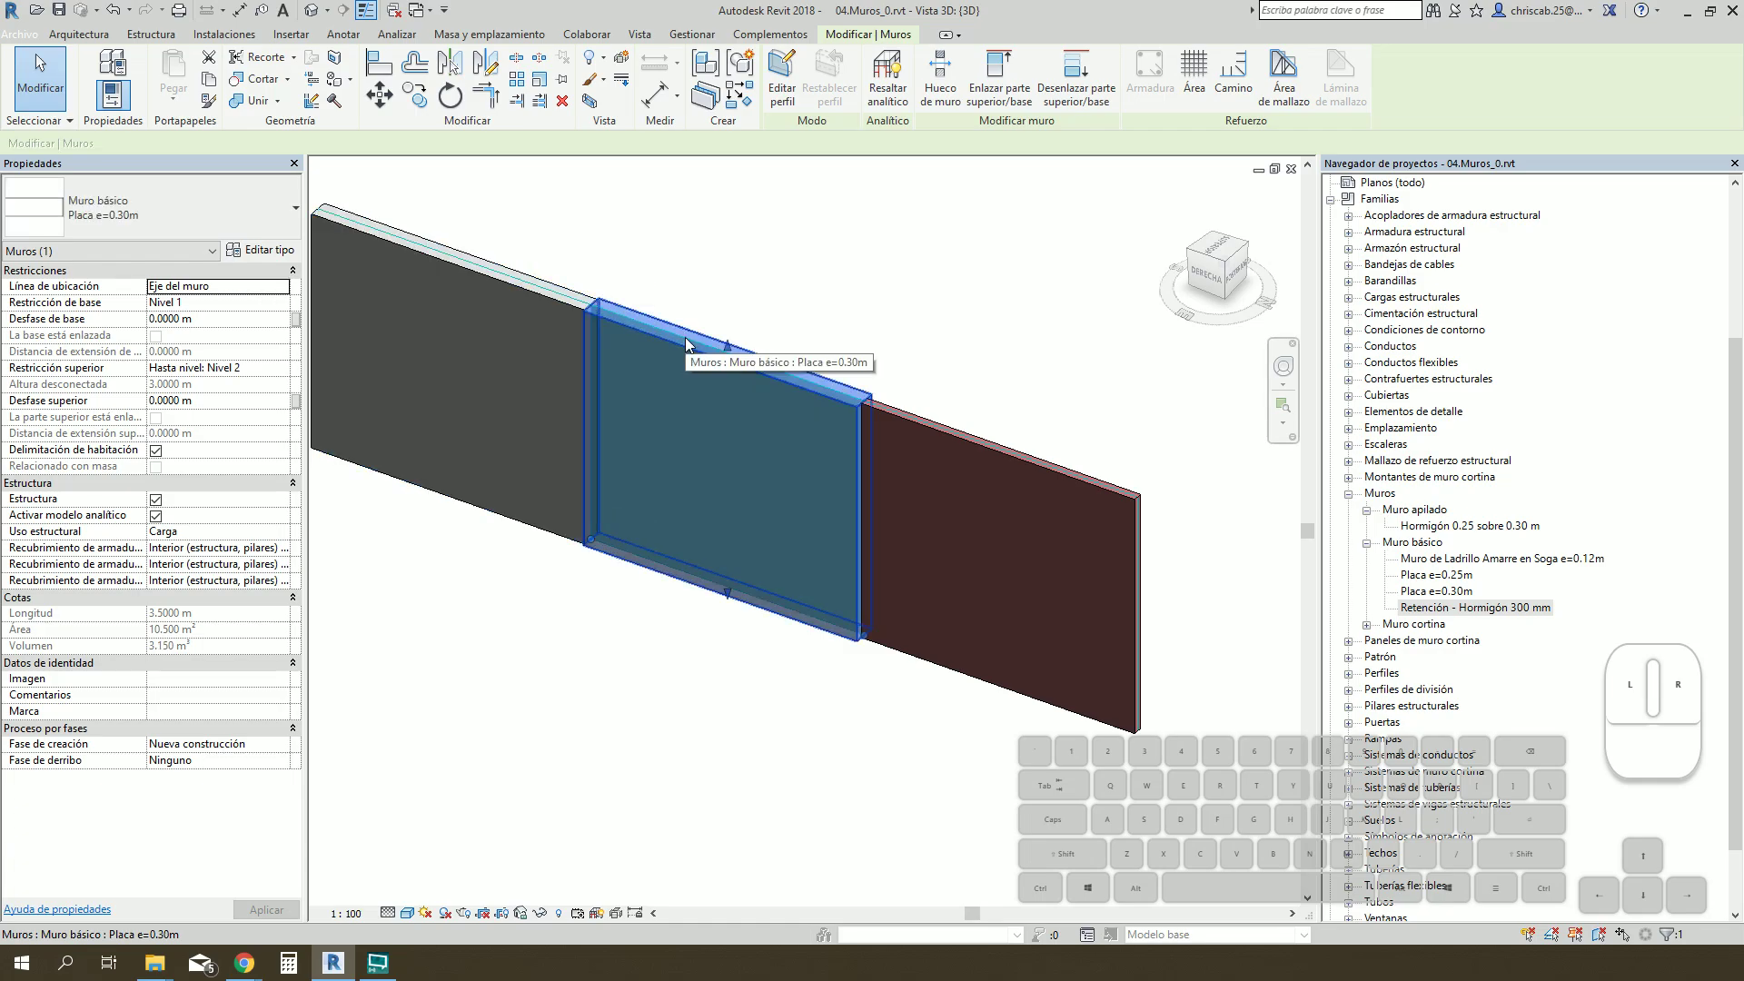
left_click(996, 459)
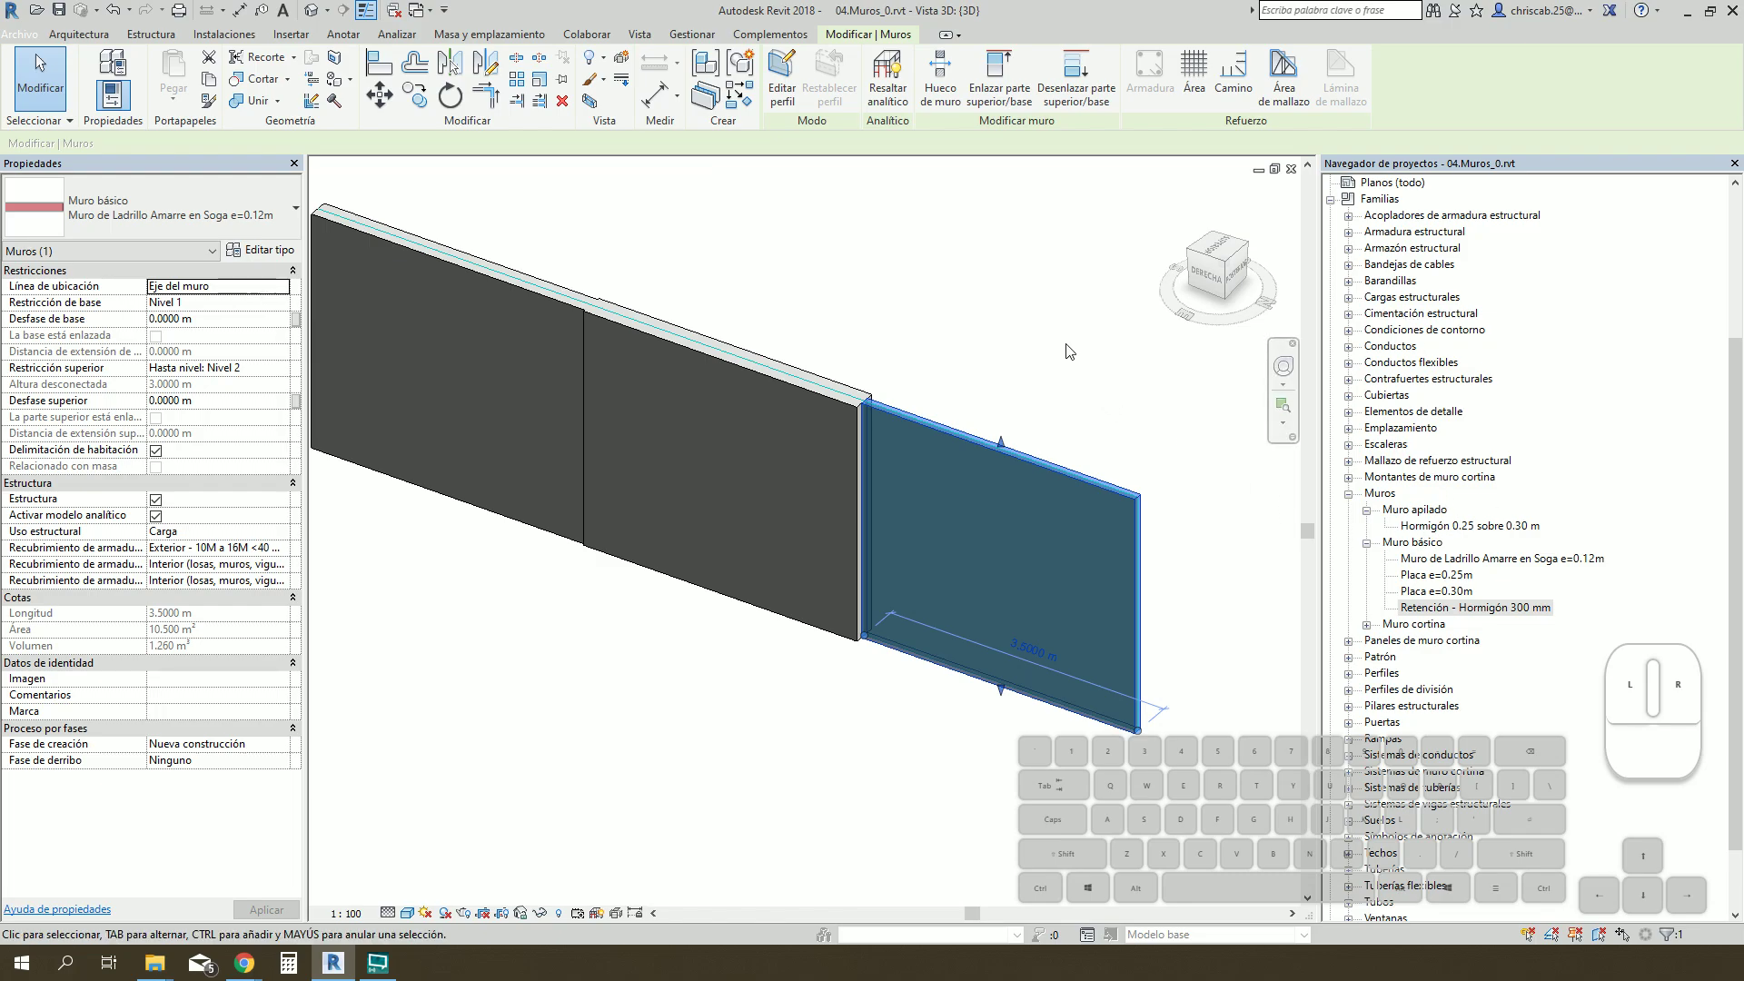
scroll("up", 3)
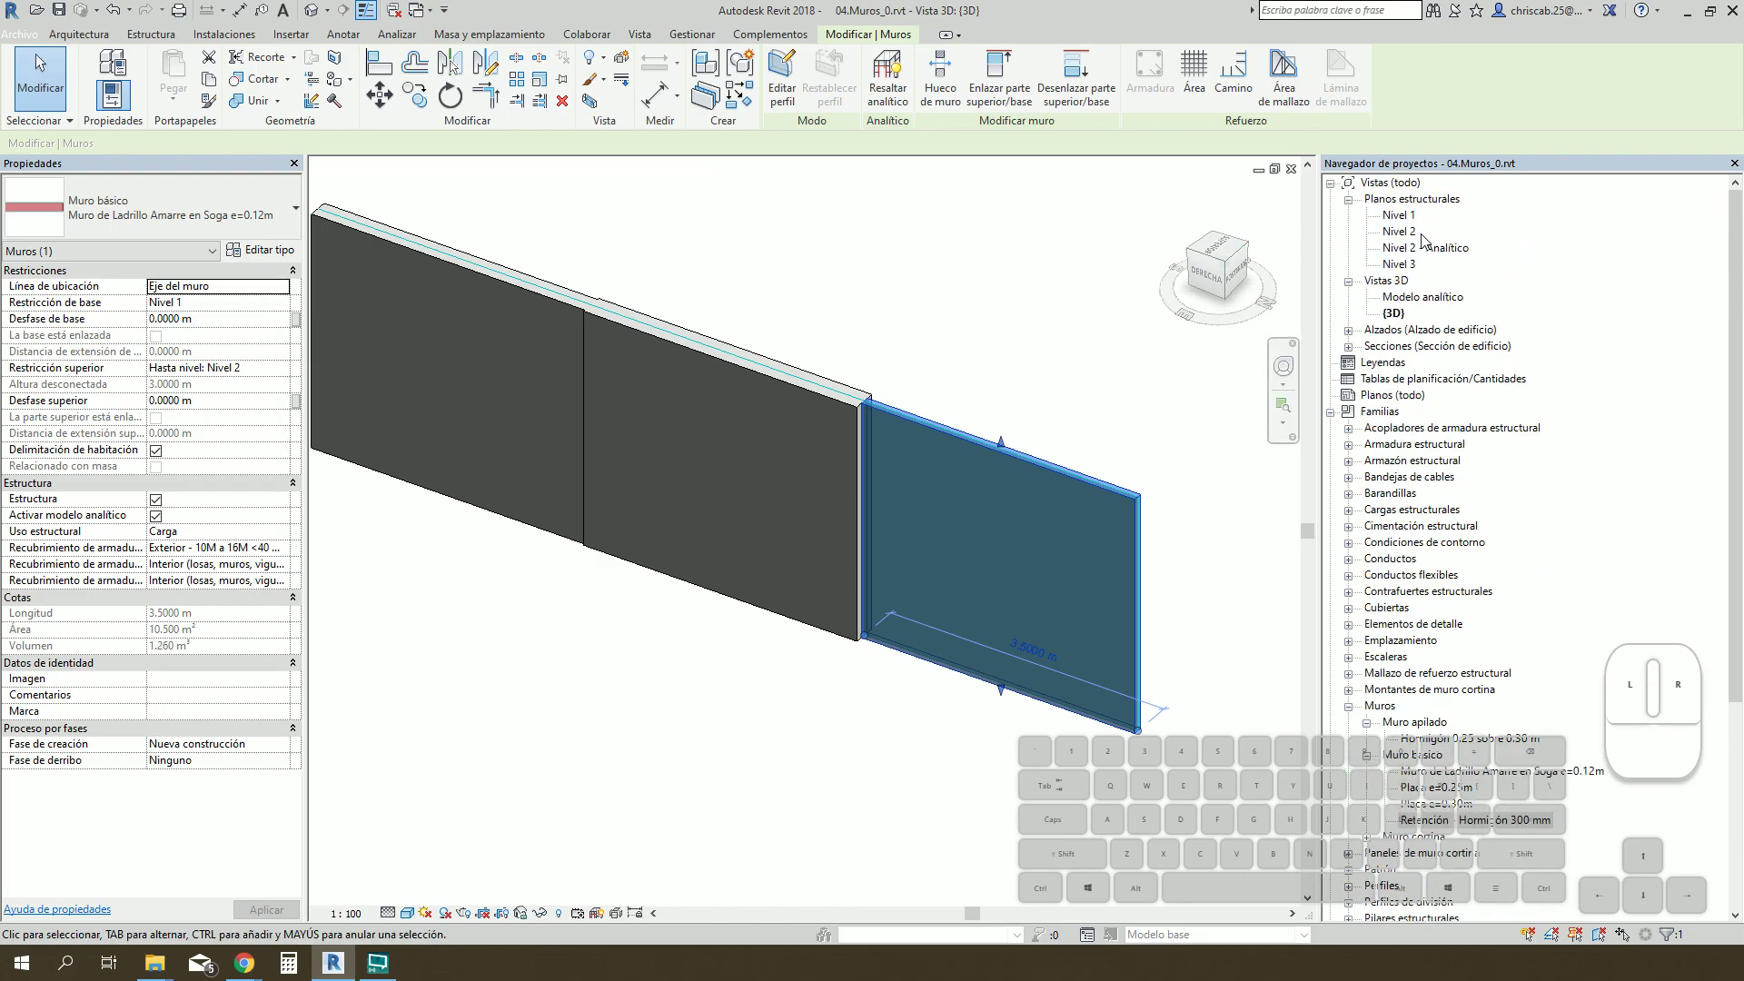
Step: Return to the Nivel 1 plan and copy grid G 3.5 m past grid D
double_click(1414, 225)
scroll("down", 3)
left_click(928, 389)
scroll("up", 3)
left_click(605, 568)
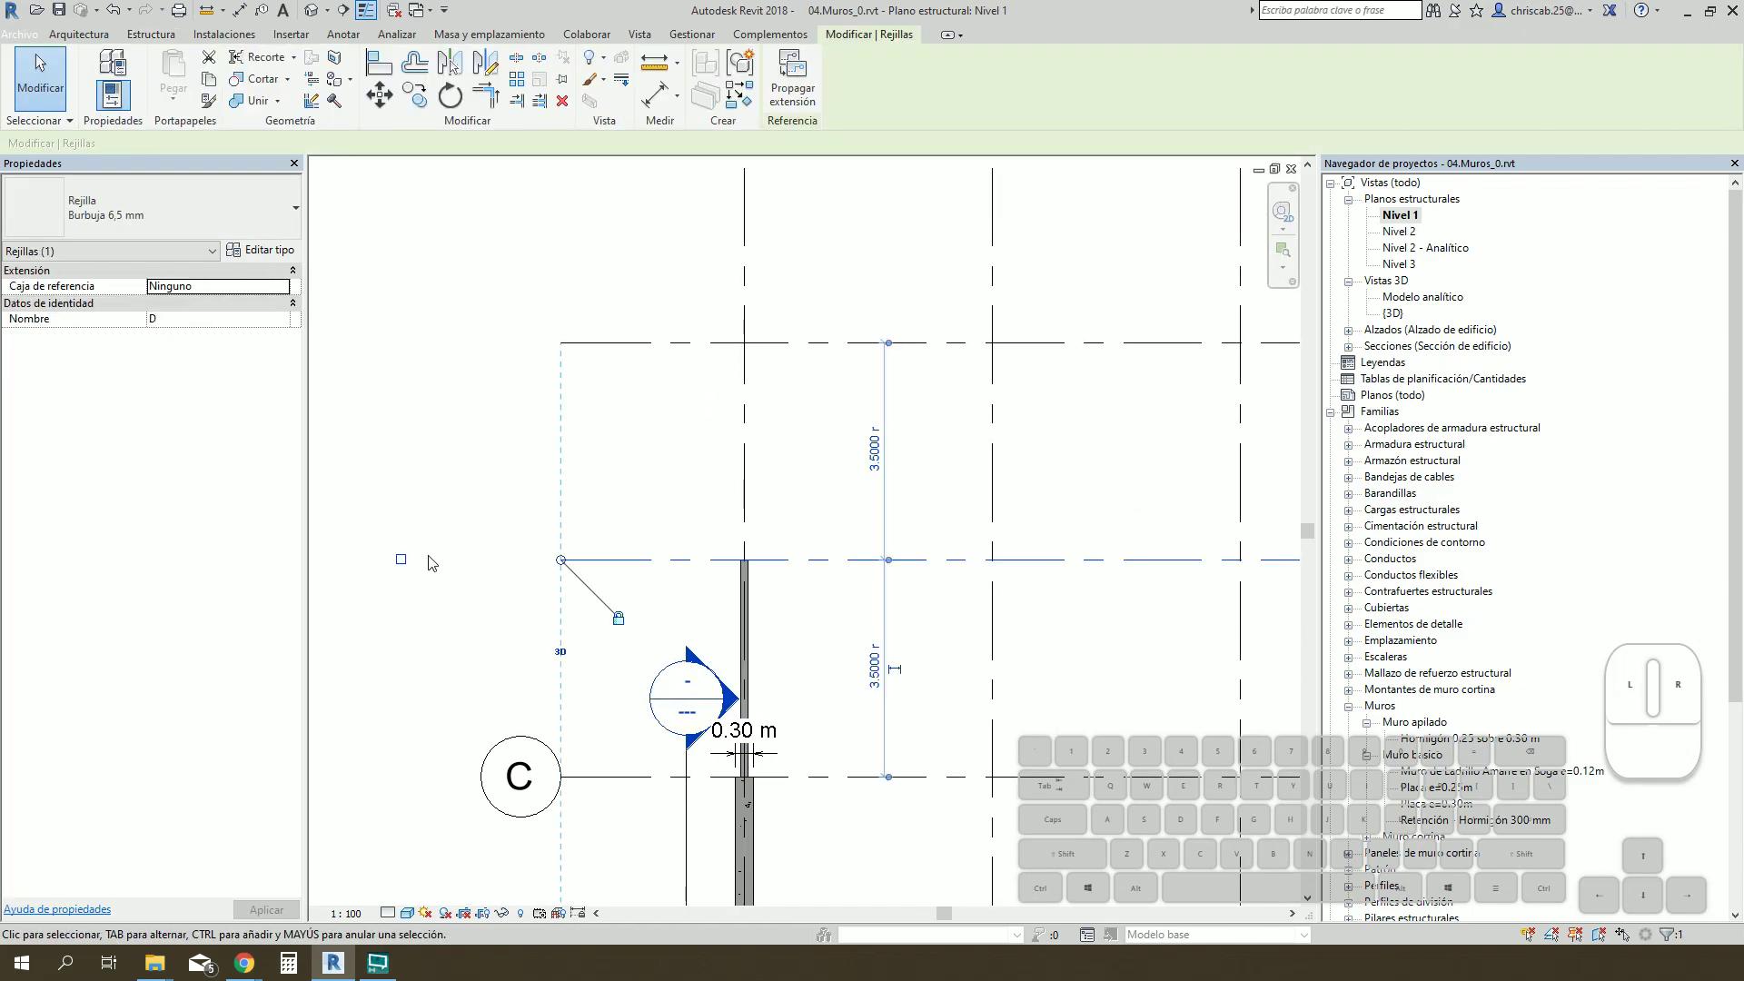
left_click(410, 567)
left_click(604, 350)
left_click(406, 343)
Step: Clear the selection and start a structural wall with its type properties open
left_click(785, 502)
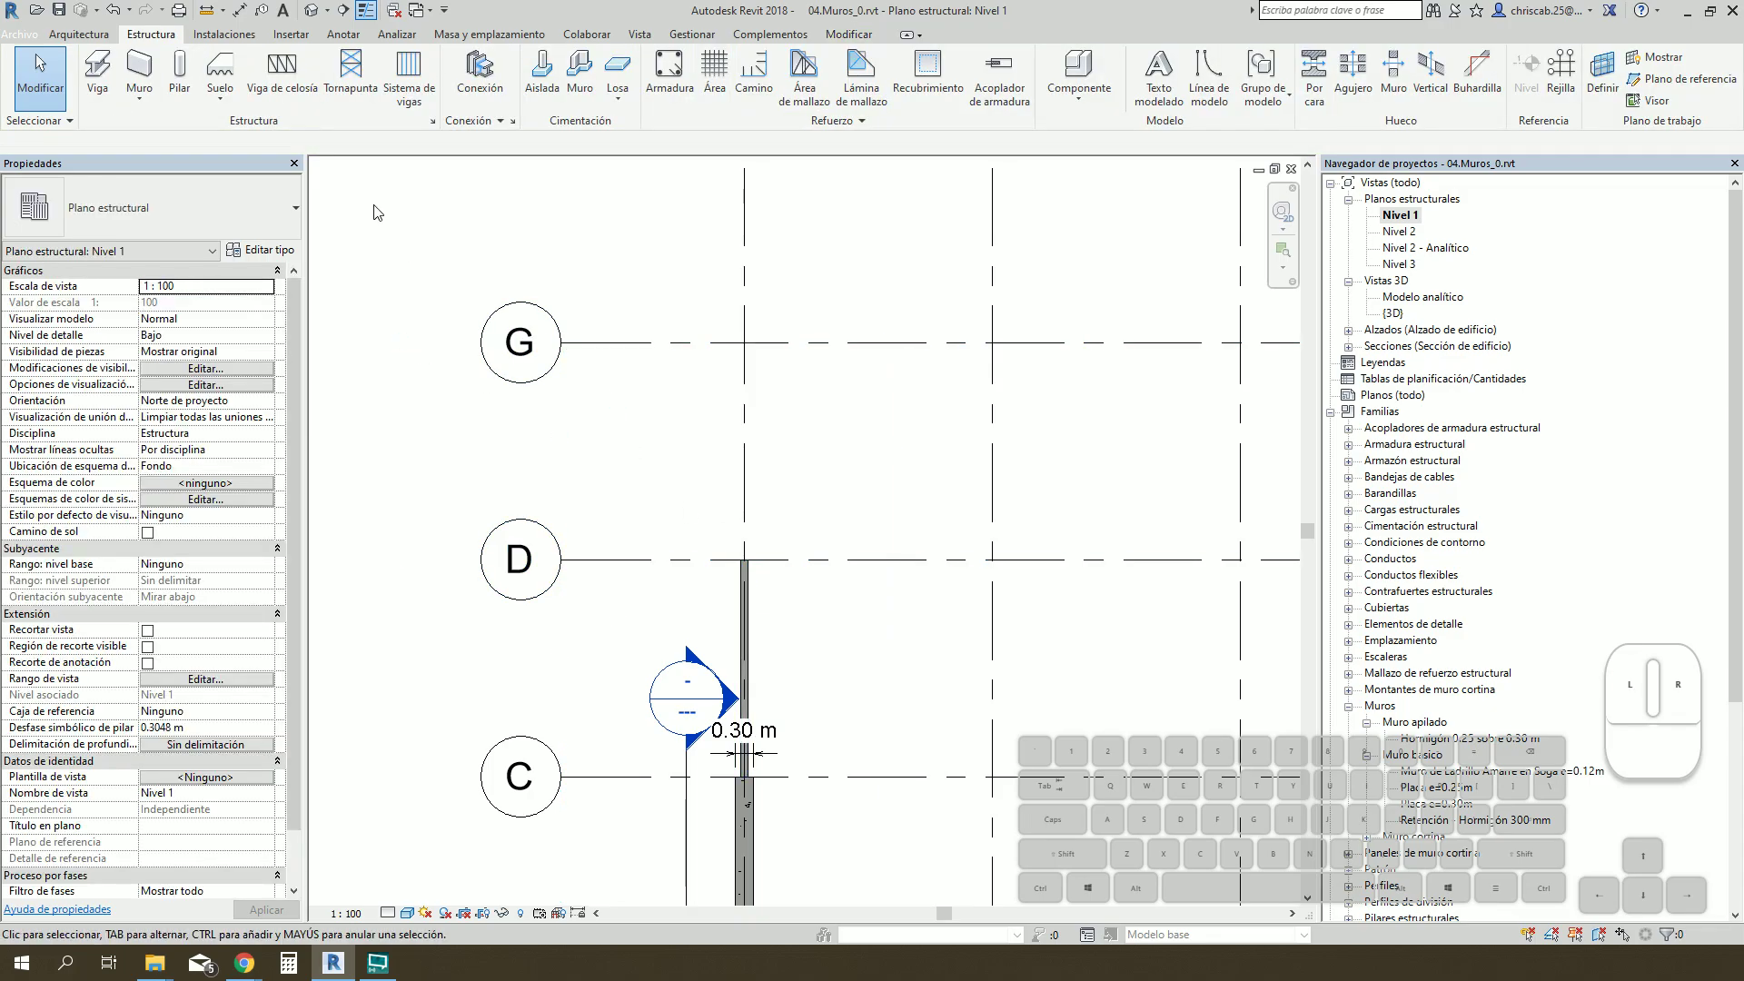
left_click(144, 72)
left_click(260, 260)
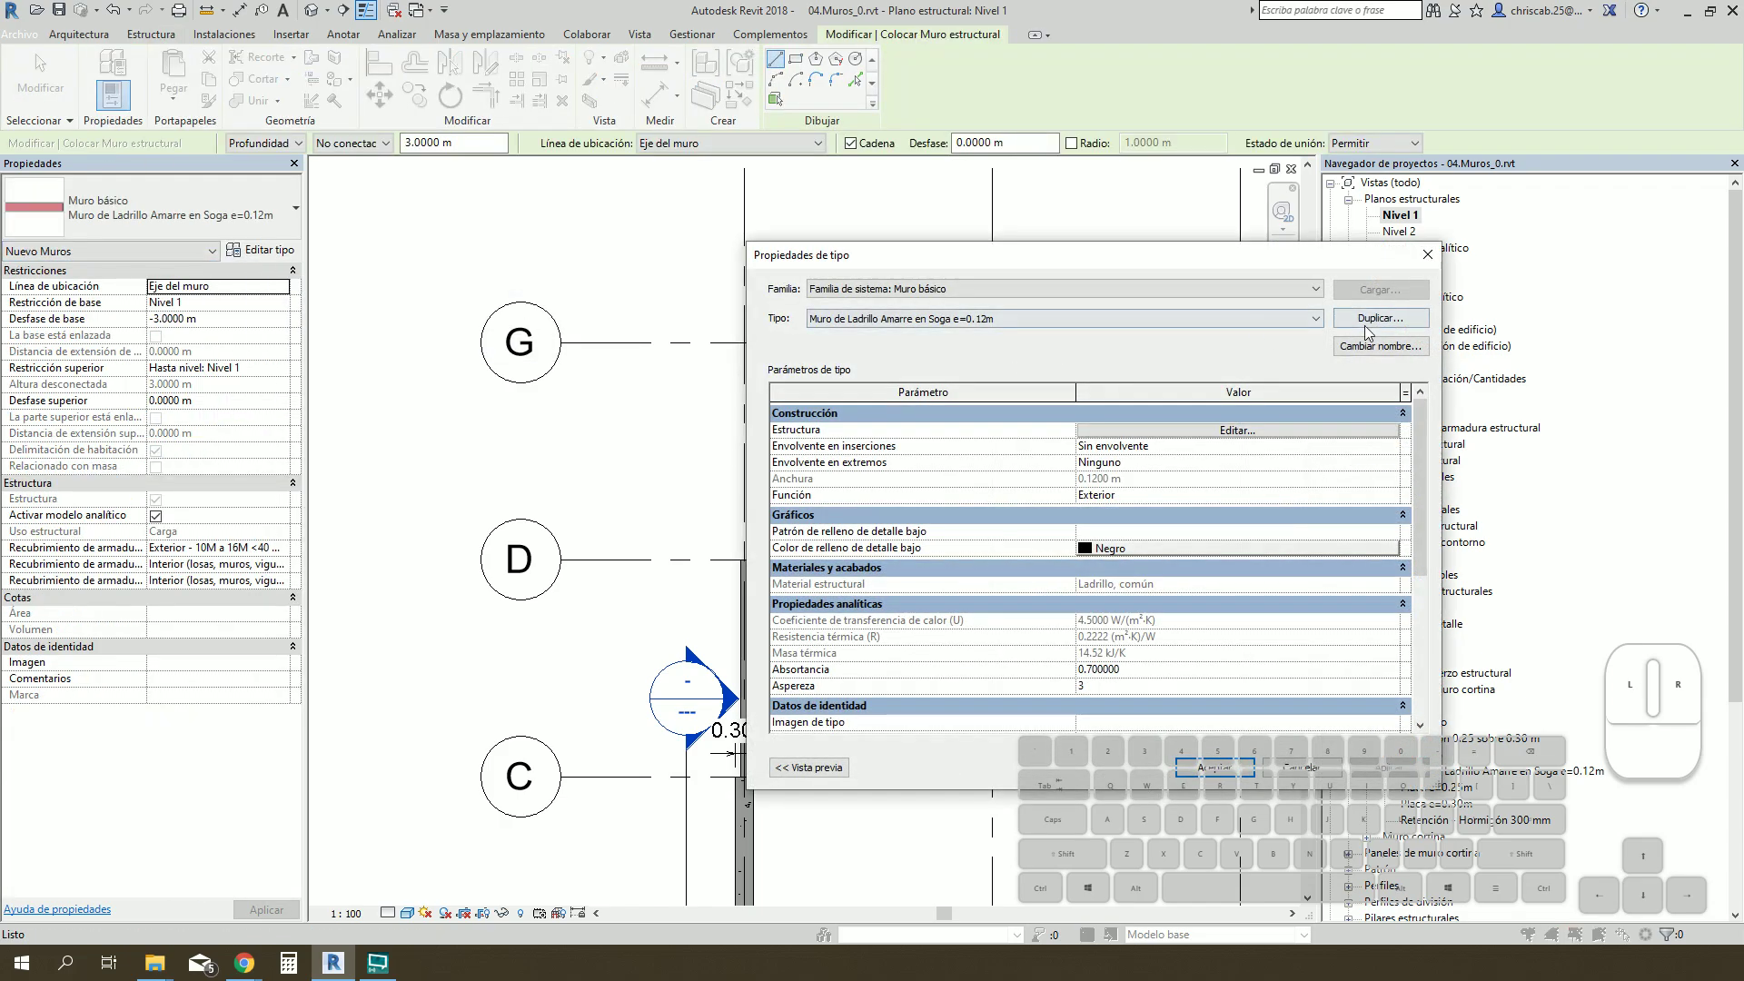
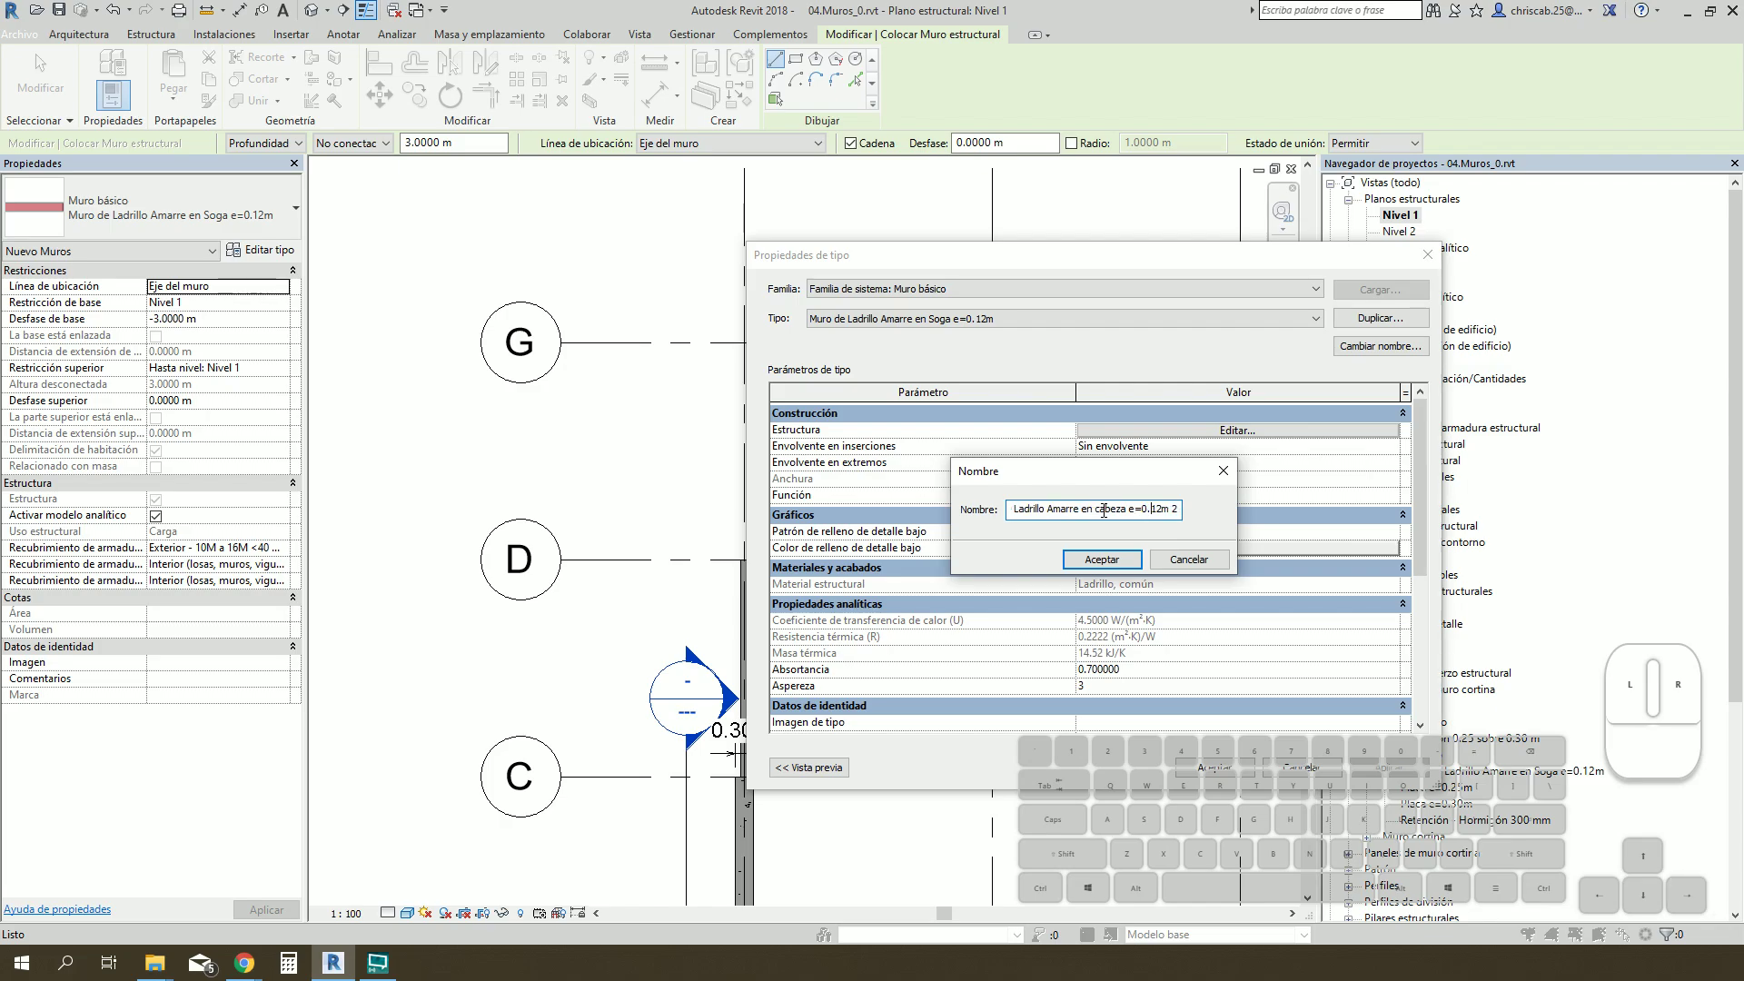
Step: Duplicate the type as 'Muro de Ladrillo Amarre en cabeza e=0.24m' with a 0.24 m brick layer
key("BackSpace")
key("Right")
key("Right")
key("Return")
left_click(1177, 434)
left_click(1136, 435)
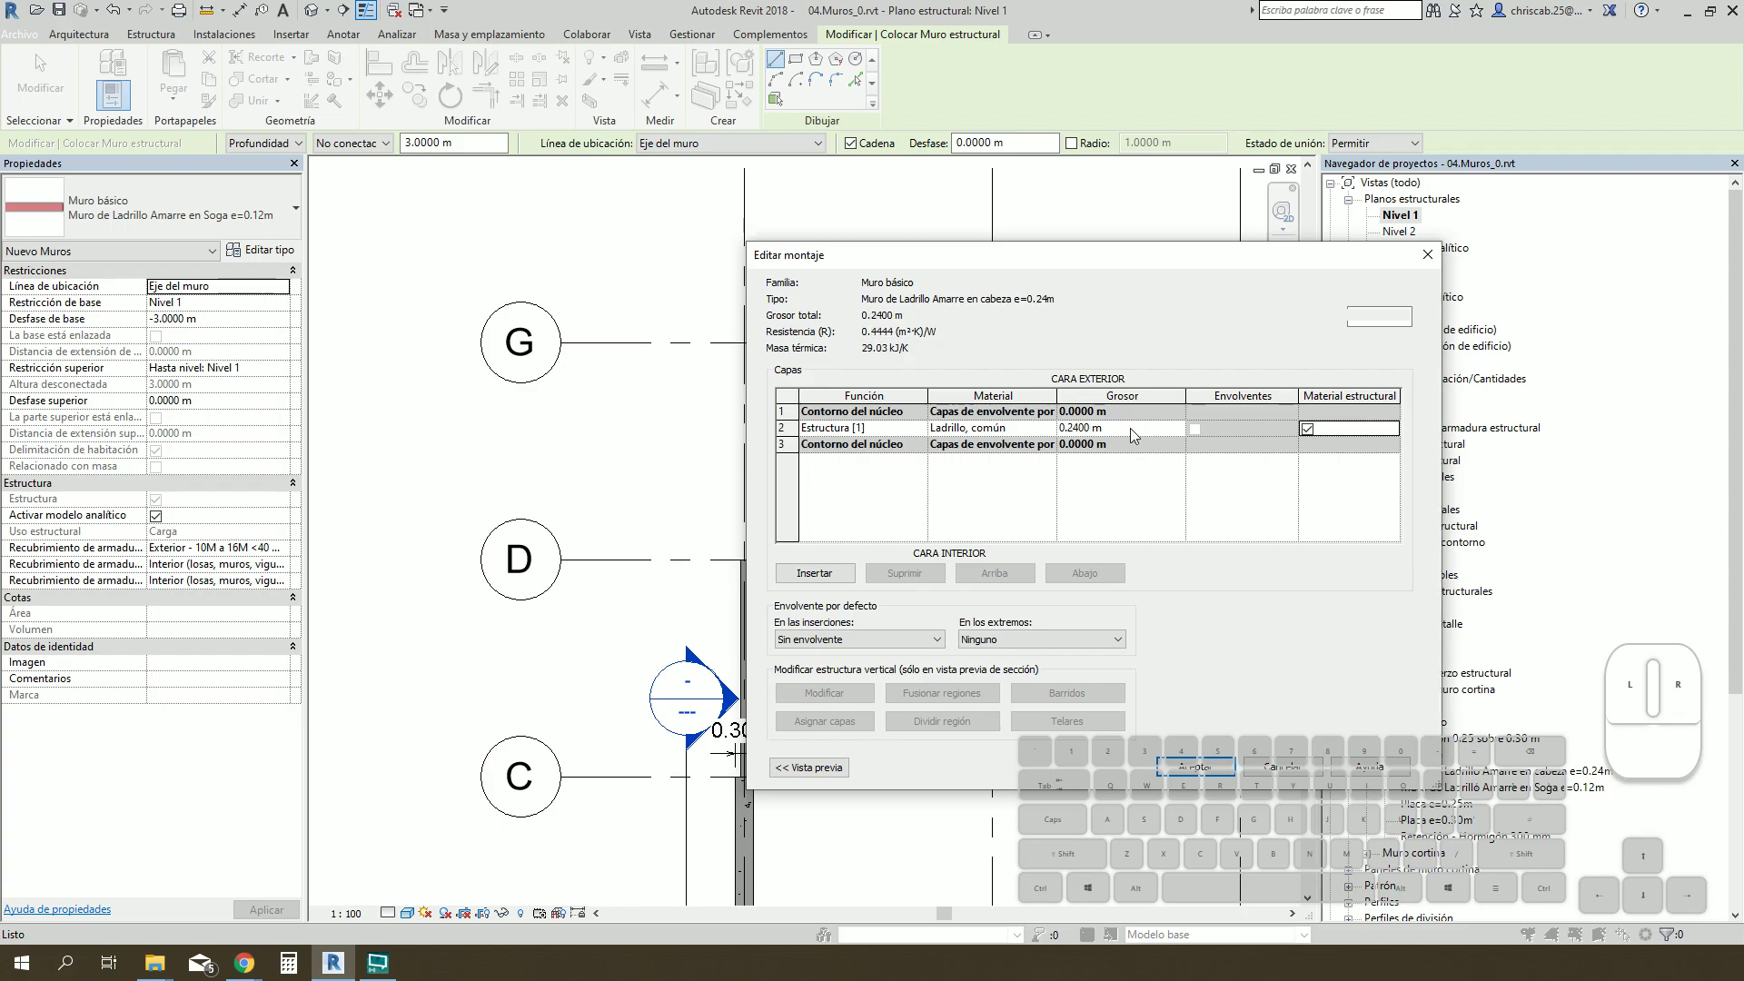
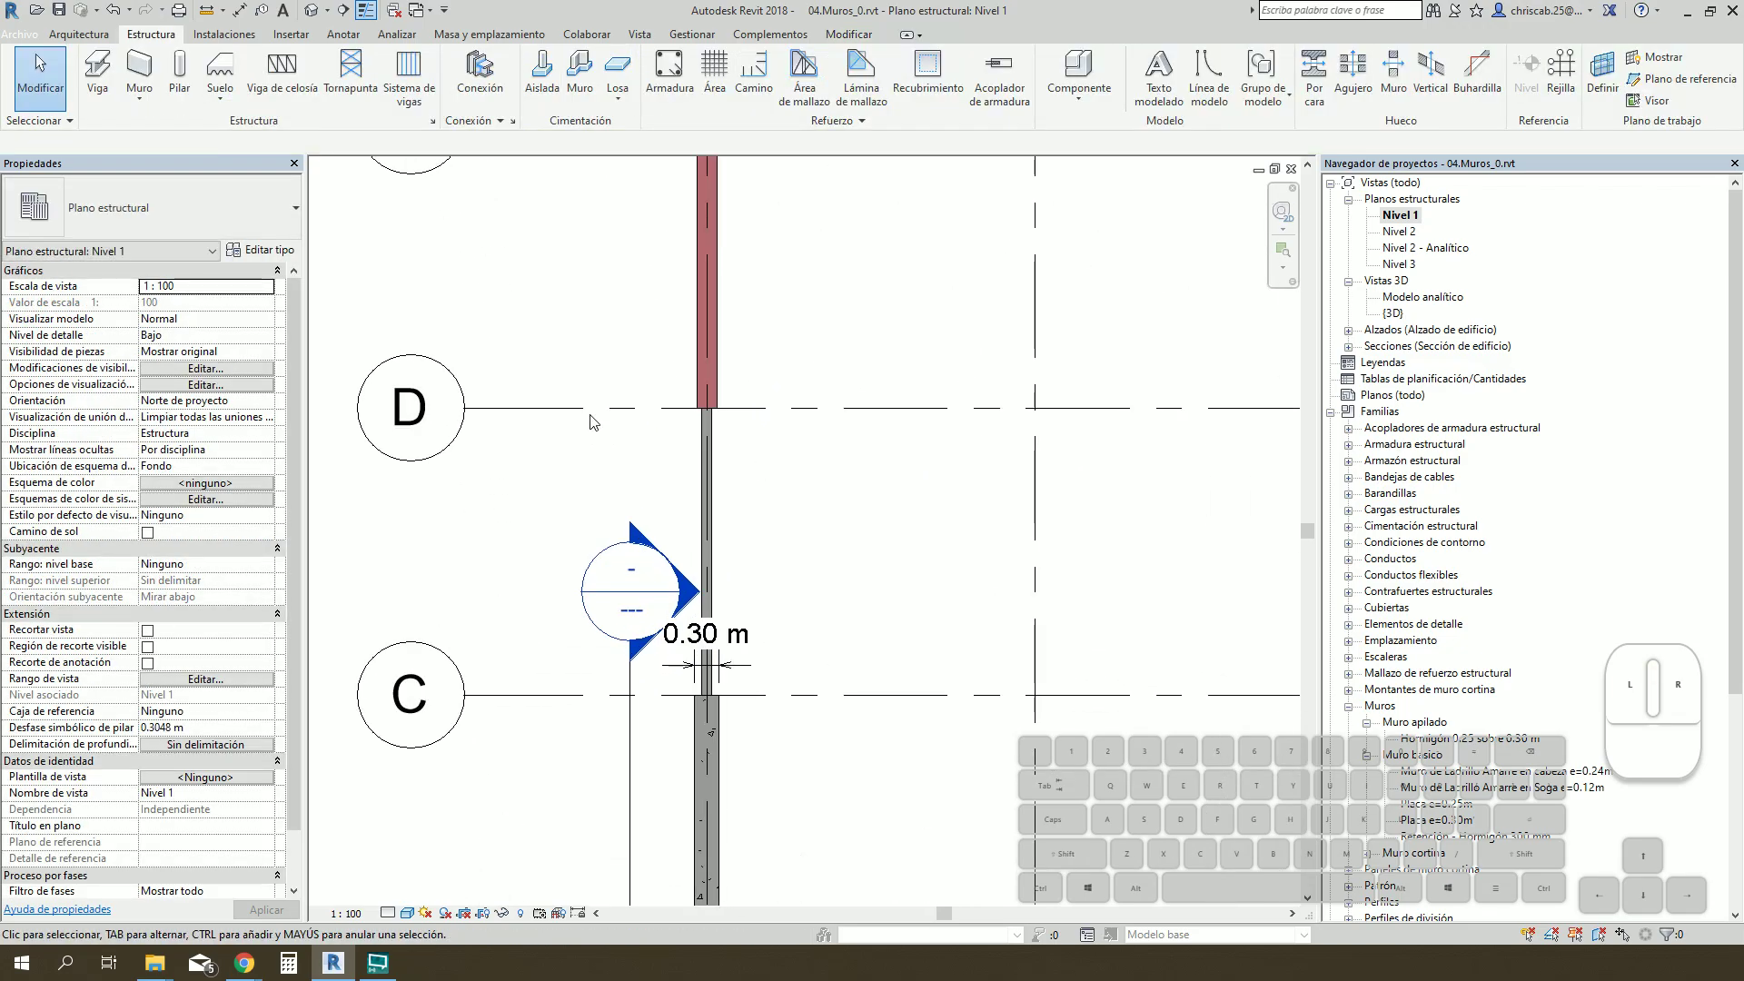
Step: Show the row of concrete and brick walls in the default 3D view and orbit around it
left_click(314, 20)
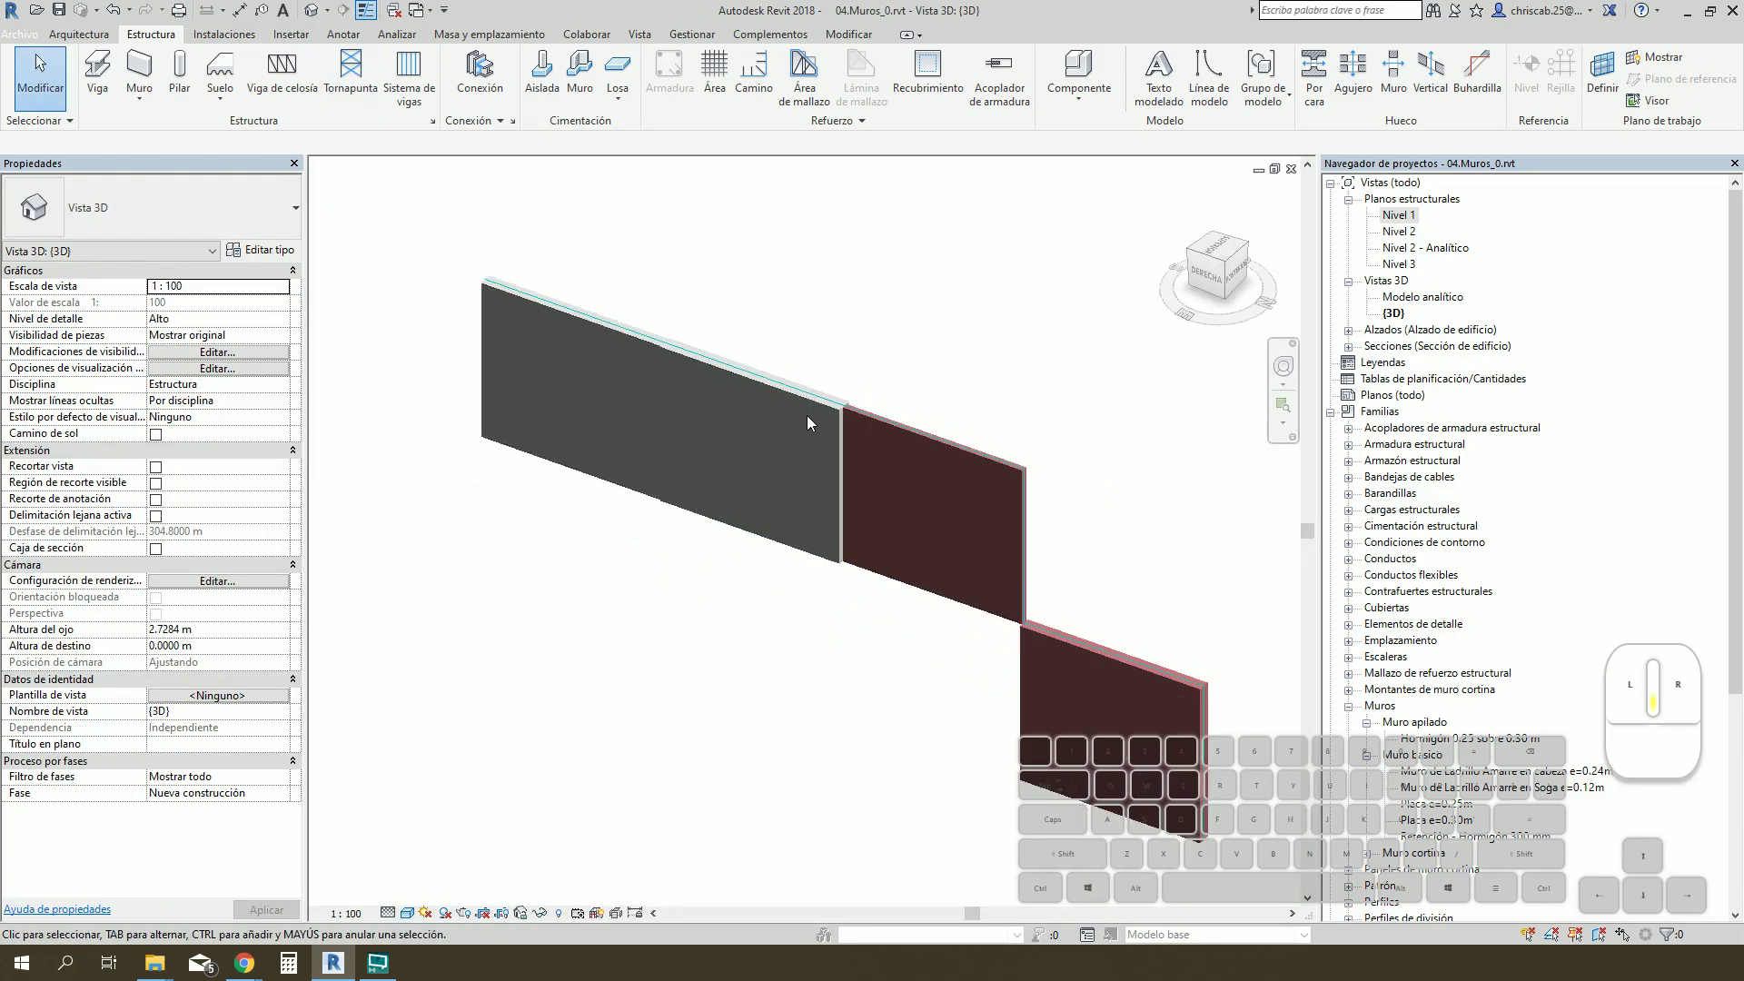
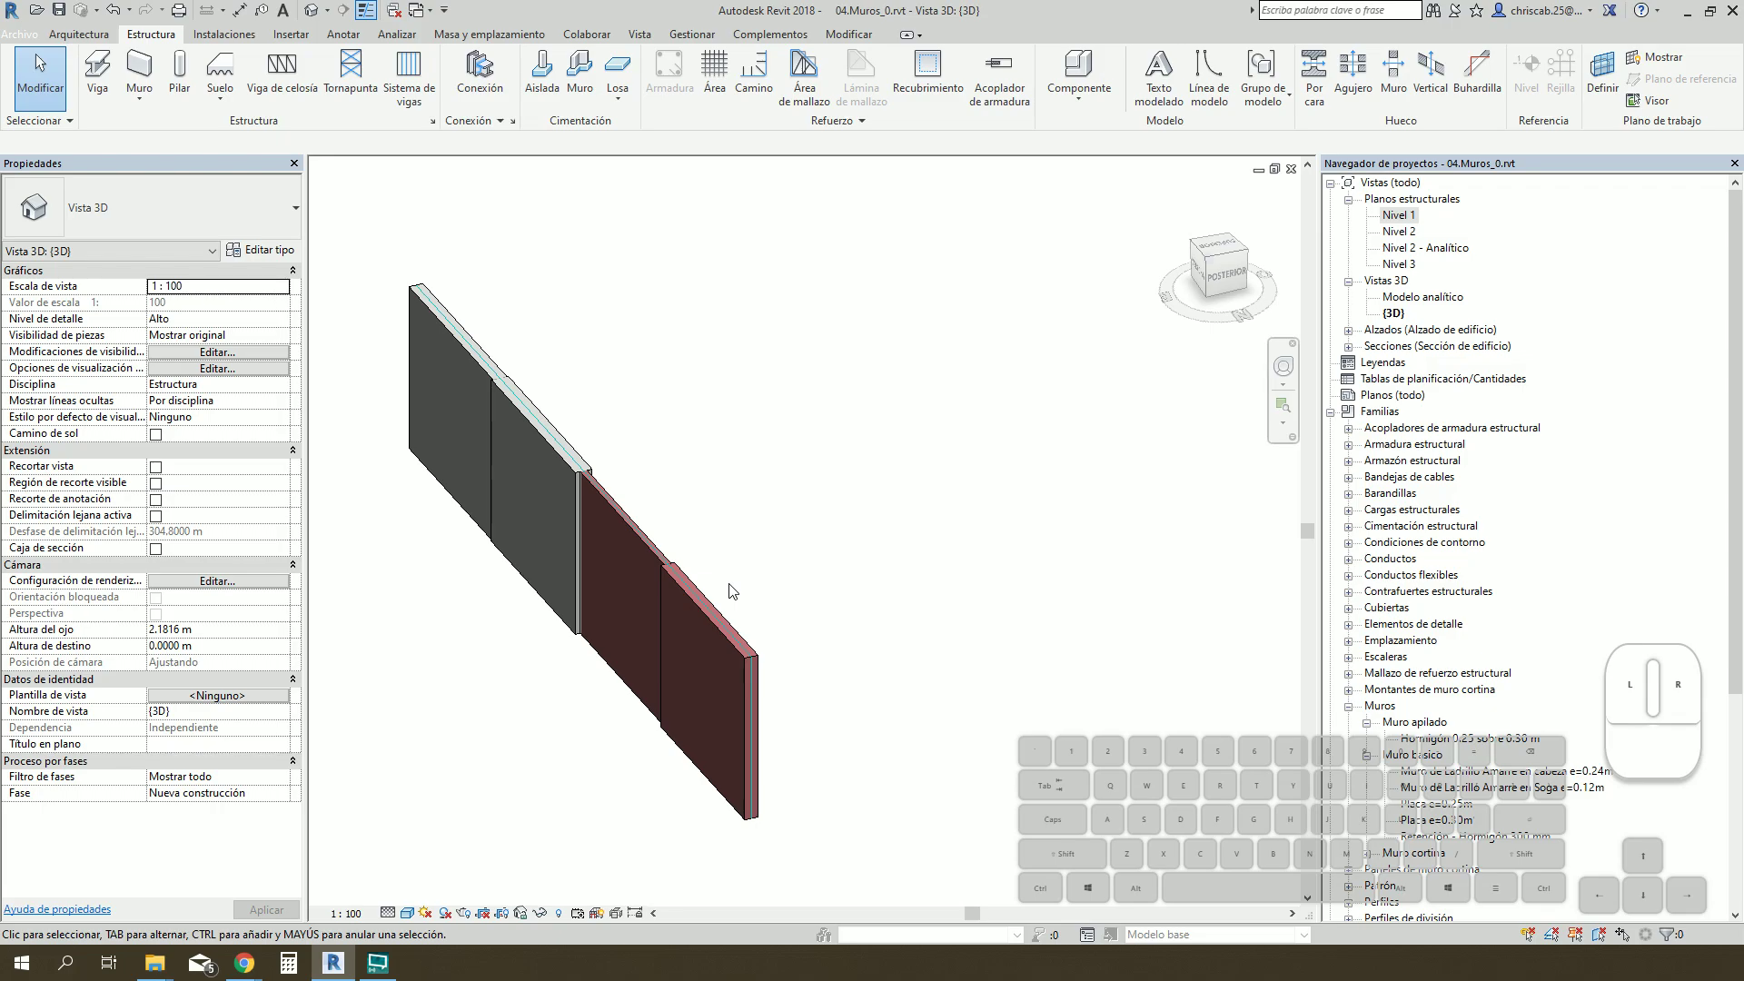
left_click_drag(773, 540, 827, 533)
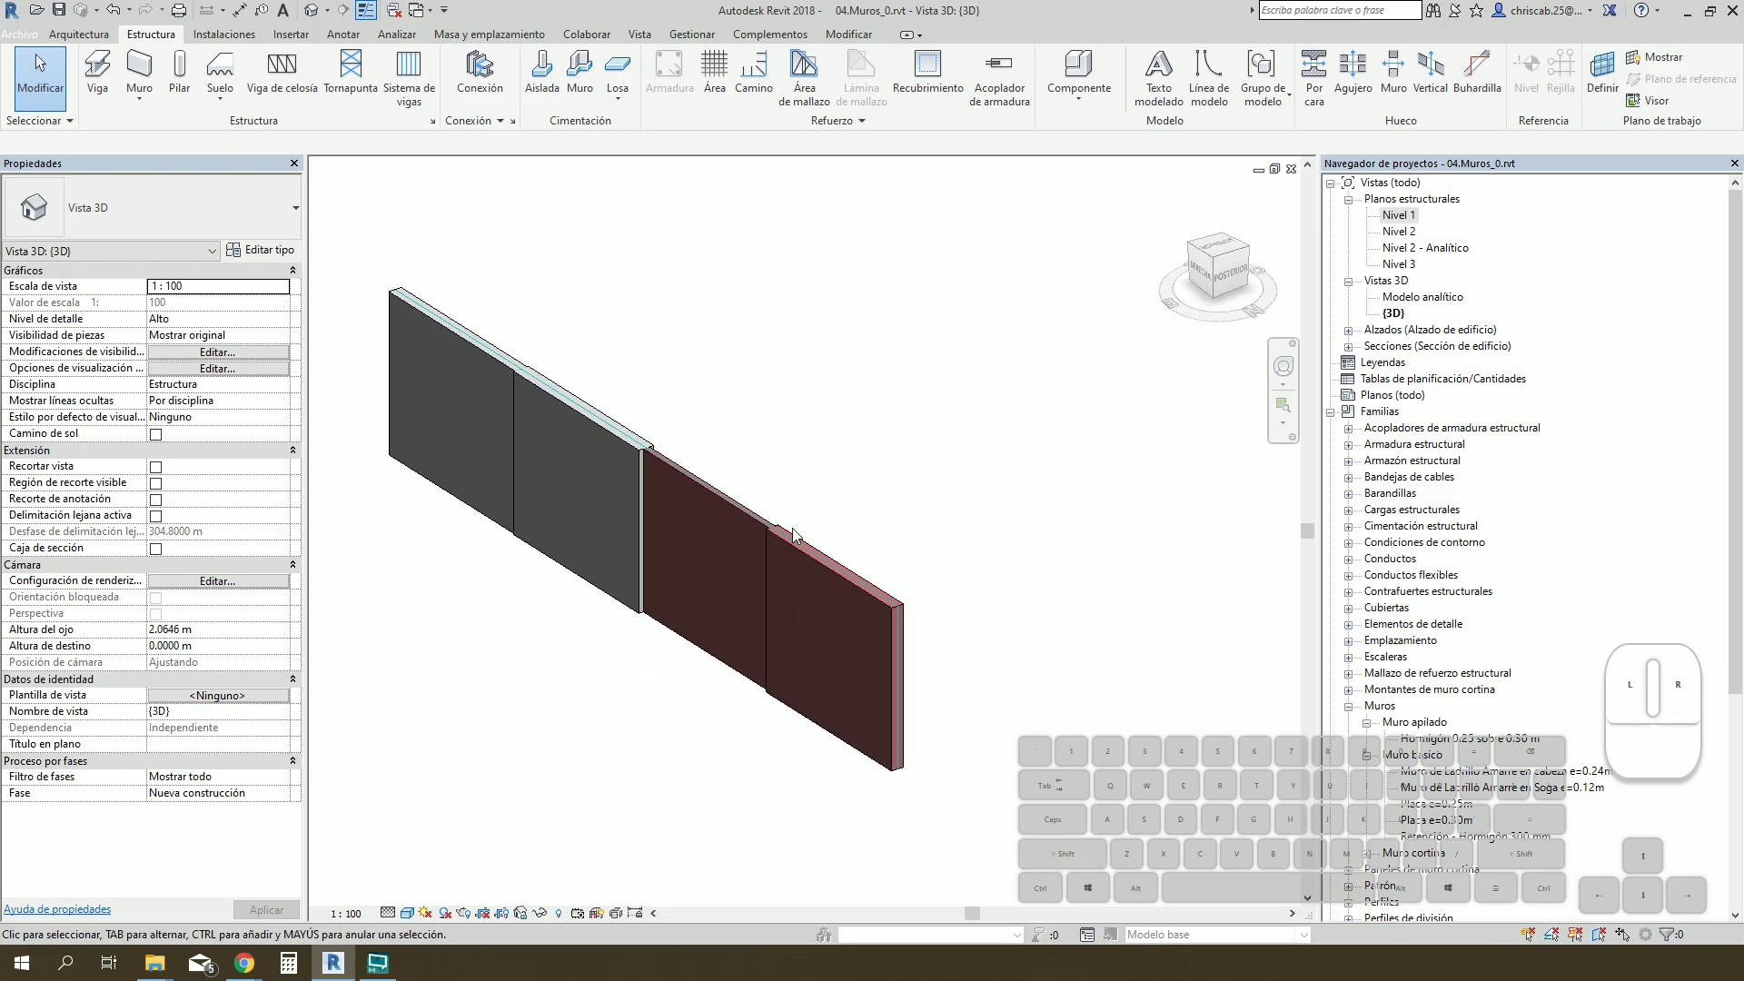